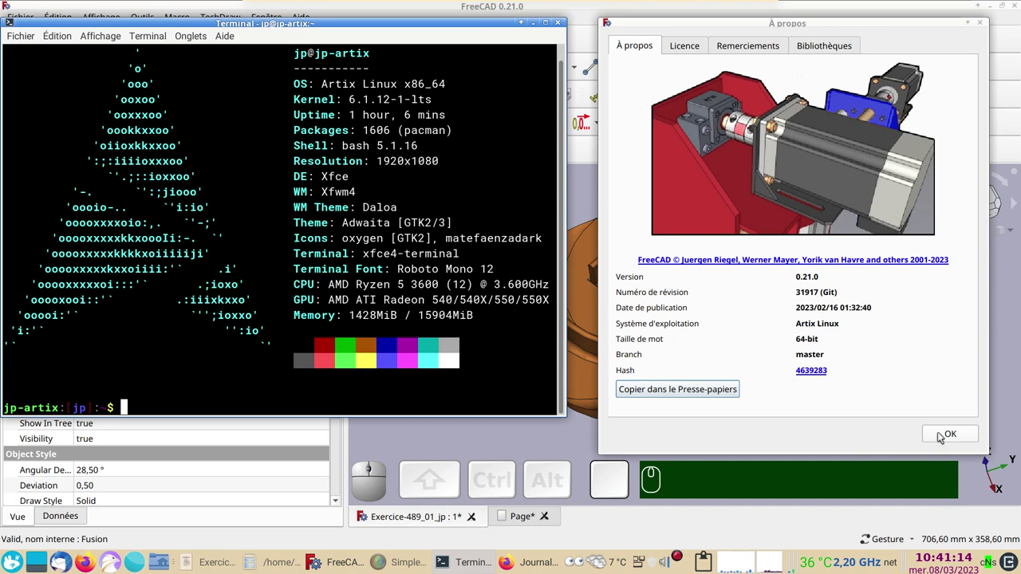
Bring the impeller model forward and orbit it to inspect the curved blades.
left_click(939, 435)
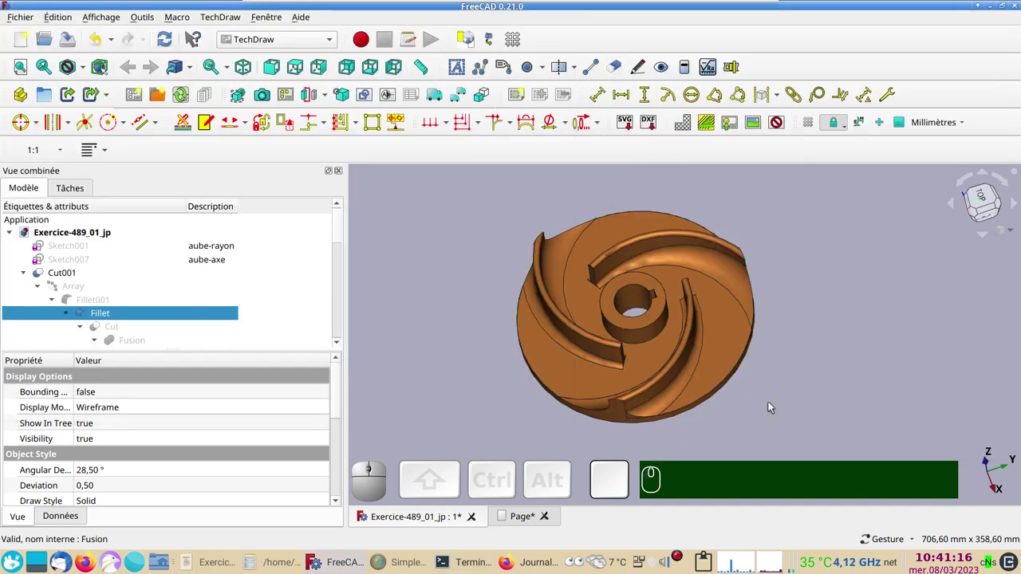
left_click_drag(464, 403, 732, 377)
left_click_drag(844, 363, 651, 429)
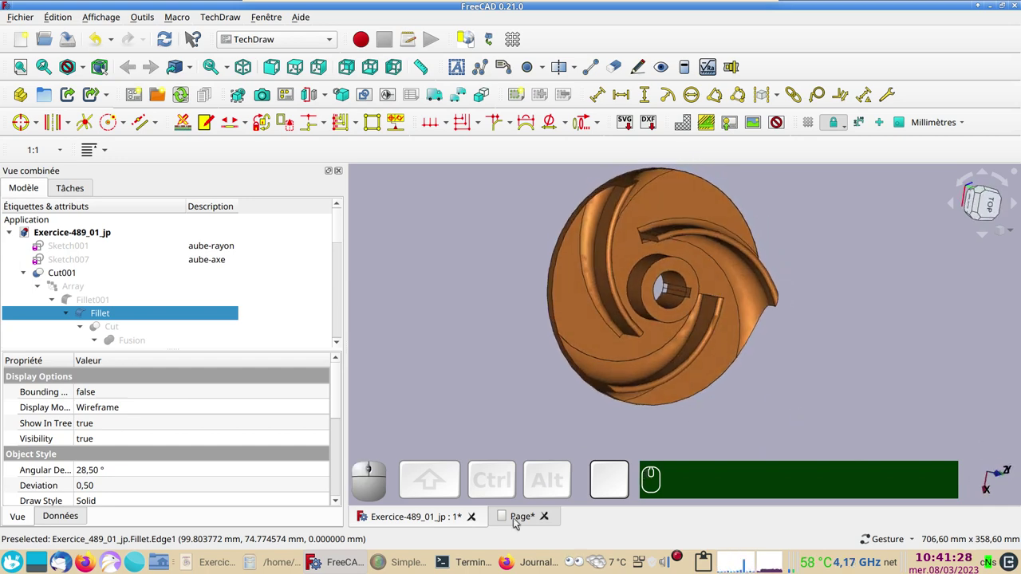
Open the impeller's dimensioned PDF drawing with its R125, R25 and R15 radii.
left_click(222, 563)
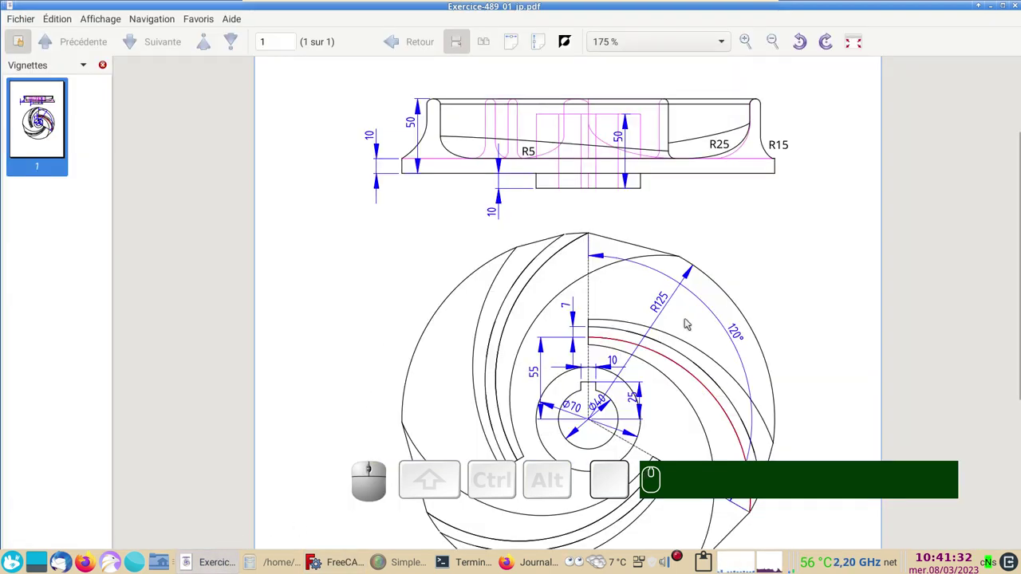
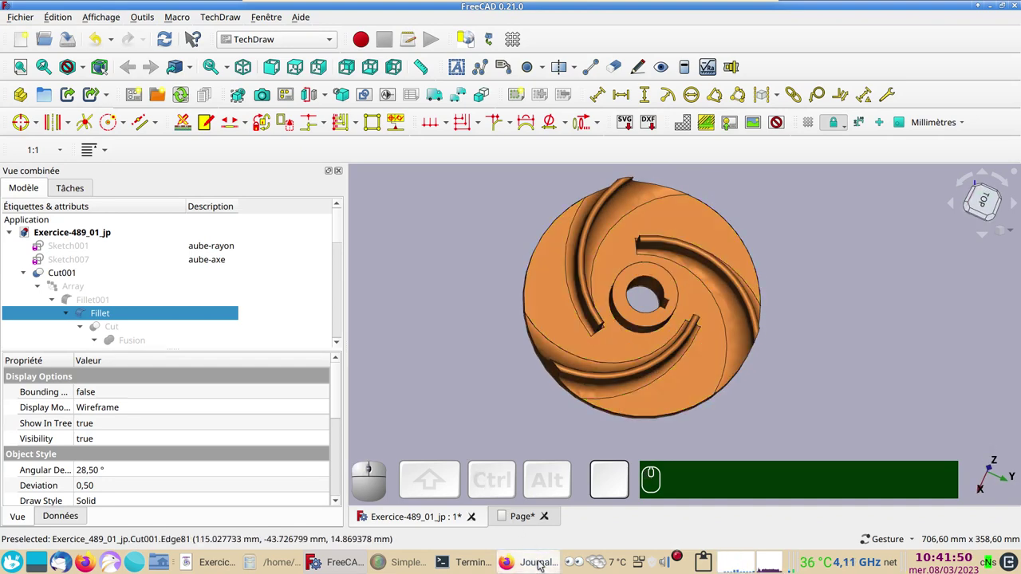
Scroll through the SimTurb turbine blog down to the Beltrami installation video post.
left_click(989, 201)
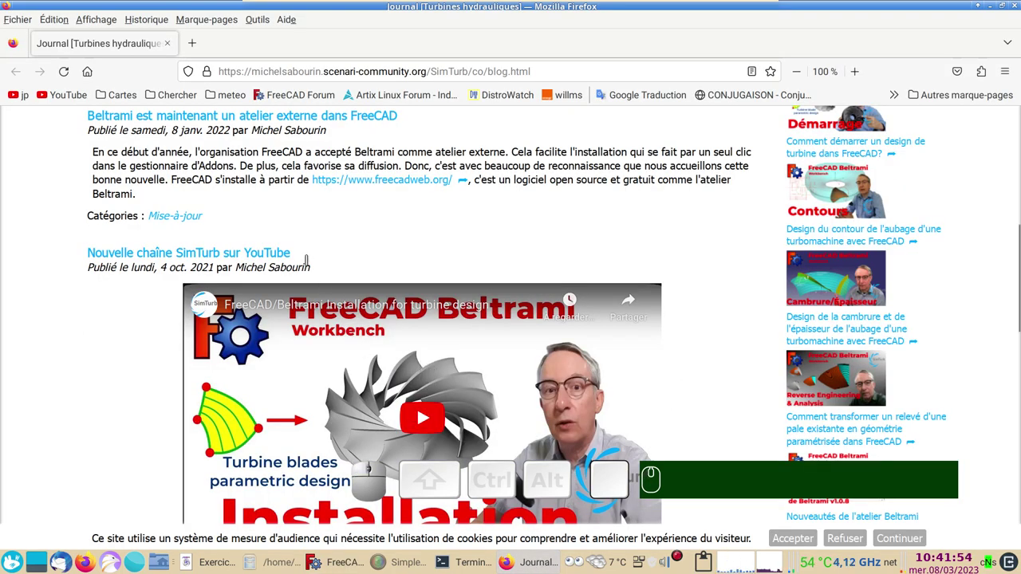
scroll("up", 3)
scroll("up", 3)
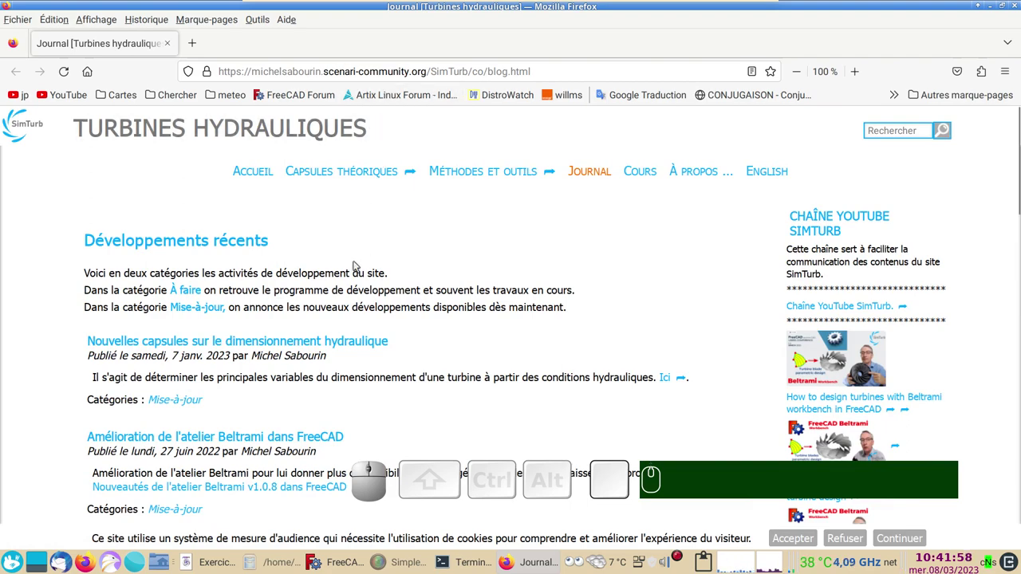
scroll("down", 3)
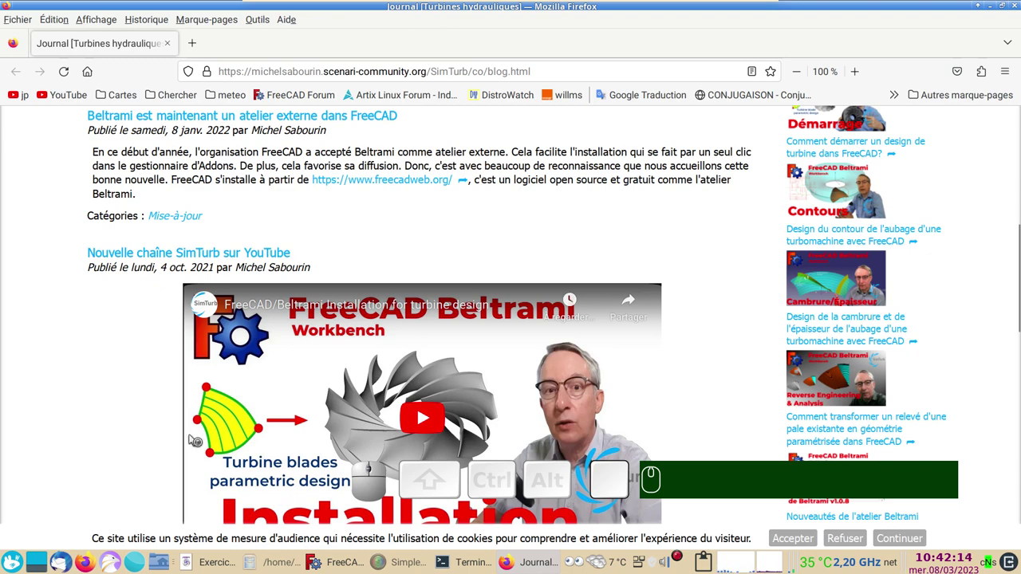
scroll("down", 3)
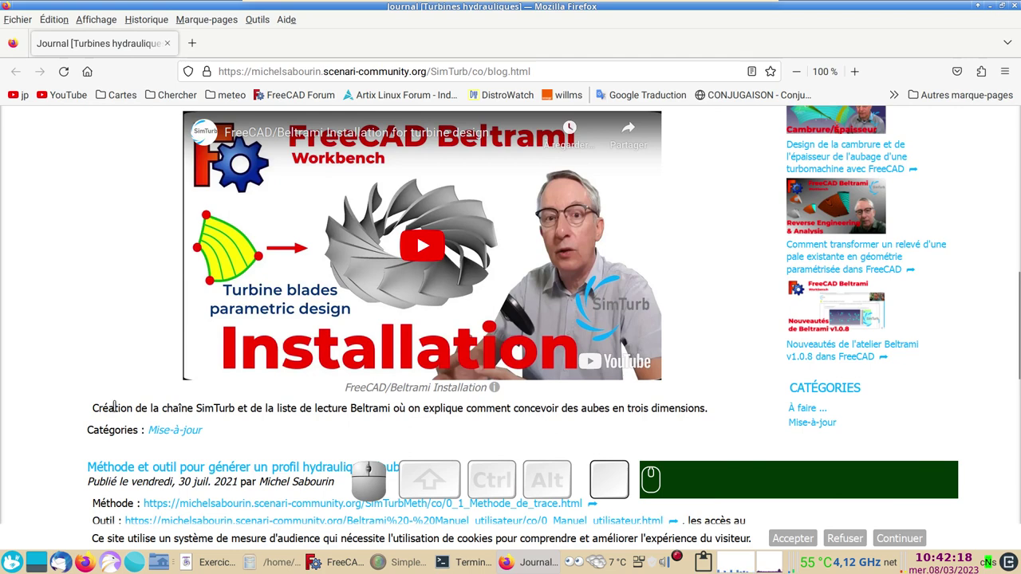
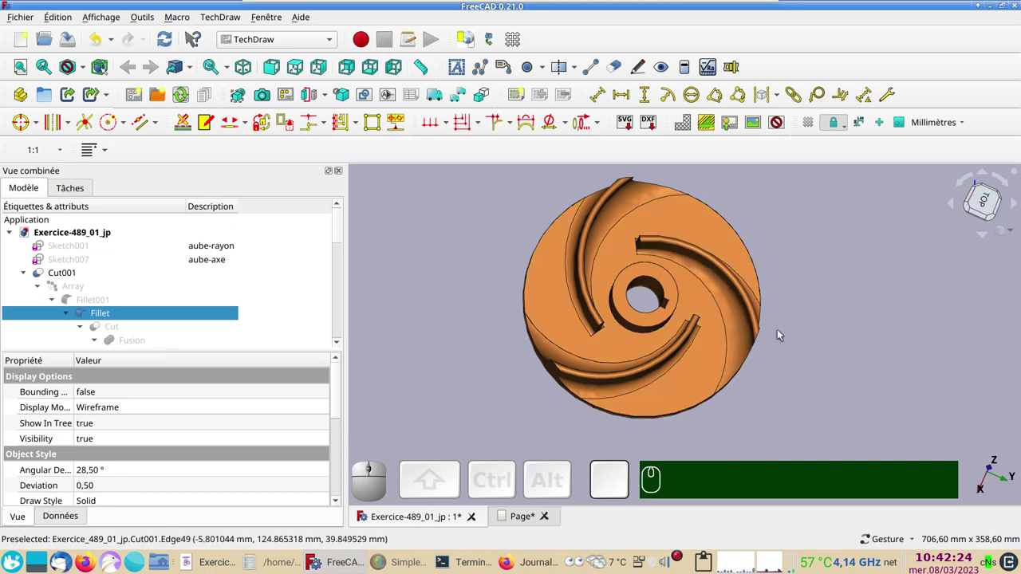
Return to the impeller and orbit it to view the blades side-on, the rim notch and top-down.
left_click(989, 201)
key("space")
left_click_drag(498, 428, 759, 313)
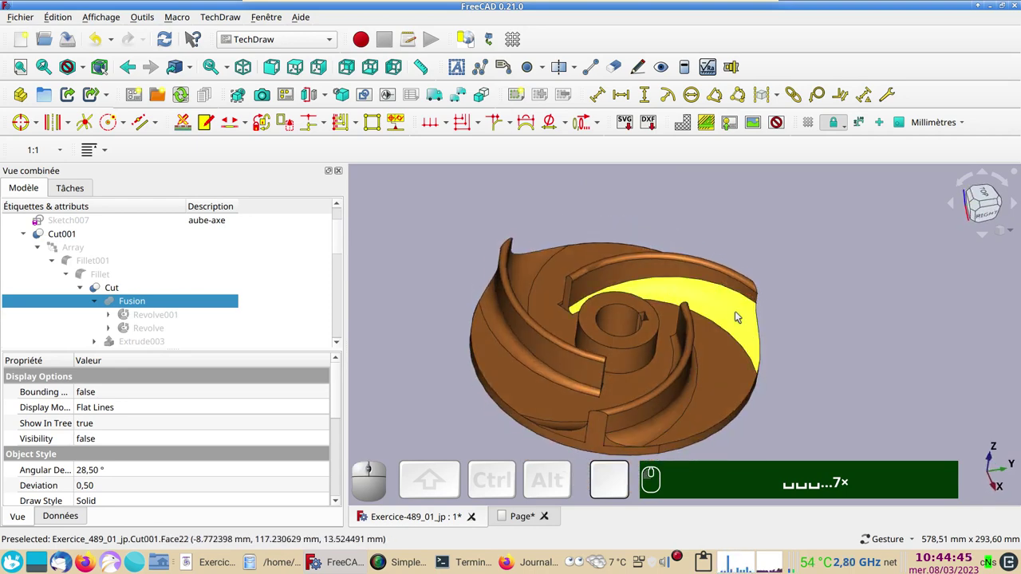
left_click_drag(736, 315, 789, 338)
left_click_drag(825, 339, 726, 367)
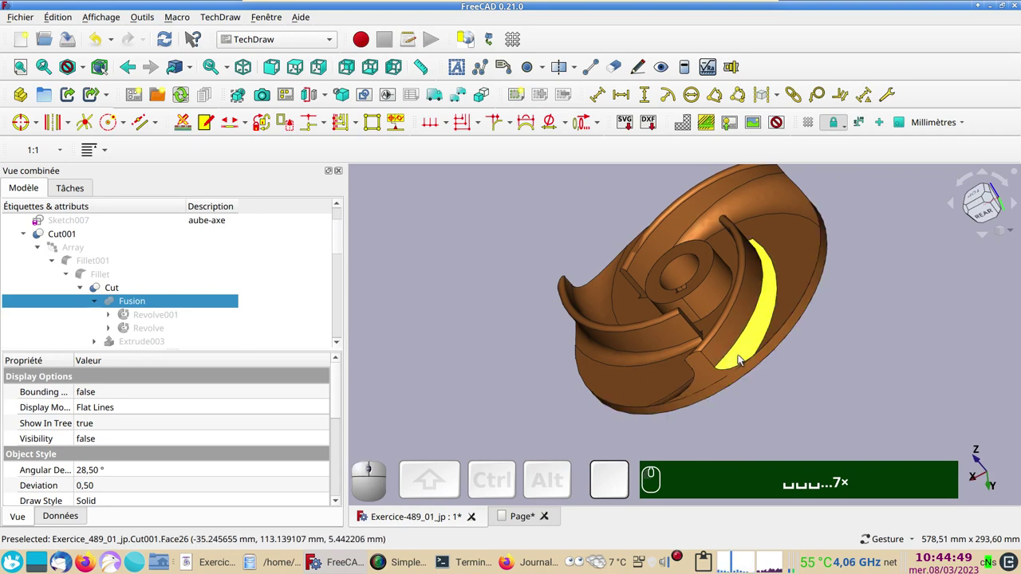
left_click_drag(741, 357, 779, 353)
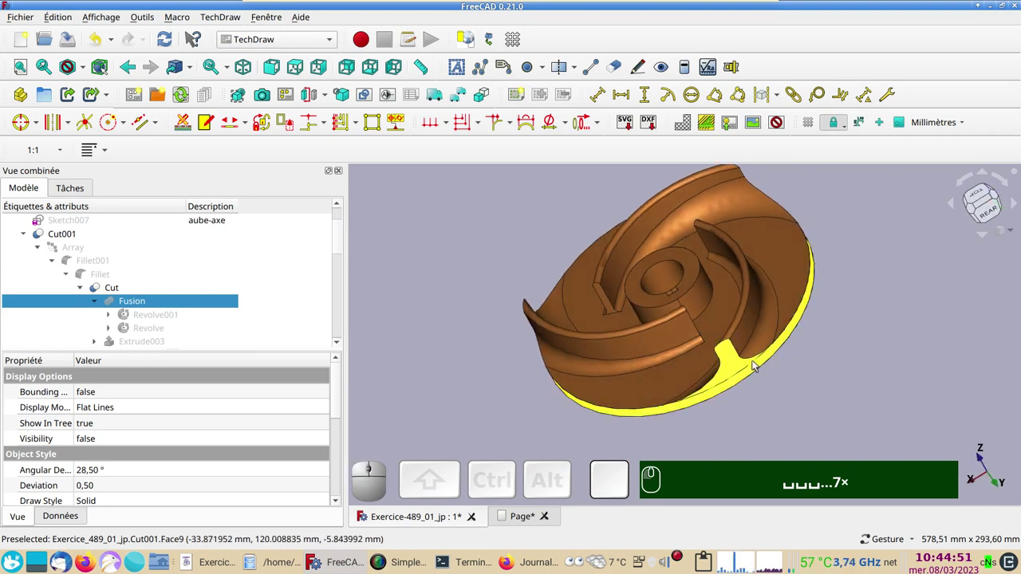
left_click(787, 402)
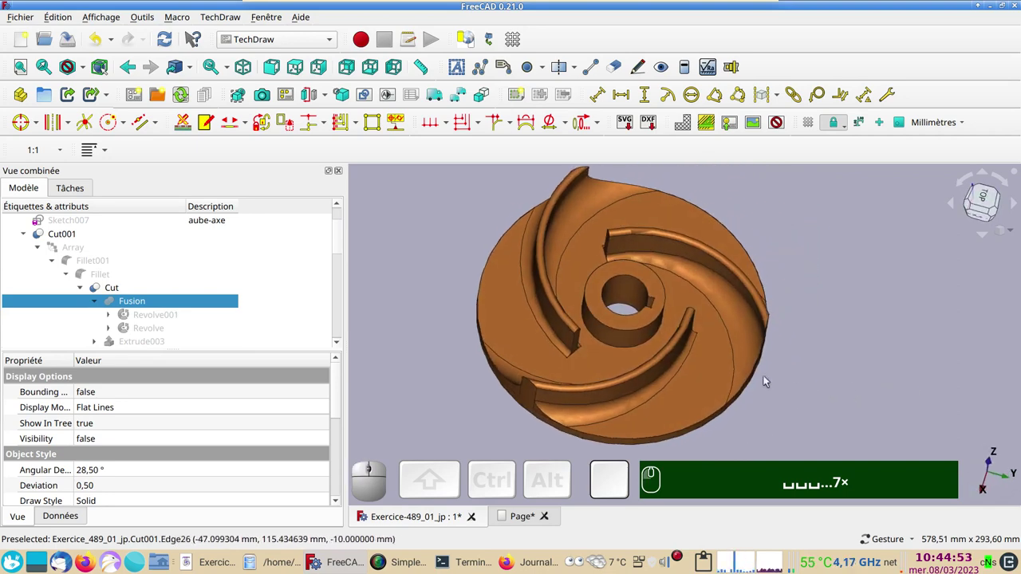
left_click_drag(985, 199, 733, 337)
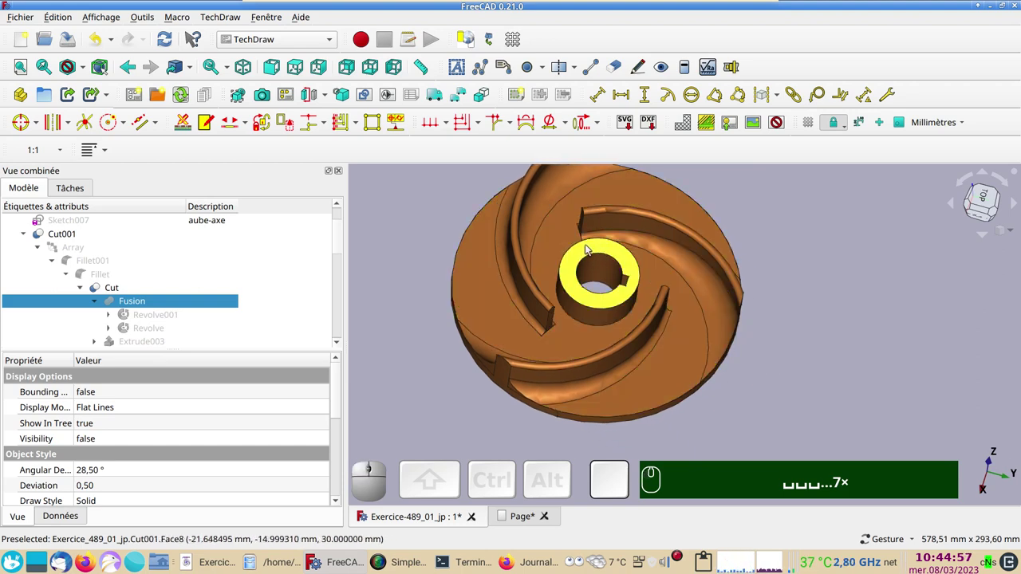
Orbit further along the rim, pick the outer rim face and view the impeller from the side.
left_click(829, 406)
left_click_drag(787, 405, 691, 402)
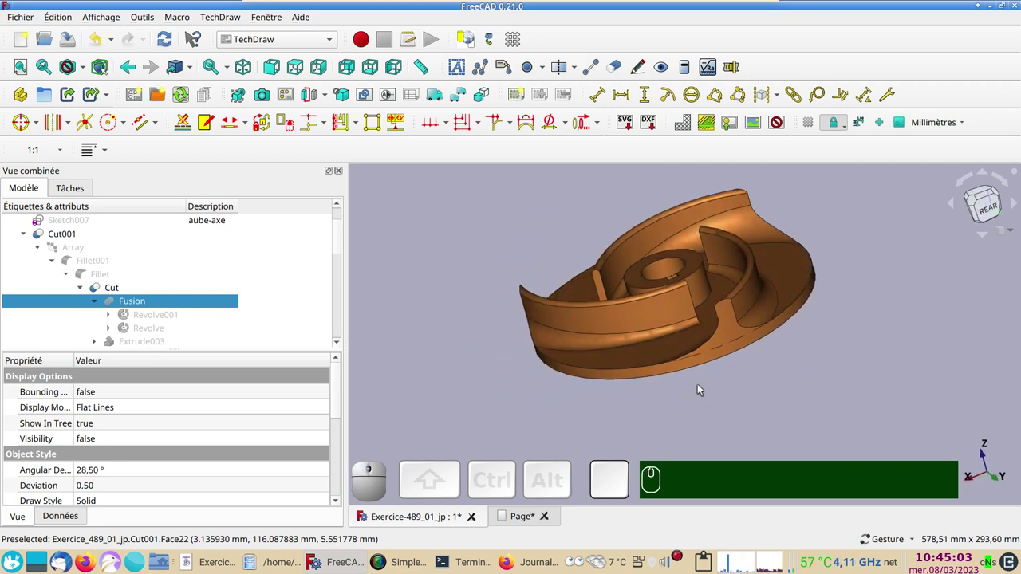
left_click_drag(840, 356, 876, 374)
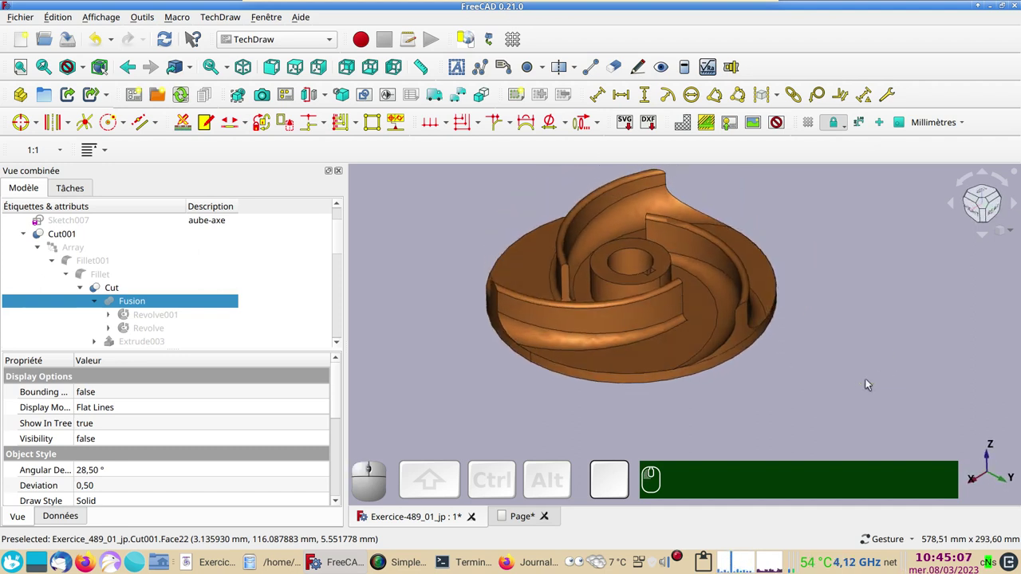
left_click(834, 409)
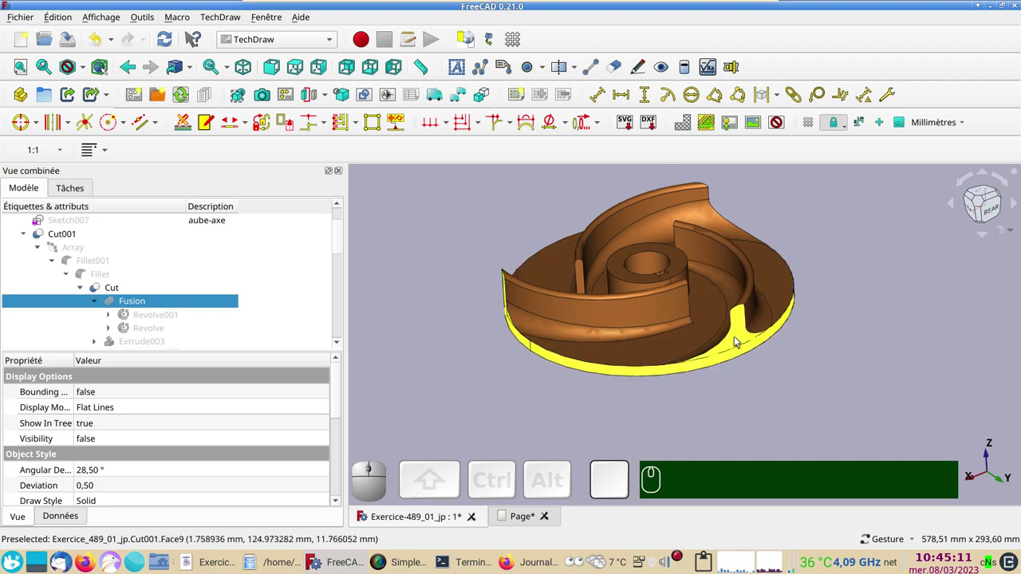
left_click(741, 338)
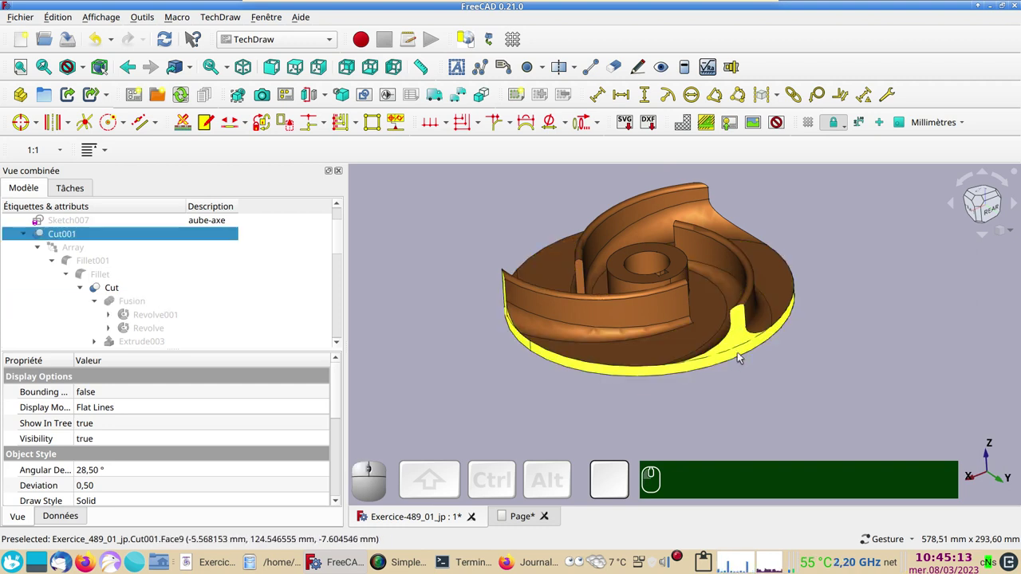
left_click_drag(746, 382, 737, 343)
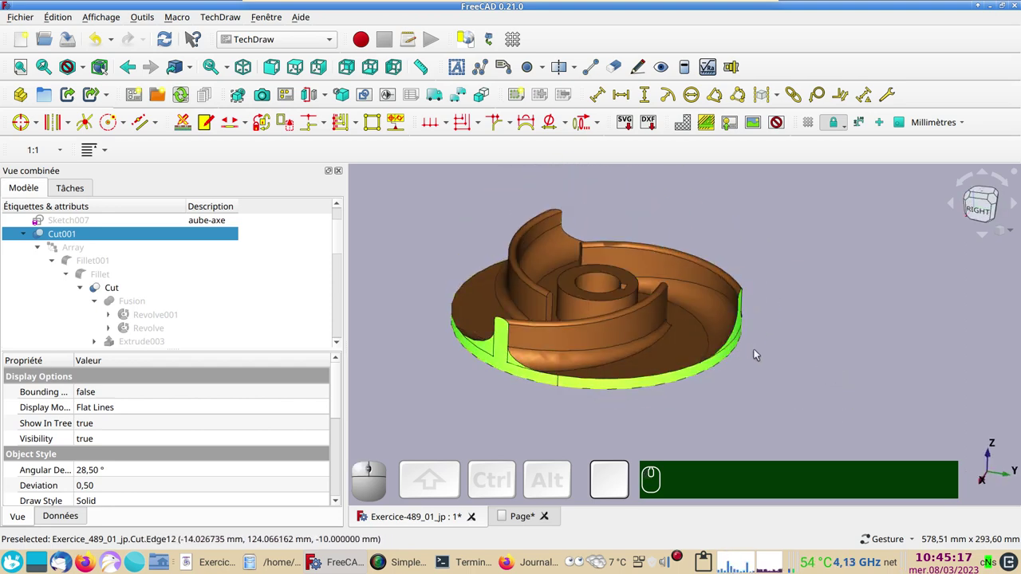
left_click(799, 376)
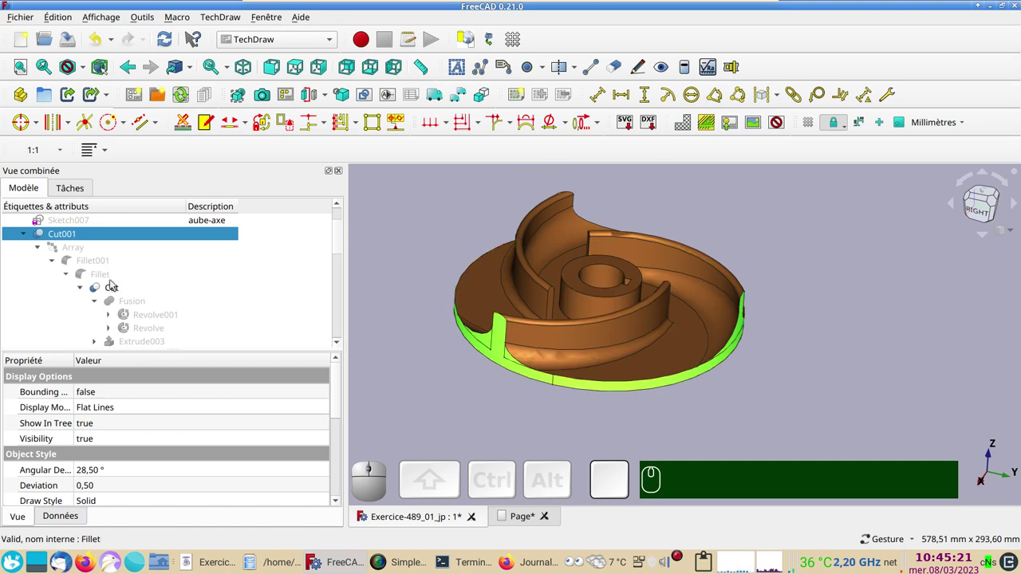
Show the Fusion of disc, hub and one blade and hide the finished Cut001 solid.
left_click(119, 288)
key("space")
left_click(134, 302)
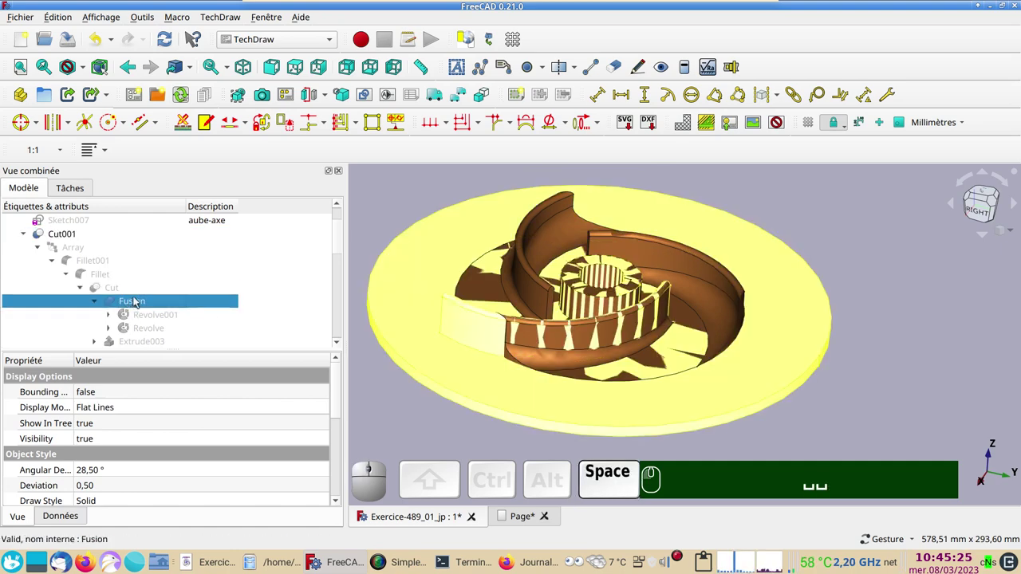
left_click(74, 236)
left_click(564, 406)
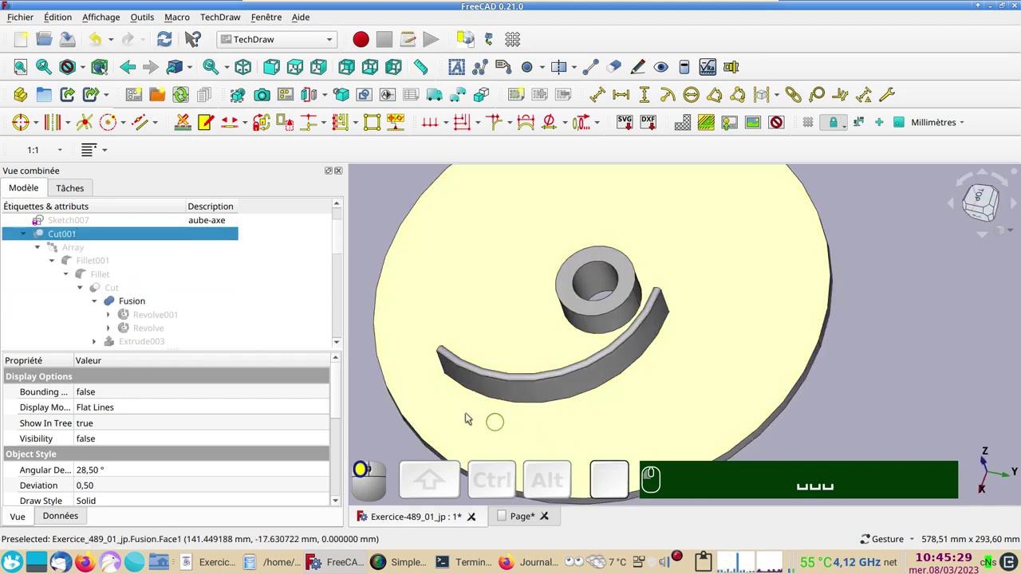
View the base Fusion from above and then from the side.
left_click(484, 316)
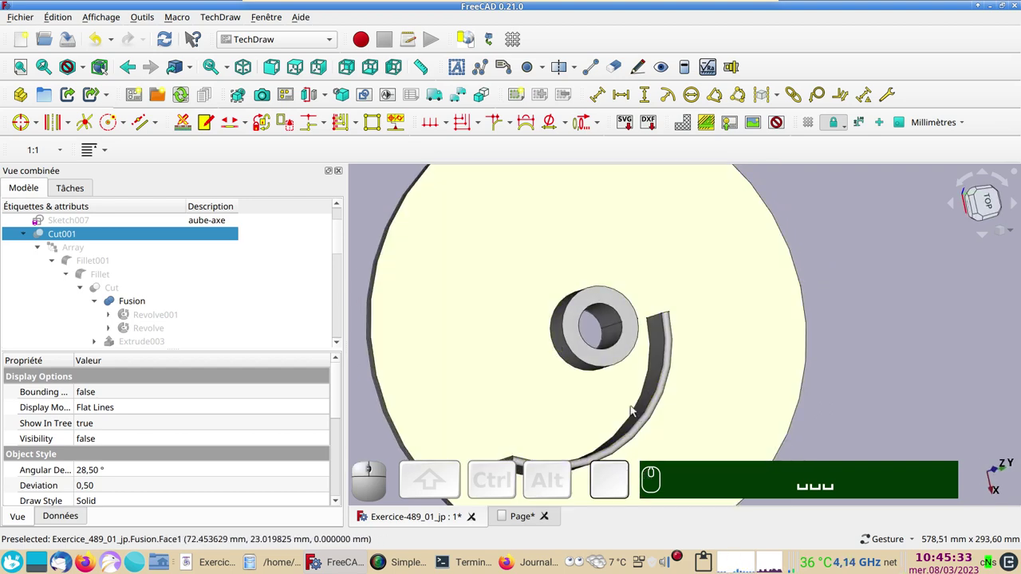
left_click(689, 437)
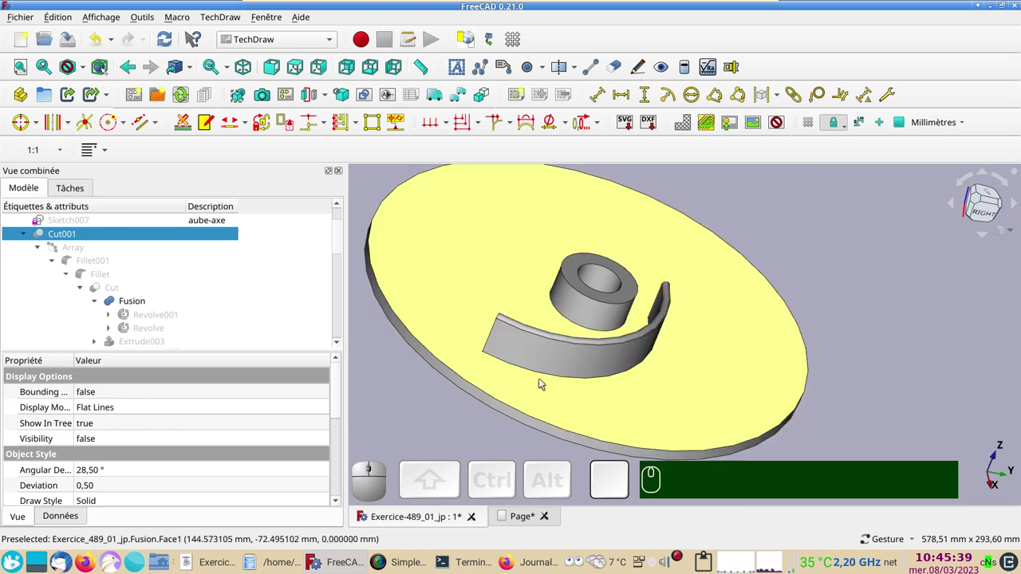
left_click(583, 413)
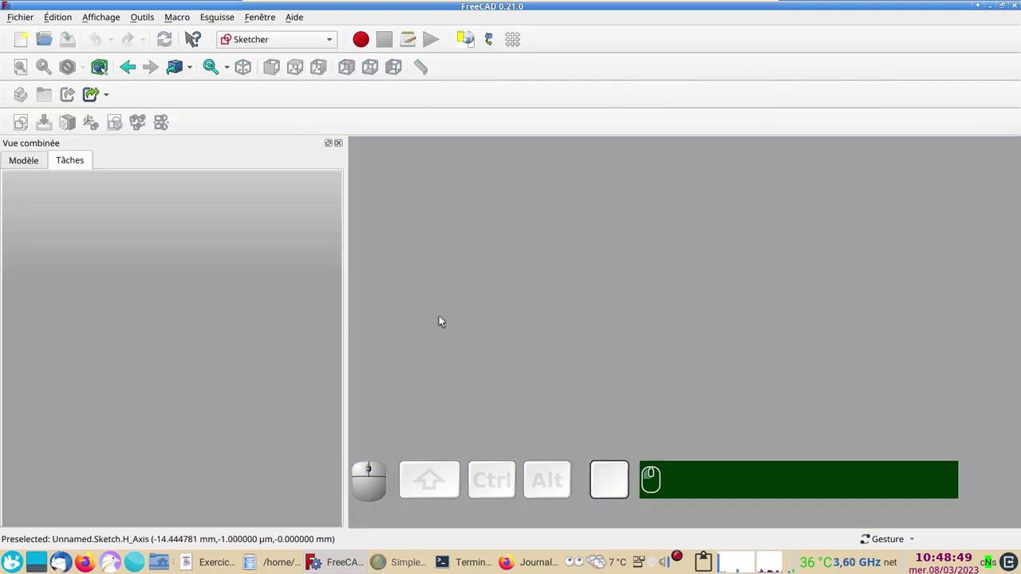
Create a new sketch placed on the XZ plane and confirm its orientation.
left_click(27, 43)
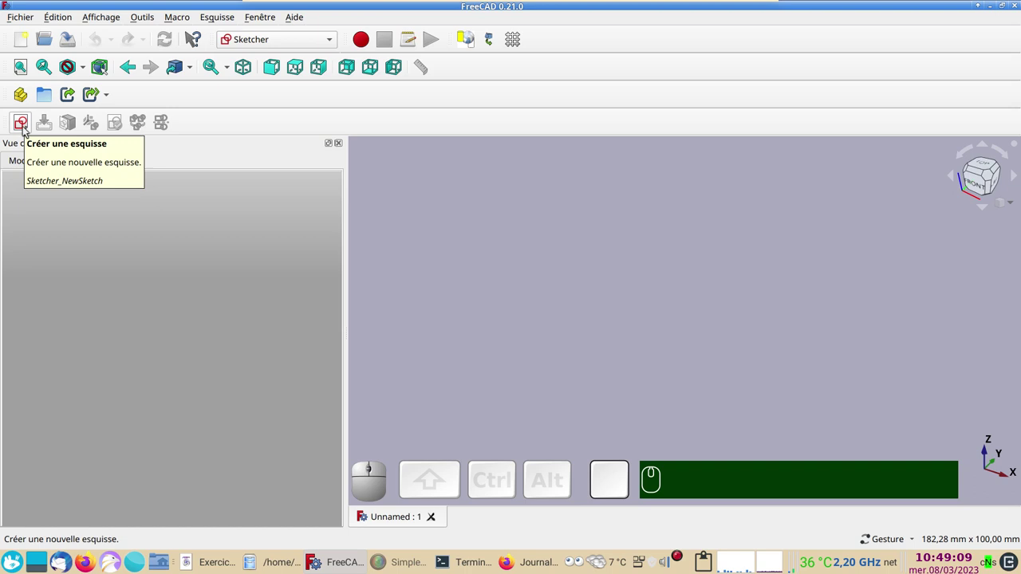
left_click(26, 132)
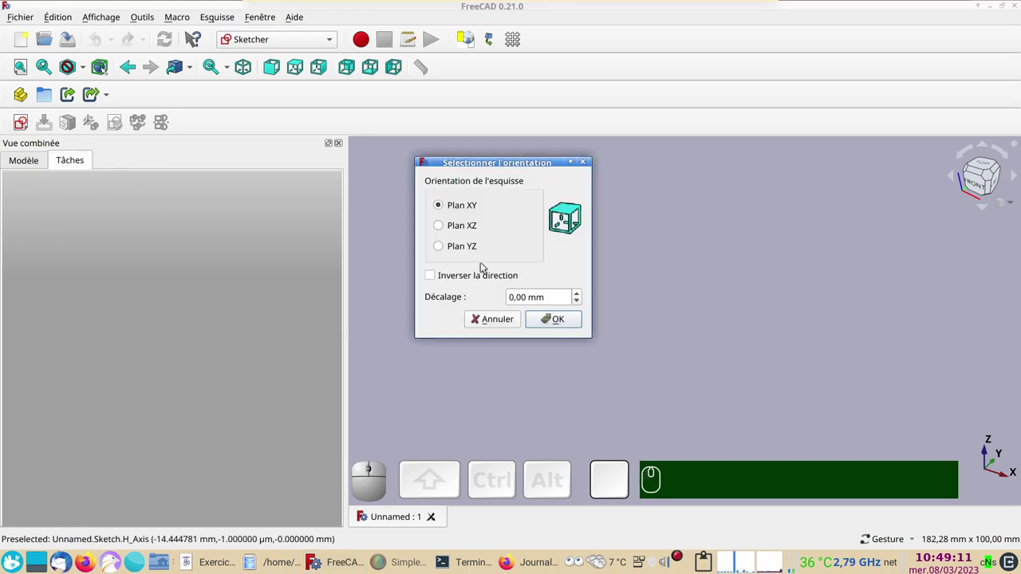
left_click(472, 229)
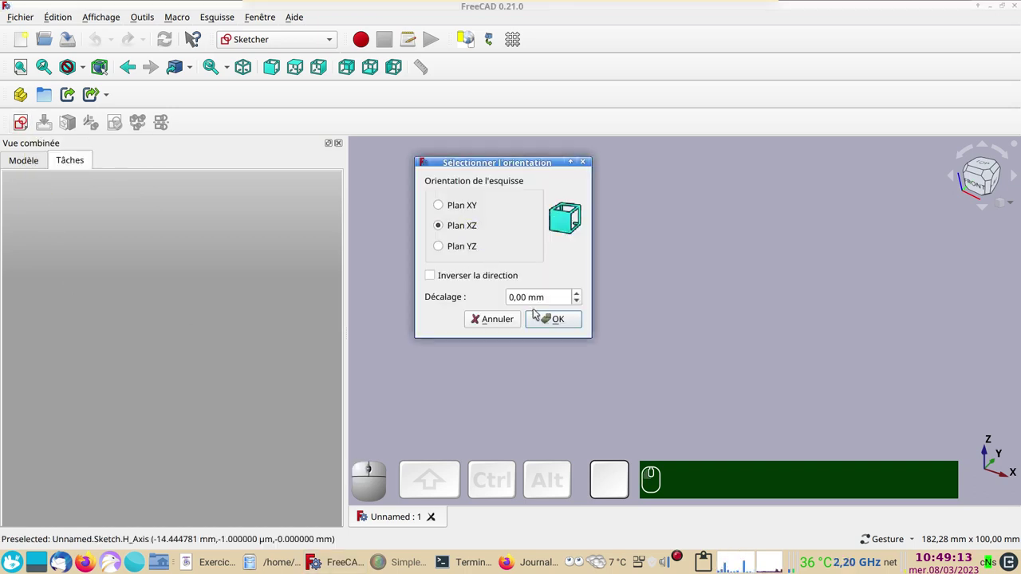
left_click(541, 316)
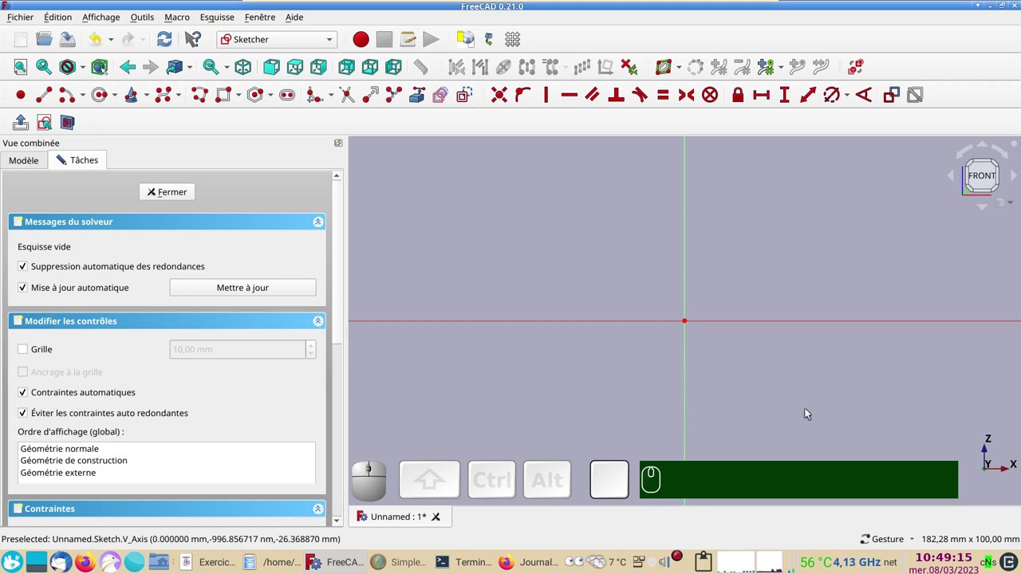
Pan the sketch view so the origin sits toward the left.
left_click_drag(842, 395, 593, 390)
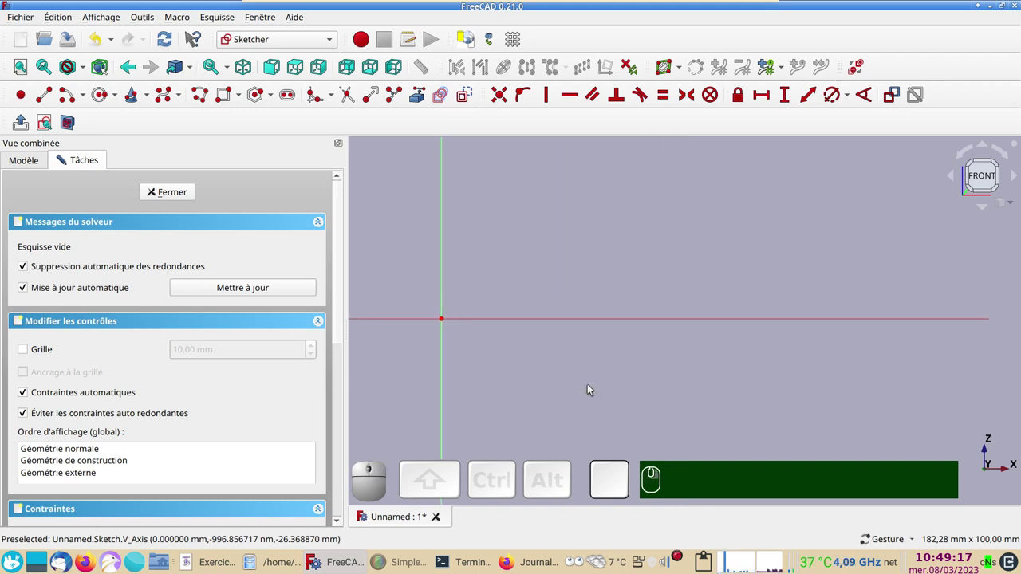
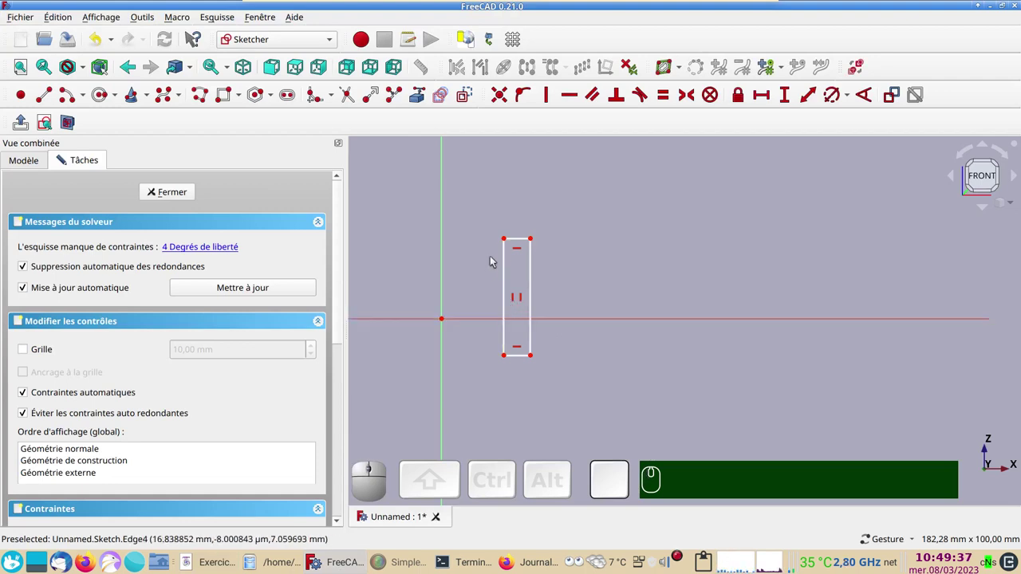
Lock the bar's corner 20 mm from the vertical axis and 30 mm above the horizontal axis.
left_click(504, 240)
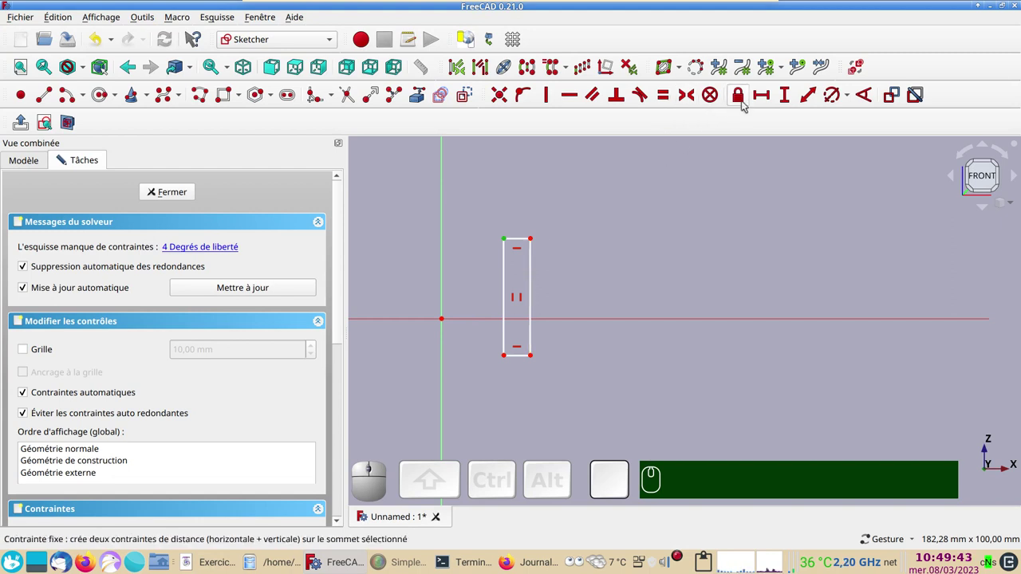
left_click(744, 99)
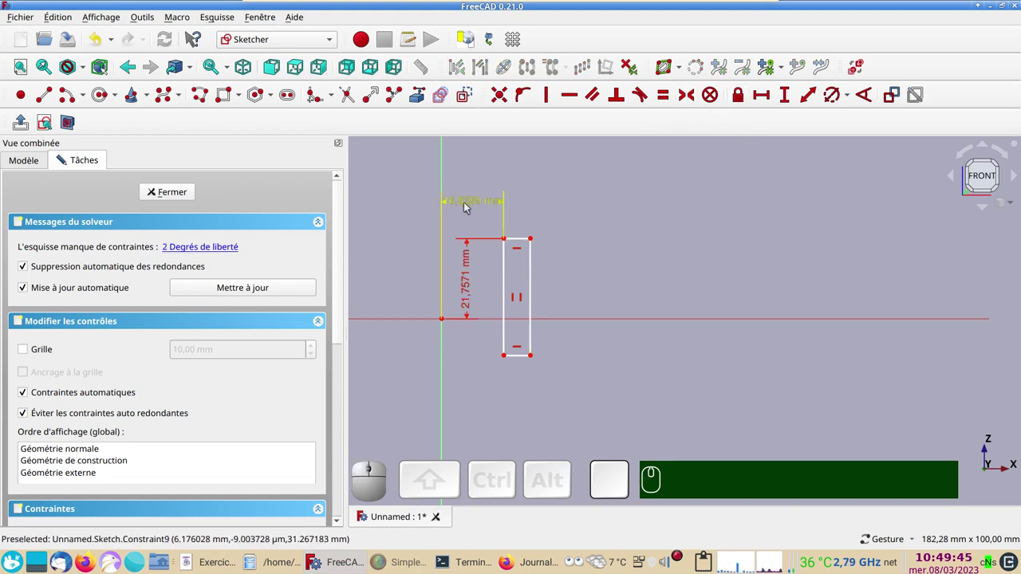
left_click(468, 205)
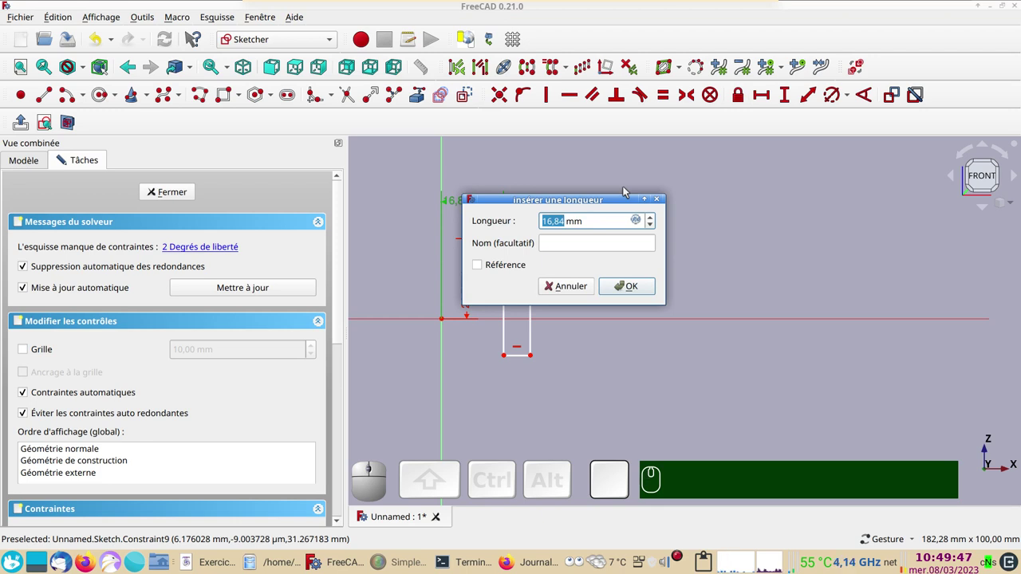
key("KP_2")
key("KP_0")
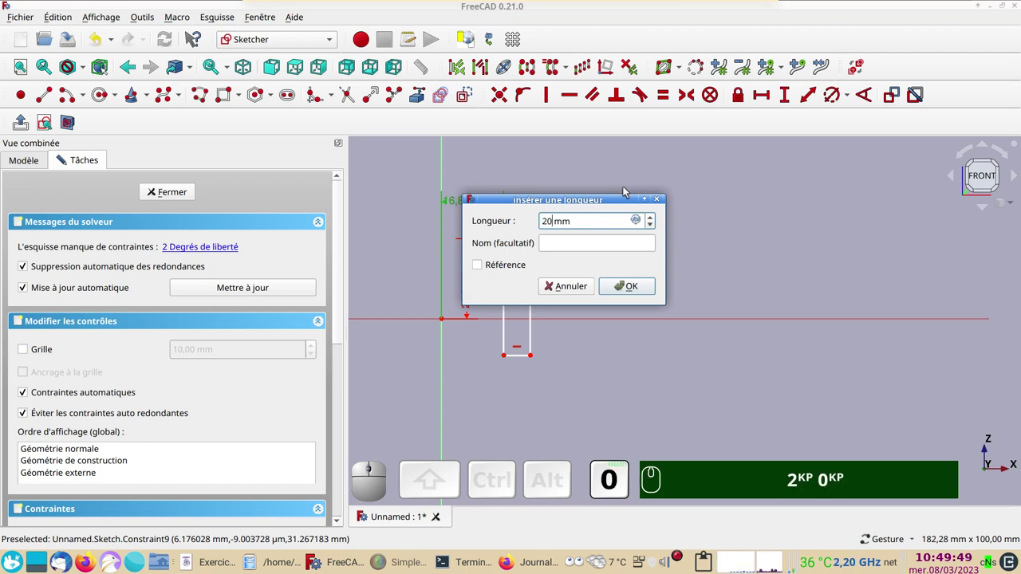
key("Return")
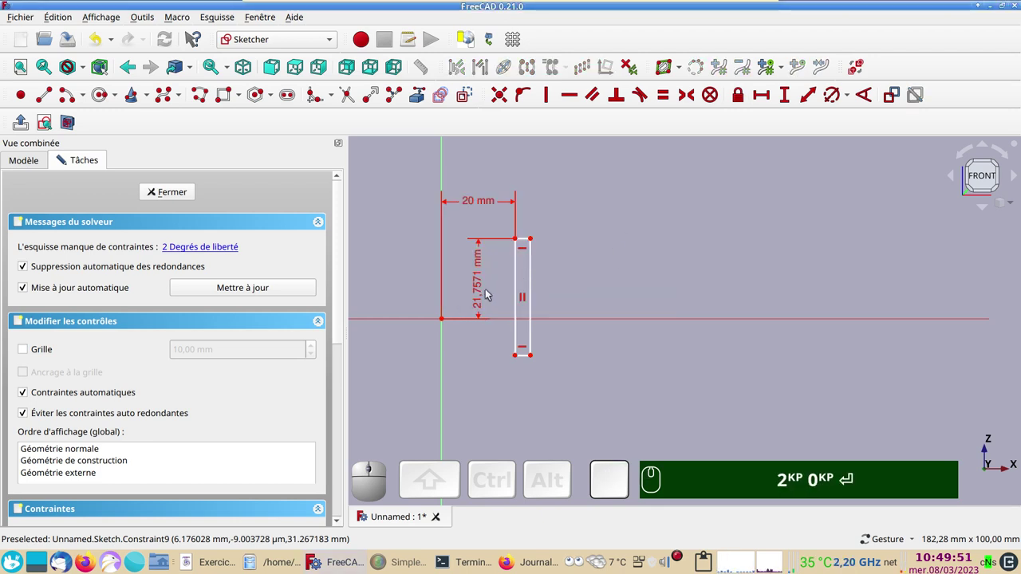
left_click(480, 298)
key("KP_3")
key("KP_0")
key("Return")
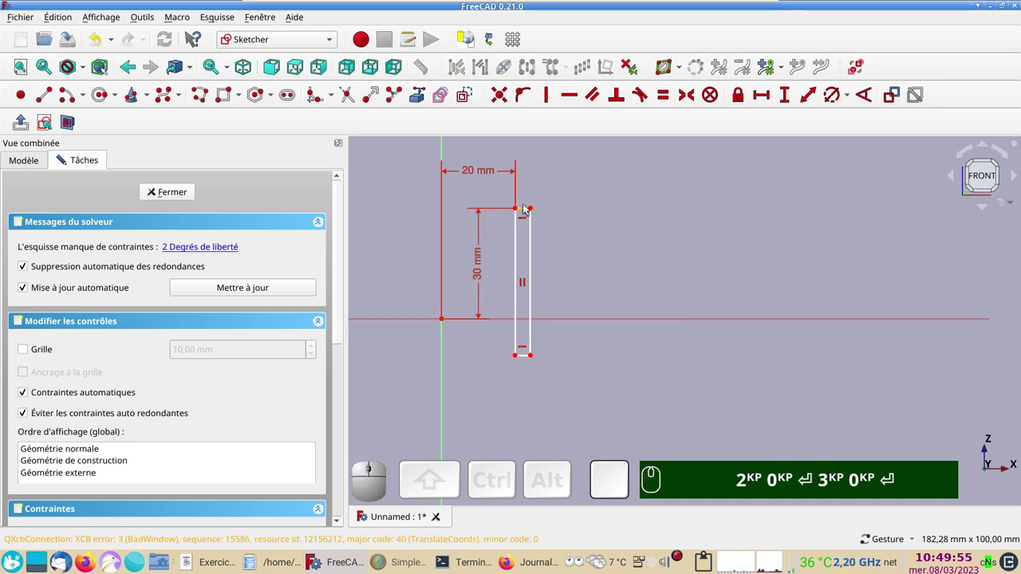
Dimension the bar's right side 35 mm from the vertical axis.
left_click(526, 211)
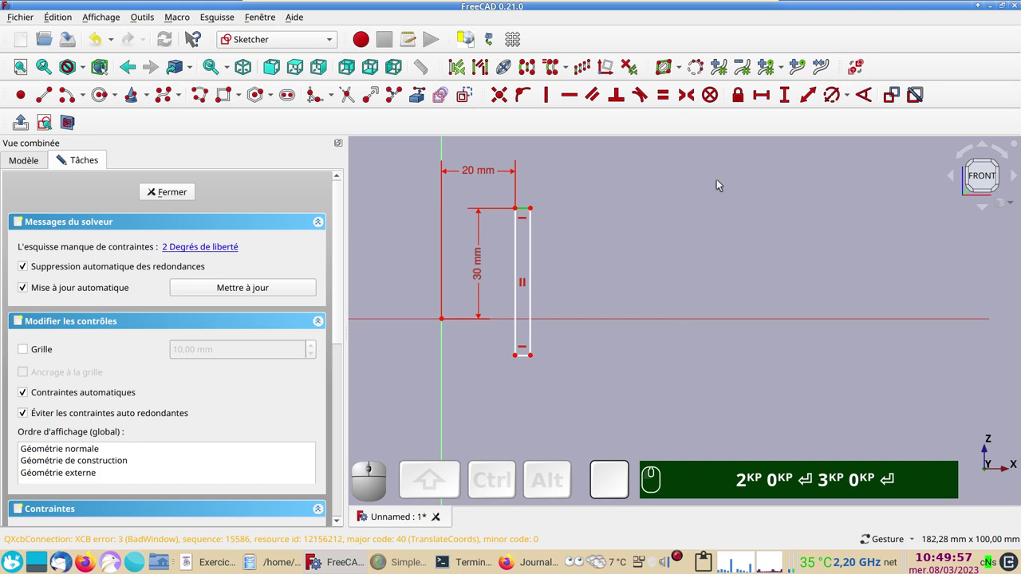
left_click(604, 226)
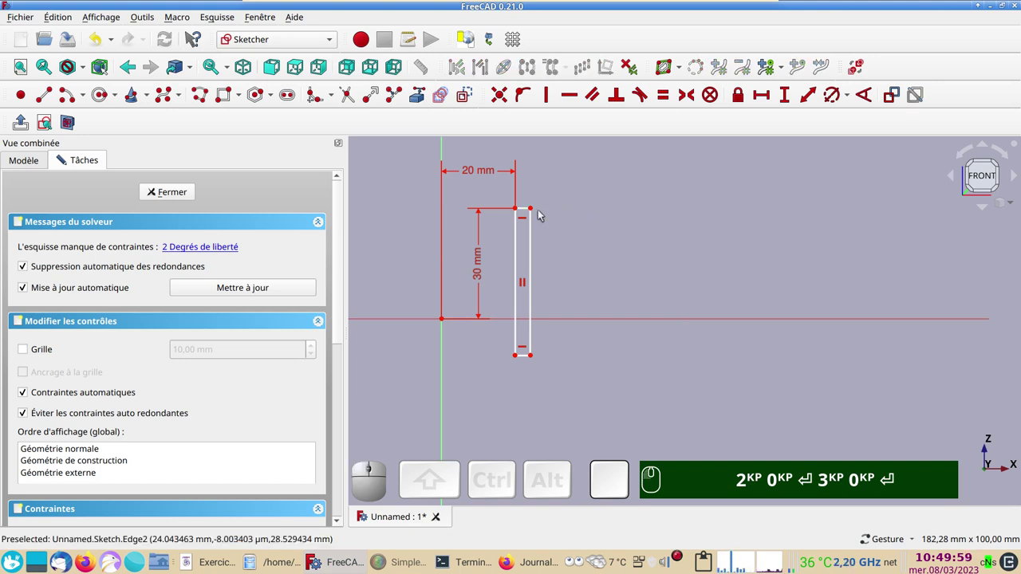
left_click(535, 210)
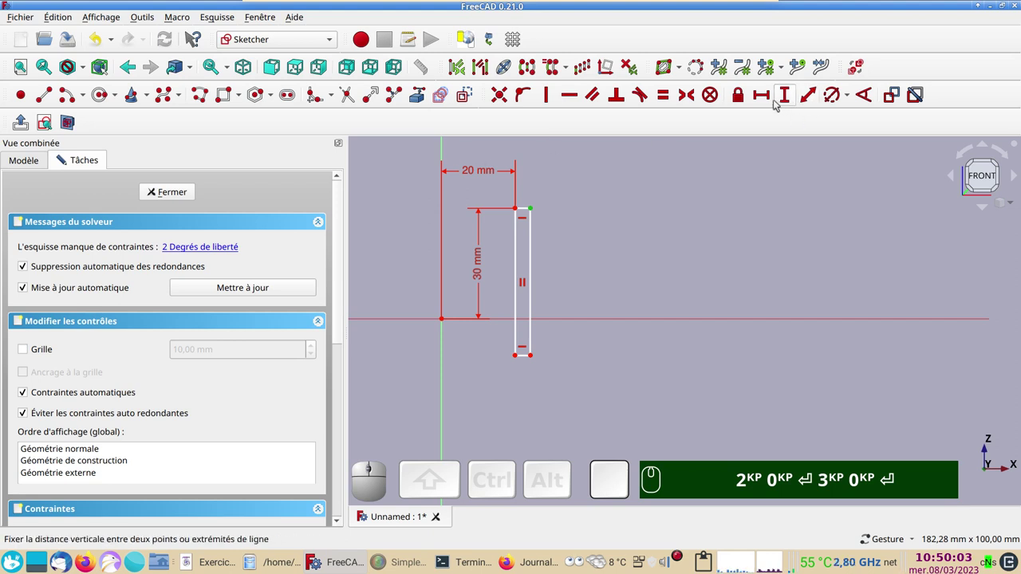
left_click(763, 94)
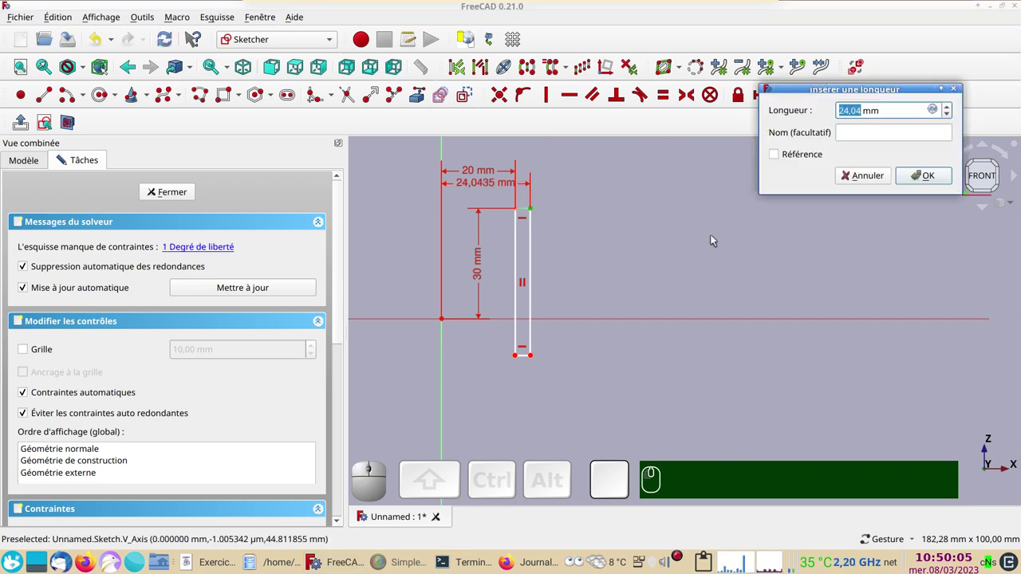
key("KP_3")
key("KP_5")
key("Return")
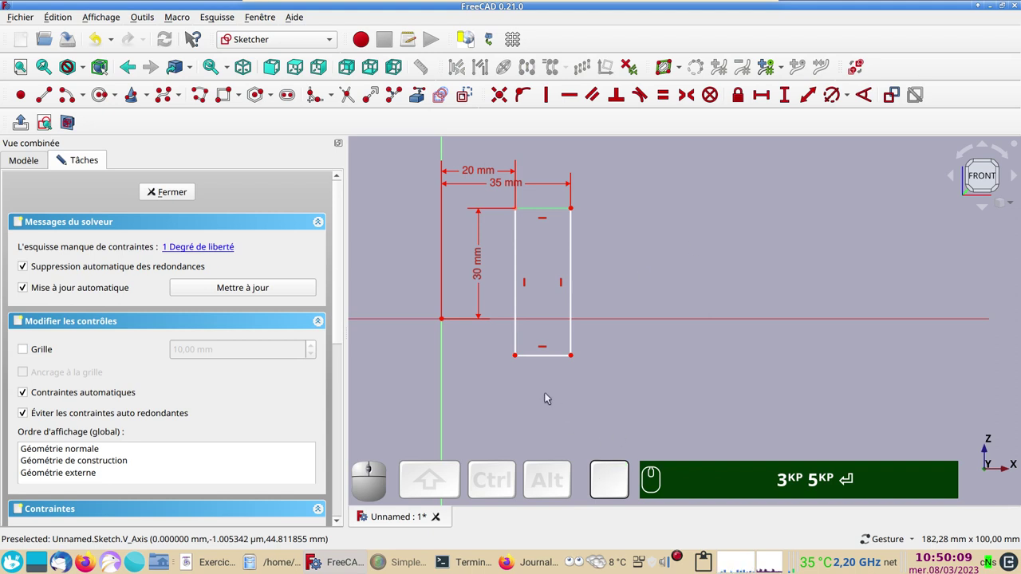
Dimension the bar's bottom 20 mm below the horizontal axis, making it fully constrained.
left_click(515, 360)
left_click(532, 320)
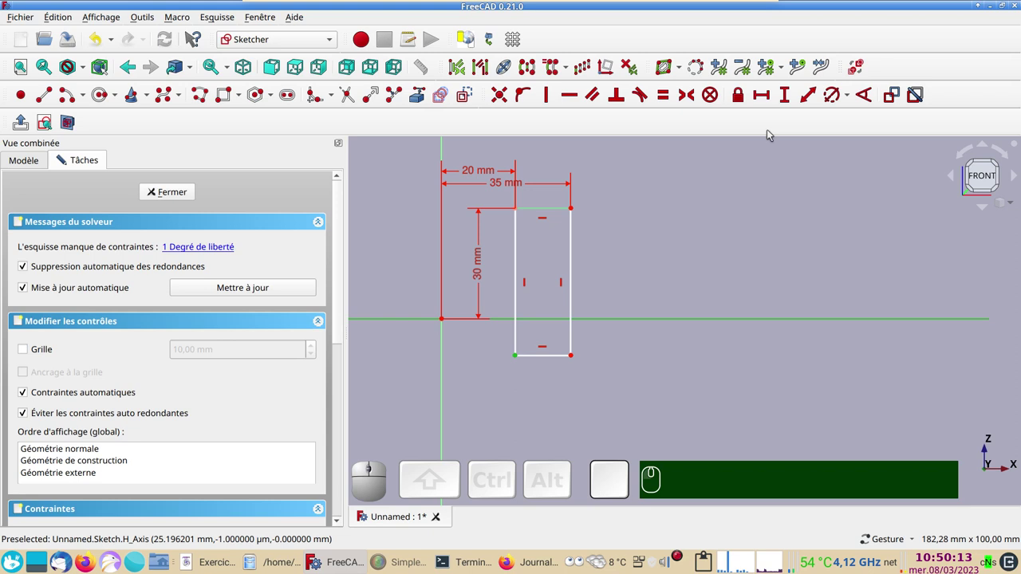
left_click(787, 100)
key("KP_2")
key("KP_0")
key("Return")
key("Return")
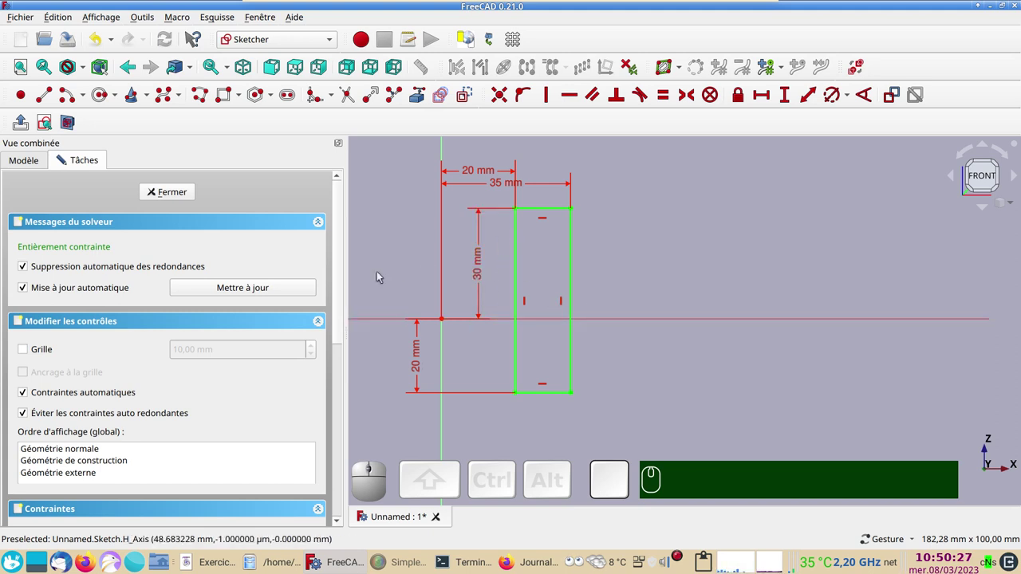
right_click(694, 364)
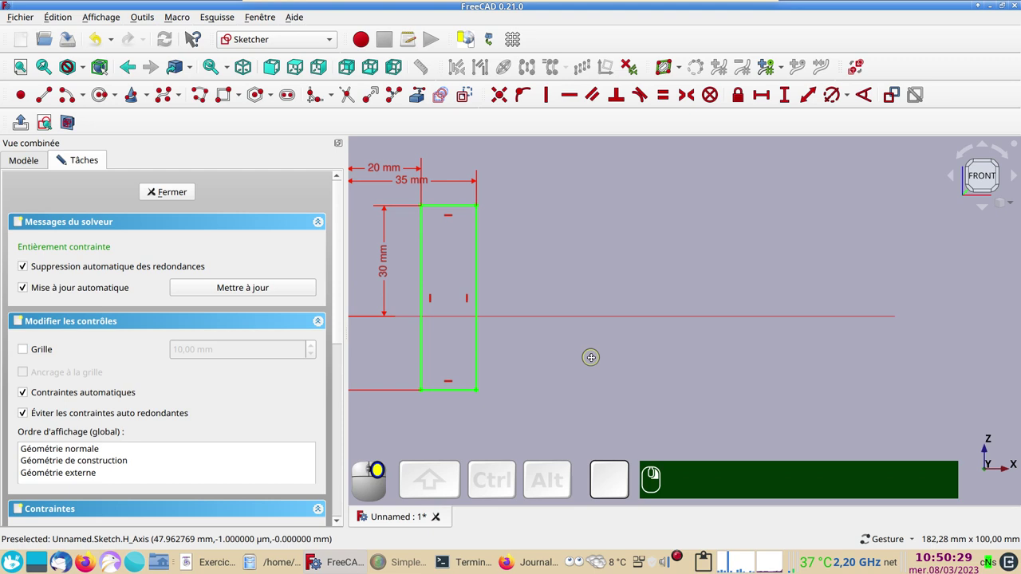
right_click(564, 364)
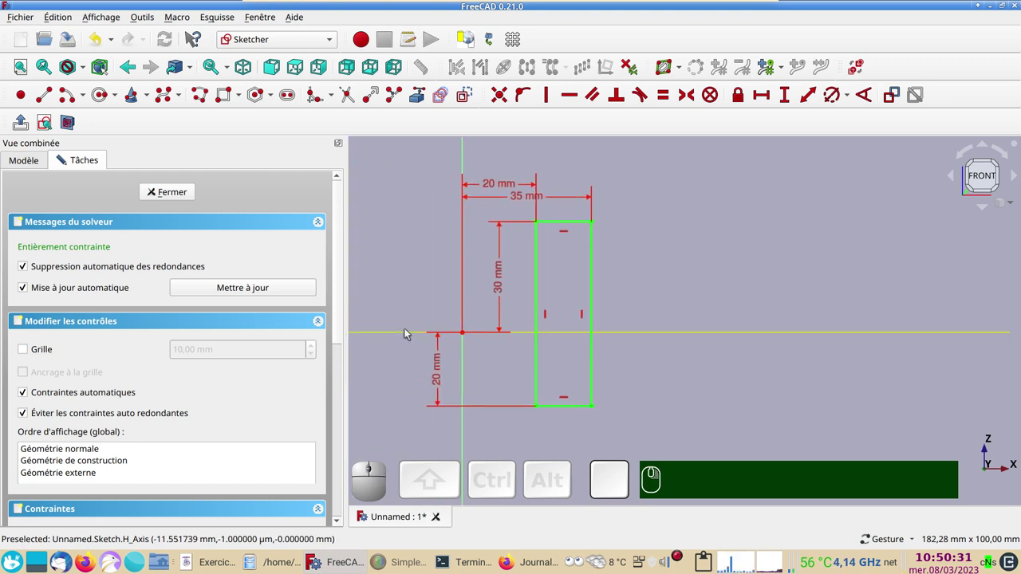
left_click_drag(864, 405, 573, 332)
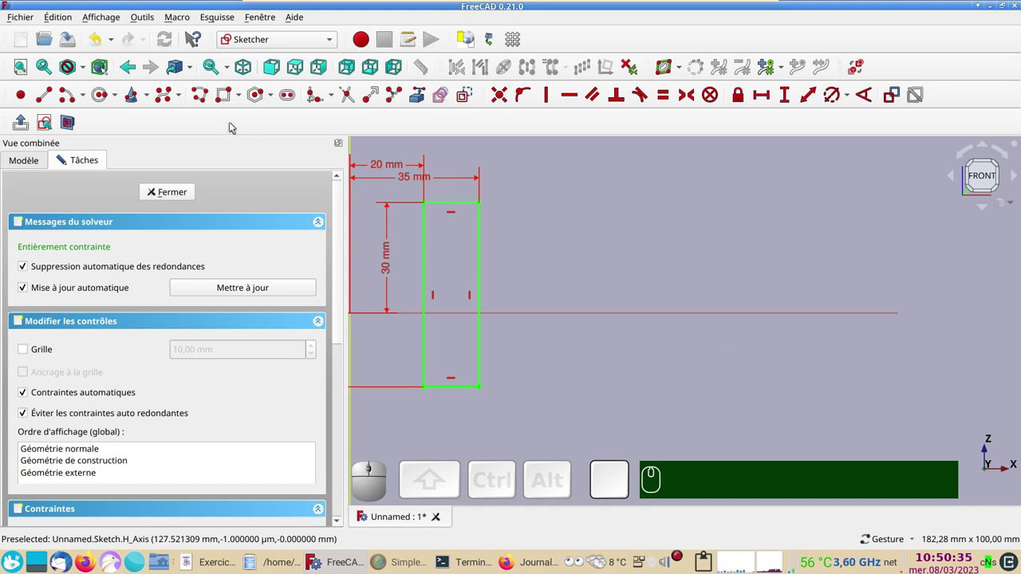
Draw a long thin rectangle rightward from the bar, its far end 250 mm from the vertical axis.
left_click(226, 106)
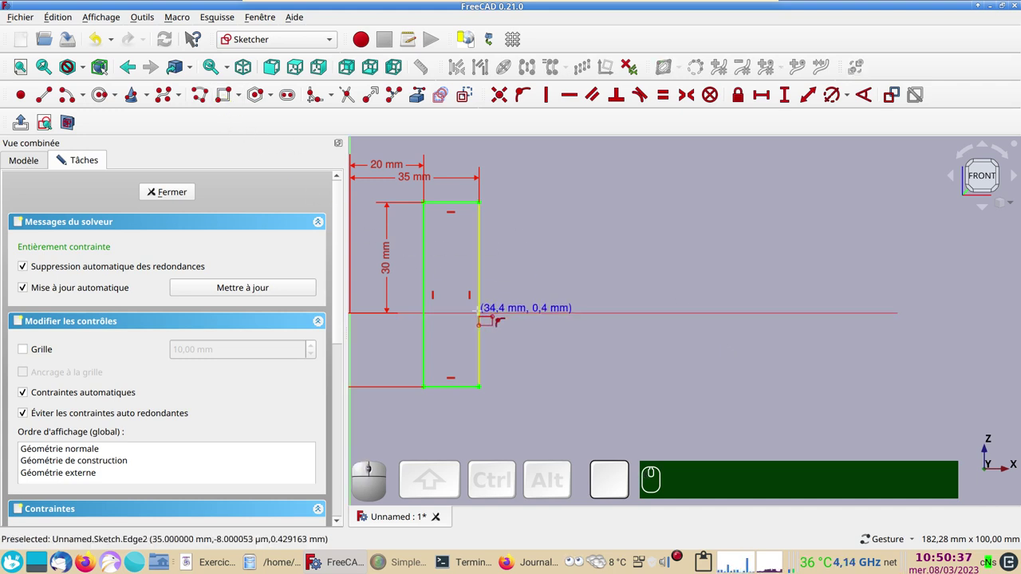
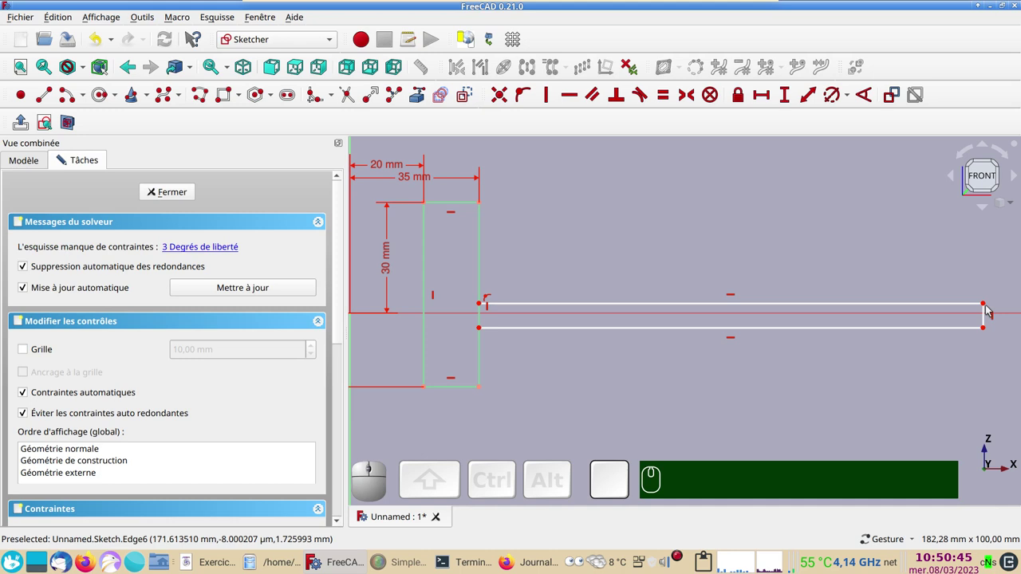
left_click(988, 305)
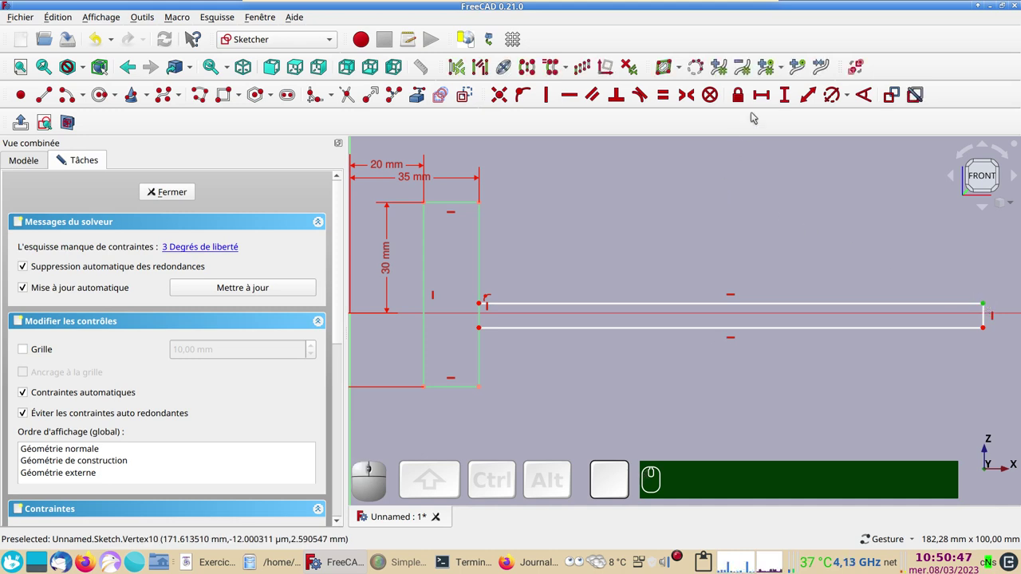
left_click(763, 97)
key("KP_2")
key("KP_5")
key("KP_0")
key("KP_Enter")
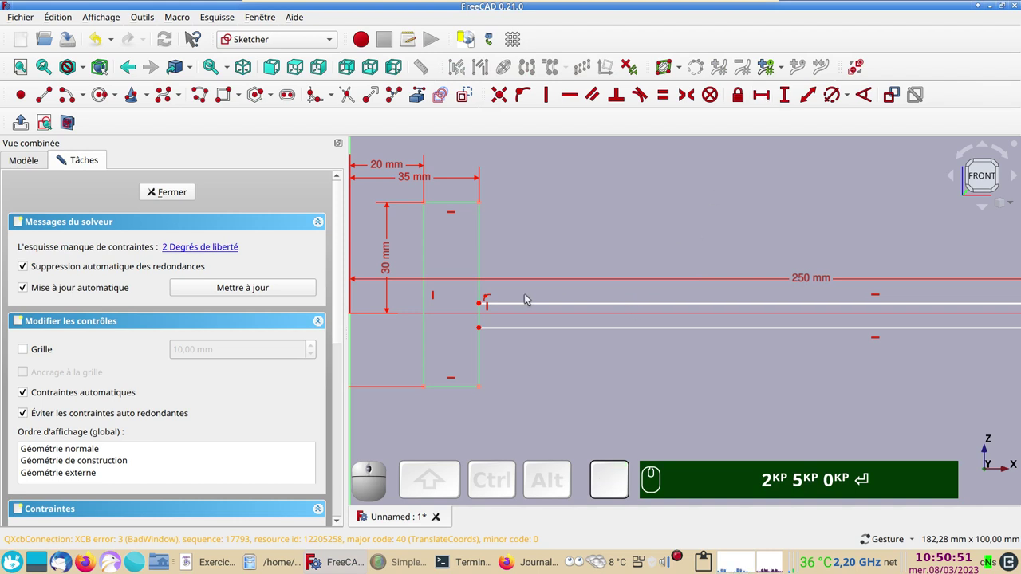
Constrain the long rectangle's near corner against the bar and recentre on the junction.
left_click(484, 307)
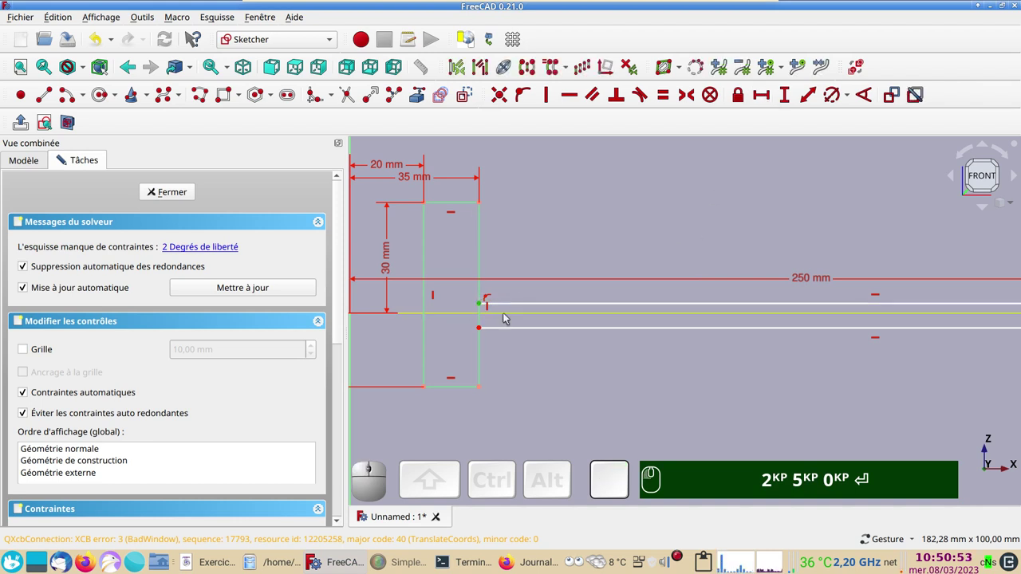
key("KP_2")
key("KP_5")
key("KP_0")
key("Return")
left_click(508, 317)
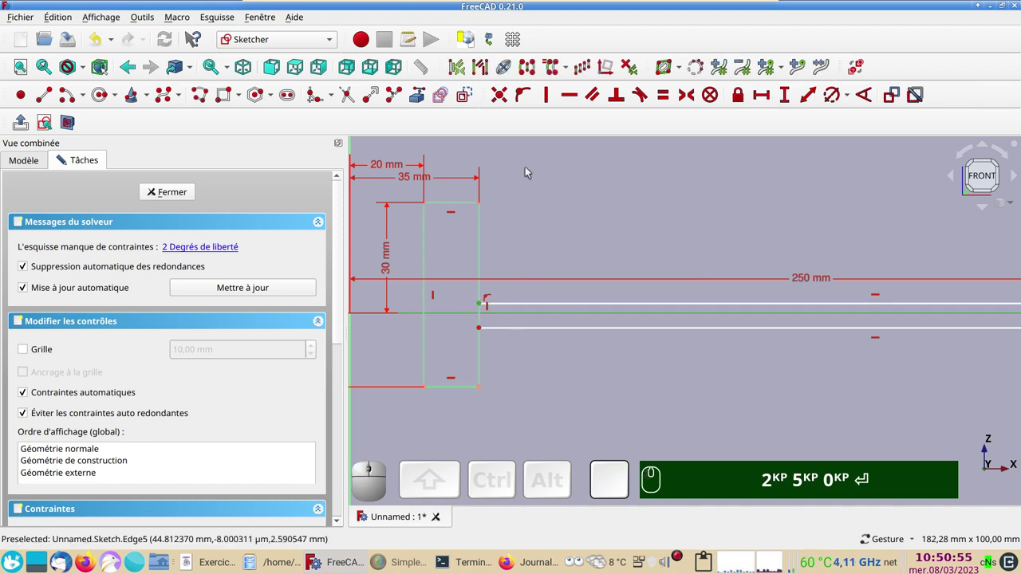
key("o")
left_click_drag(689, 392, 459, 334)
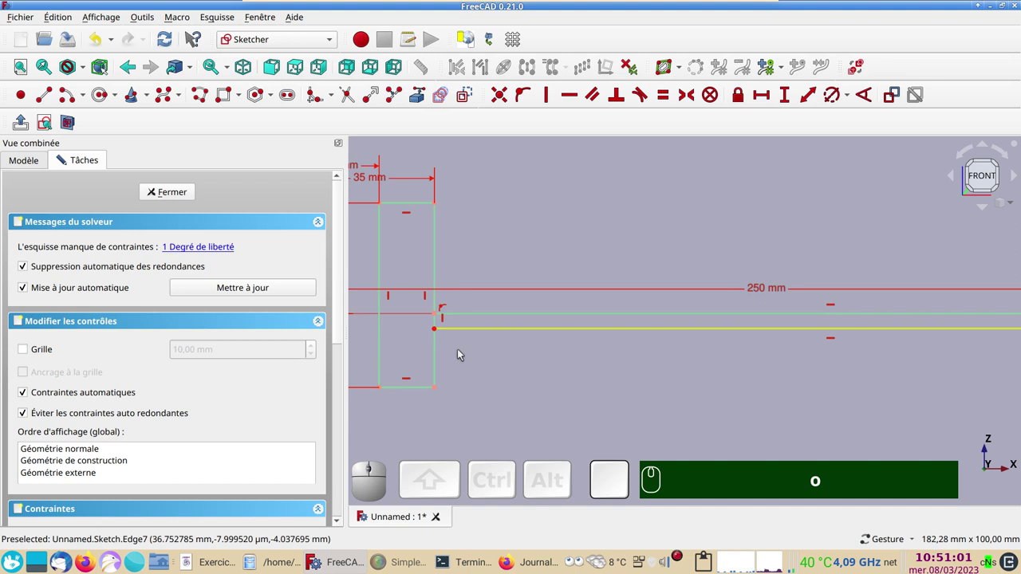
scroll("up", 3)
right_click(466, 361)
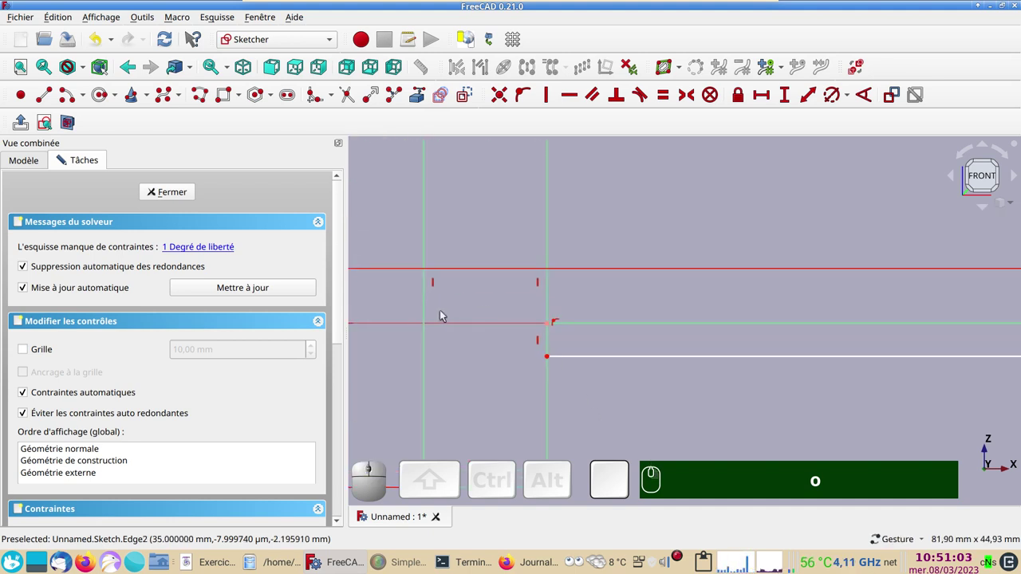
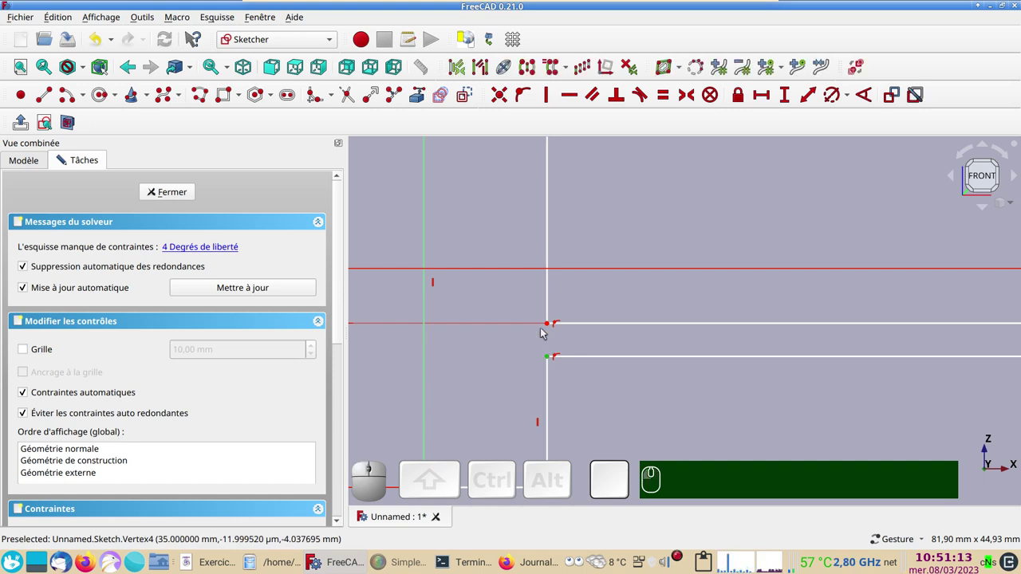
Tie the long rectangle's edge to the bar with vertical and equality constraints.
left_click(548, 325)
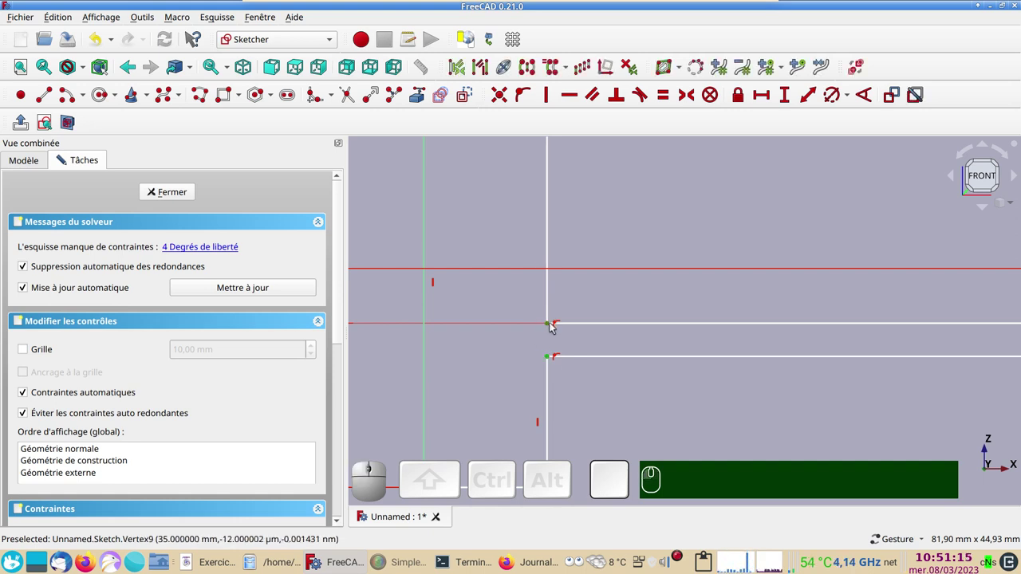
key("v")
scroll("down", 3)
right_click(642, 405)
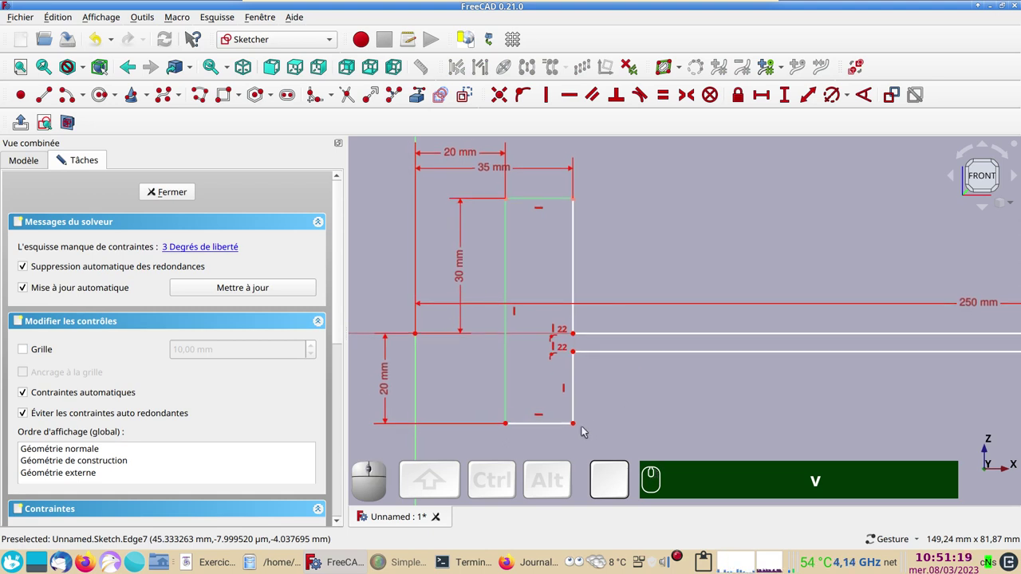
left_click(542, 200)
left_click(548, 428)
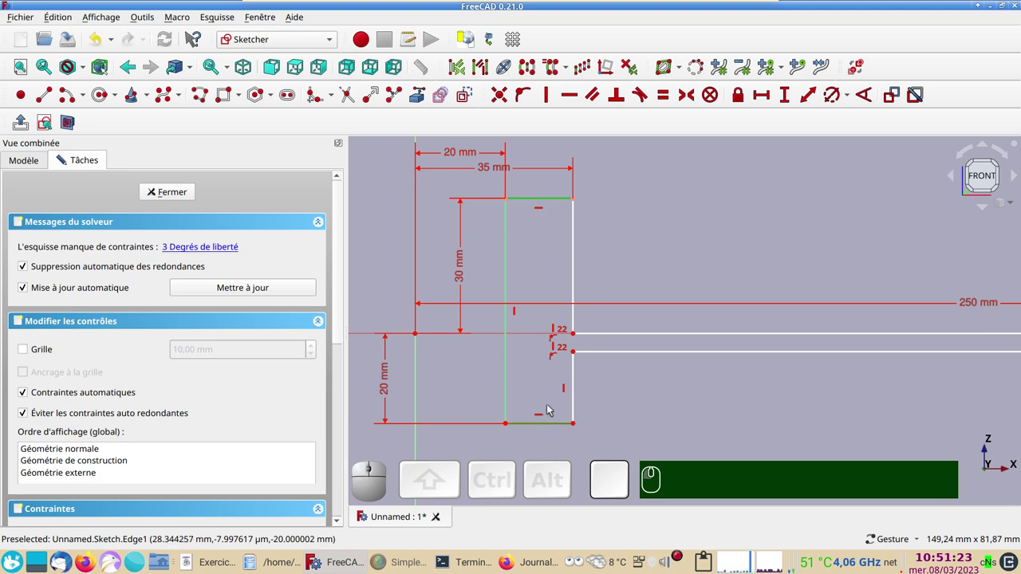
type("e")
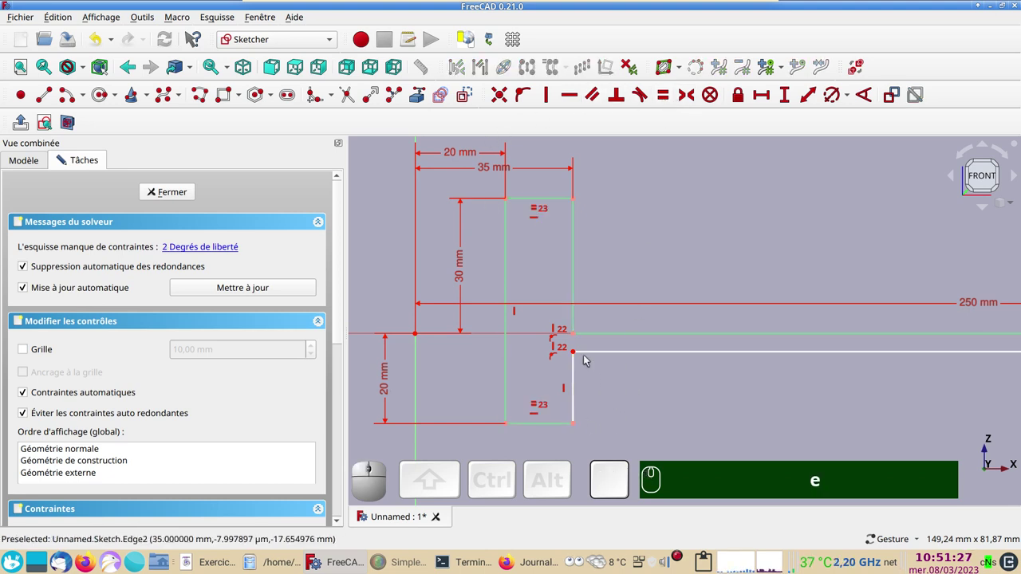
Dimension the long rectangle's corner 10 mm vertically from the axis.
left_click_drag(577, 397, 603, 404)
scroll("down", 3)
right_click(621, 396)
left_click(561, 379)
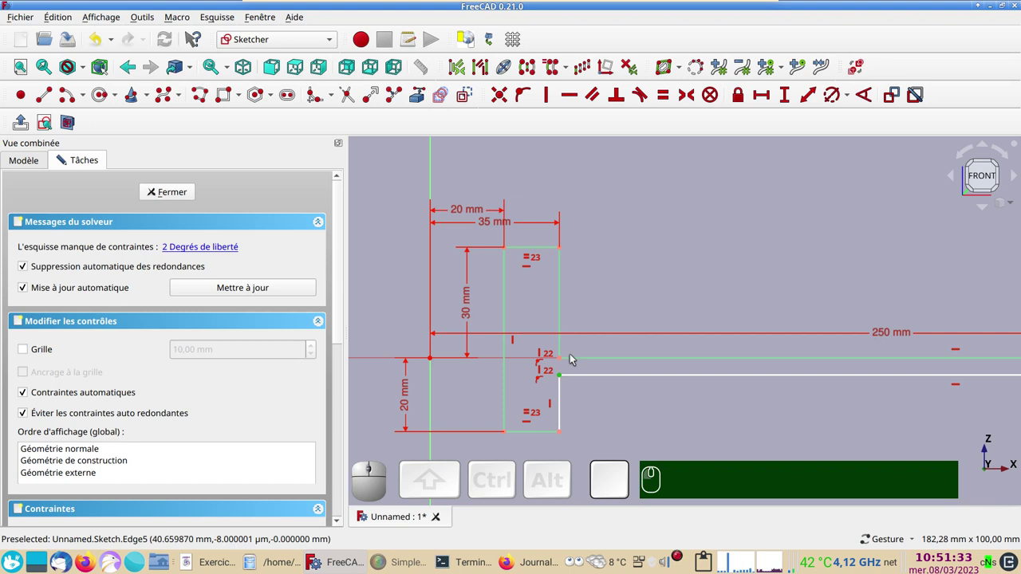
left_click(561, 360)
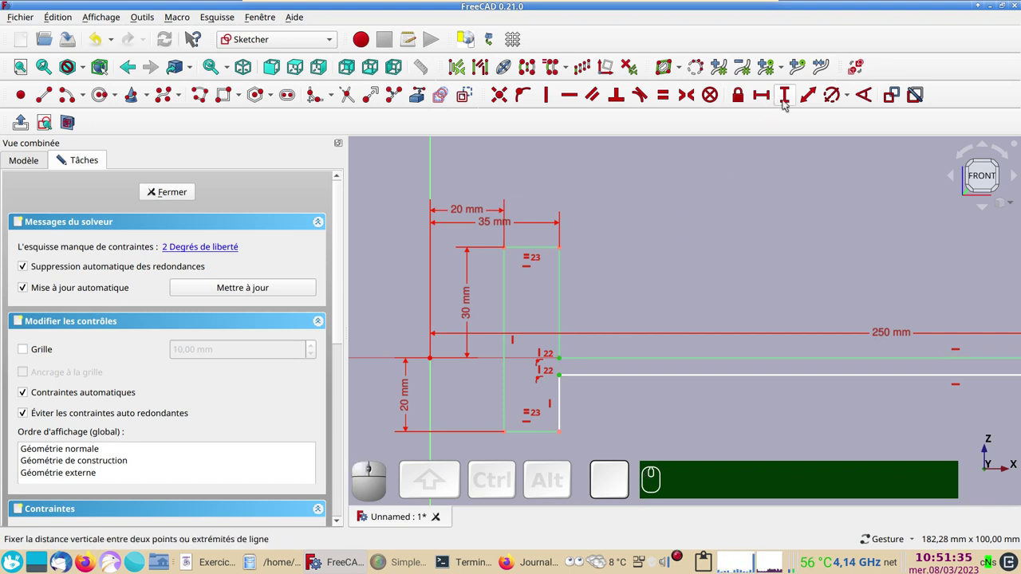
left_click(786, 103)
key("KP_1")
key("KP_0")
key("Return")
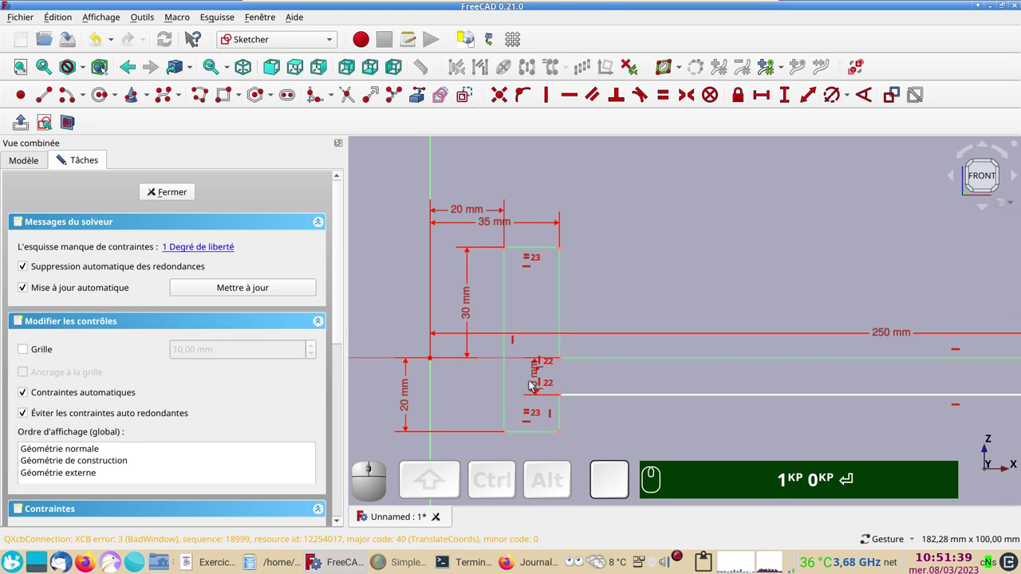
left_click_drag(536, 385, 681, 403)
key("KP_1")
key("KP_0")
key("Return")
scroll("down", 3)
right_click(762, 412)
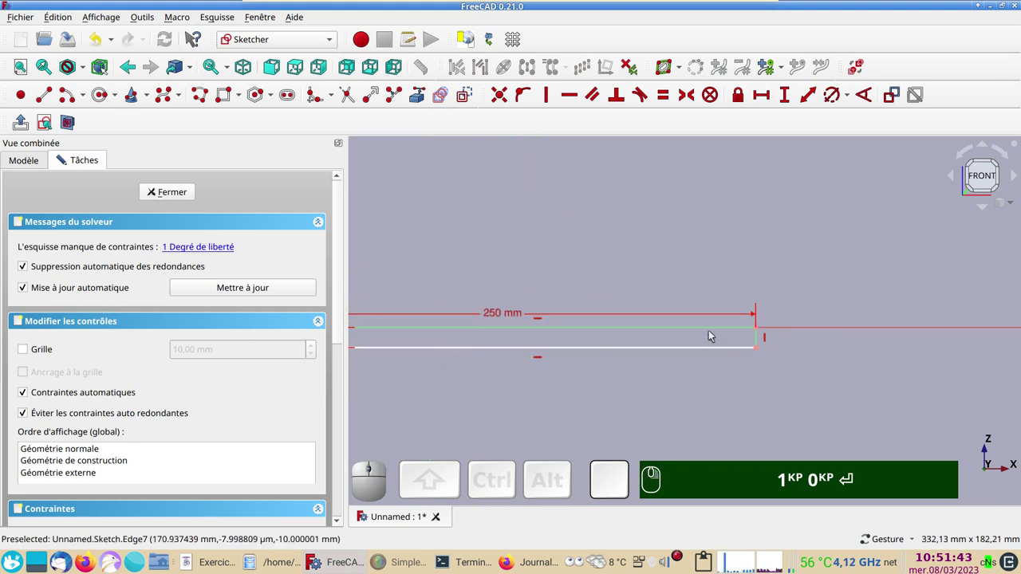
Join the lower edge's free endpoint to the hub corner so the profile is fully constrained.
left_click(740, 349)
right_click(574, 411)
scroll("up", 3)
left_click(618, 328)
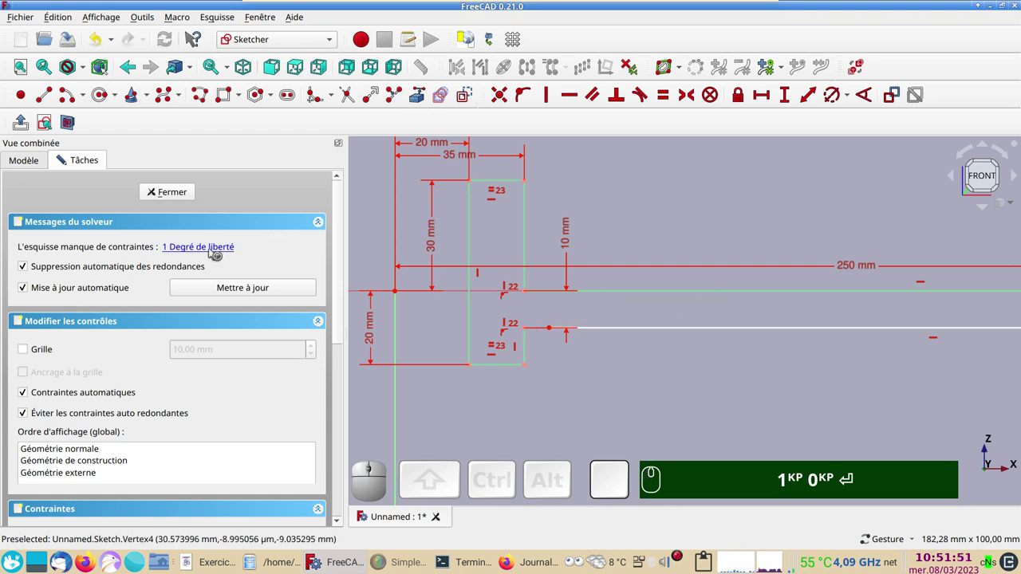
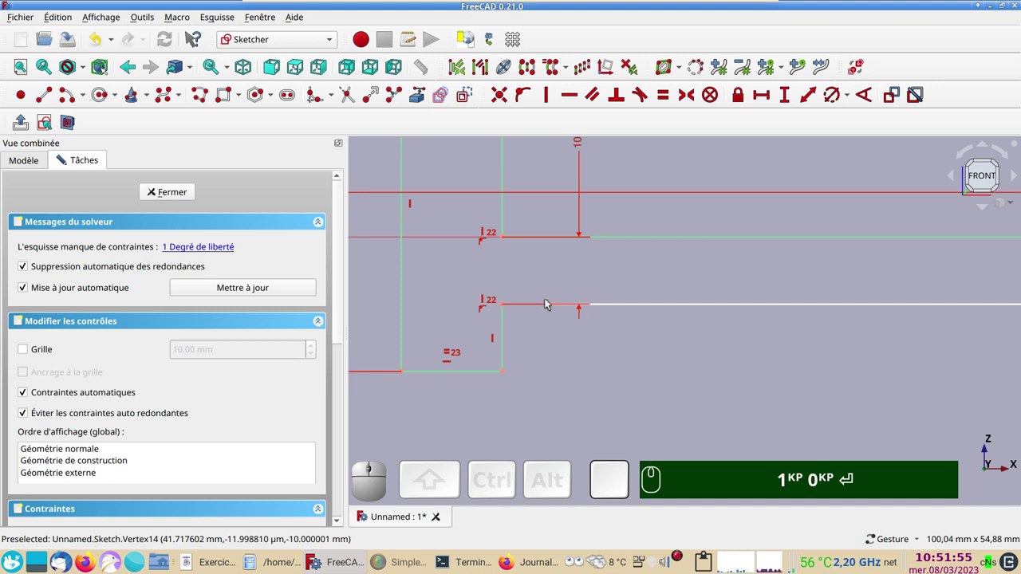
left_click(454, 275)
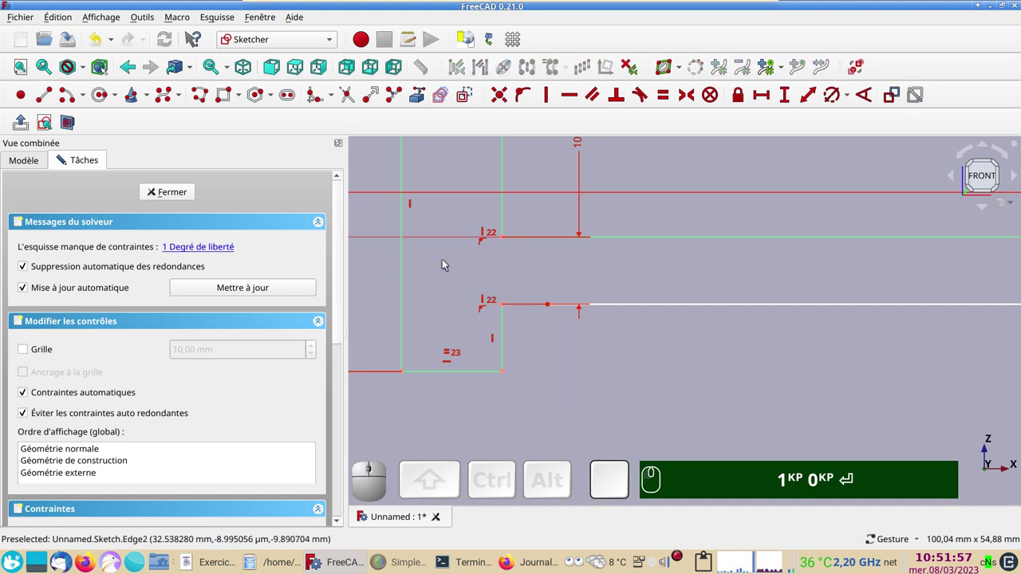
left_click(462, 273)
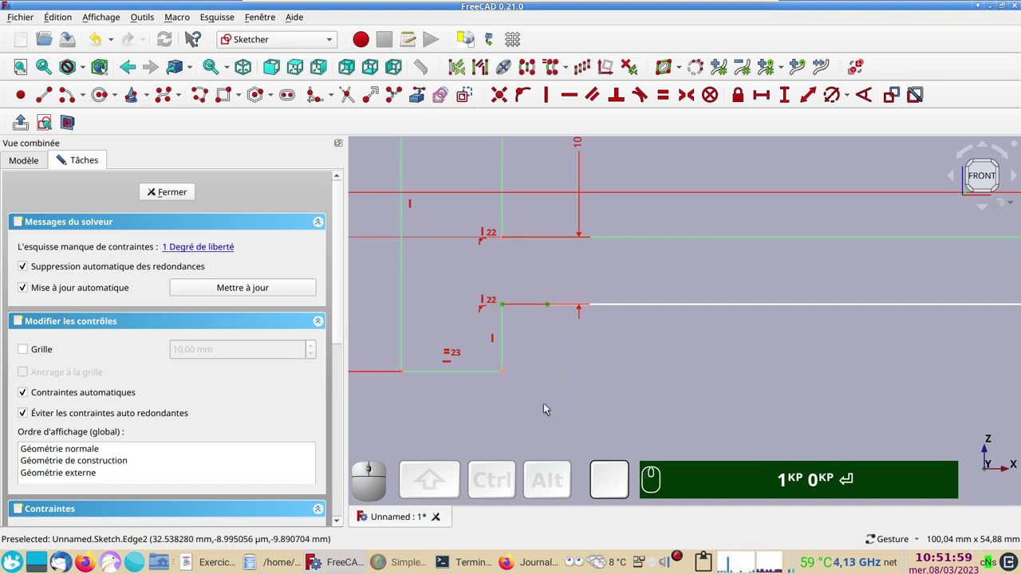
key("c")
key("KP_1")
key("KP_0")
key("Return")
scroll("down", 3)
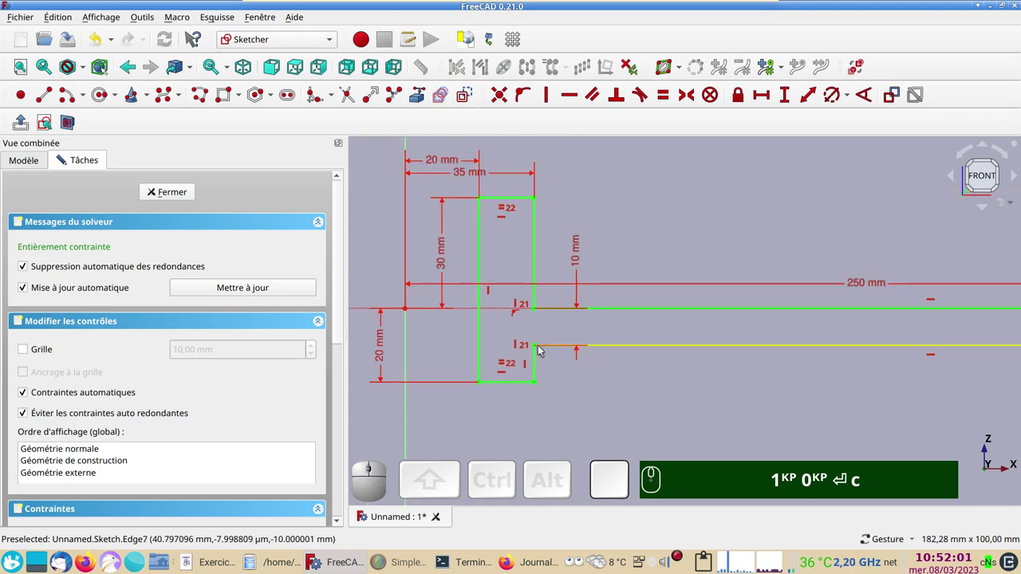
scroll("down", 3)
left_click_drag(709, 428, 279, 281)
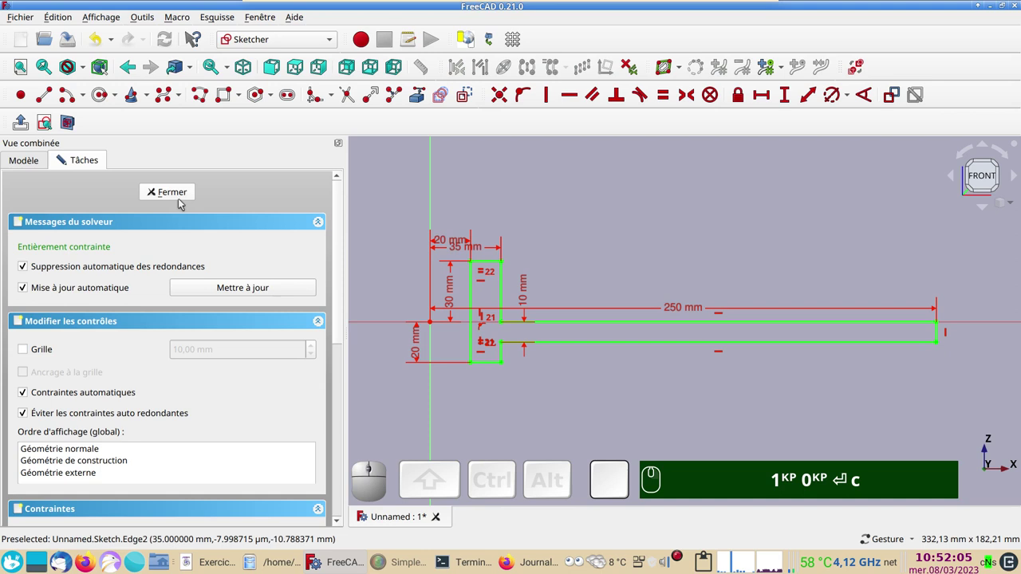
Close the profile sketch and switch to the Part workbench.
left_click(179, 199)
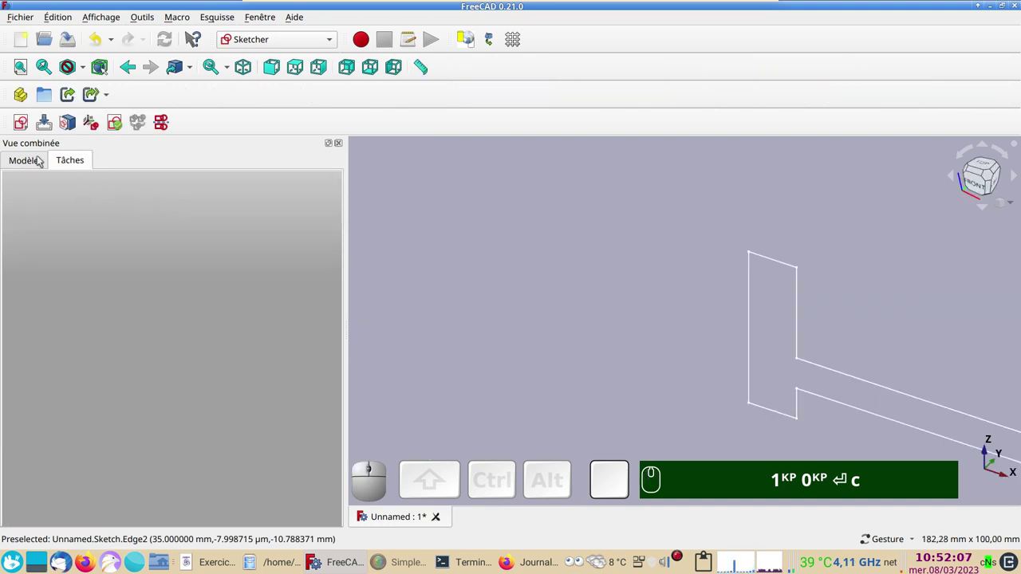
left_click(41, 159)
left_click(274, 42)
key("KP_1")
key("KP_0")
key("Return")
type("c")
left_click(259, 219)
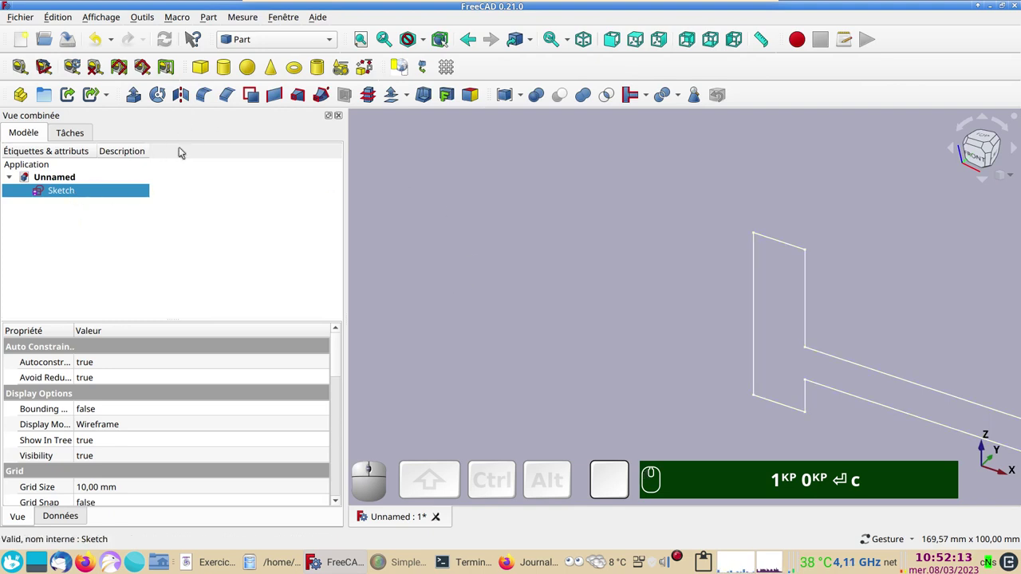
Revolve the sketch 360° into a solid disc with central hub and inspect it from above.
left_click(156, 96)
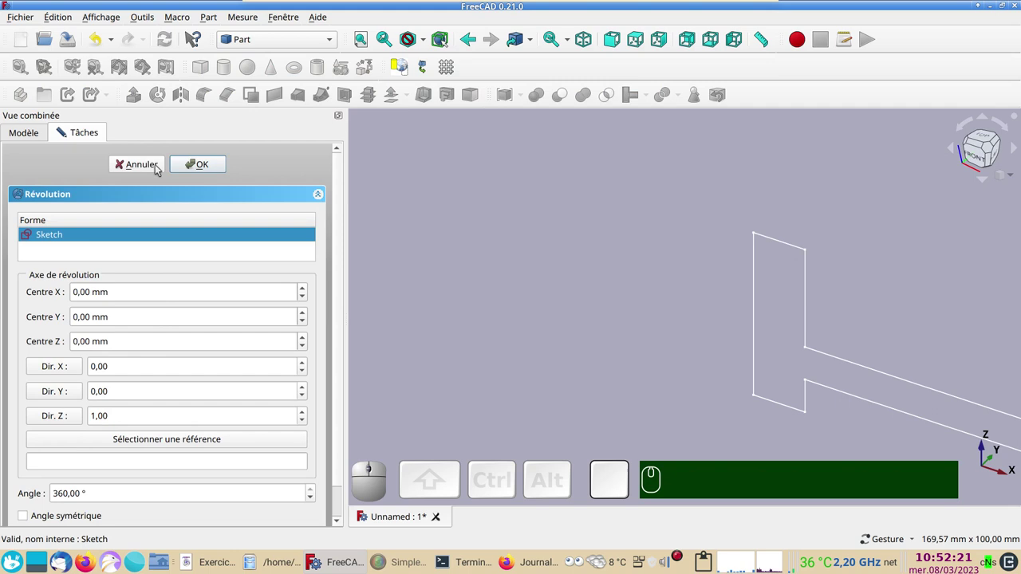
left_click(200, 164)
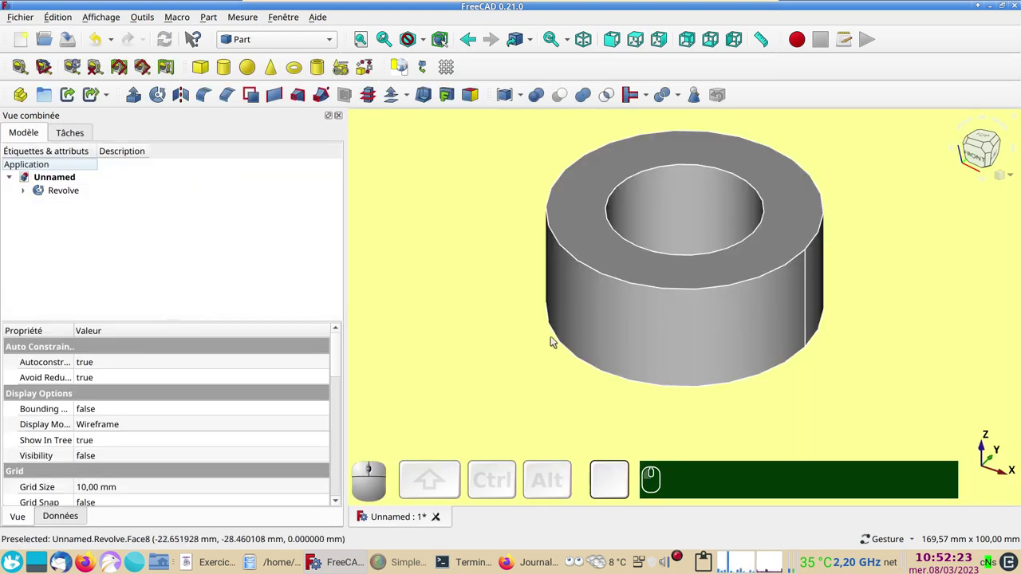
scroll("down", 3)
left_click(812, 291)
right_click(777, 418)
left_click_drag(790, 385, 787, 401)
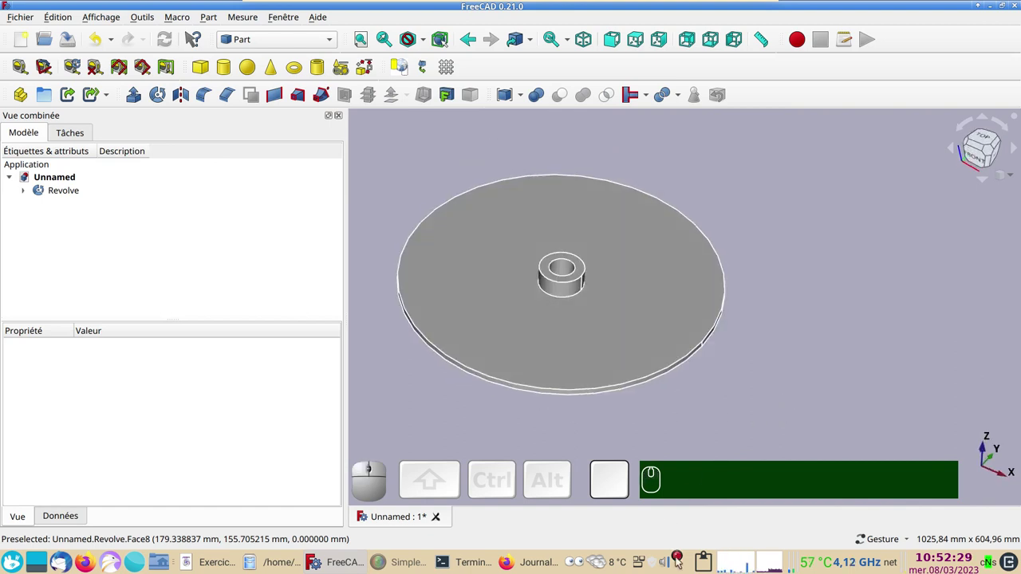
right_click(679, 560)
left_click(711, 449)
left_click_drag(827, 324, 676, 215)
Create a new empty sketch on the XY plane over the revolved disc.
left_click(642, 197)
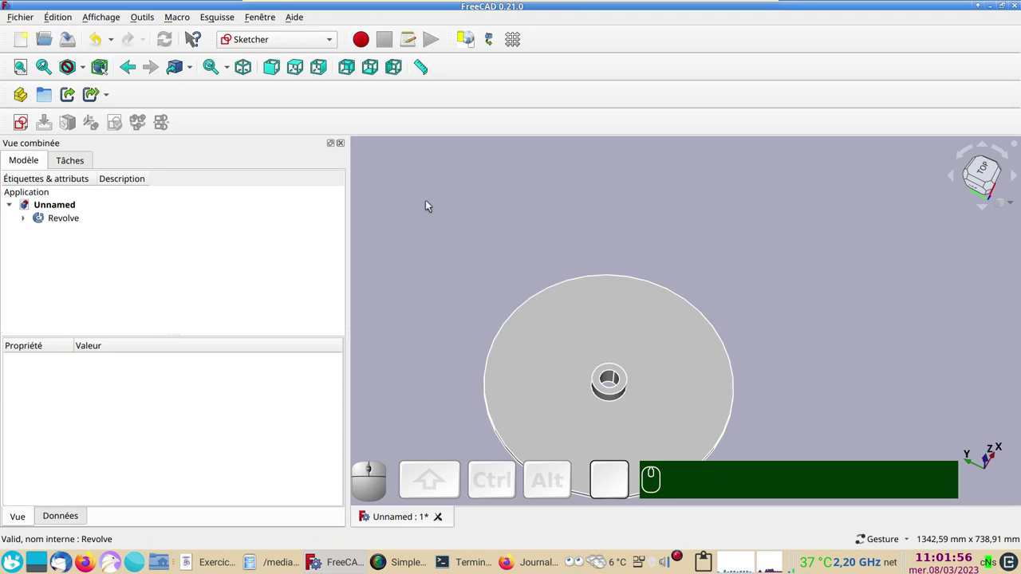
left_click(437, 207)
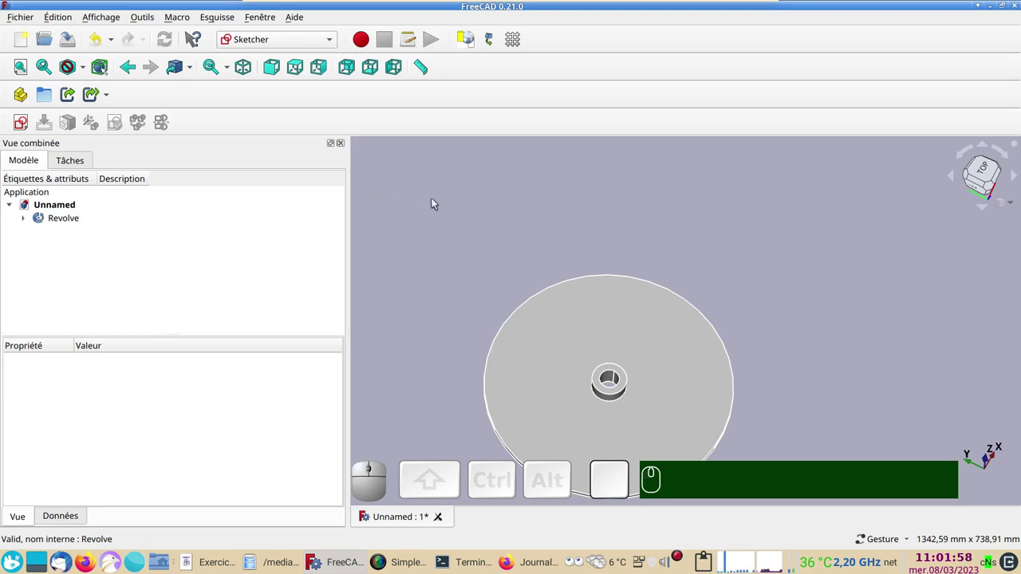
left_click(28, 118)
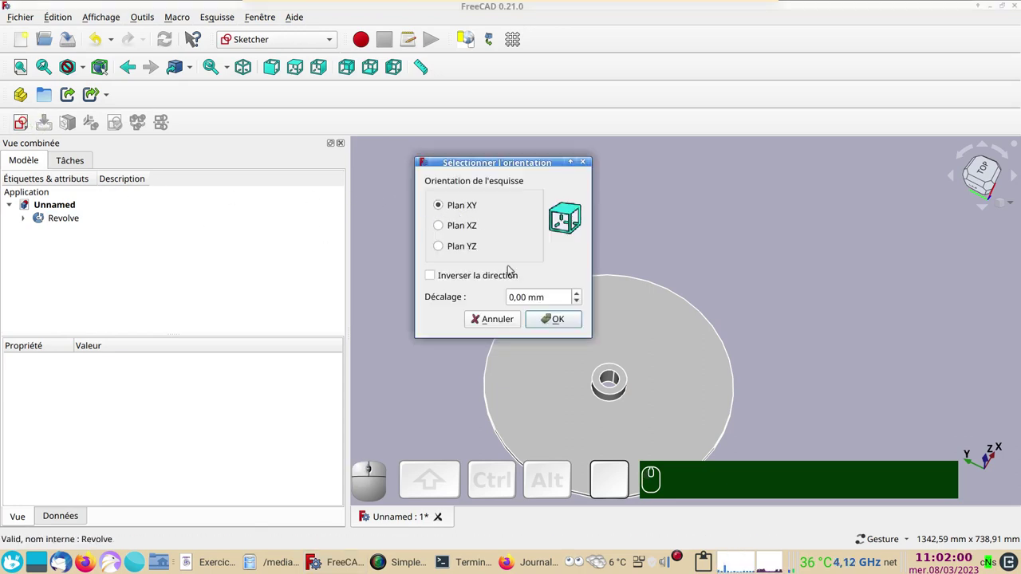
left_click(563, 321)
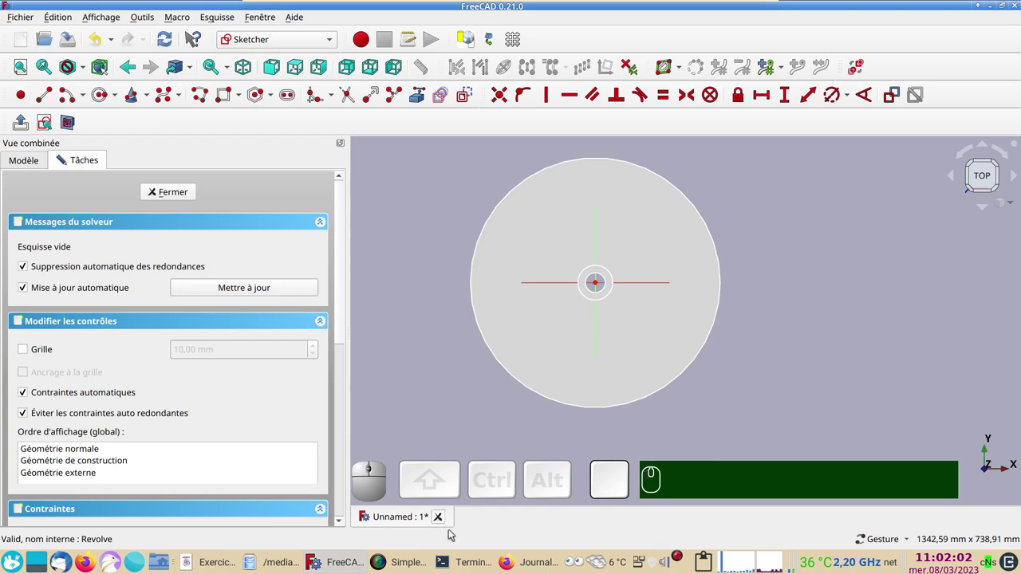
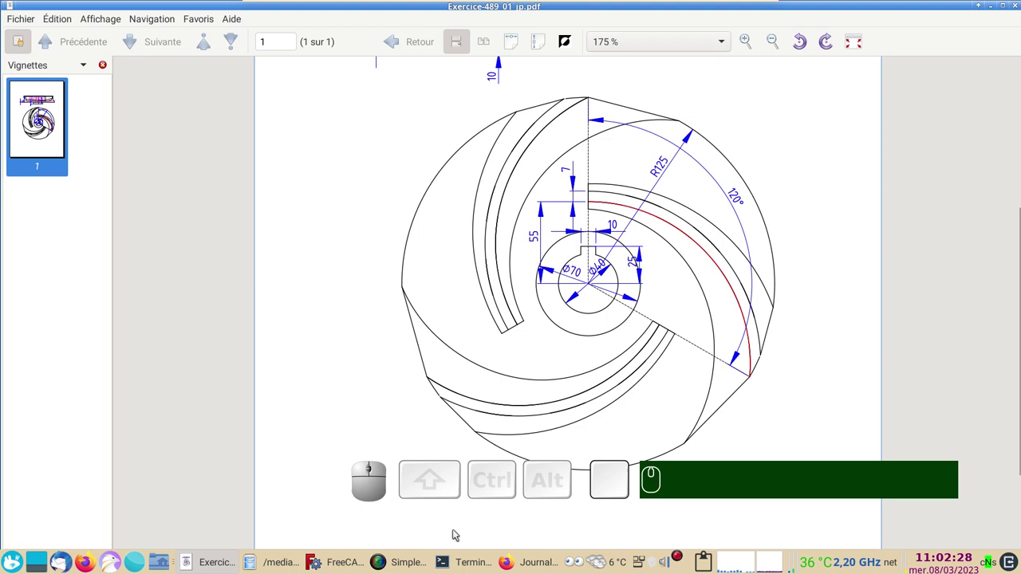
Draw the blade arc and set its start point 55 mm above the hub centre.
left_click(328, 563)
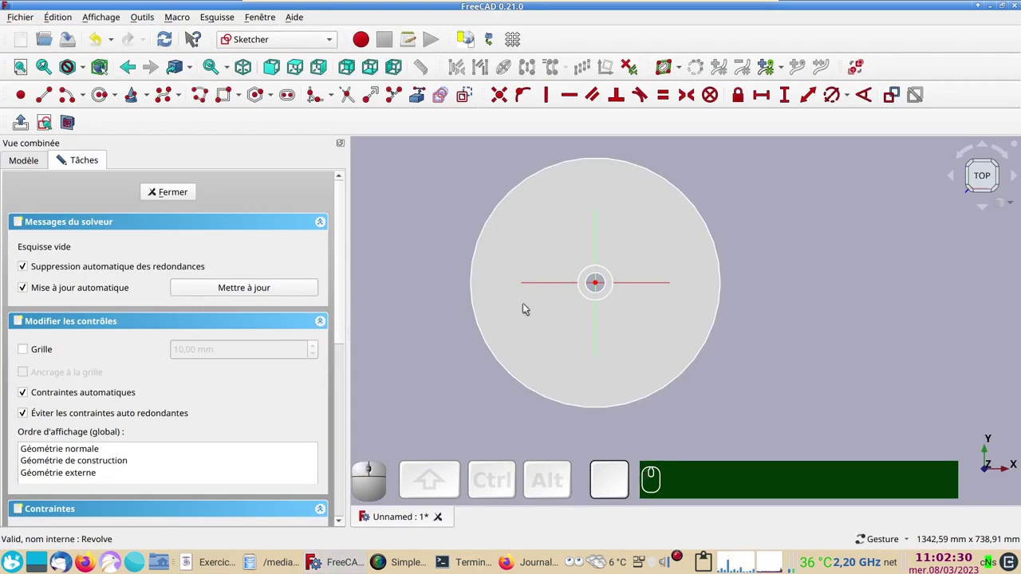
left_click(67, 95)
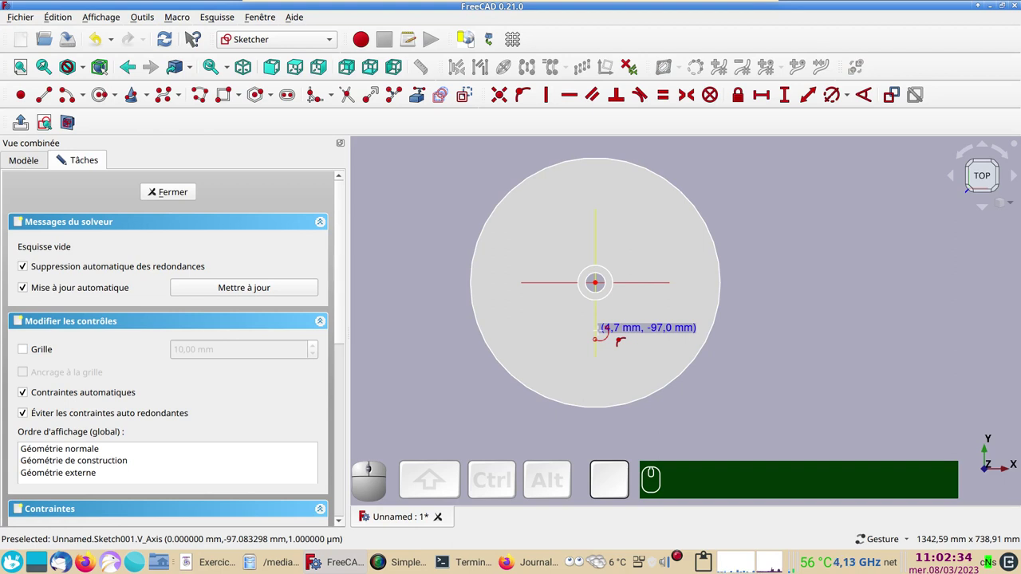
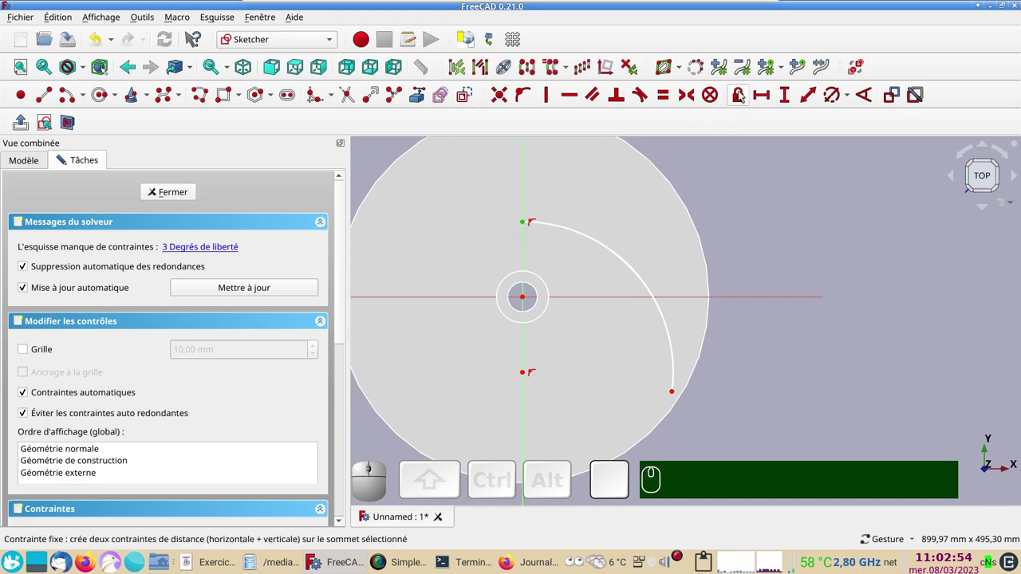
left_click(739, 94)
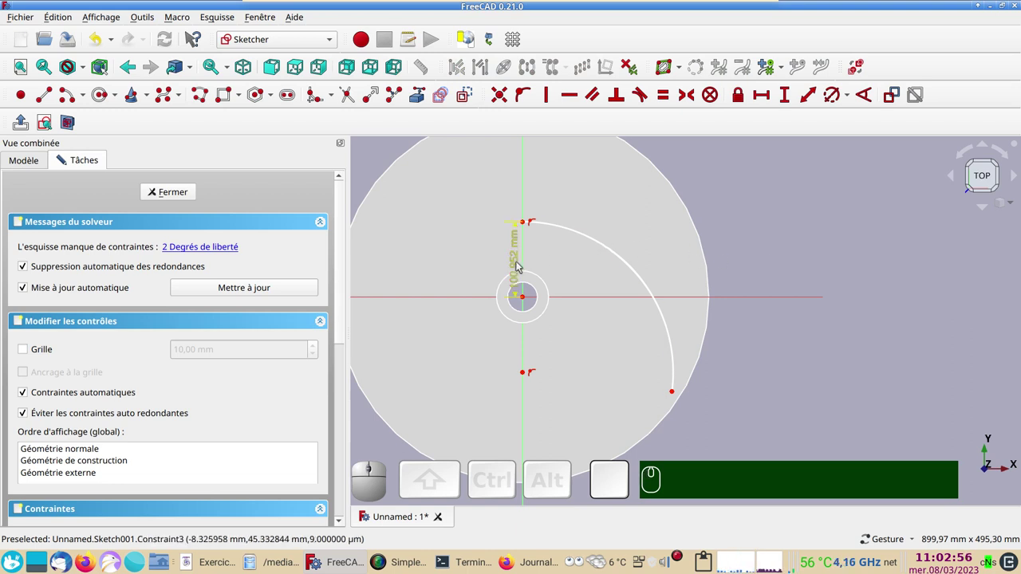
left_click(520, 266)
key("KP_5")
key("KP_5")
key("Return")
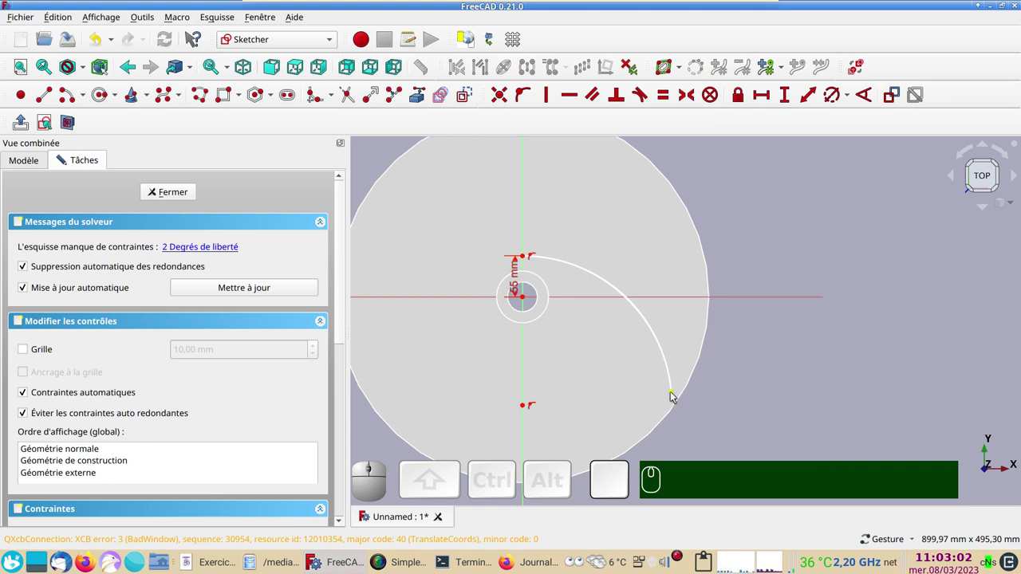
Adjust the arc end and constrain the arc's centre onto the vertical axis.
left_click_drag(674, 397, 669, 389)
left_click(669, 373)
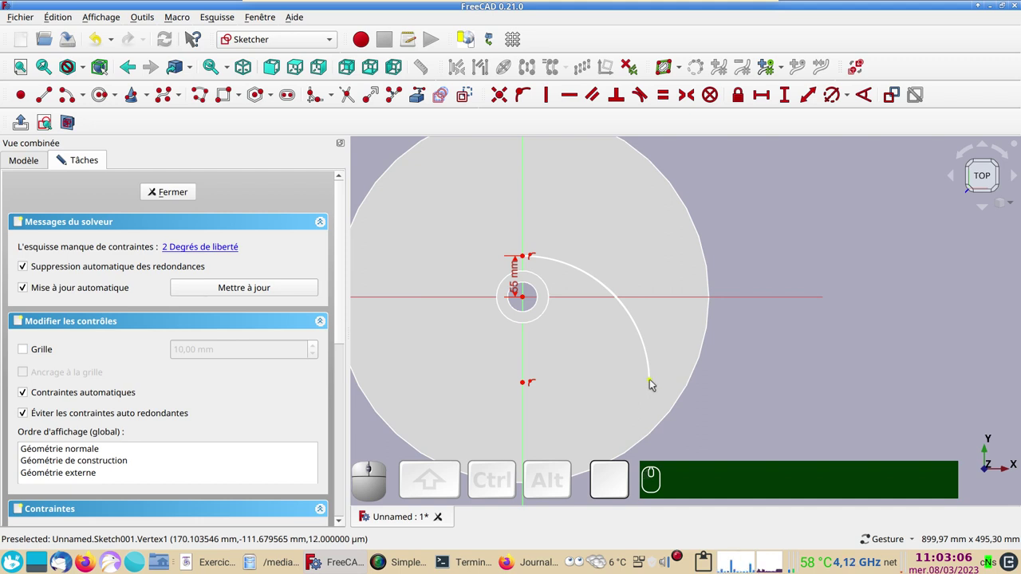
left_click(653, 385)
left_click(525, 387)
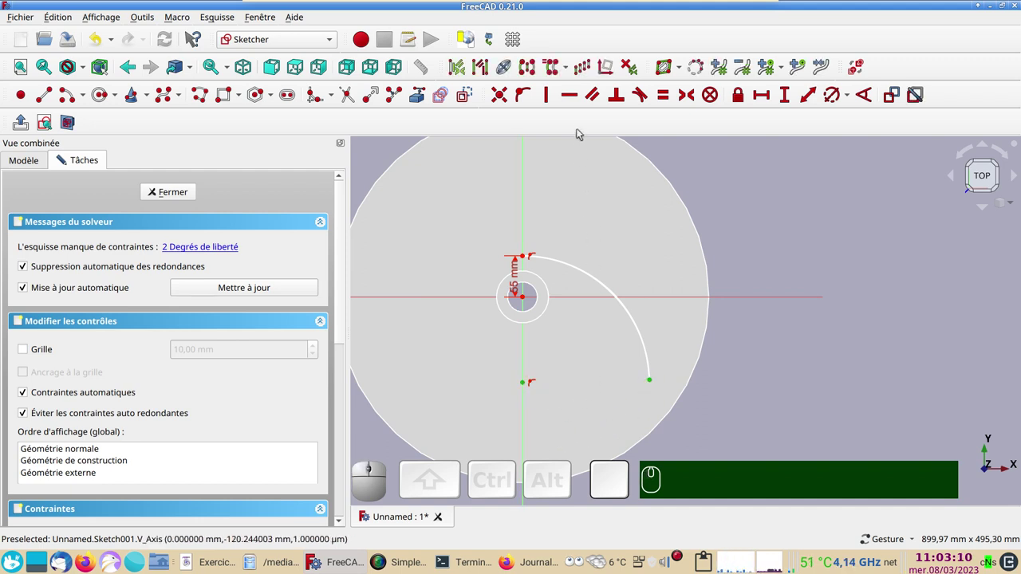
key("h")
right_click(548, 344)
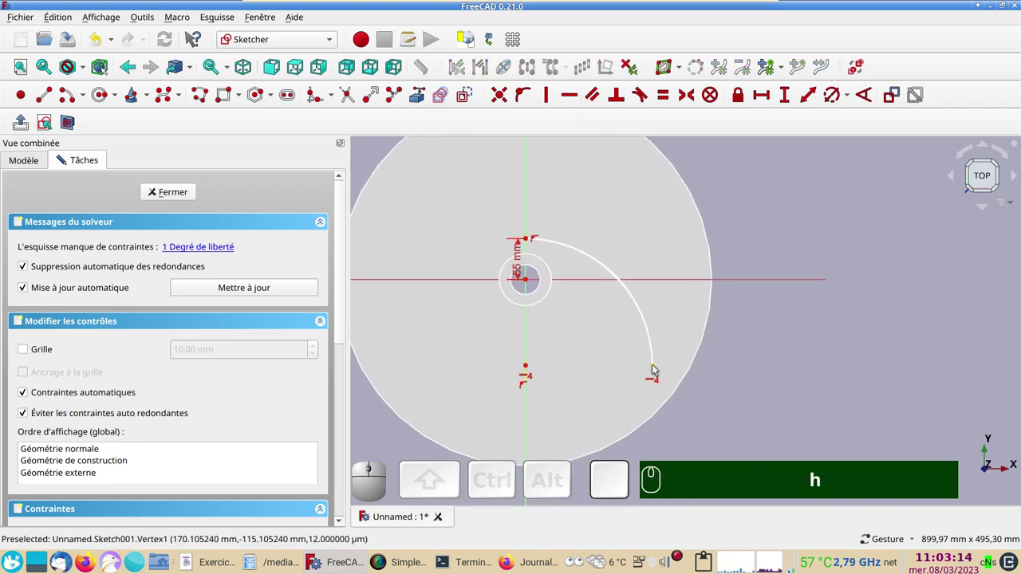
Try a 125 mm vertical distance on the arc end, then undo it as it flips the arc.
left_click(653, 368)
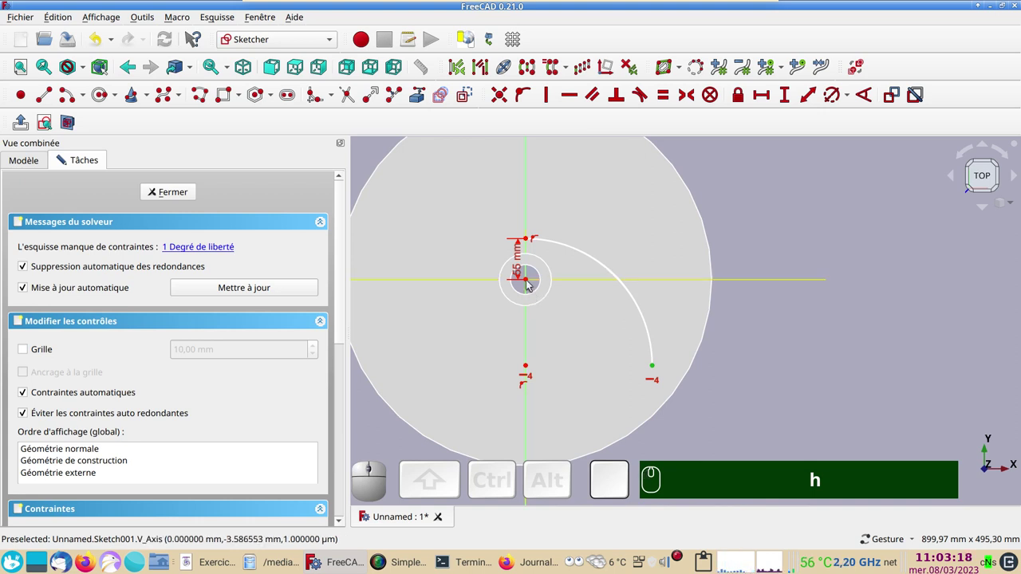
left_click(530, 284)
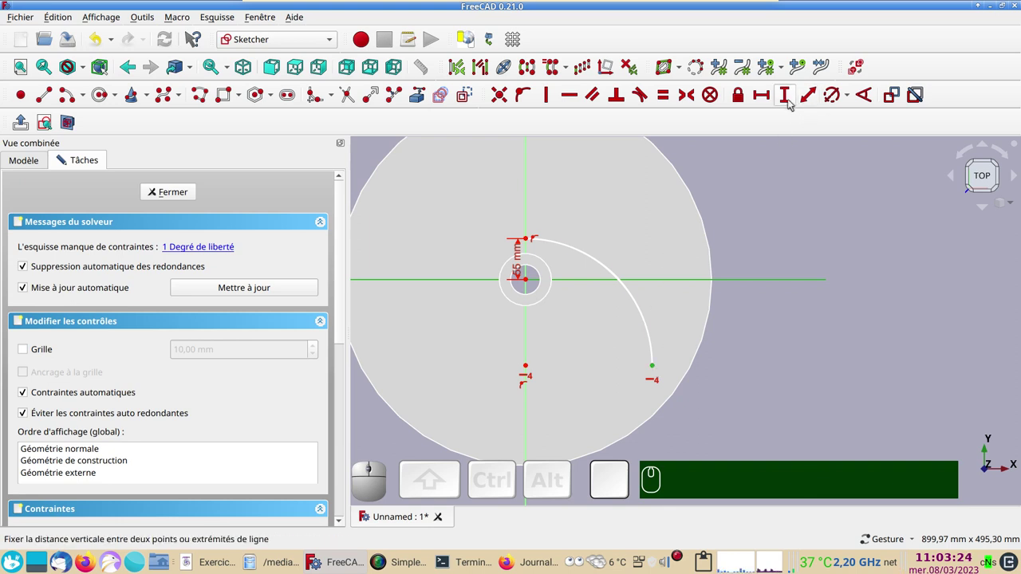
left_click(811, 97)
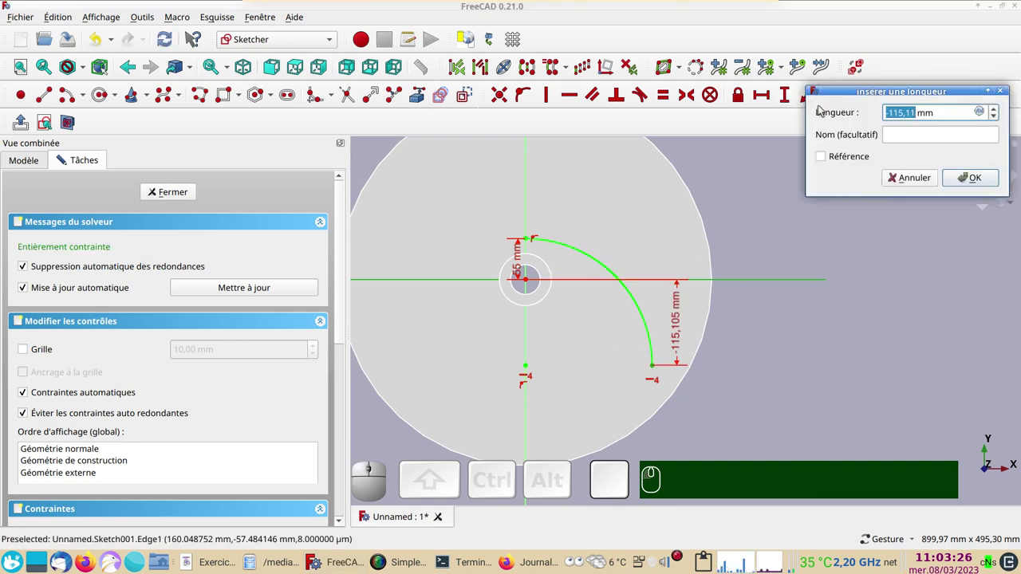
key("KP_1")
key("KP_2")
key("KP_5")
key("KP_Enter")
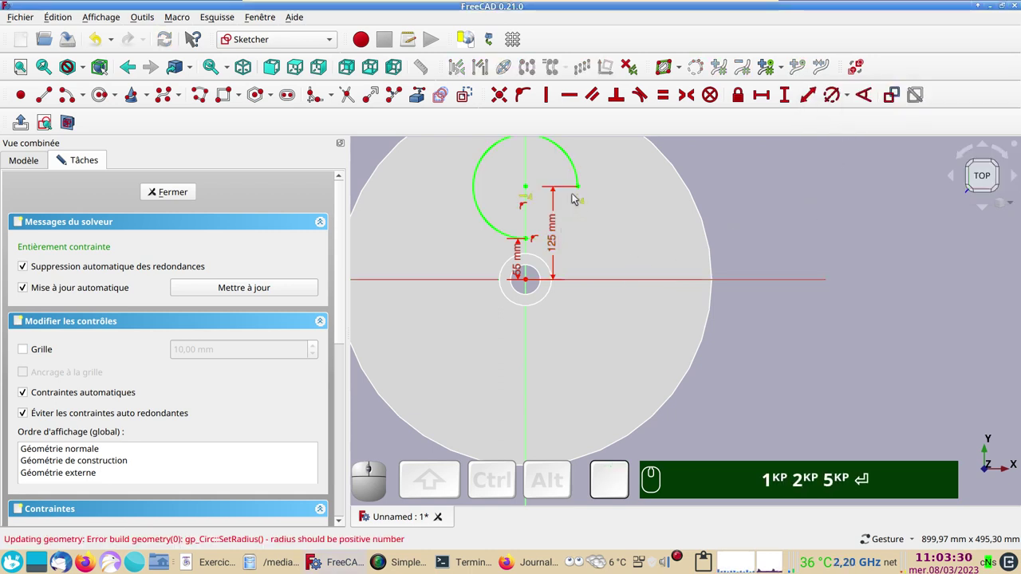
left_click(101, 42)
right_click(606, 325)
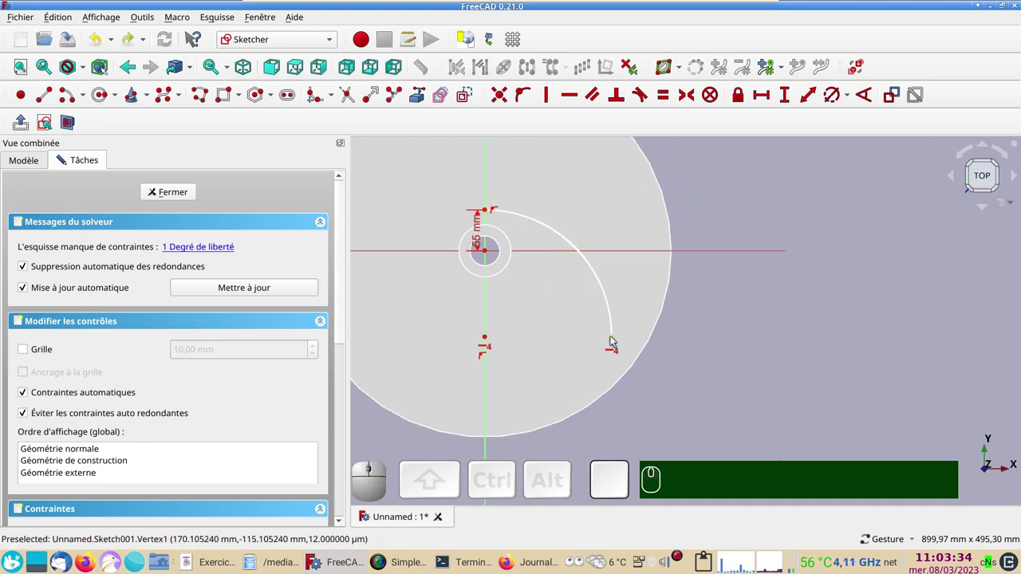
left_click_drag(614, 340, 526, 298)
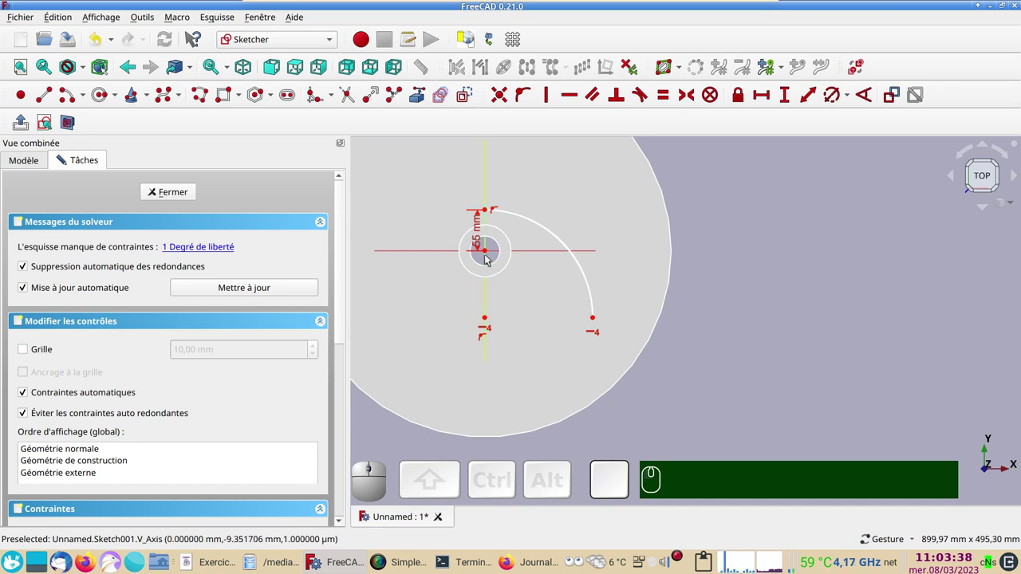
Constrain the arc's far end 125 mm from the hub centre, fully constraining the sketch.
left_click(488, 254)
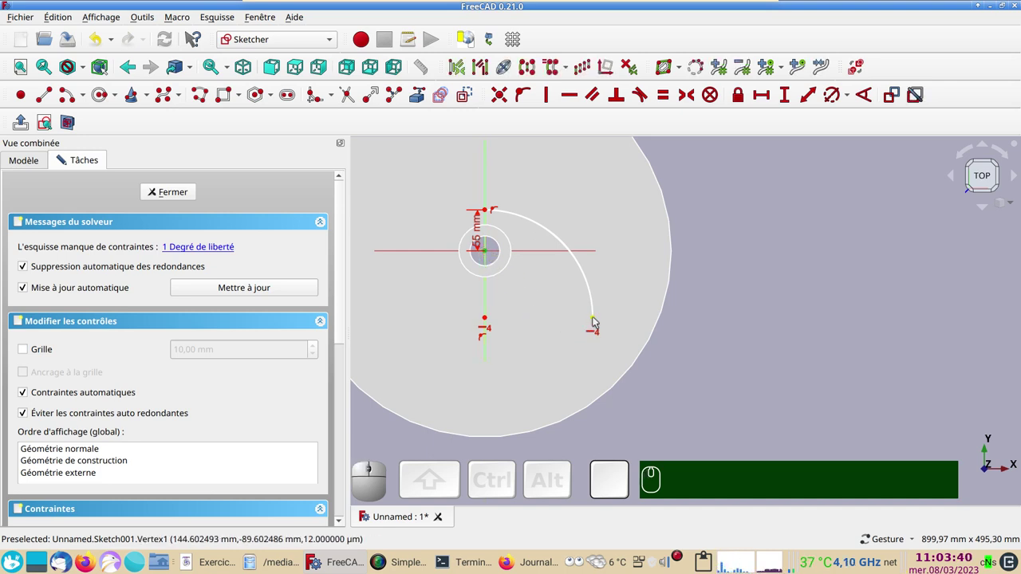
left_click(595, 322)
left_click(807, 96)
key("KP_1")
key("KP_2")
key("KP_5")
key("Return")
scroll("up", 3)
right_click(641, 305)
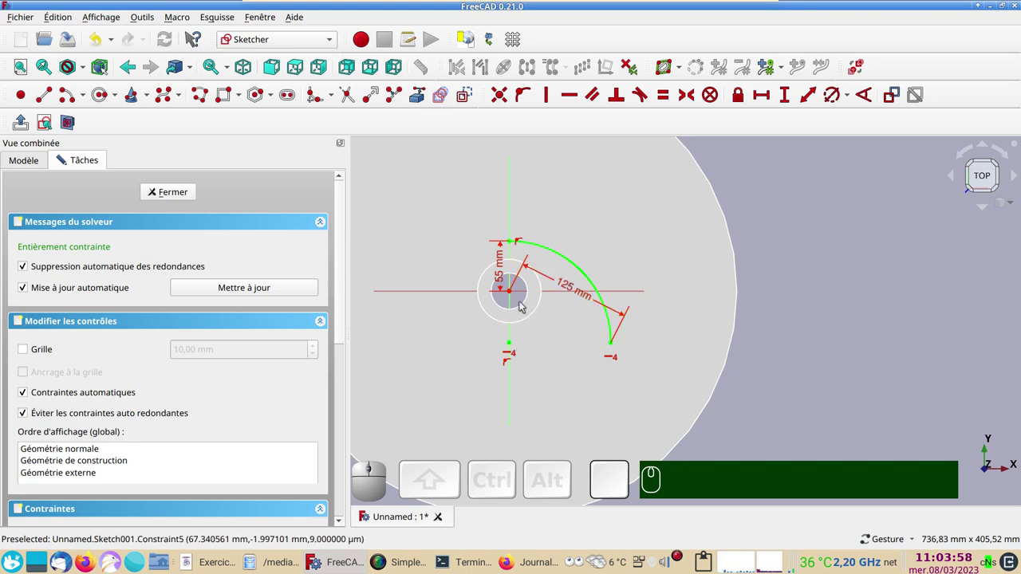
Add a reference-only 56,5015 mm vertical dimension from origin to the lower point and move its label left.
left_click(511, 295)
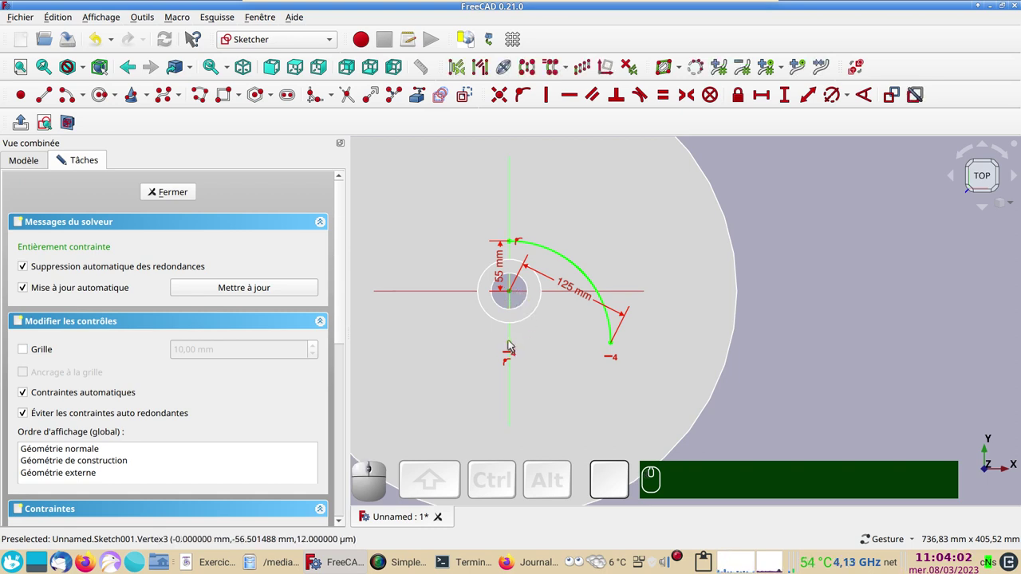
left_click(509, 344)
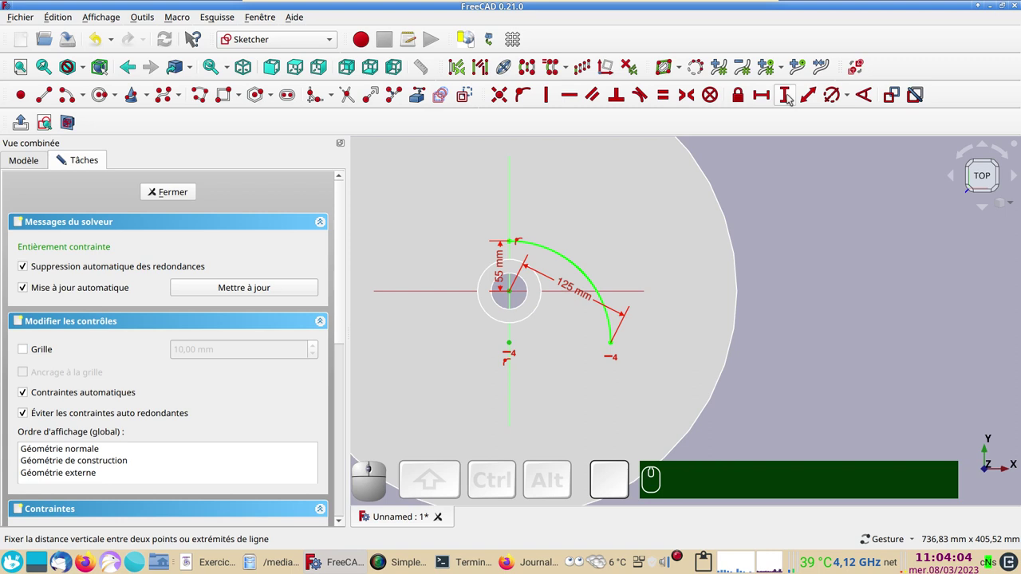
left_click(787, 94)
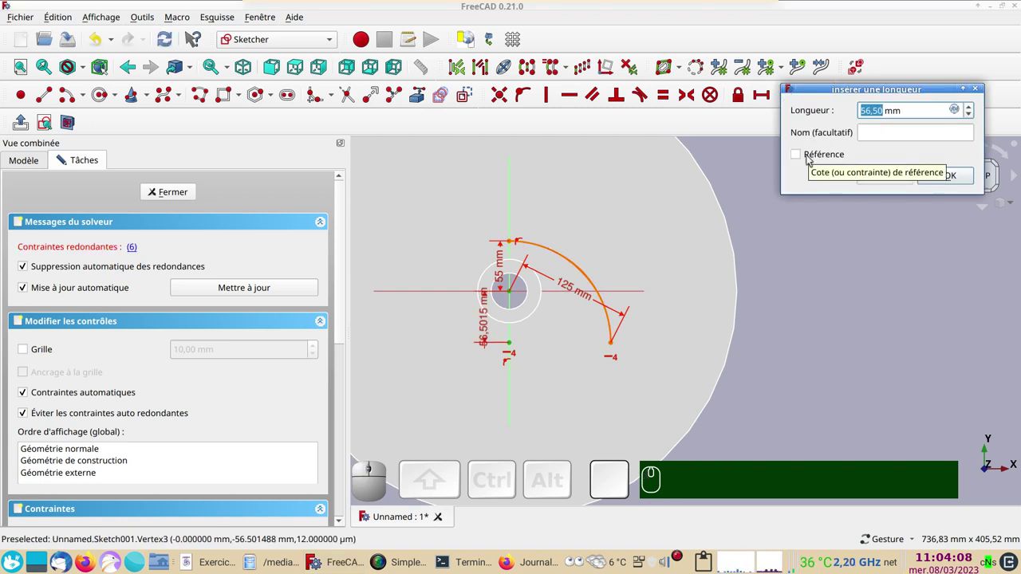
left_click(810, 160)
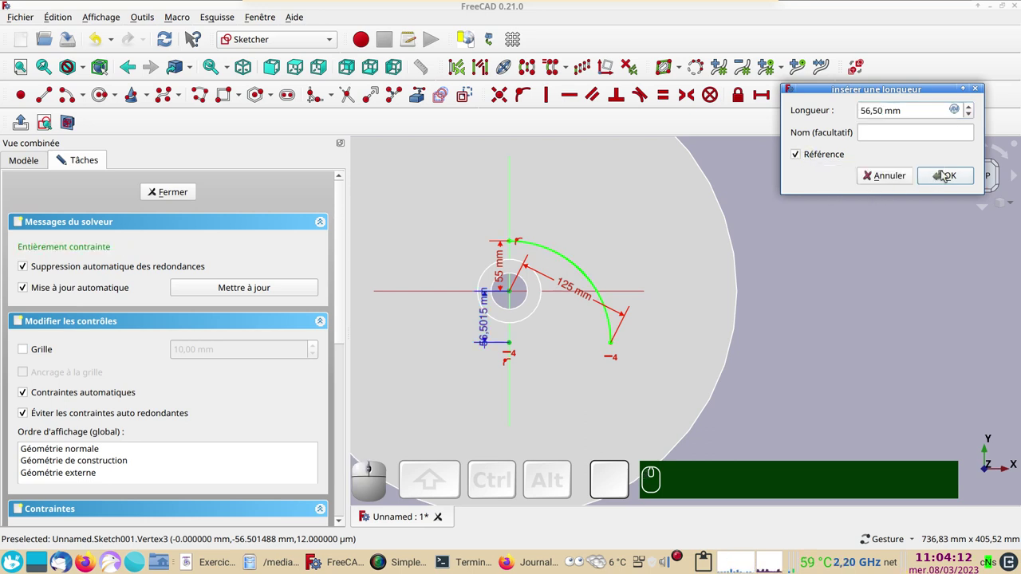
left_click(942, 174)
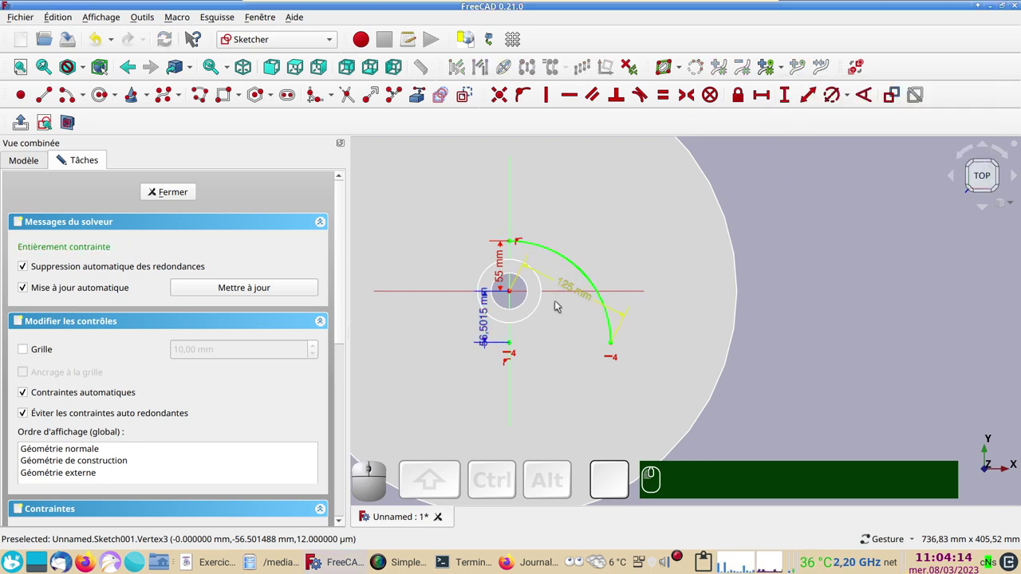
left_click_drag(489, 330, 470, 210)
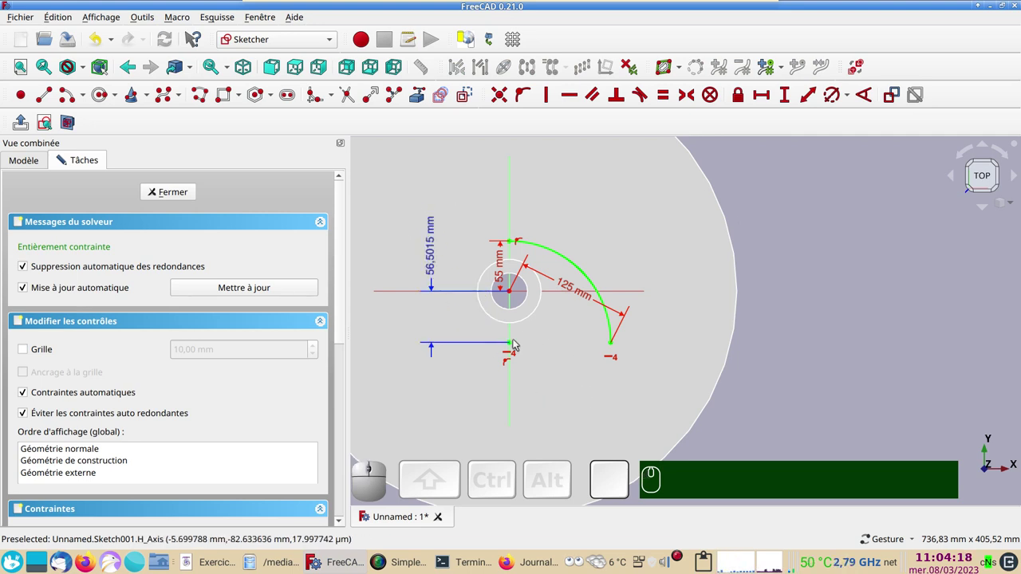
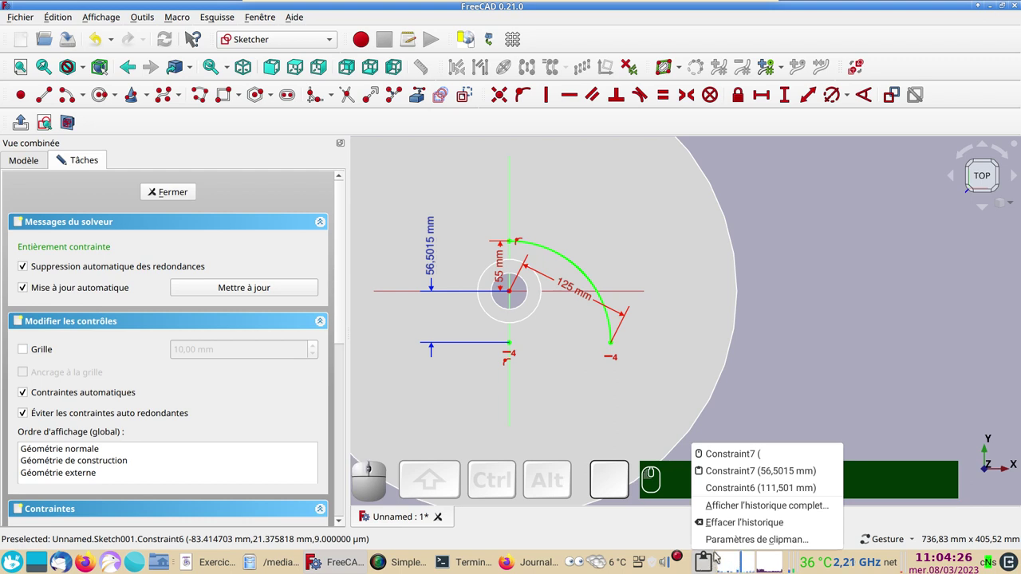
left_click(728, 524)
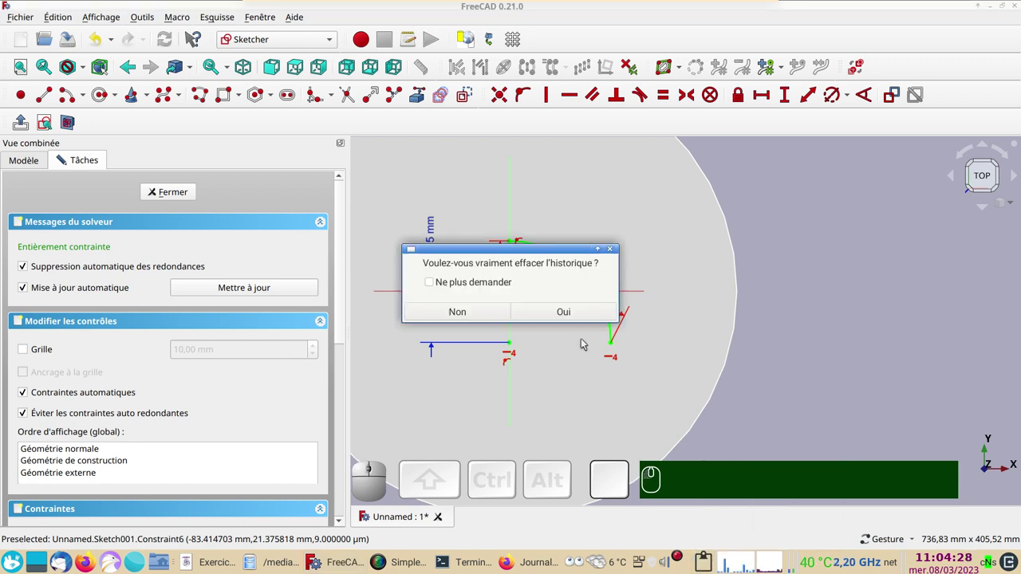
left_click(566, 319)
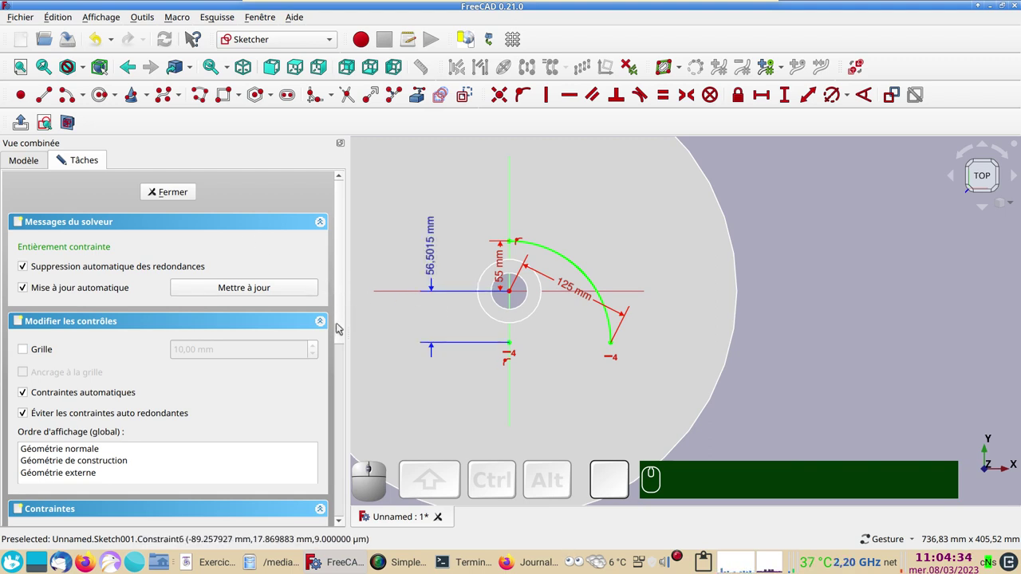
left_click_drag(339, 326, 172, 395)
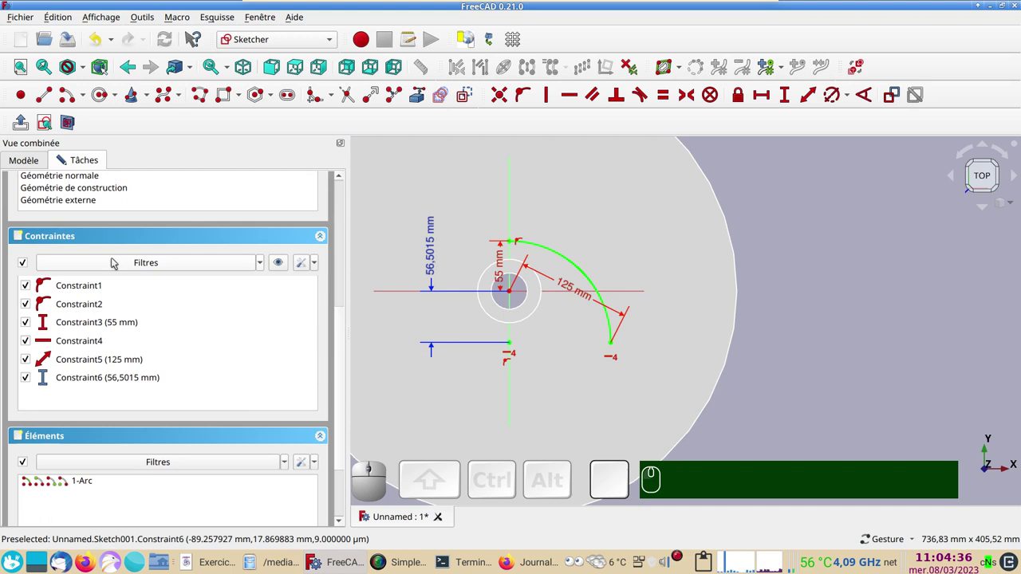
left_click(127, 376)
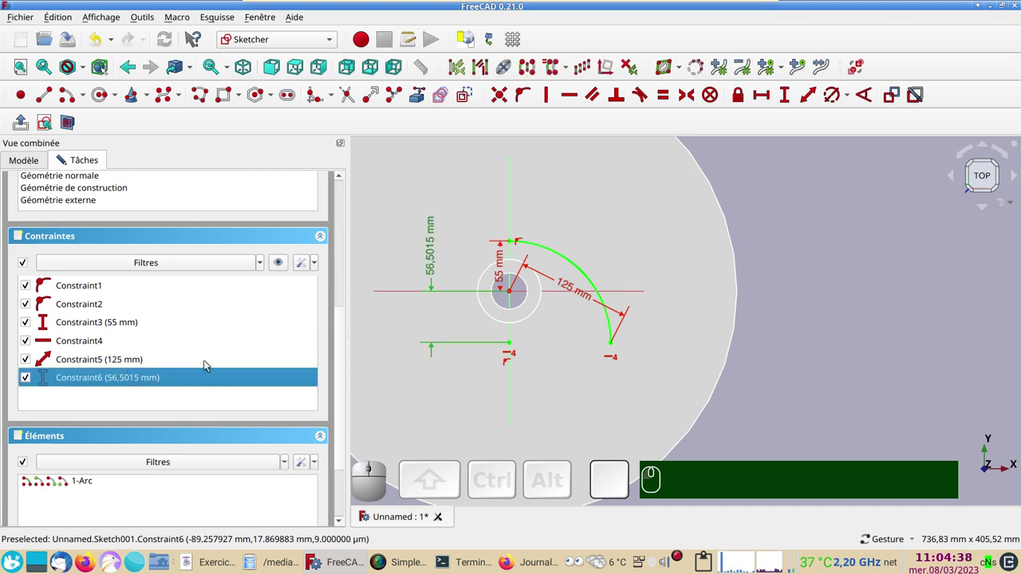
key("ctrl+c")
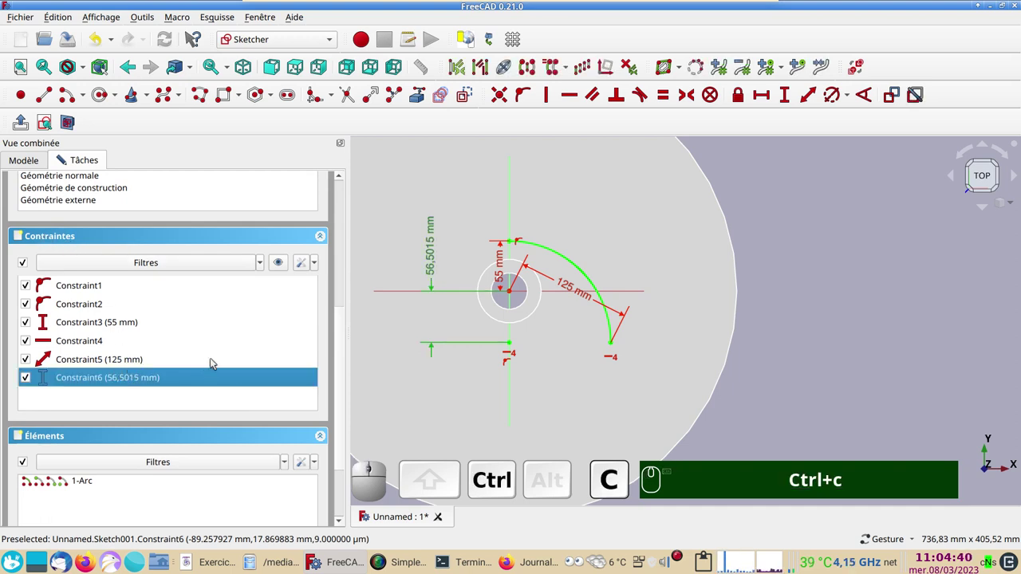
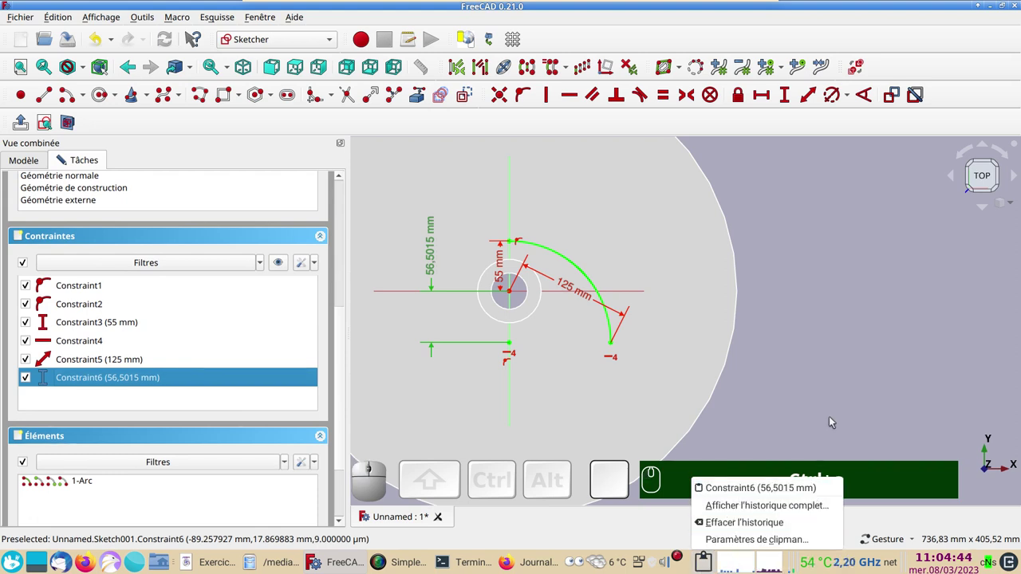
left_click(833, 417)
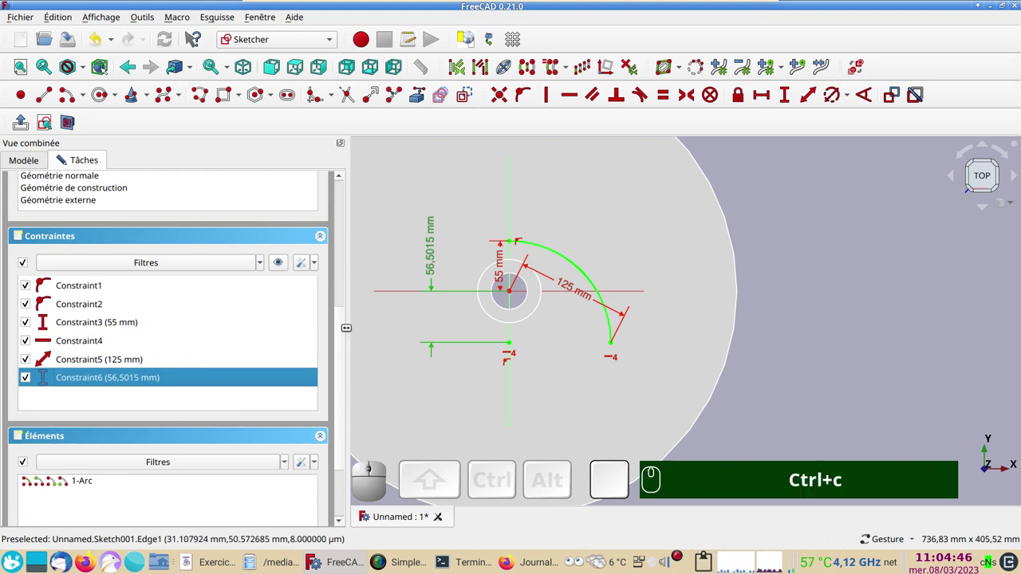
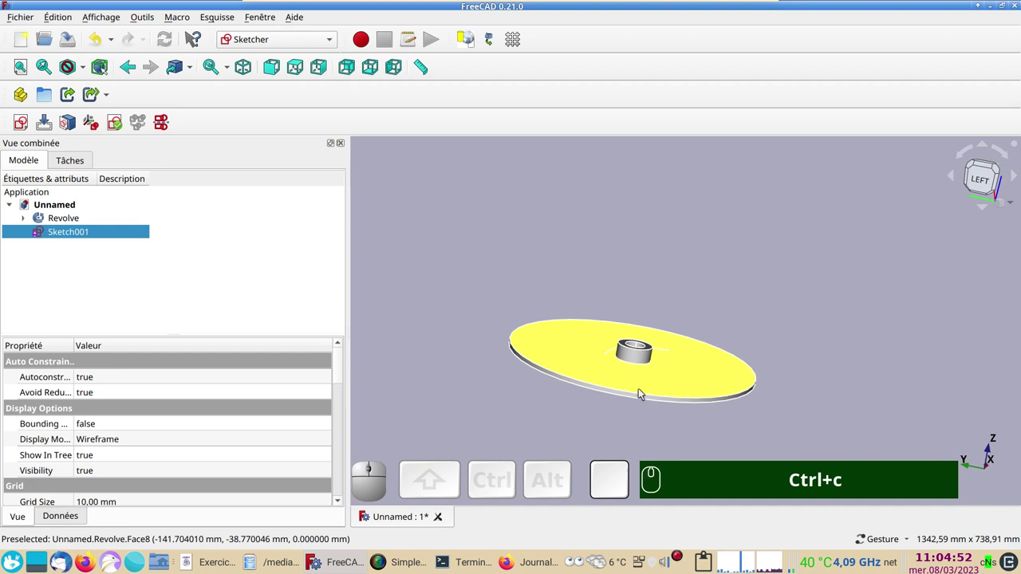
Turn the view to look down on the disc and clear the arc sketch selection.
left_click(824, 307)
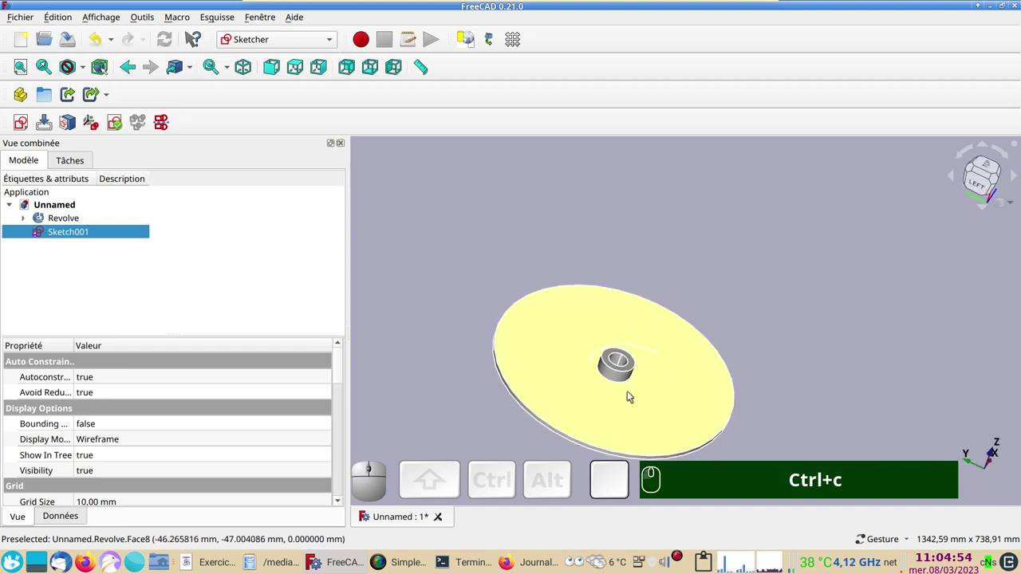
left_click(854, 341)
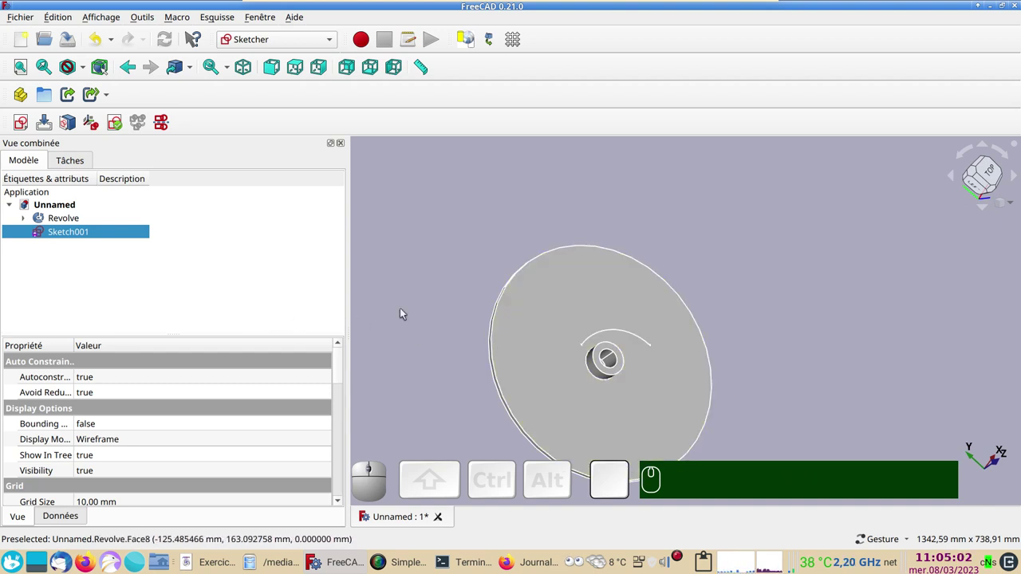
left_click(485, 374)
left_click(989, 171)
right_click(863, 337)
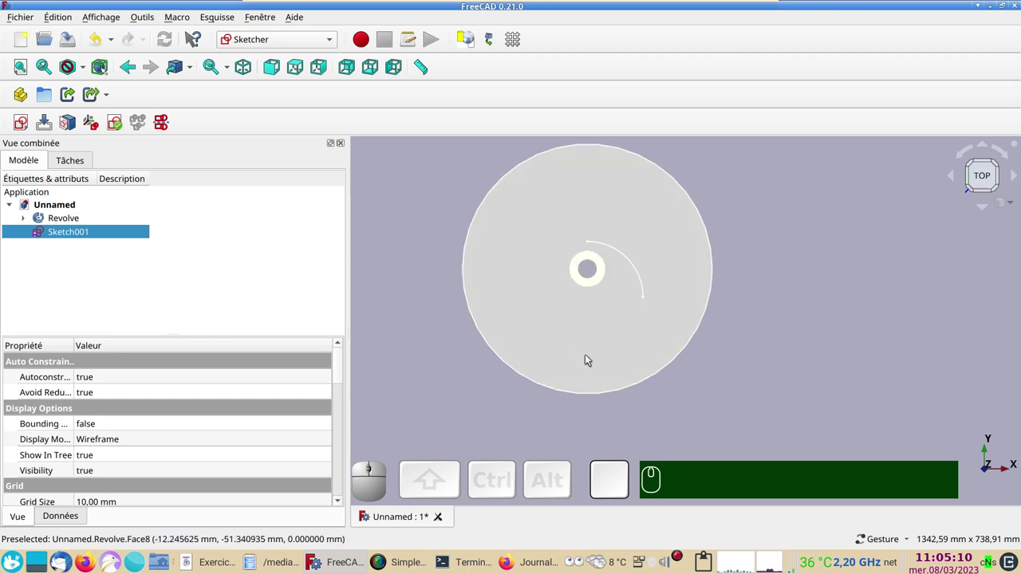
left_click(433, 193)
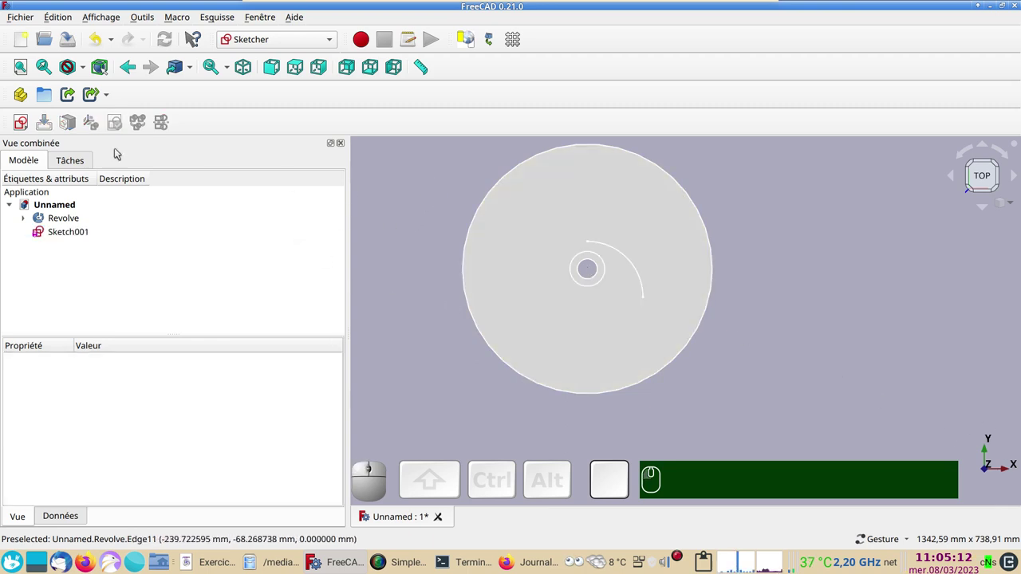
Create a new empty sketch on the vertical plane through the disc's axis.
left_click(25, 125)
left_click(456, 251)
left_click(551, 317)
right_click(556, 319)
scroll("up", 3)
right_click(475, 264)
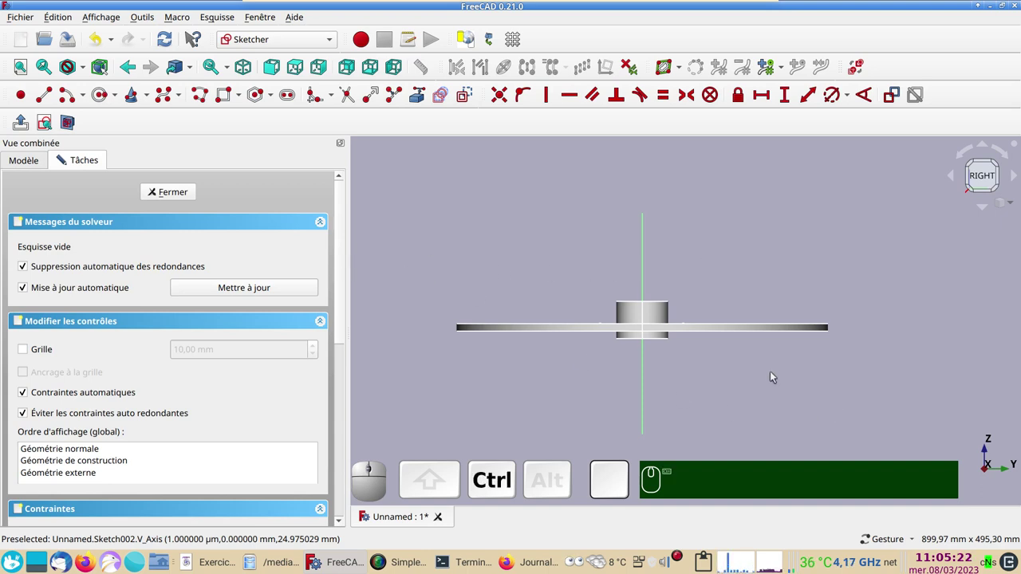
Draw a vertical line on the side plane and dimension its length to 100 mm.
left_click_drag(759, 243, 691, 262)
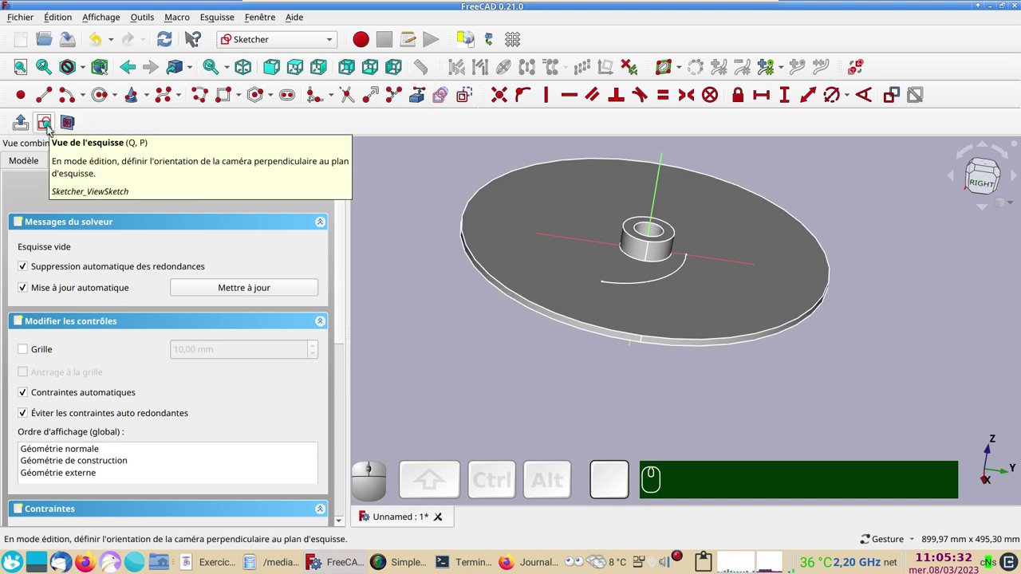
left_click(48, 129)
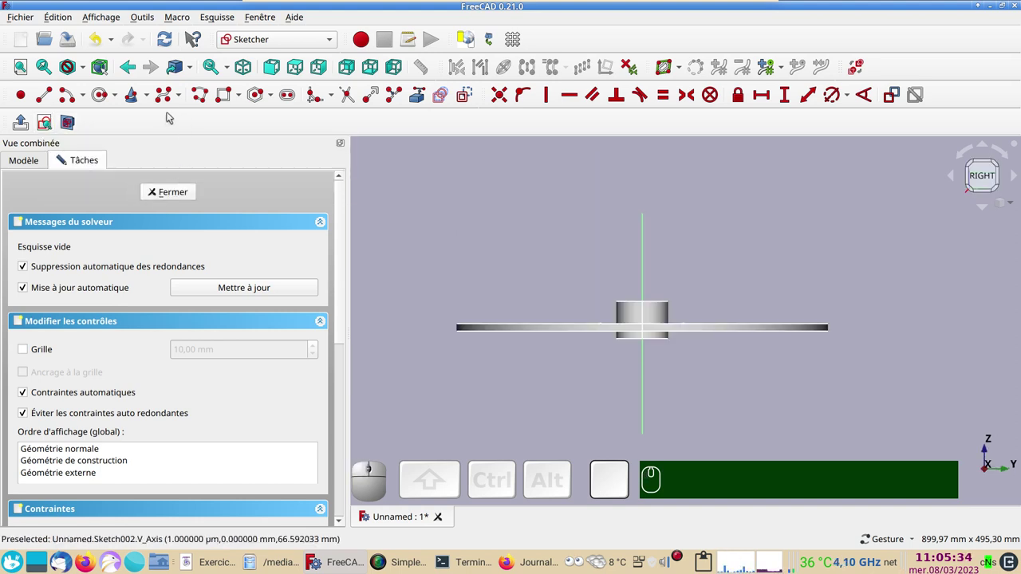
left_click(46, 96)
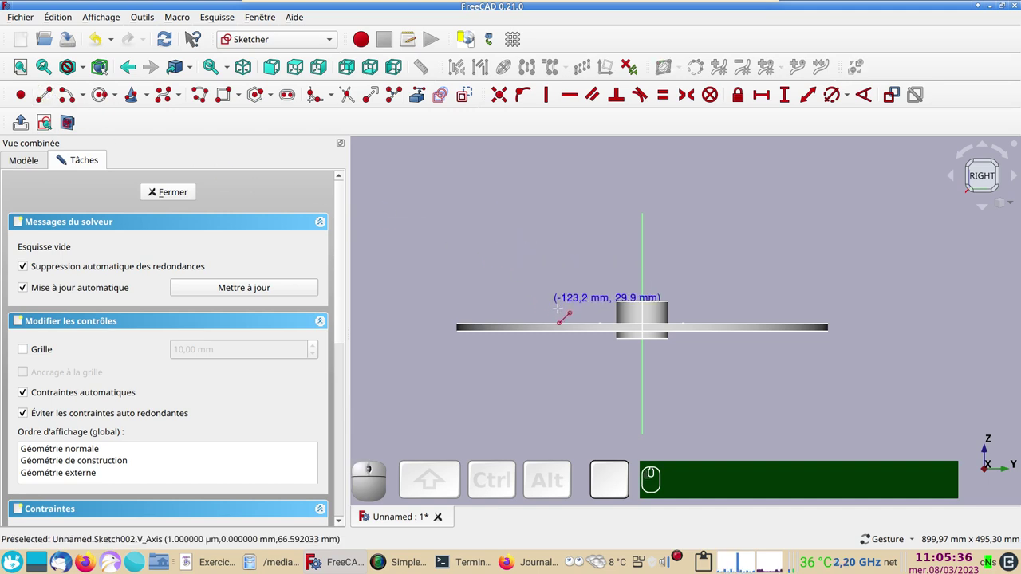
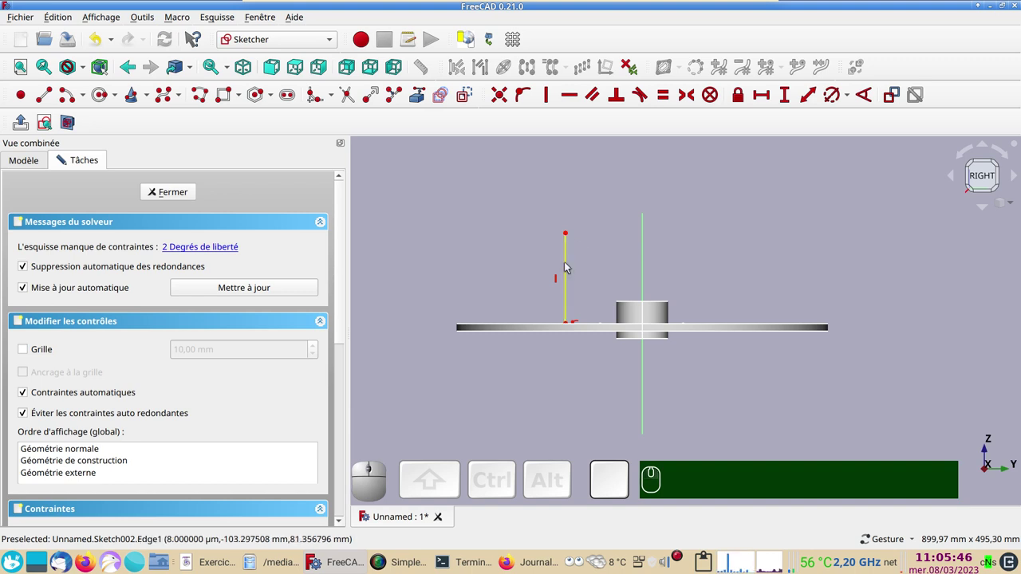
left_click(568, 266)
left_click(789, 102)
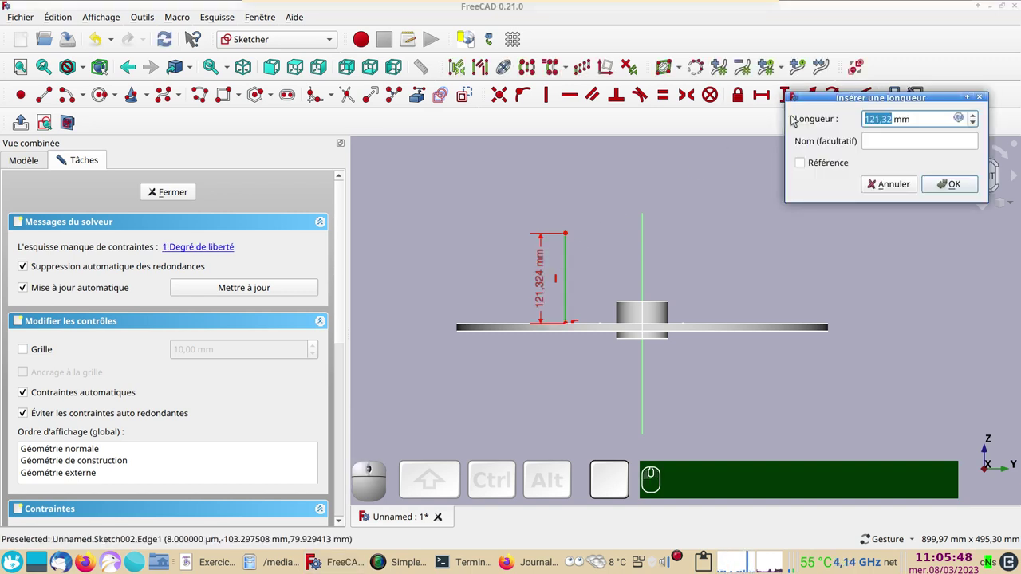
key("KP_1")
key("KP_0")
key("KP_0")
key("Return")
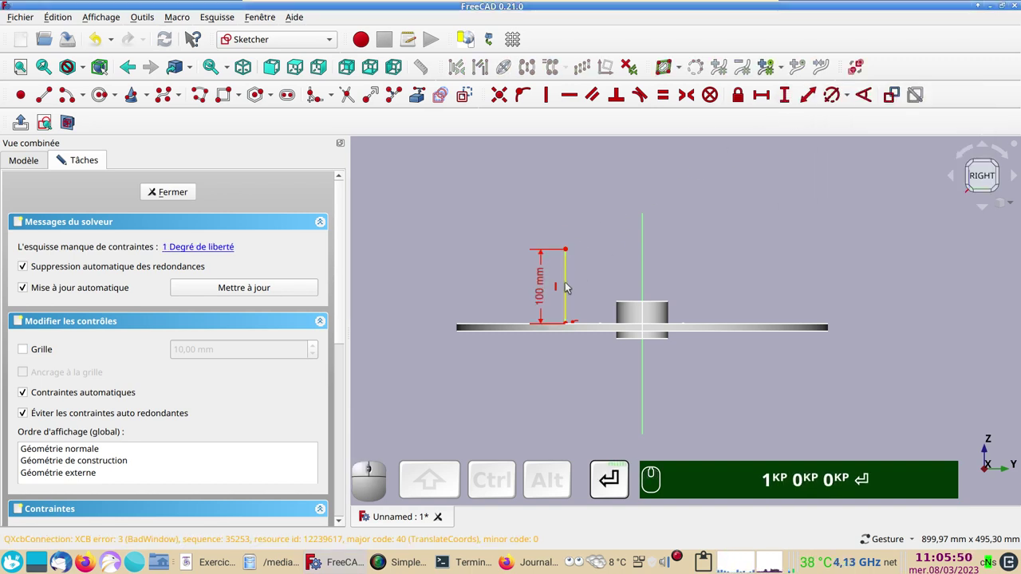
Set the line's distance from the vertical axis to 56,5015 mm.
left_click(568, 253)
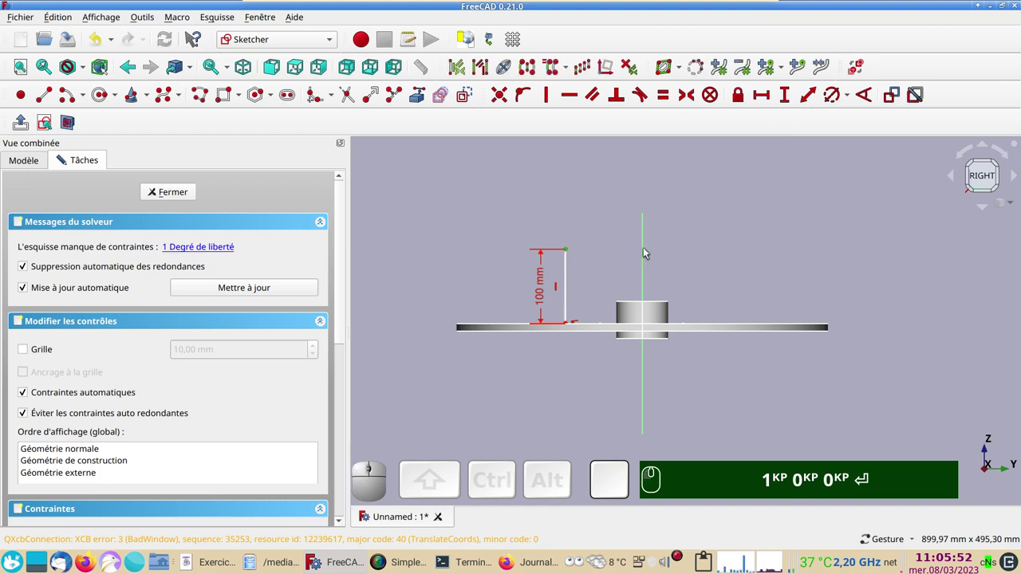
left_click(647, 252)
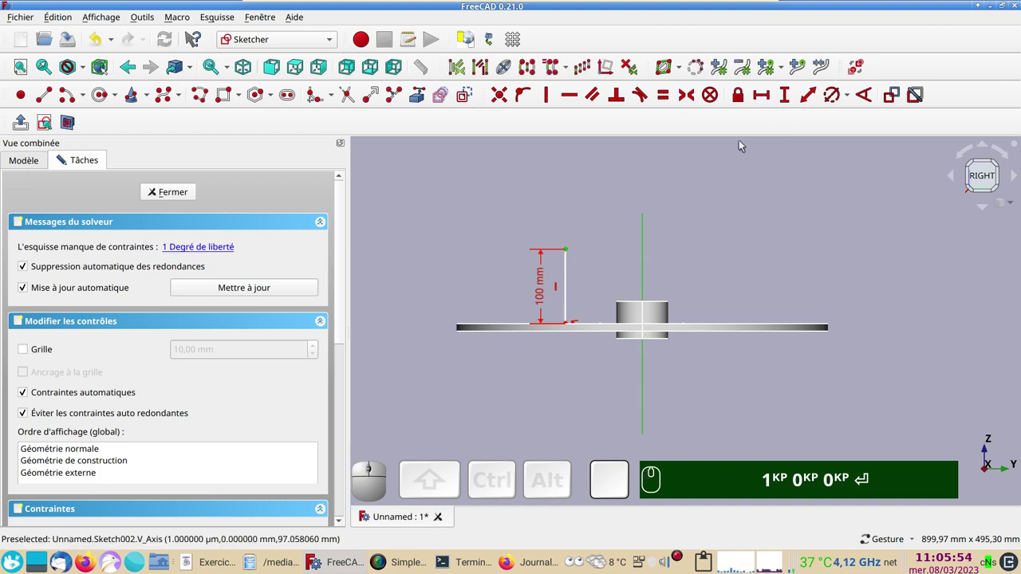
left_click(764, 90)
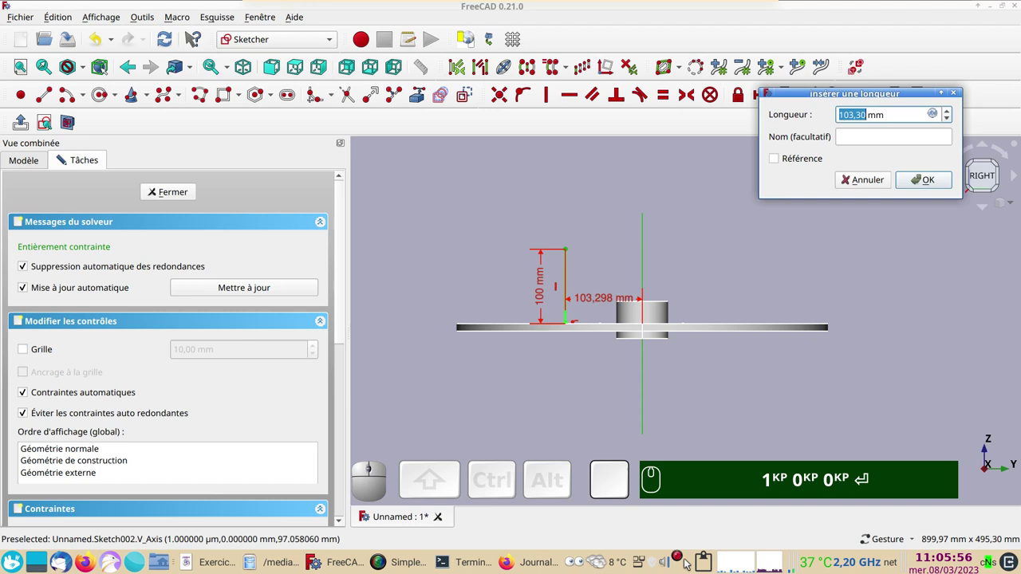
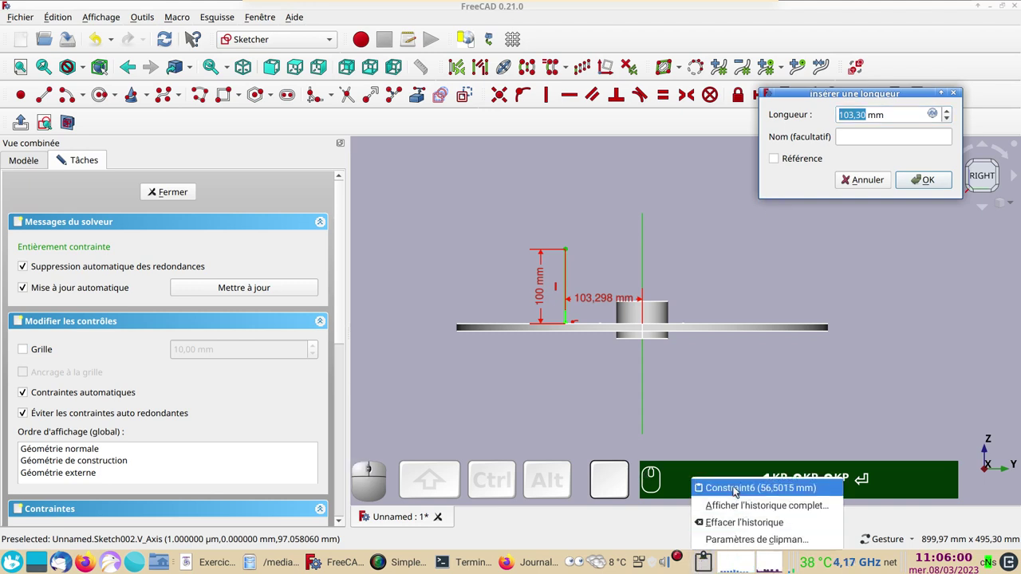
left_click(736, 490)
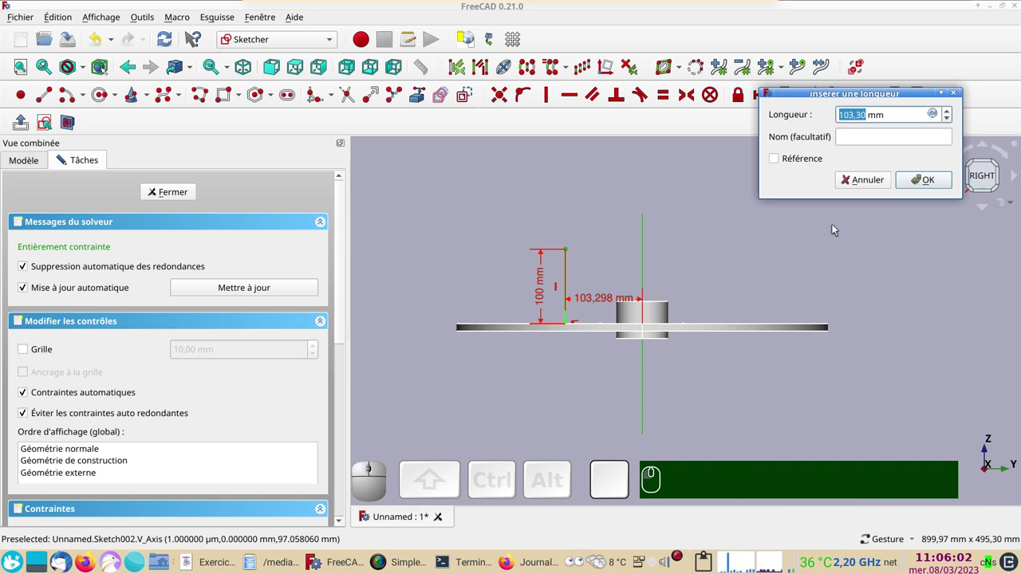
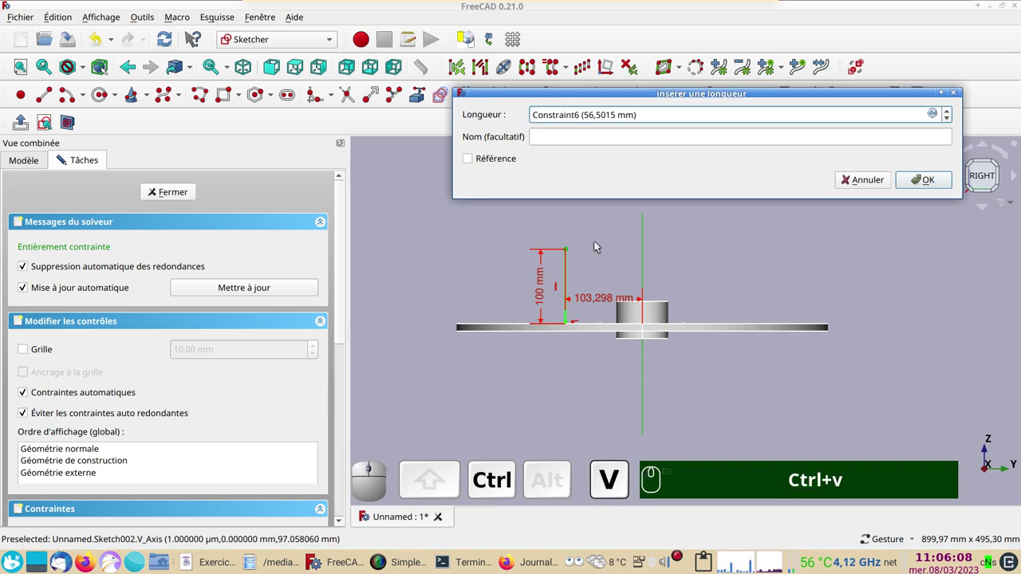
key("BackSpace")
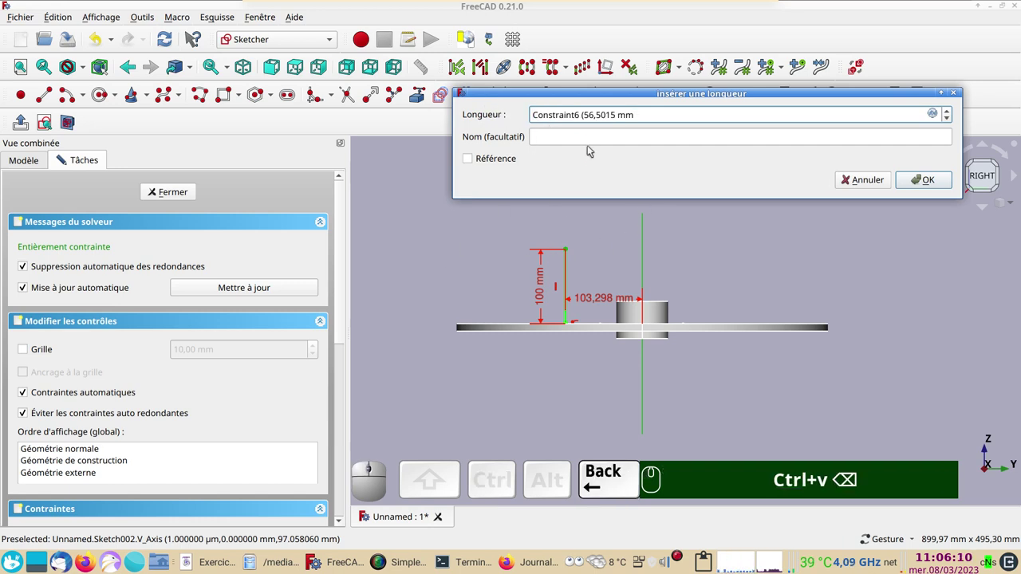
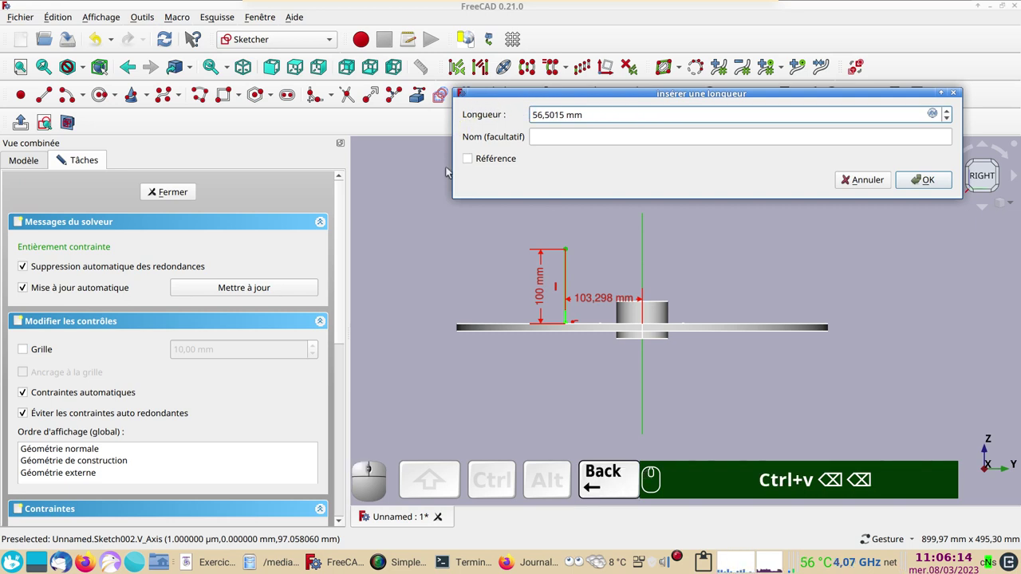
left_click(927, 181)
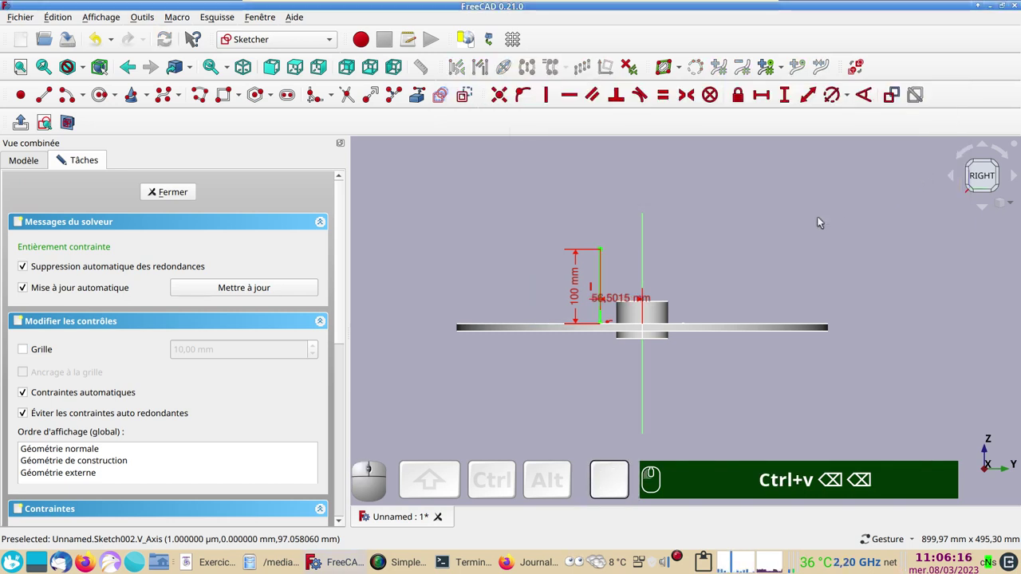
scroll("up", 3)
right_click(697, 280)
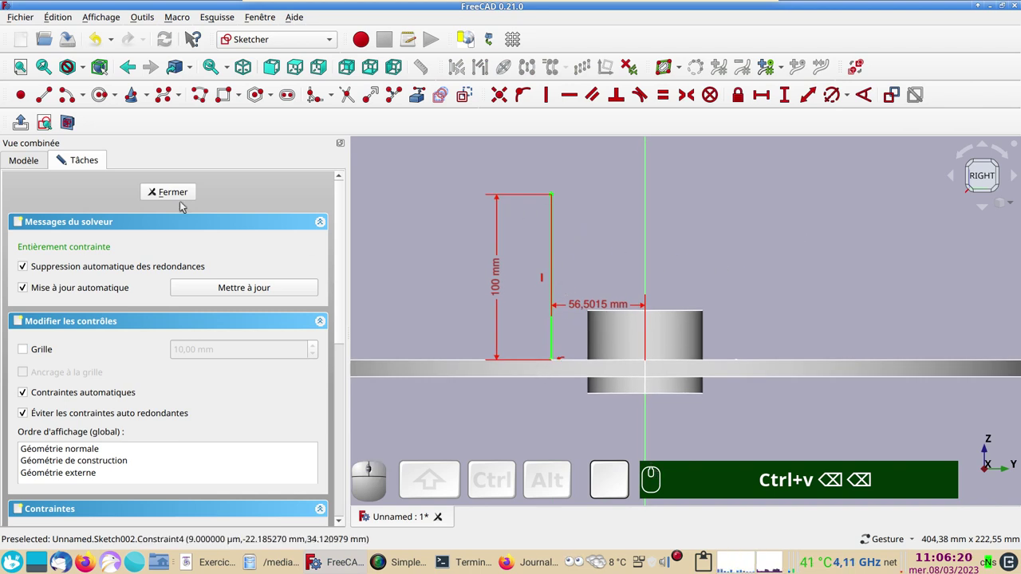
Close the line sketch, then discard an accidental sketch made on the default flat plane.
left_click(162, 191)
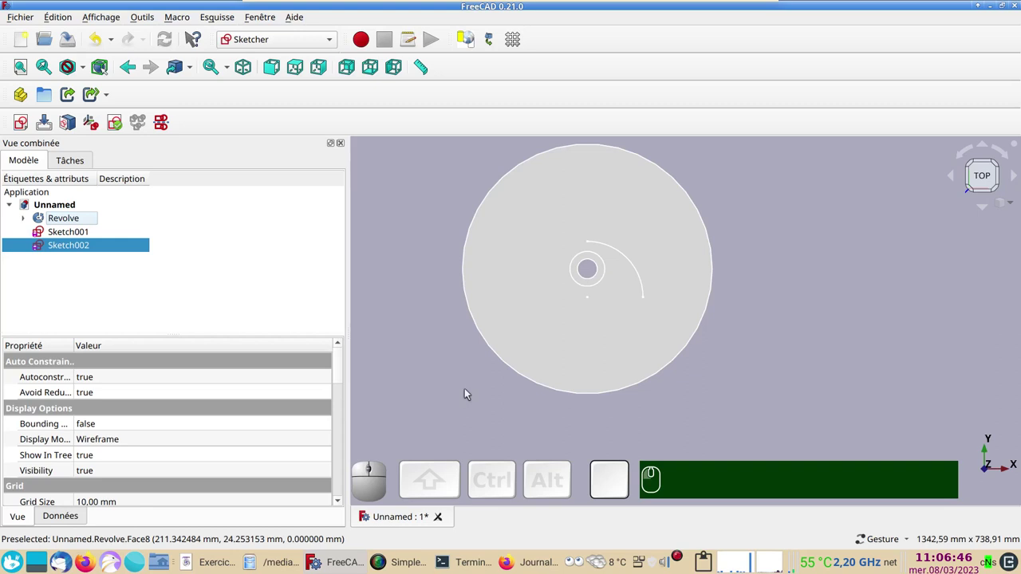
left_click(411, 338)
left_click(27, 126)
left_click(567, 331)
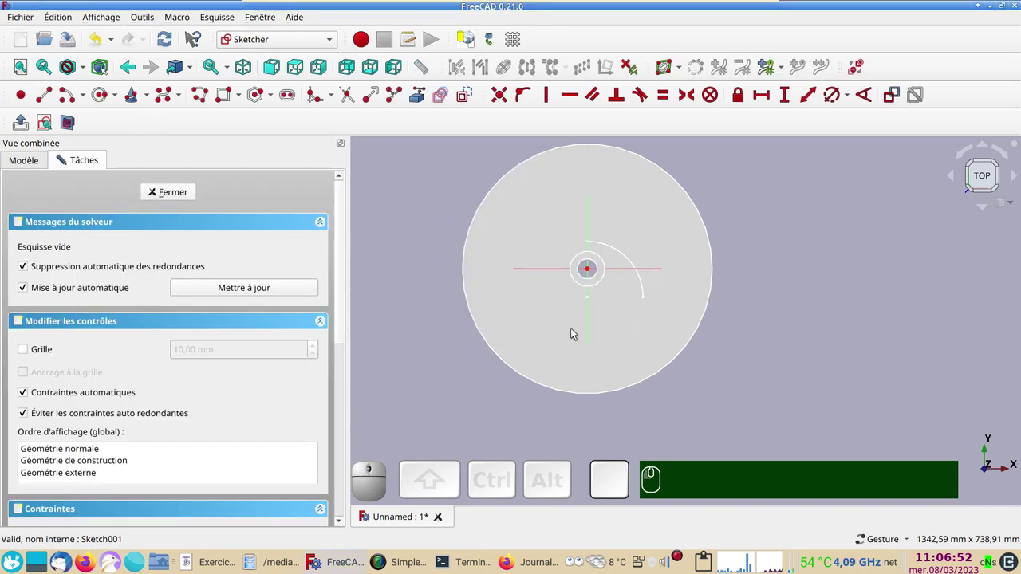
left_click(169, 195)
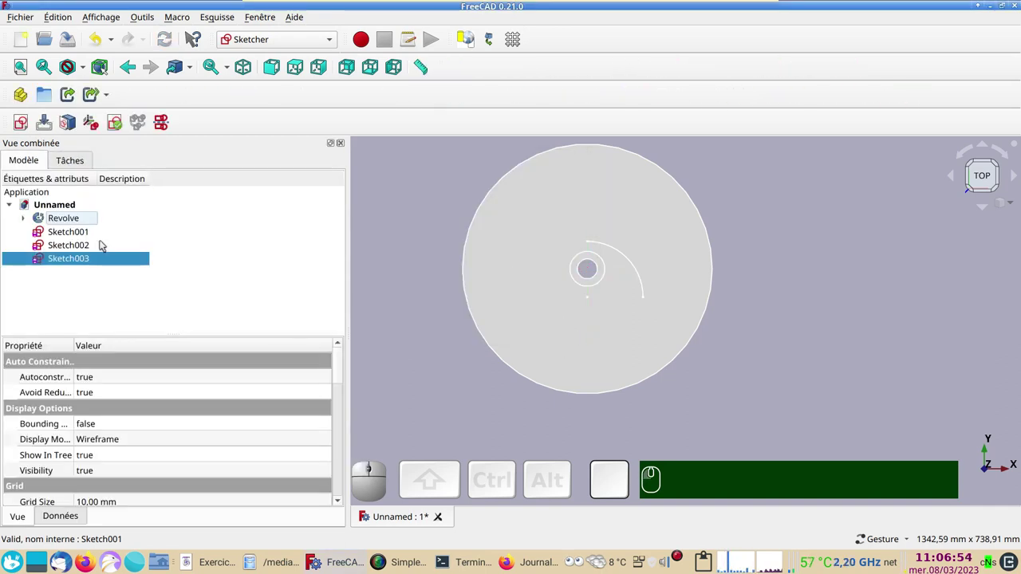
key("Delete")
Create a new empty sketch on the vertical YZ plane.
left_click(25, 128)
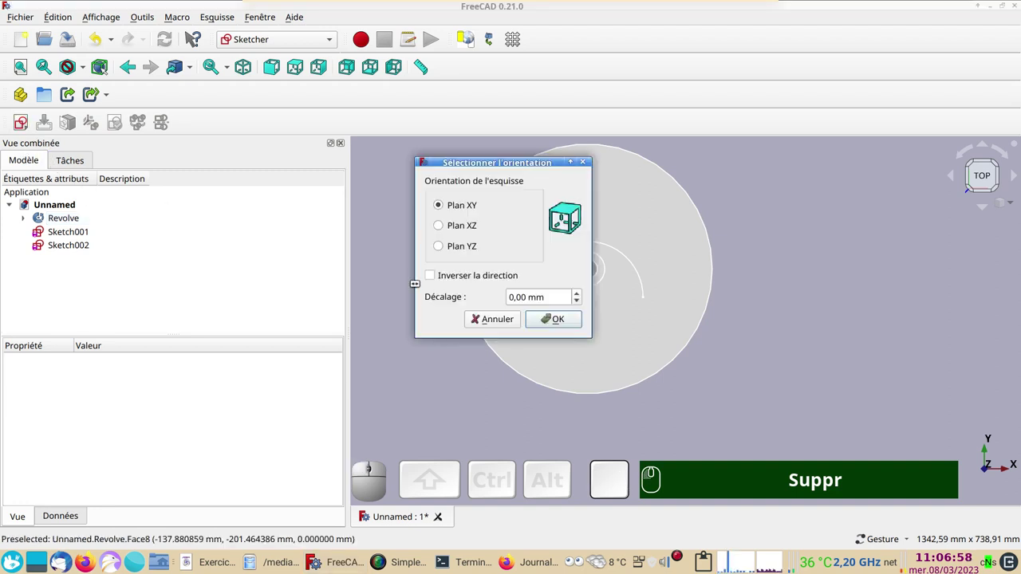
left_click(441, 248)
left_click(551, 324)
right_click(681, 416)
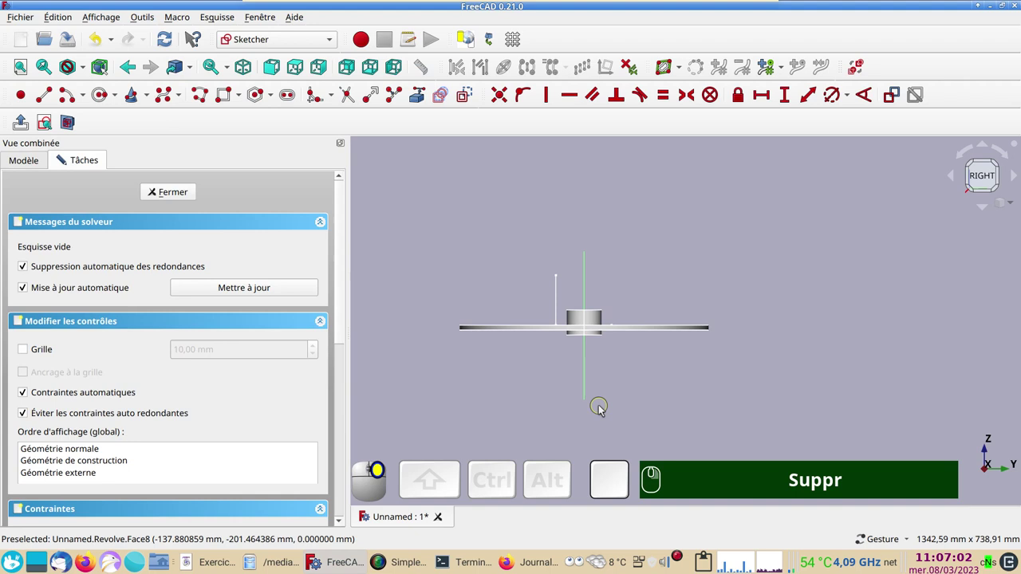
Check the disc in 3D, return to side view and draw a narrow polyline rectangle beside the hub.
scroll("up", 3)
right_click(552, 344)
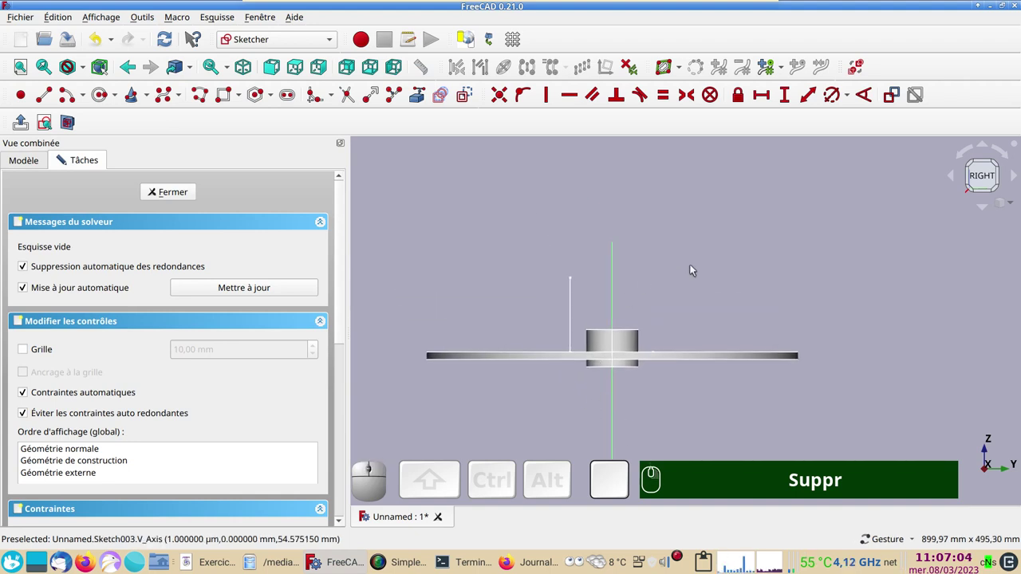
left_click_drag(689, 248, 653, 268)
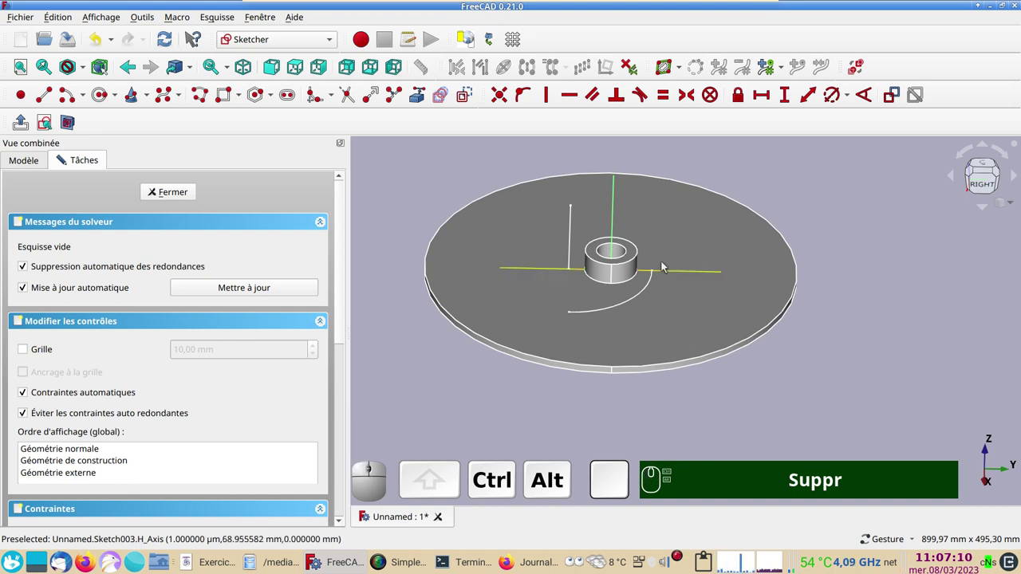
left_click(671, 290)
left_click(54, 123)
right_click(746, 321)
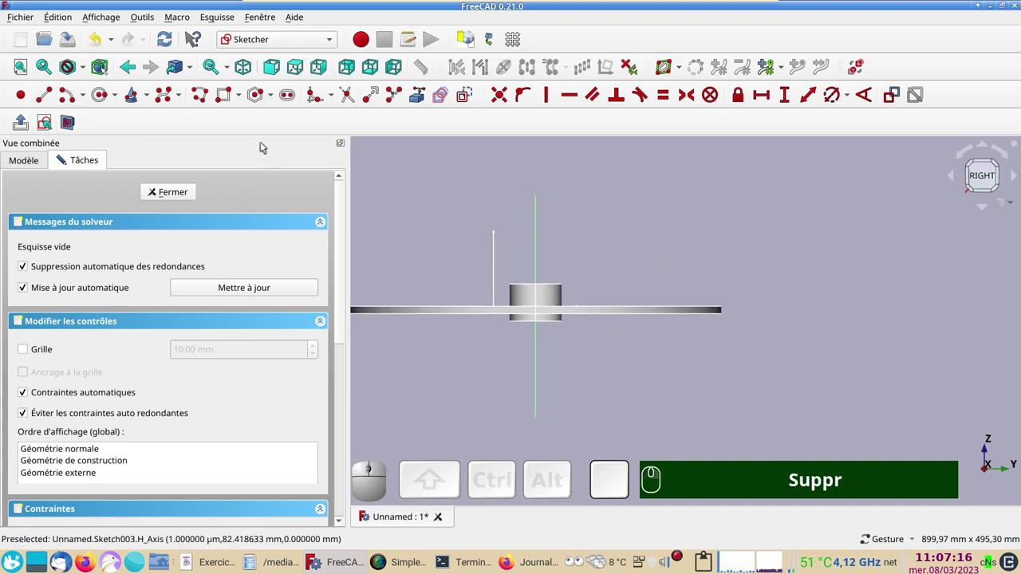
left_click(226, 98)
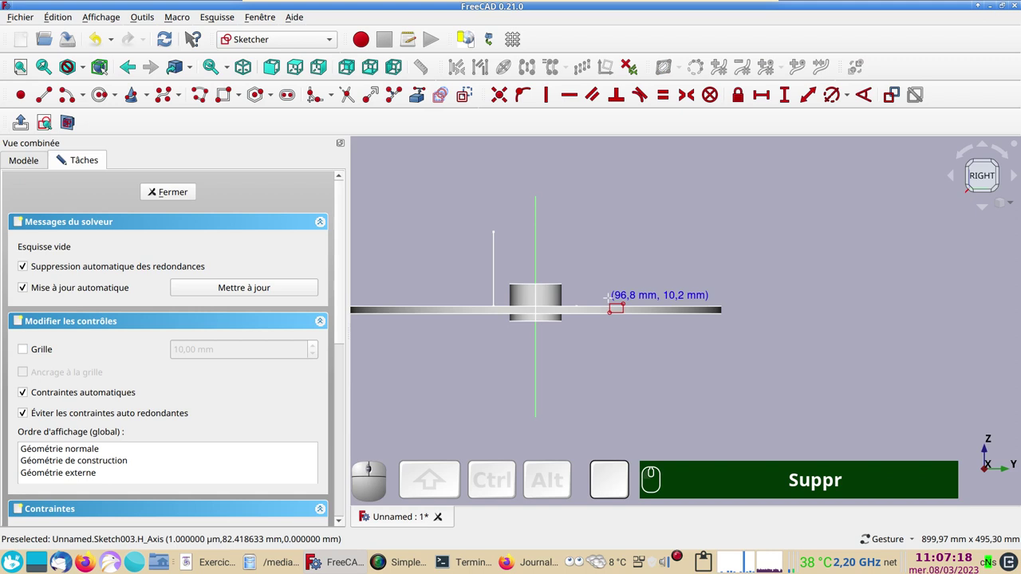
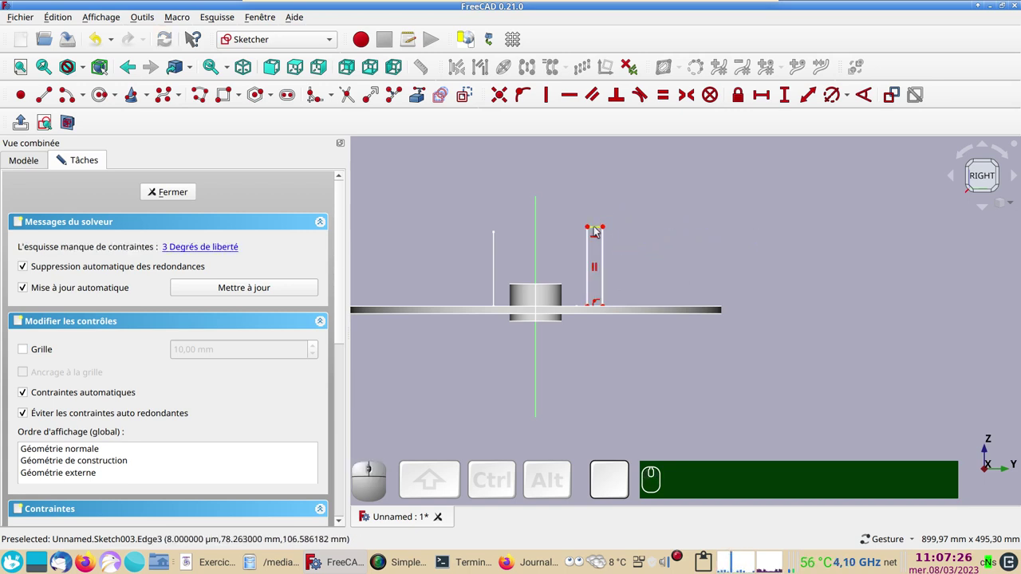
Remove the rectangle's top edge, leaving two parallel uprights for the slot.
left_click(597, 229)
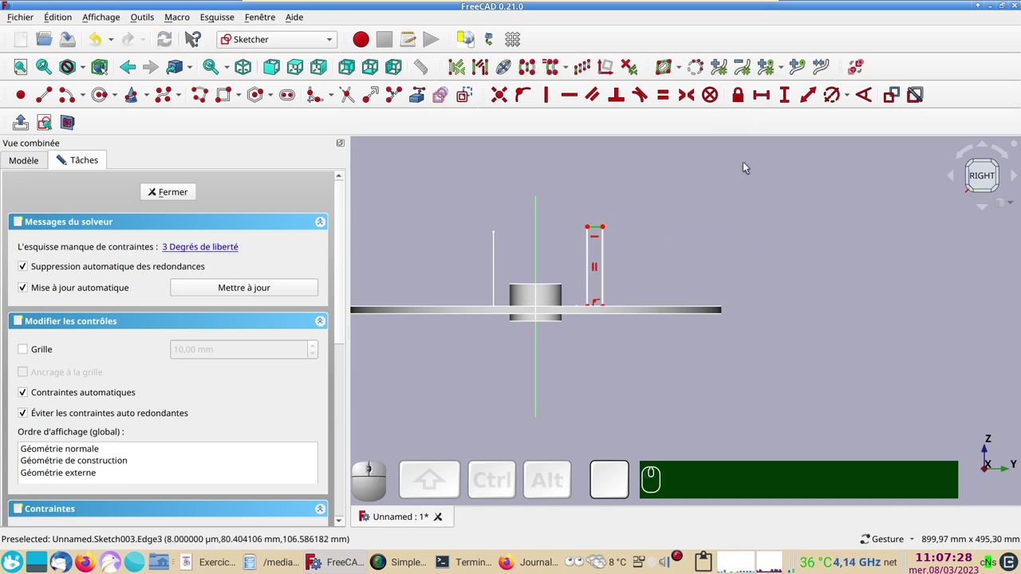
scroll("up", 3)
right_click(661, 222)
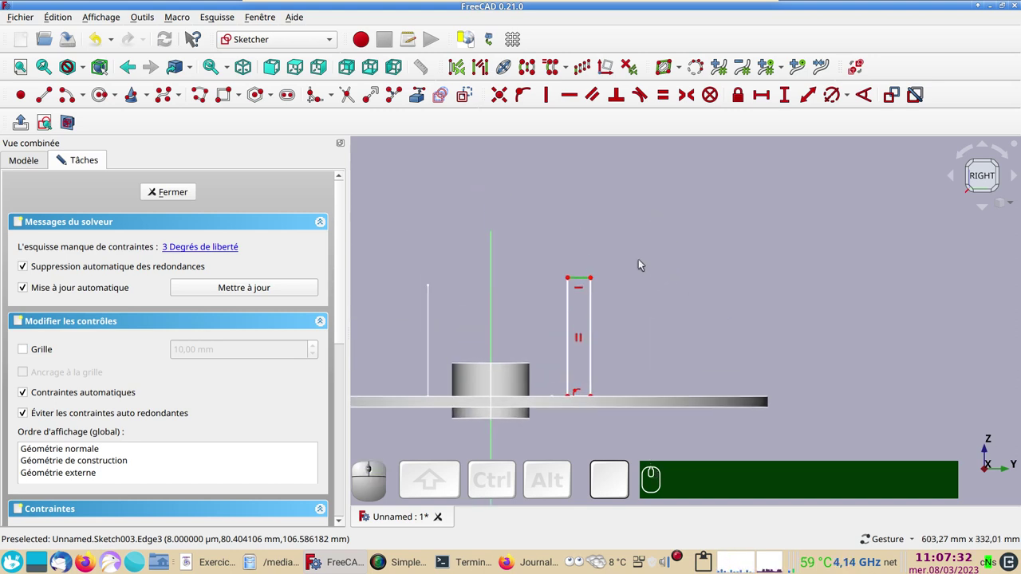
key("Delete")
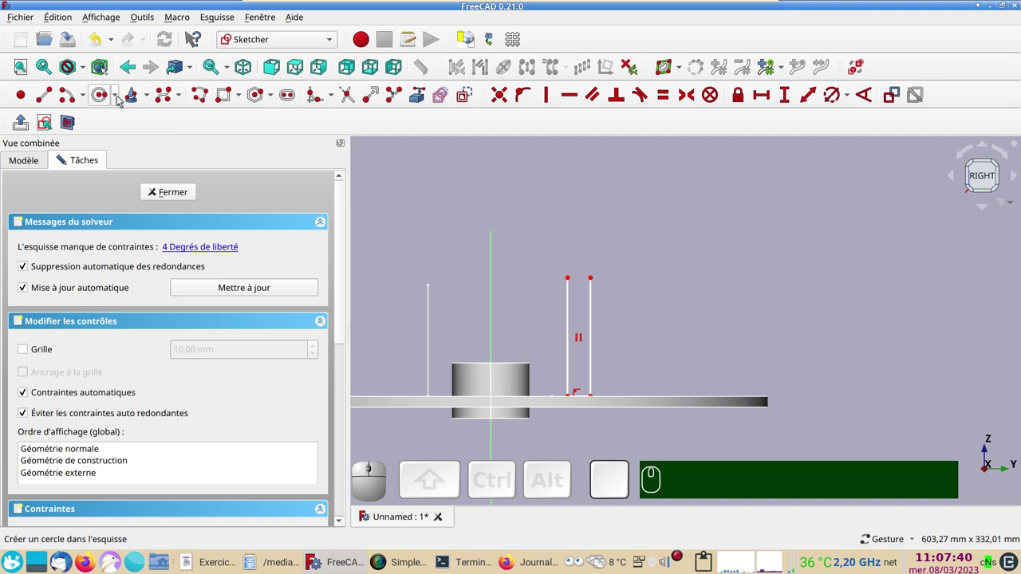
Draw an arc joining the tops of the two slot uprights.
left_click(120, 99)
left_click(83, 88)
left_click(89, 96)
left_click(81, 131)
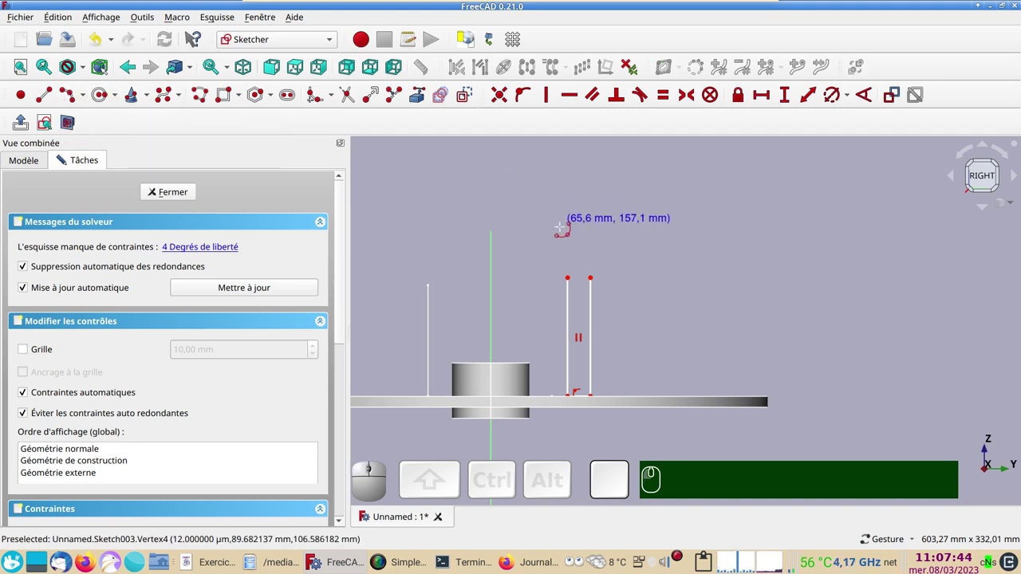
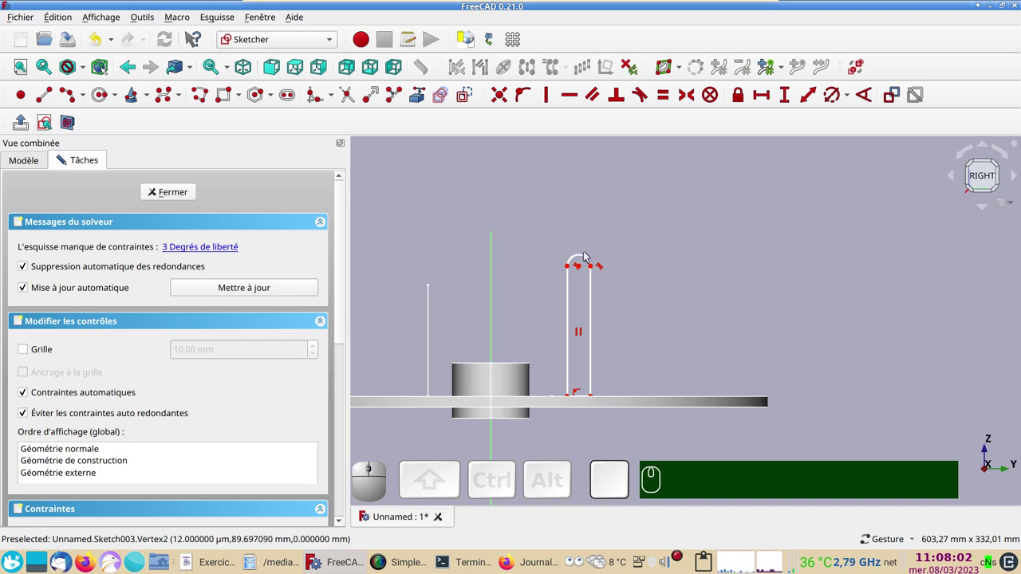
Give the slot's top arc a 3,5 mm radius and pan to see the slot.
left_click(589, 259)
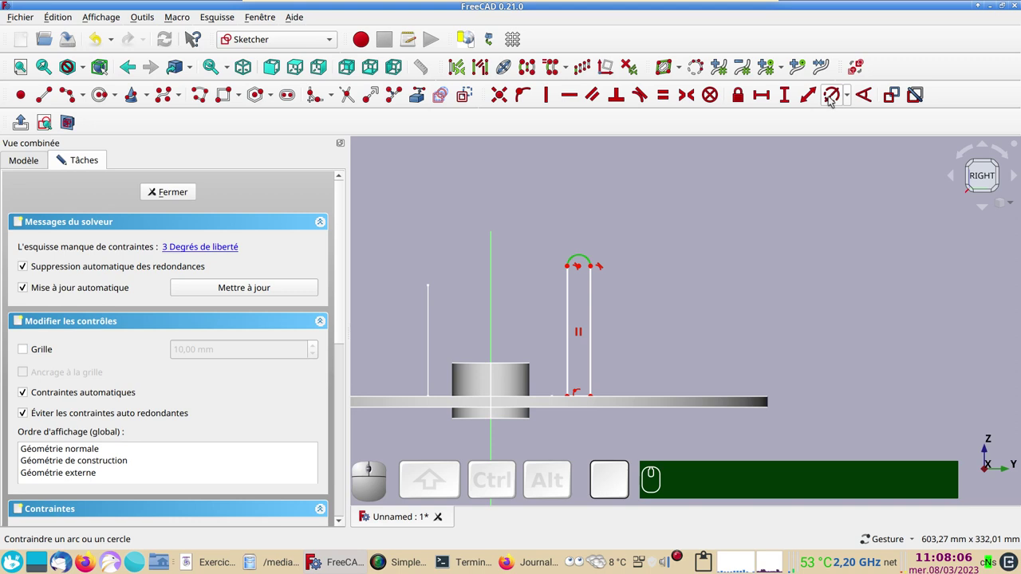
left_click(829, 99)
key("KP_3")
key(".")
key("KP_5")
key("Return")
scroll("up", 3)
left_click_drag(642, 316, 663, 308)
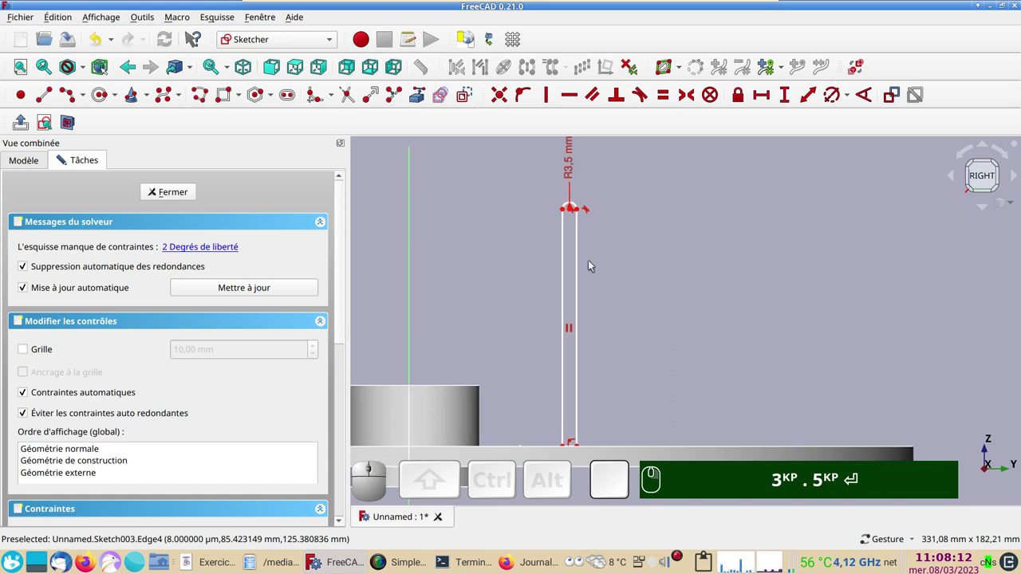
left_click_drag(565, 214, 398, 497)
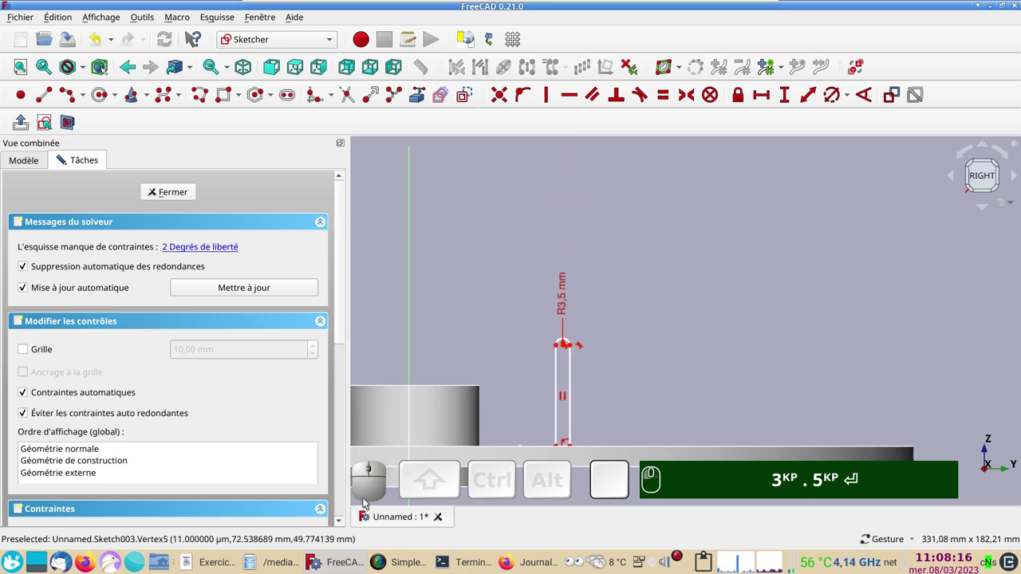
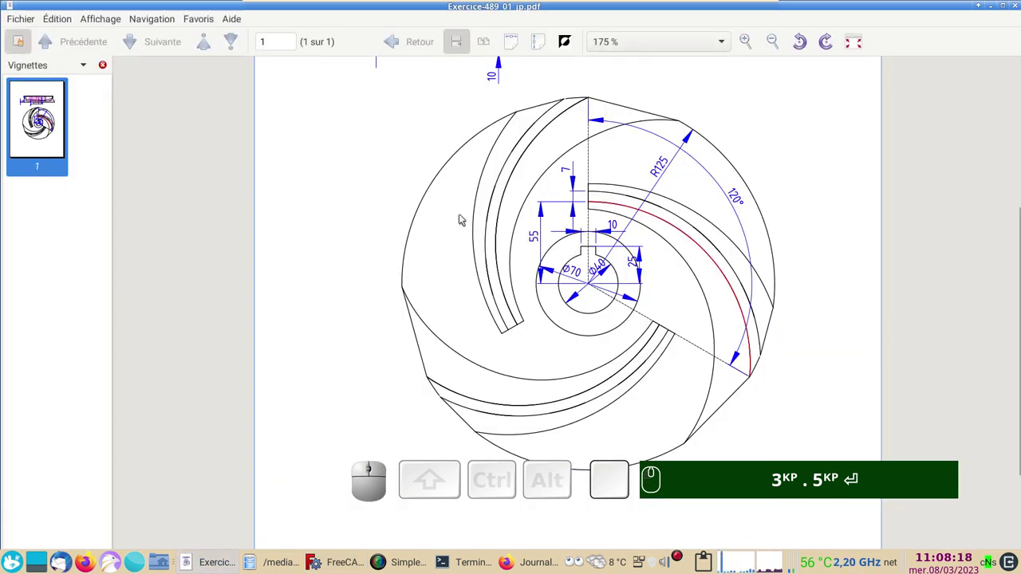
In the PDF viewer, bring the impeller drawing's side section with its height dimensions into view.
scroll("up", 3)
right_click(839, 221)
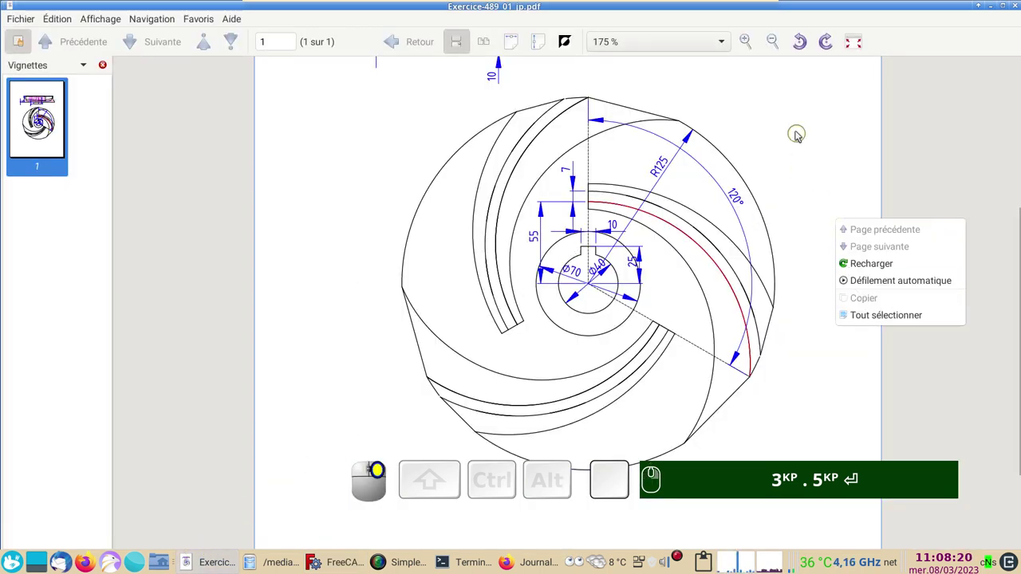
left_click(791, 126)
left_click_drag(791, 125, 495, 239)
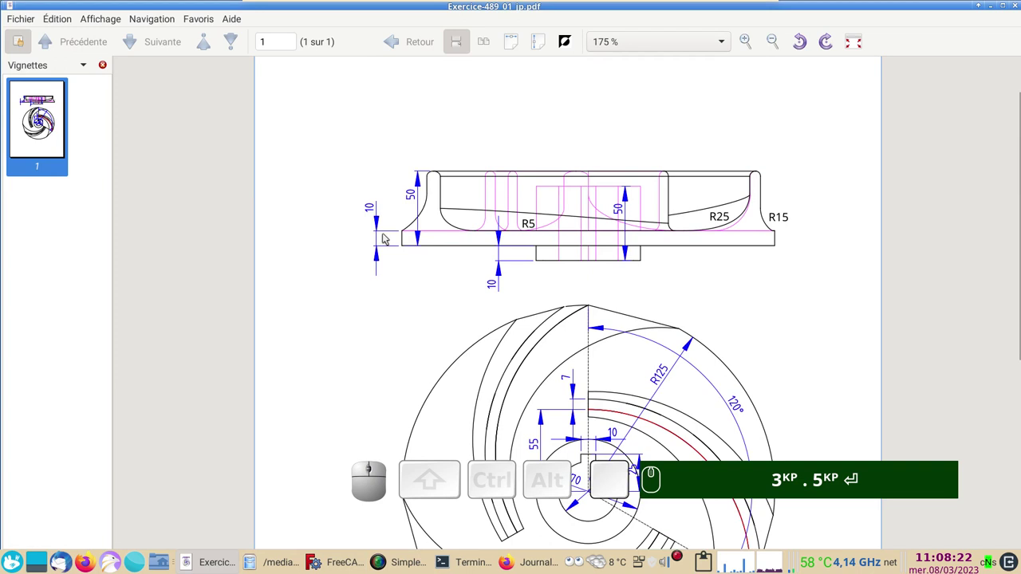
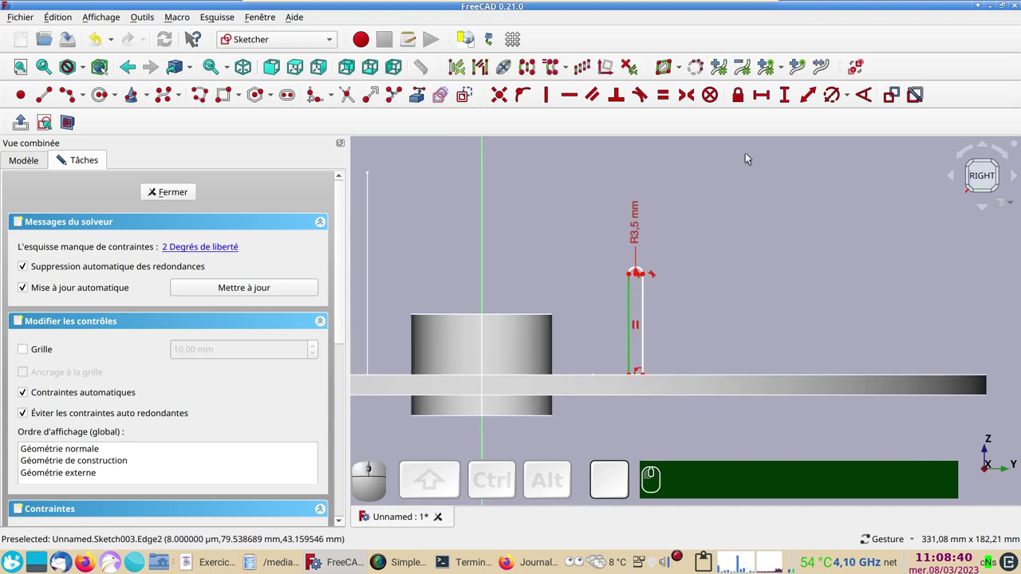
Constrain the slot line to 36.5 mm (entered as 40-3.5) and add a second length constraint.
left_click(787, 98)
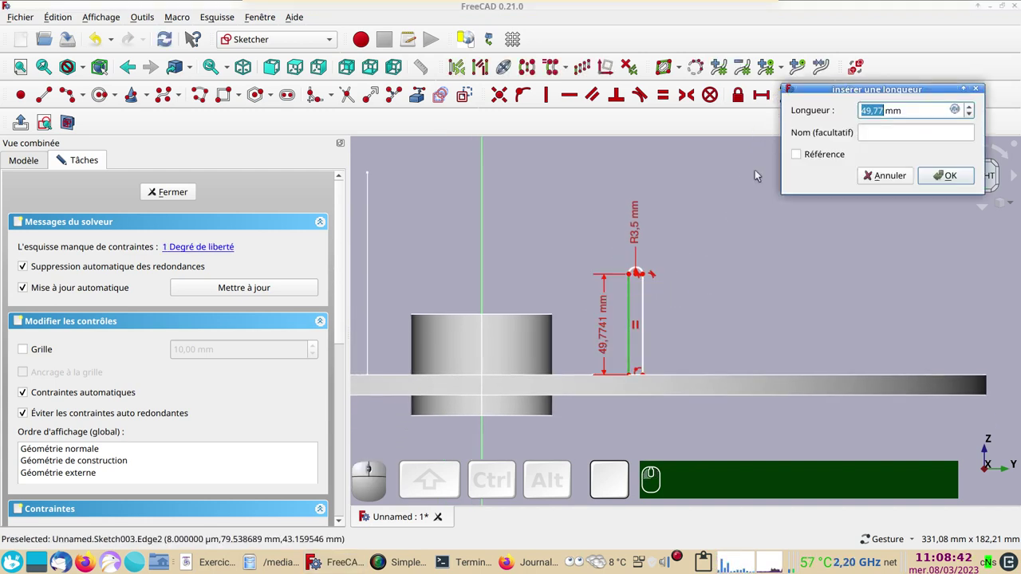
key("KP_4")
key("KP_0")
key("KP_Subtract")
key("KP_3")
key("KP_5")
key("Return")
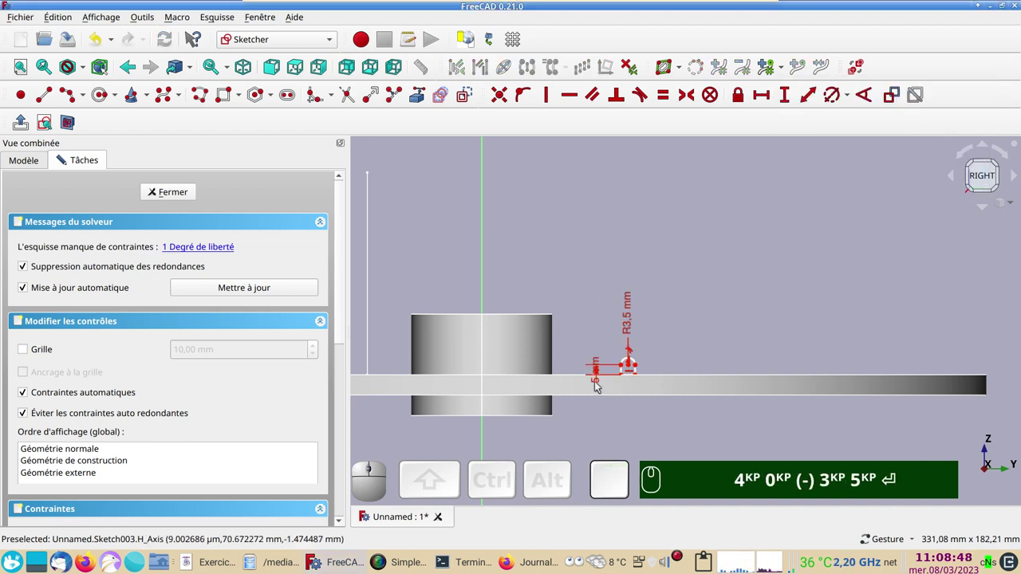
left_click(598, 387)
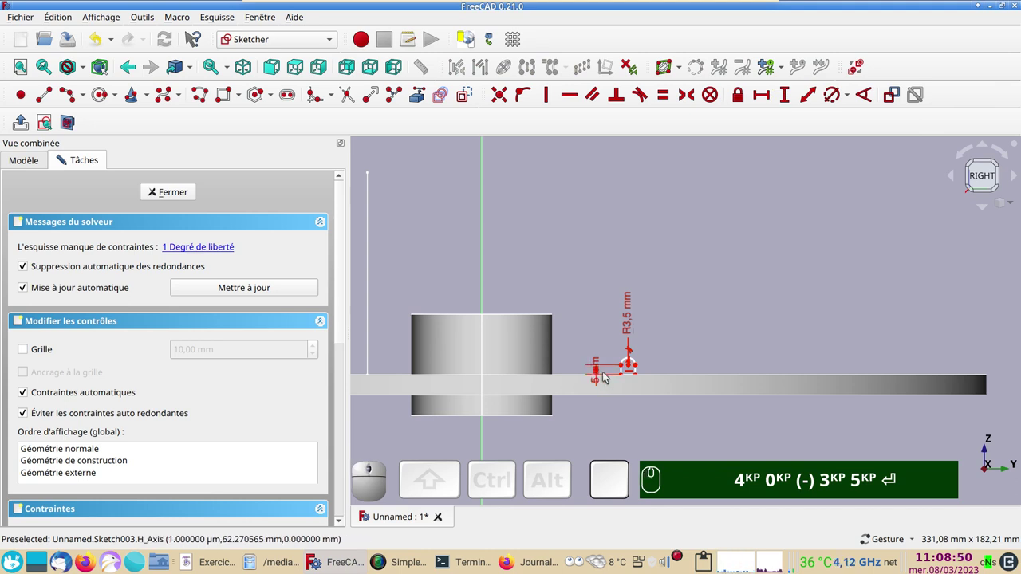
left_click(600, 375)
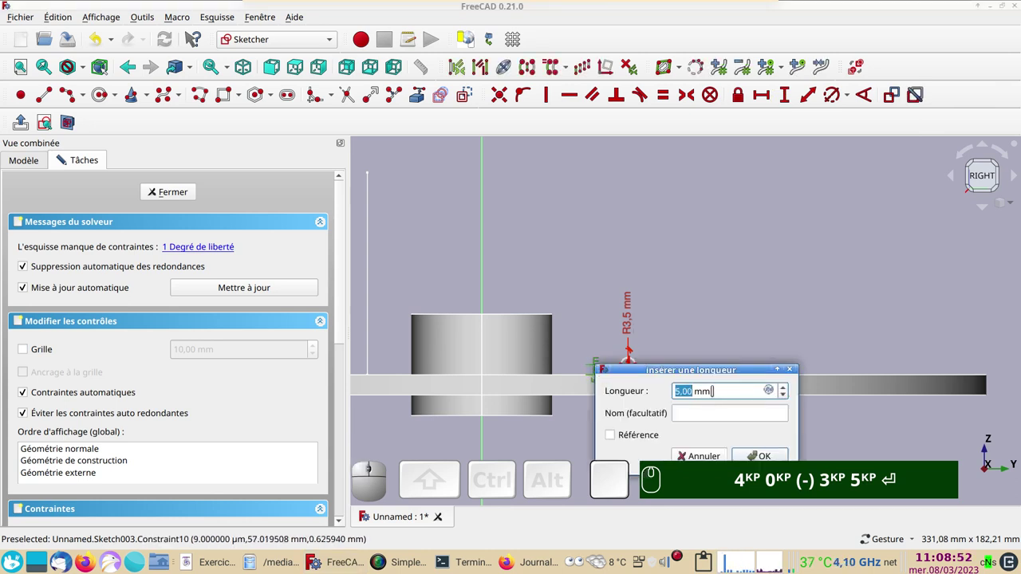
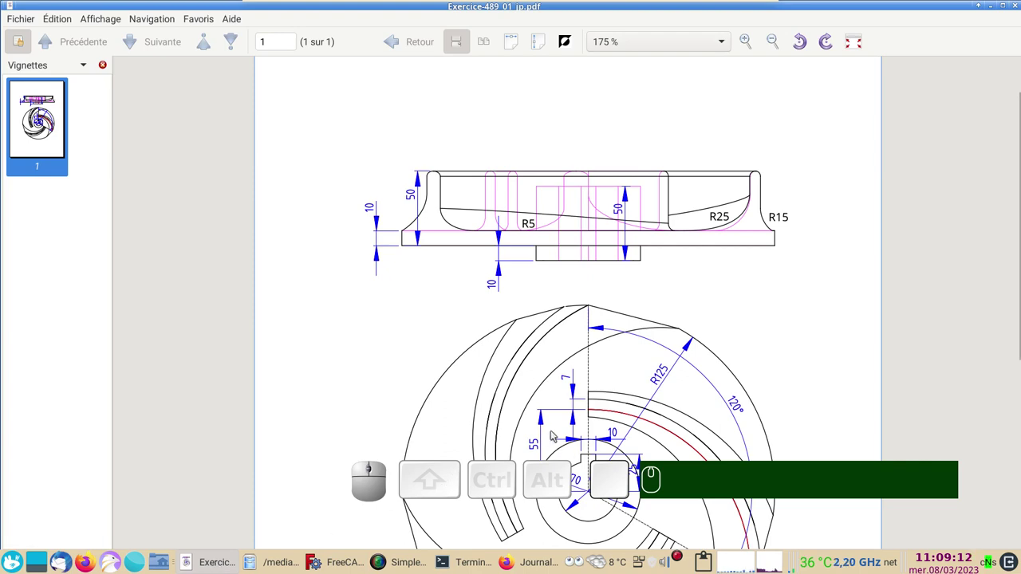
middle_click(446, 397)
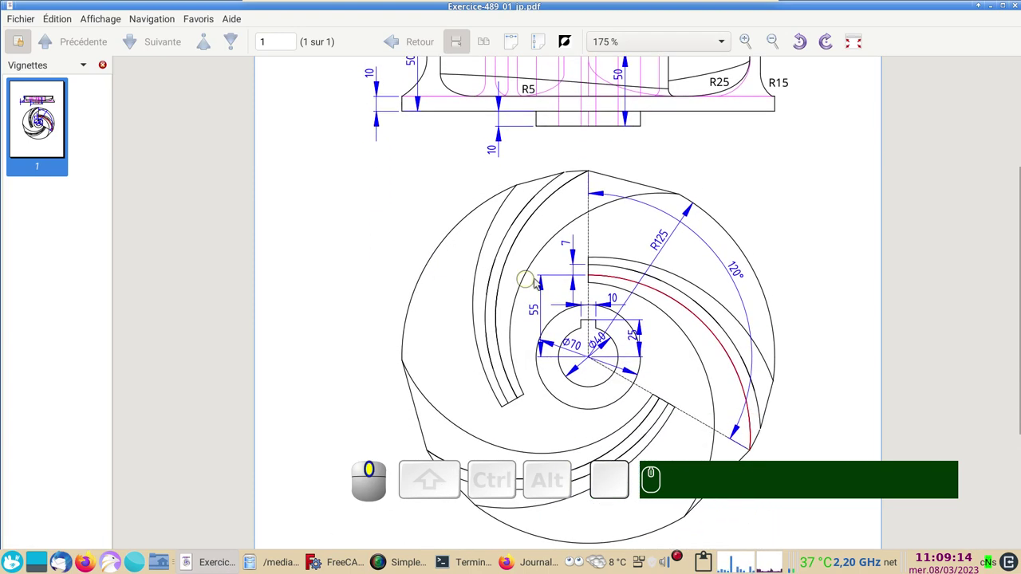
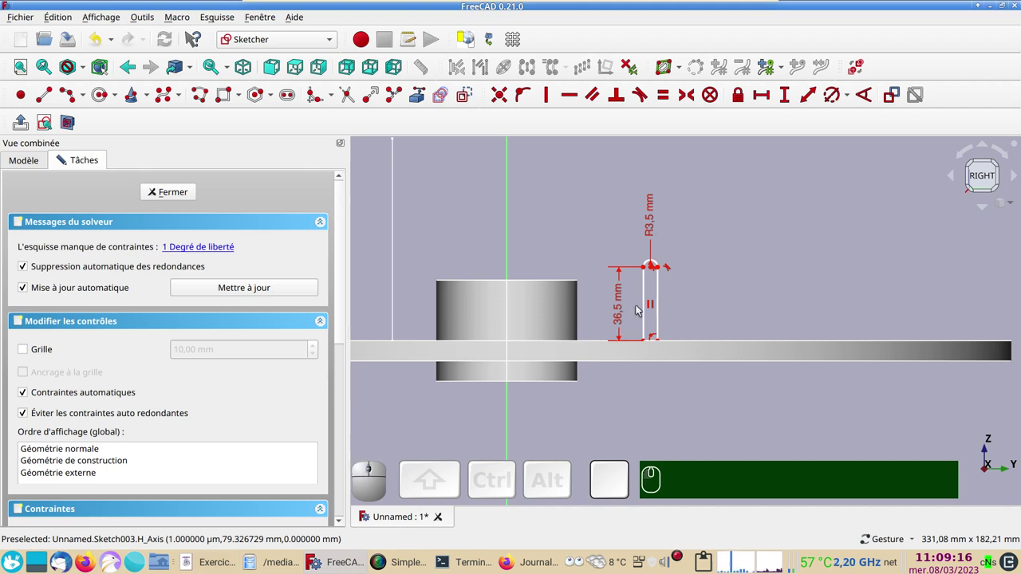
Close the slot sketch as Sketch003 and select the blade profile in the 3D view.
left_click(647, 344)
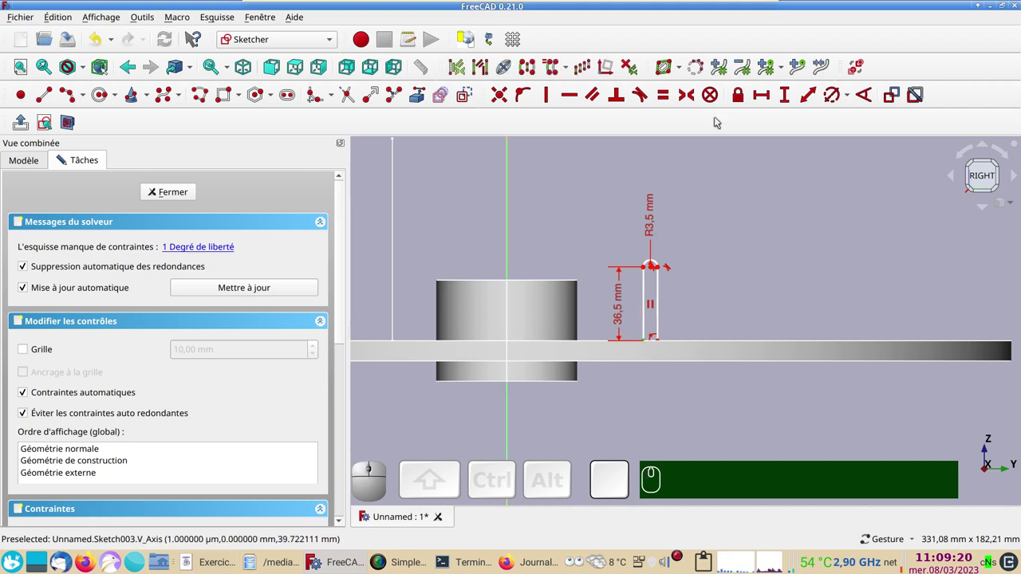
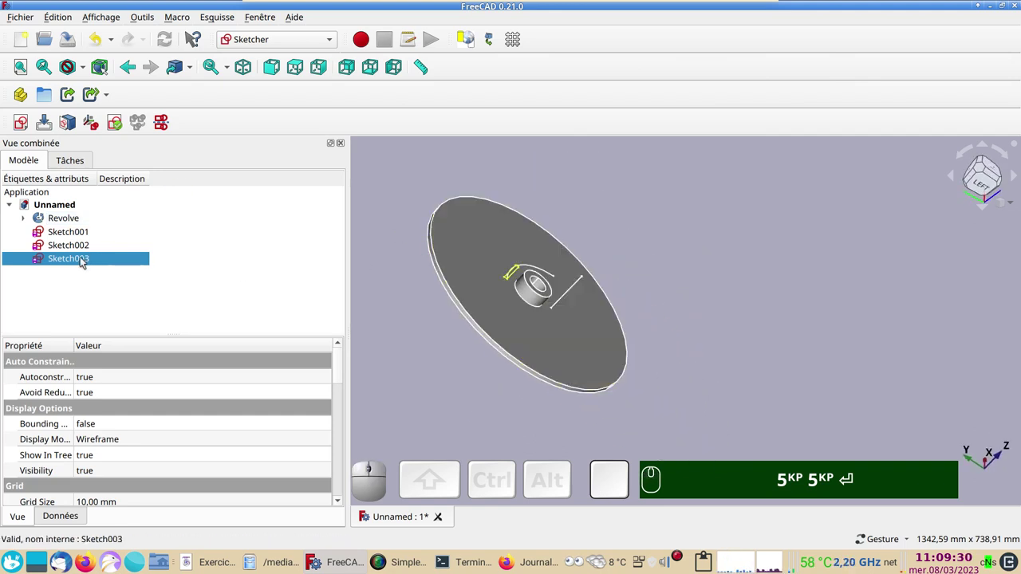
left_click(765, 268)
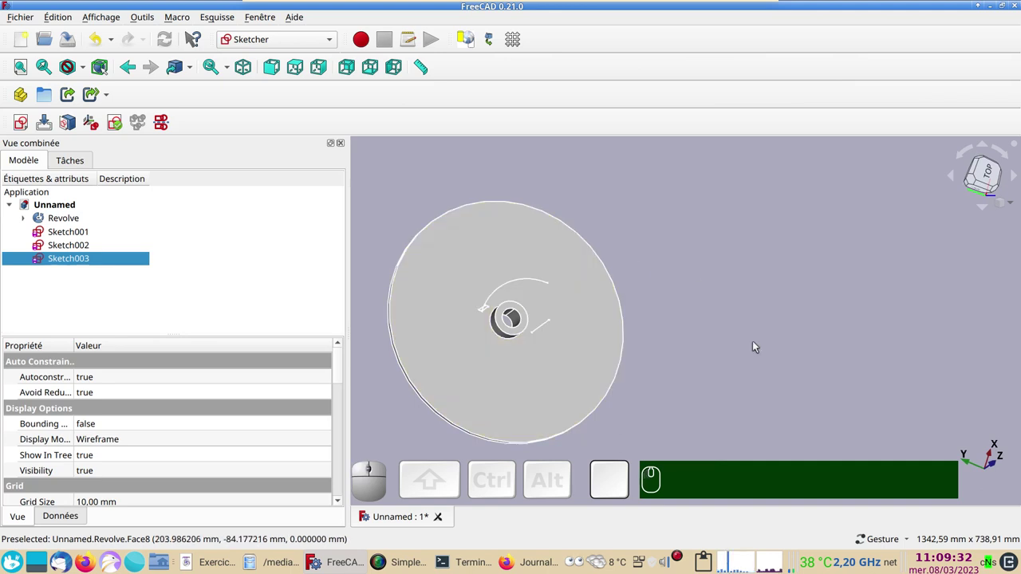
left_click_drag(745, 336, 764, 312)
right_click(878, 384)
right_click(802, 283)
left_click_drag(525, 252, 740, 296)
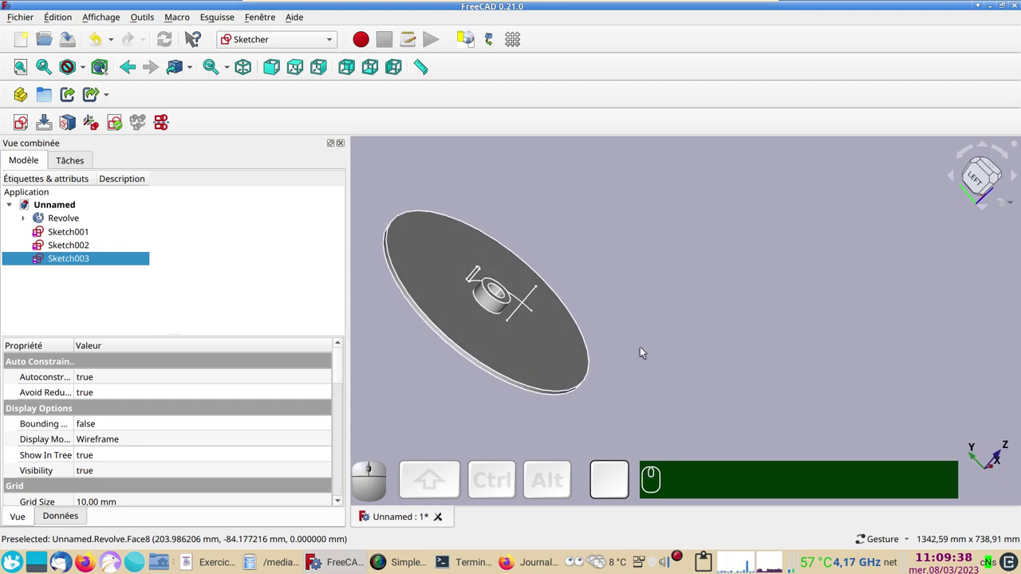
left_click_drag(674, 369, 649, 365)
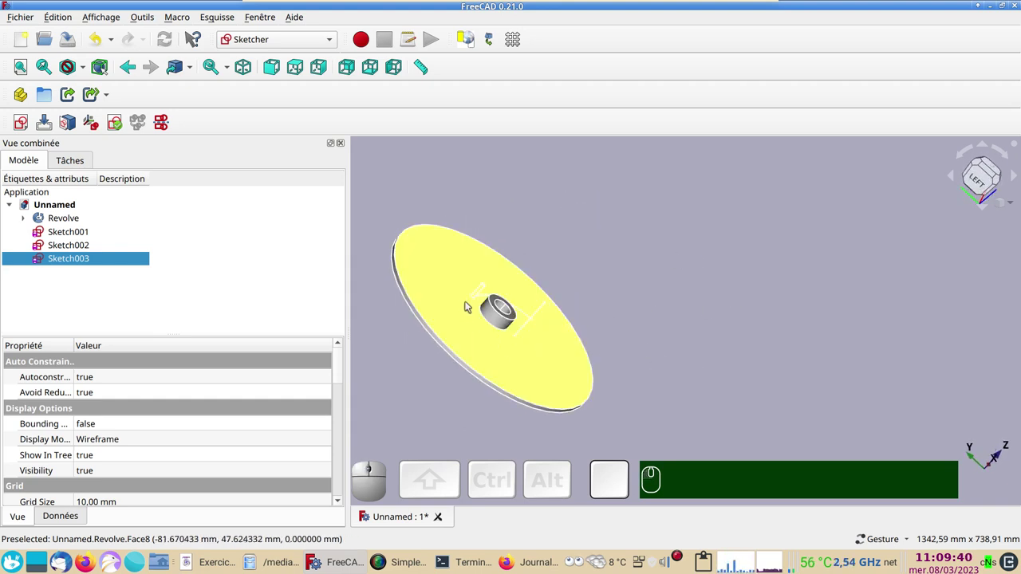
left_click(776, 325)
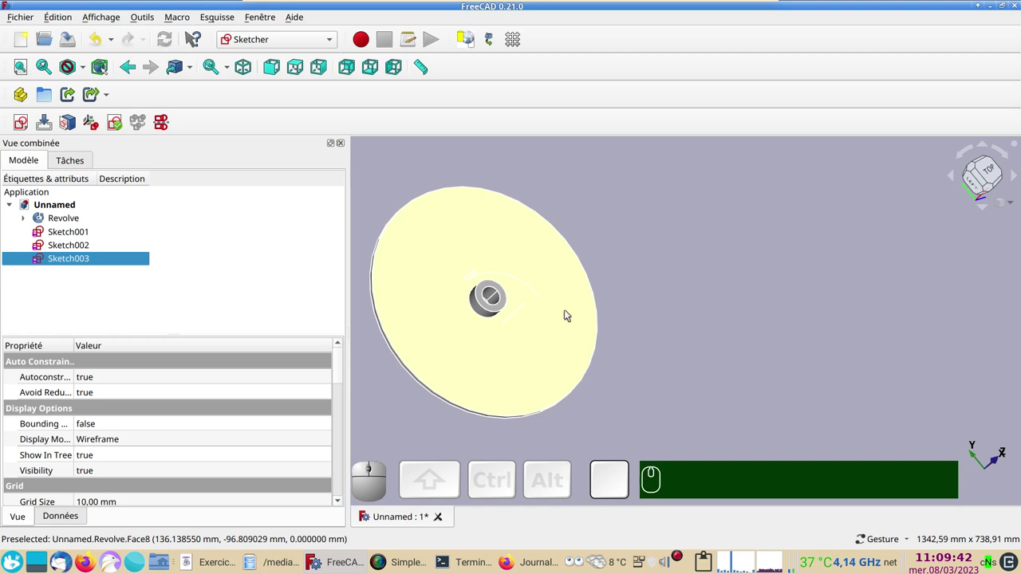
left_click(775, 391)
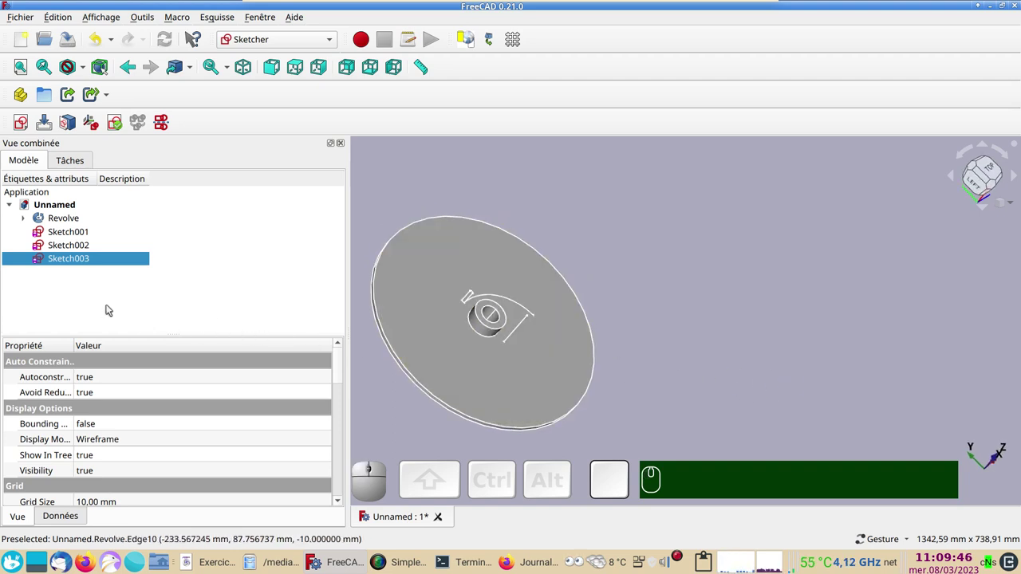
left_click(69, 261)
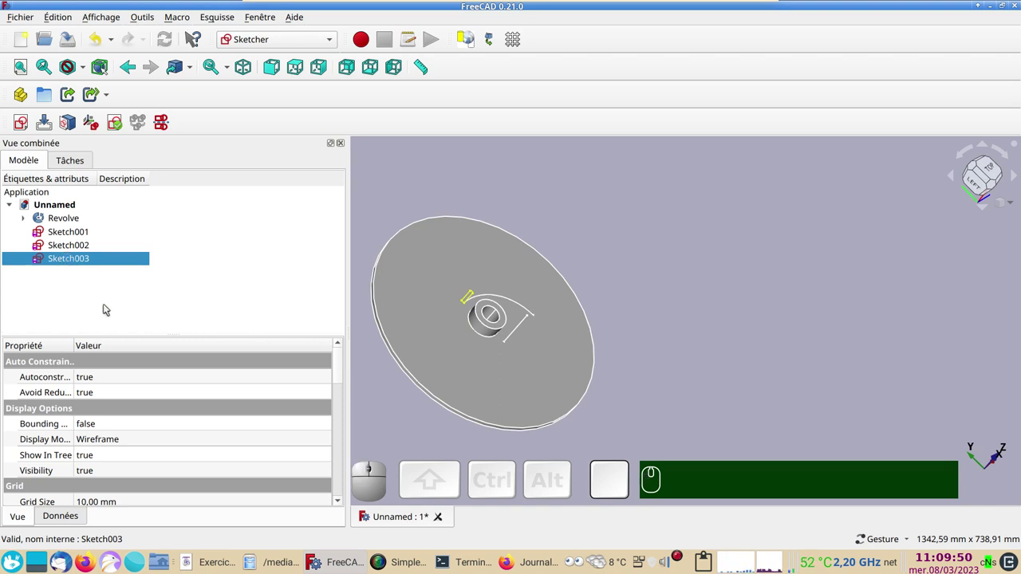
In the Part workbench, revolve the profile using the straight edge Sketch002:Edge1 as axis.
left_click(284, 37)
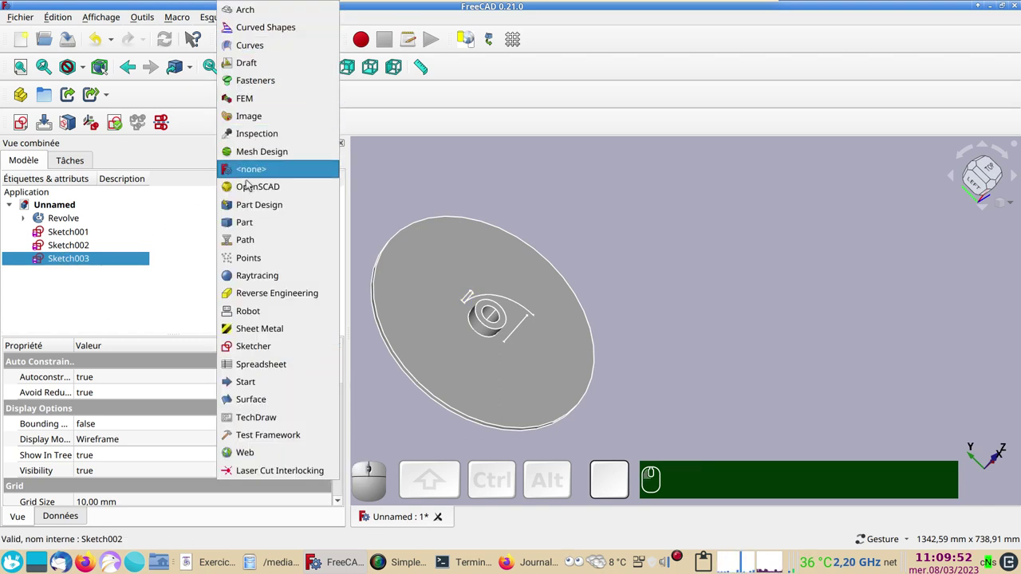
left_click(248, 222)
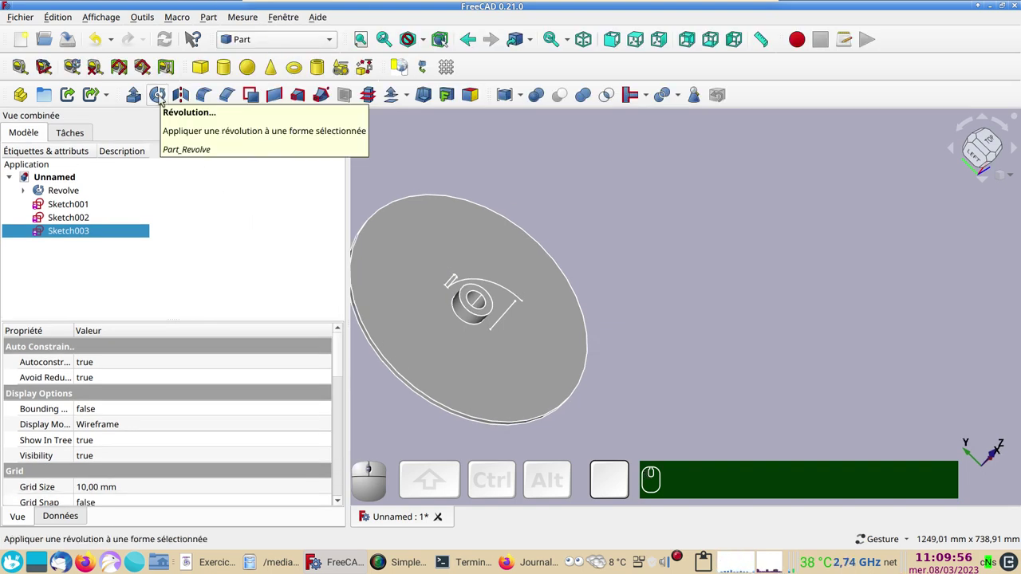
left_click(163, 99)
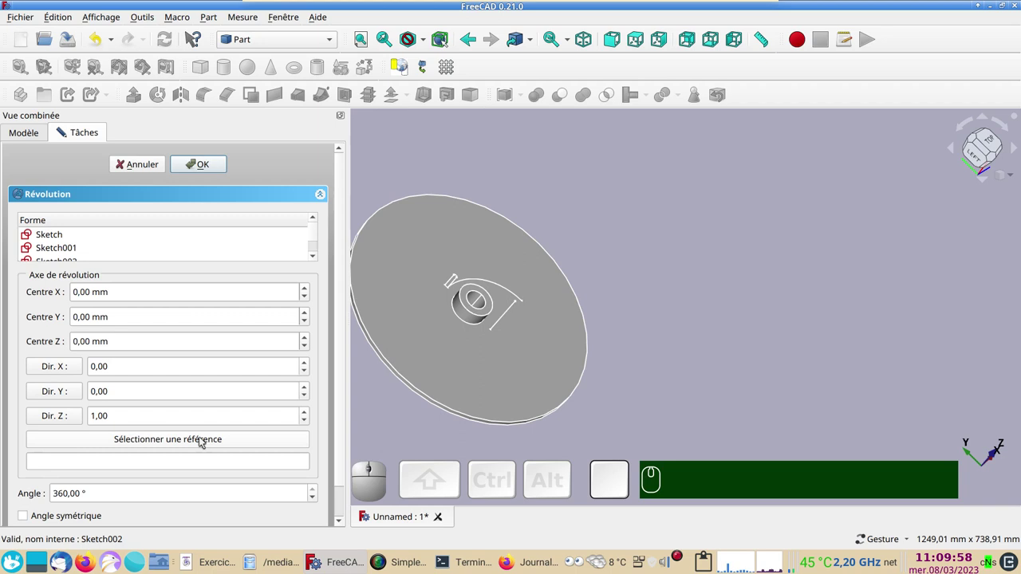
left_click(202, 441)
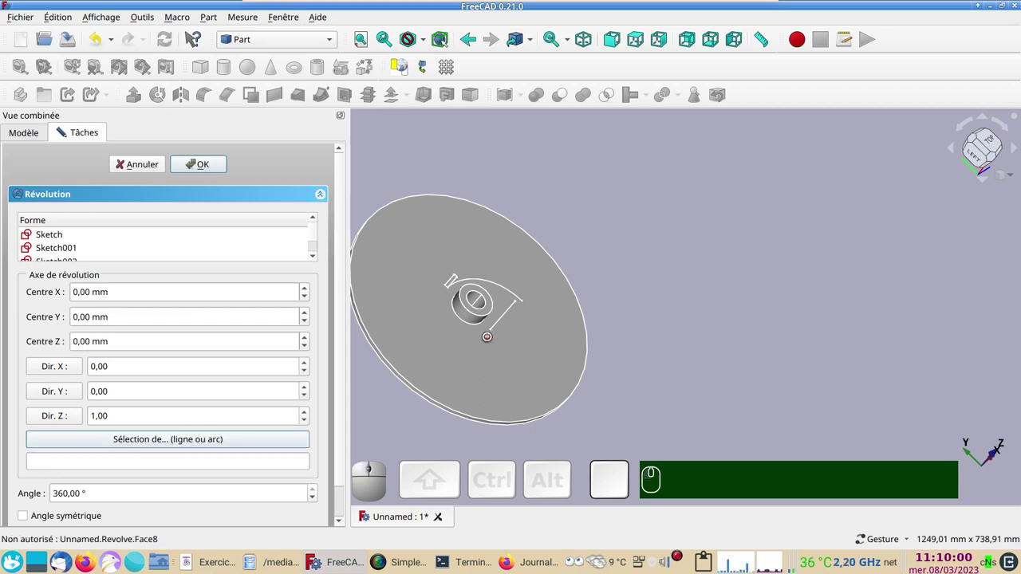
left_click(507, 315)
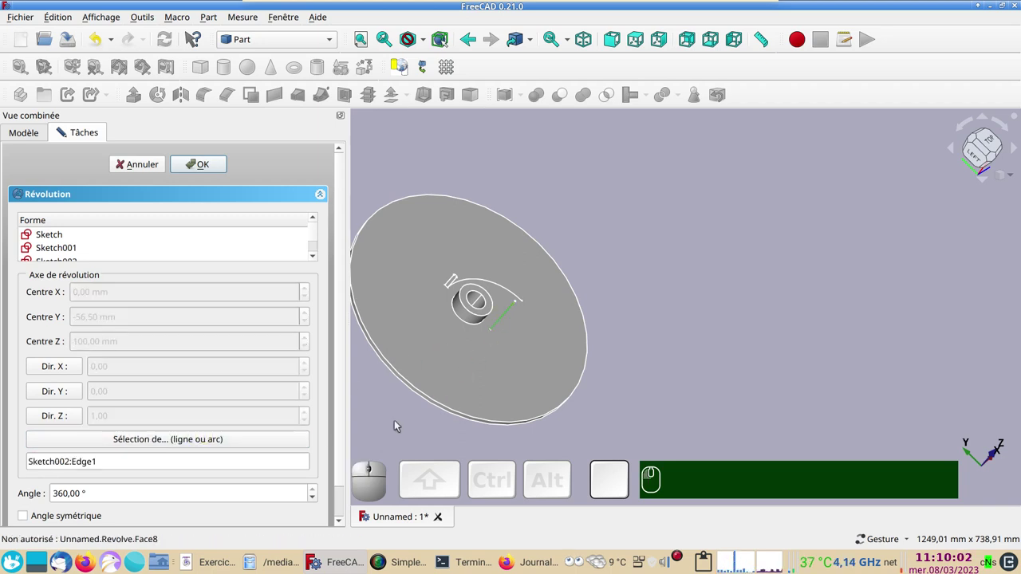
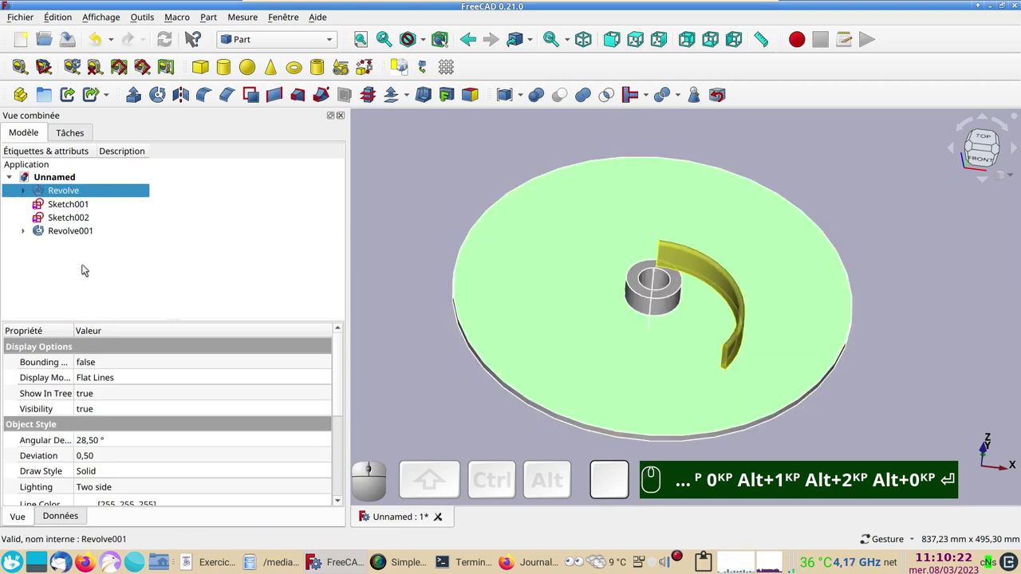
Fuse Revolve and Revolve001 into a single Fusion solid with Boolean Union.
left_click(71, 231)
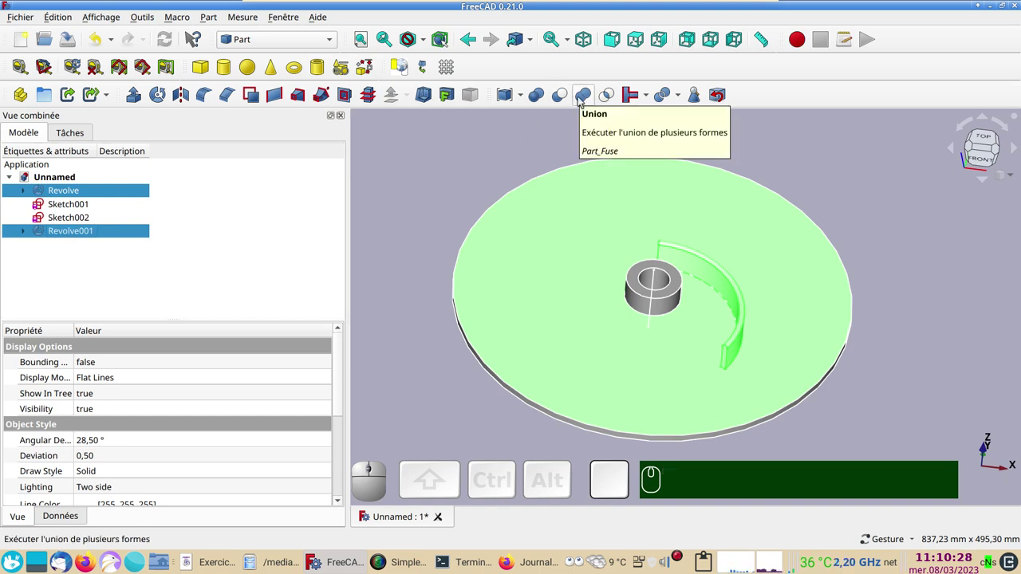
left_click(581, 100)
left_click(458, 189)
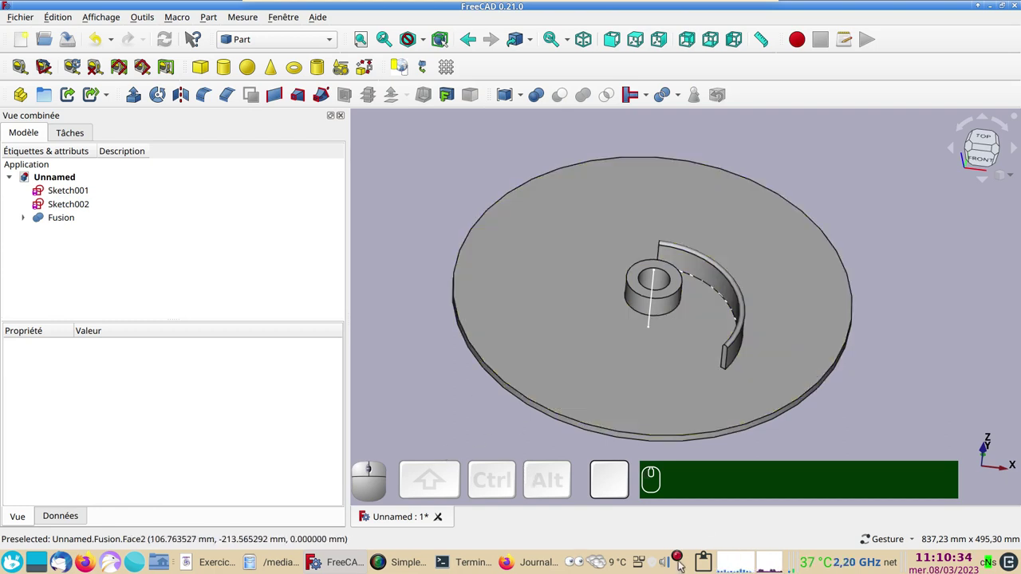
right_click(682, 563)
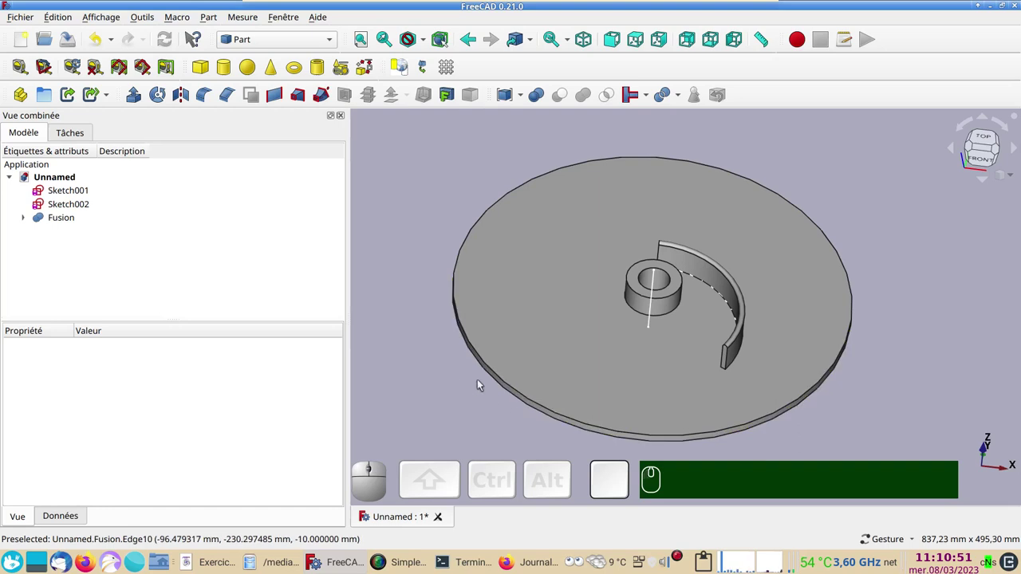
Hide Sketch001 and Sketch002 and expand the Fusion and its revolves in the tree.
left_click(73, 191)
left_click(77, 204)
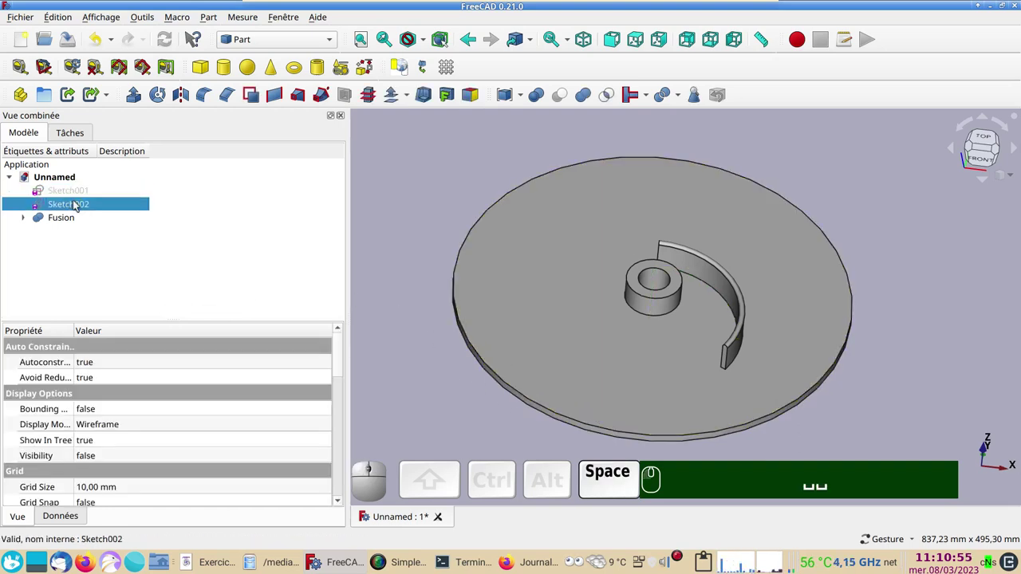
left_click(27, 222)
left_click(38, 234)
left_click(40, 259)
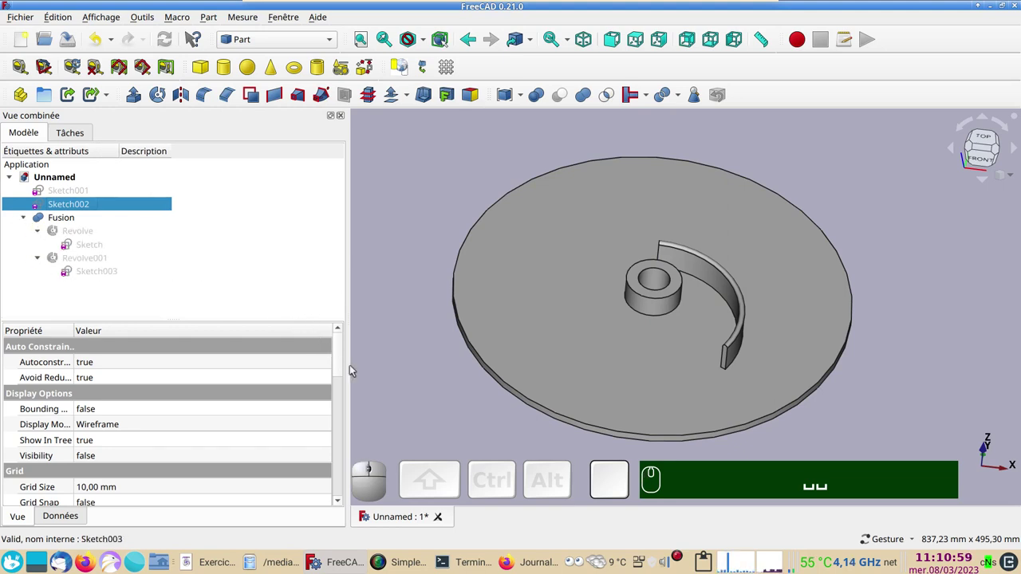
Fillet Edge8 where the blade meets the disc with a variable radius from 5 mm to 2 mm.
left_click(569, 329)
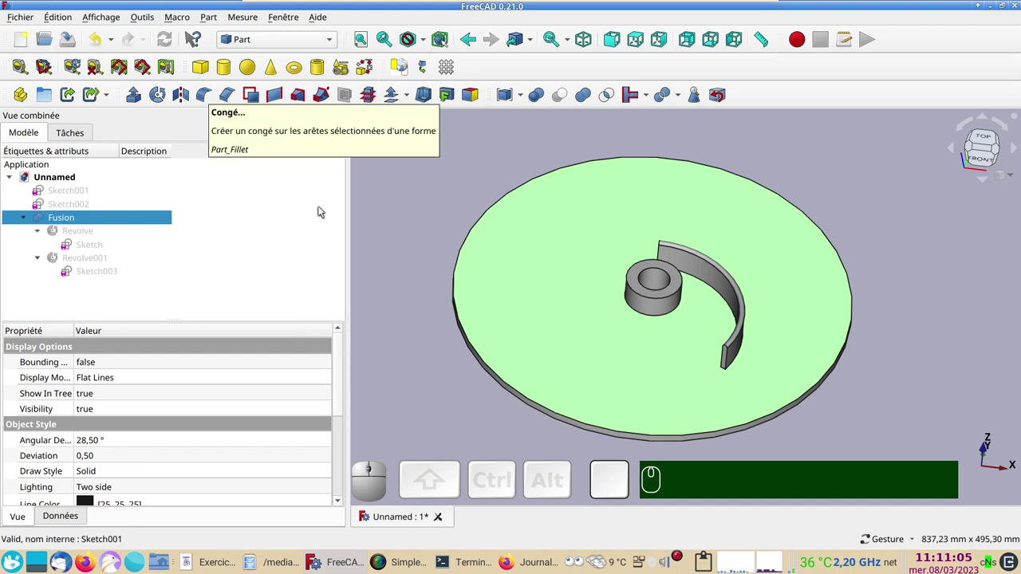
left_click(410, 261)
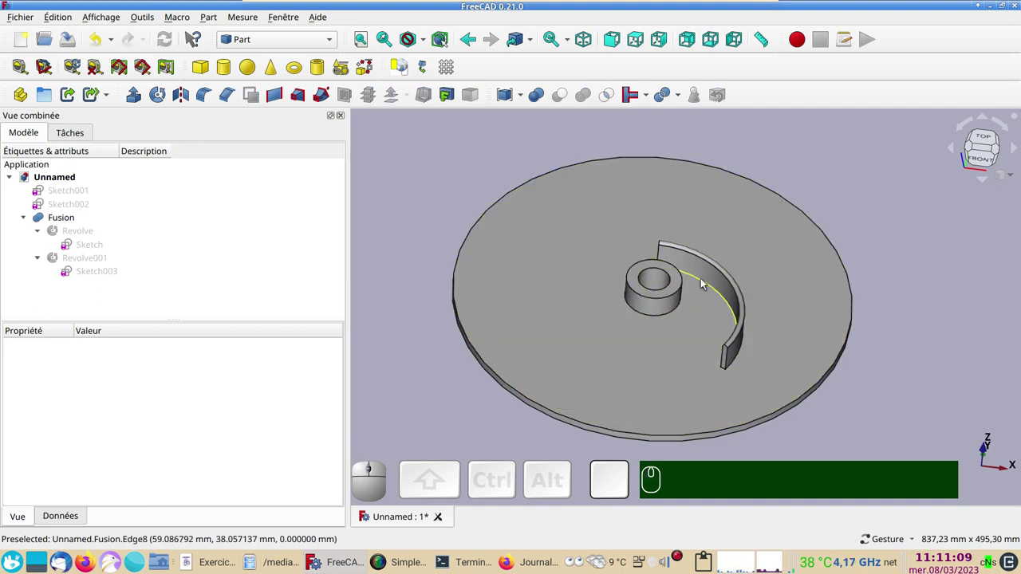
left_click(702, 282)
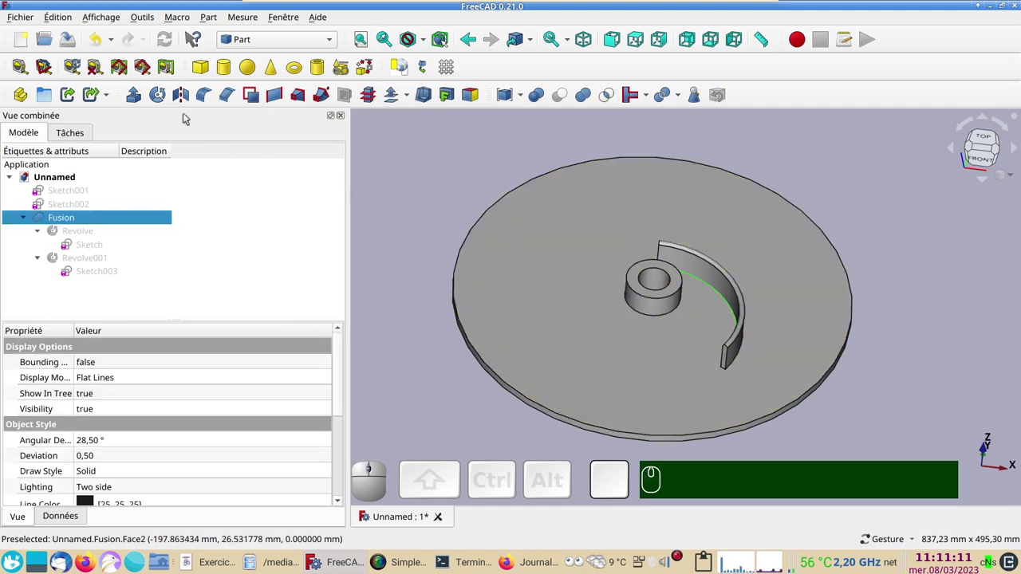
left_click(211, 95)
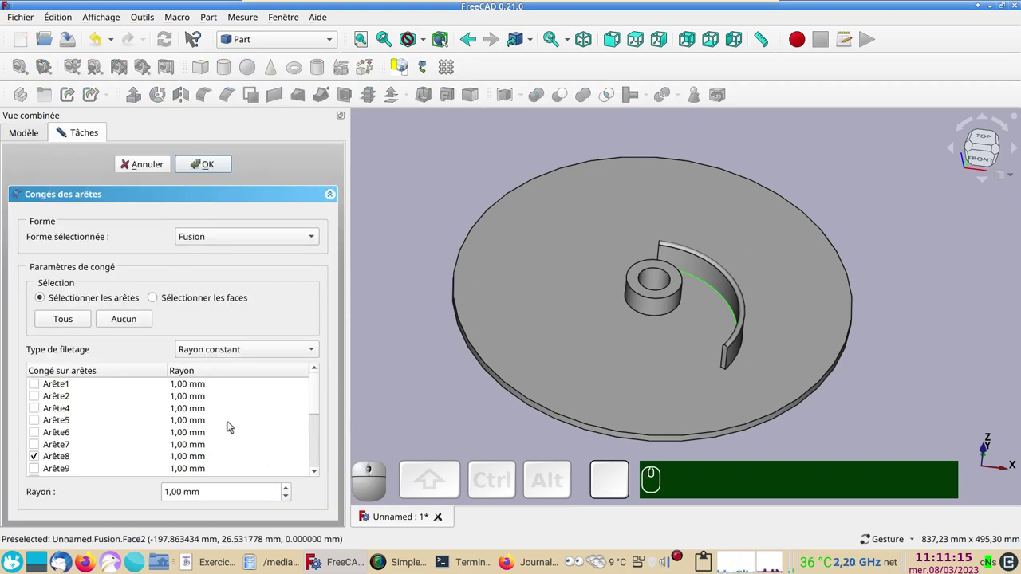
left_click(245, 354)
left_click(247, 367)
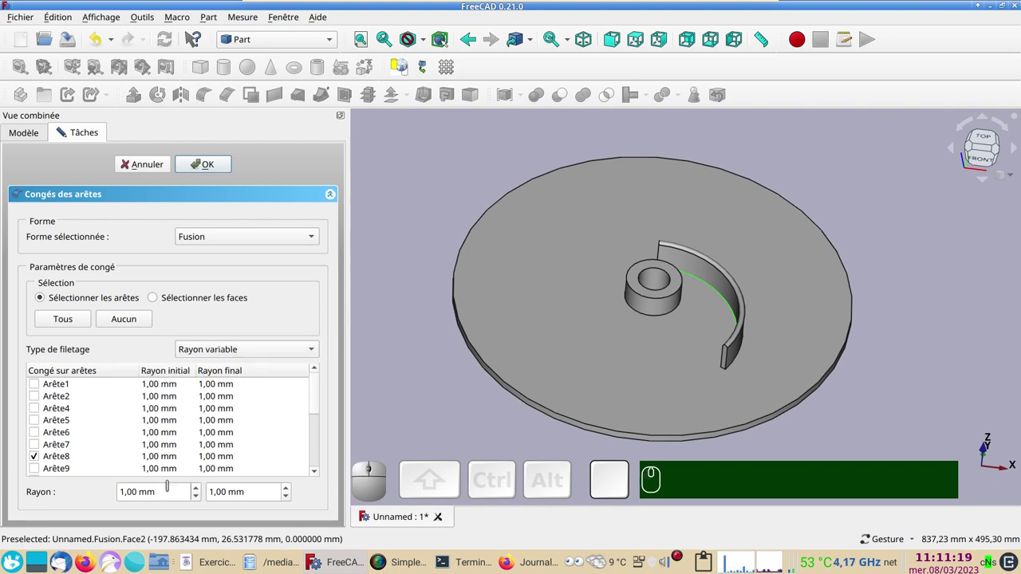
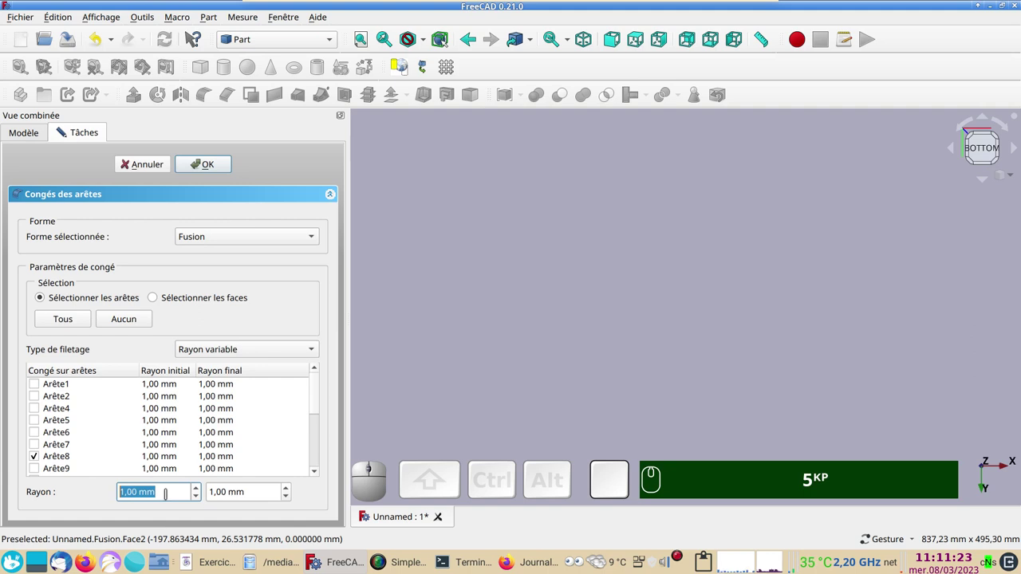
key("KP_5")
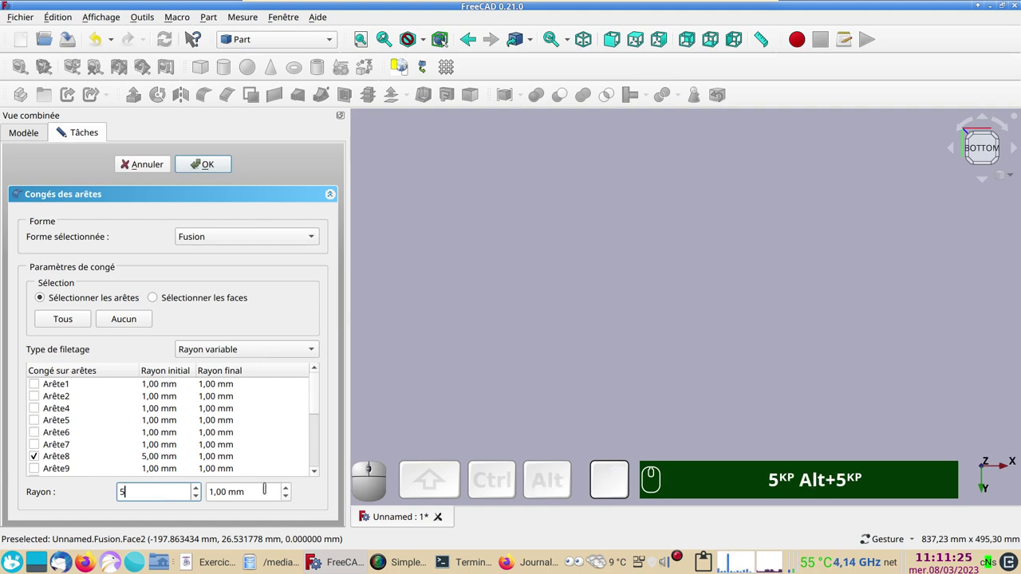
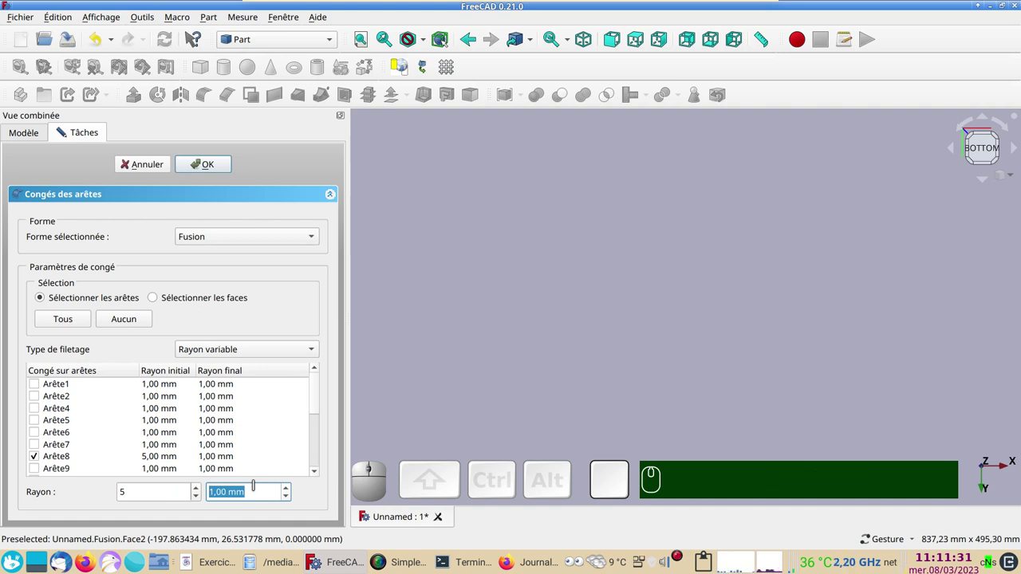
key("alt+KP_2")
key("alt+KP_5")
key("Return")
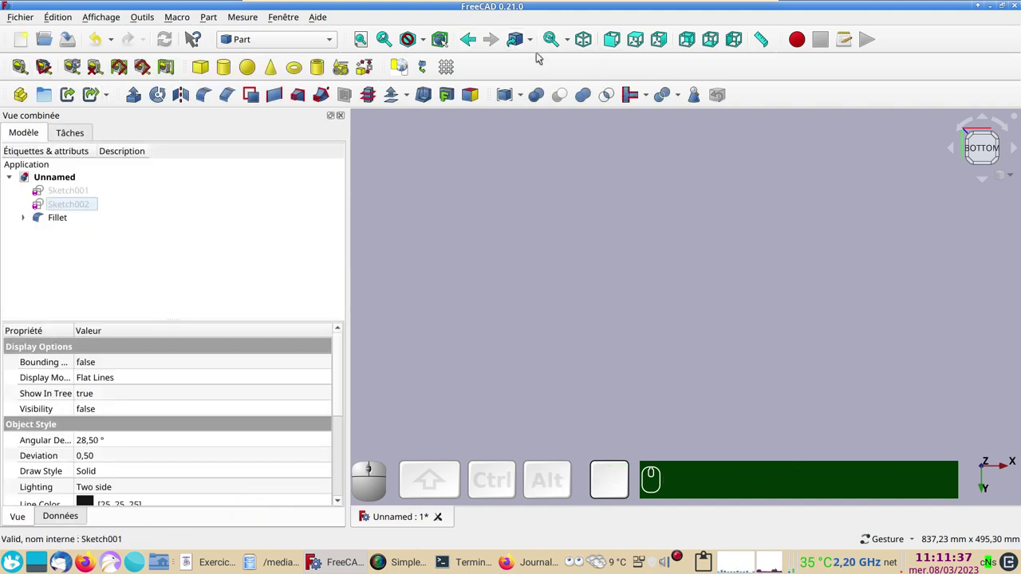
Fillet the blade's outer edge (Arête5) with a variable radius from 5 mm down to 1 mm.
left_click(362, 40)
left_click_drag(875, 389, 884, 311)
left_click(885, 314)
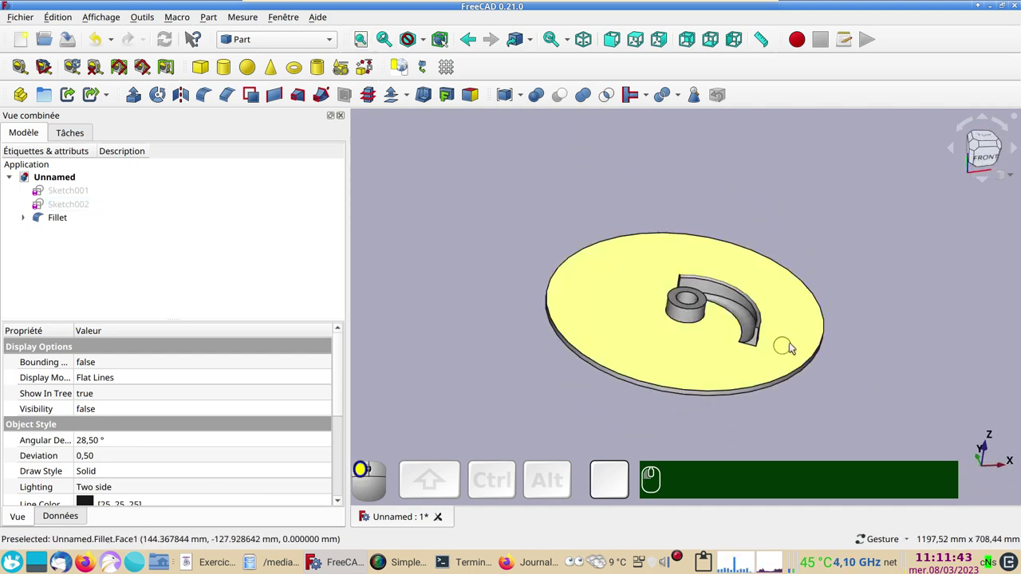
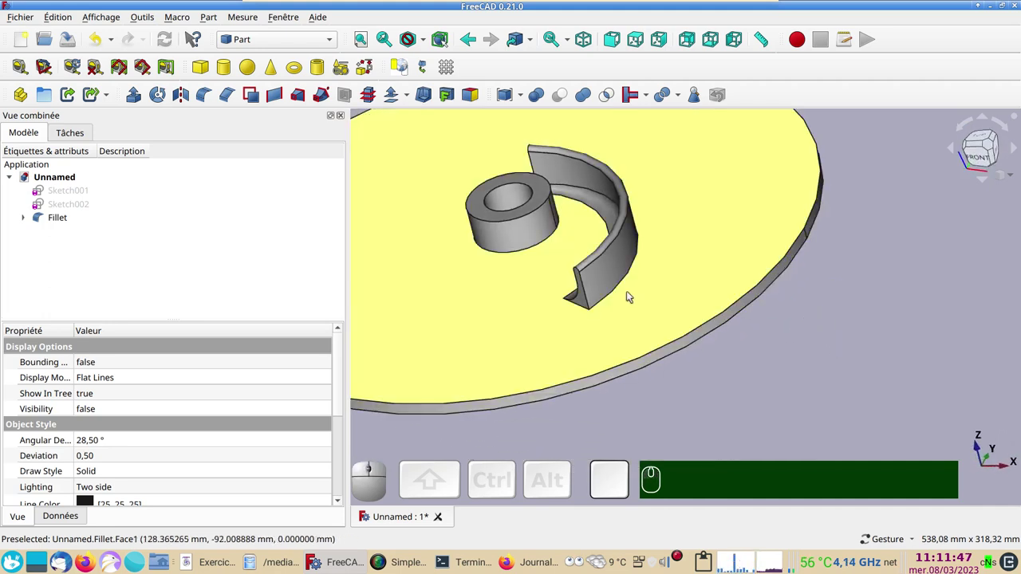
left_click(614, 291)
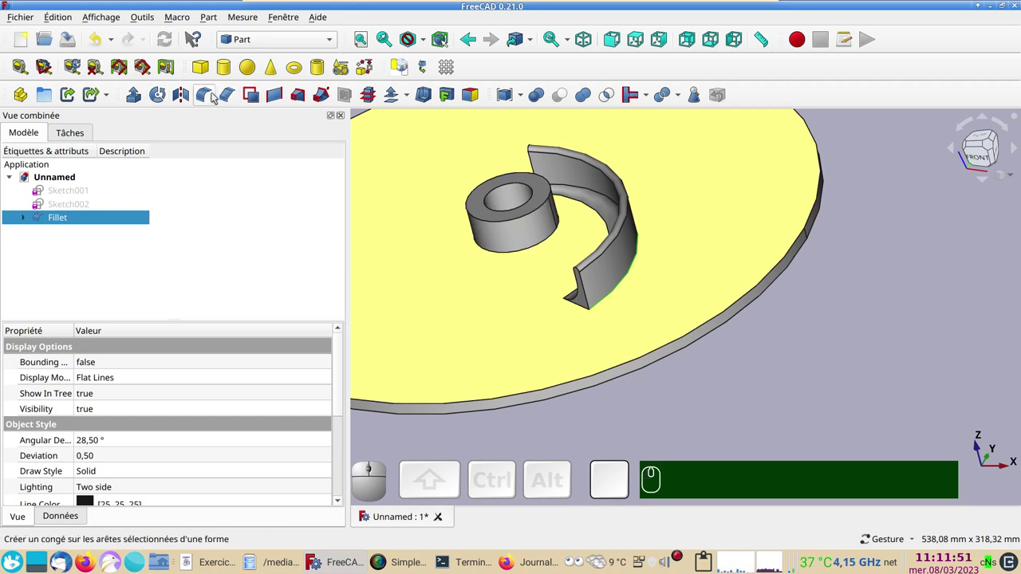
left_click(209, 96)
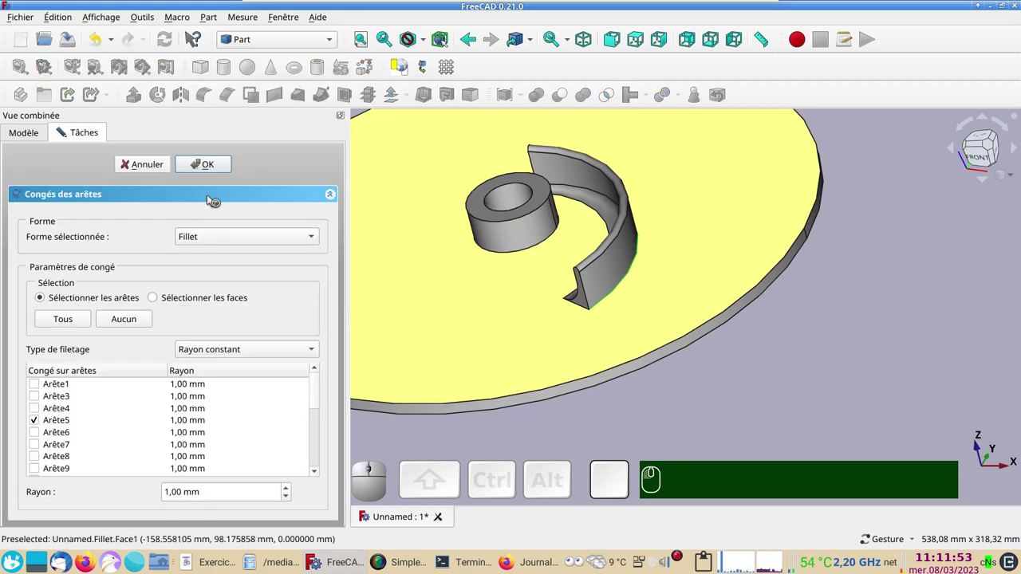
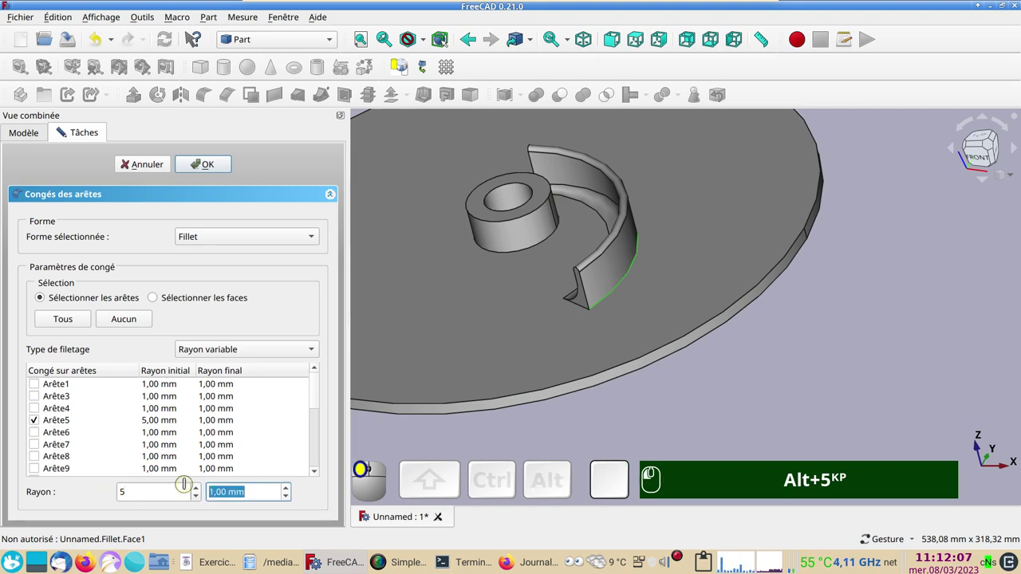
key("alt+KP_1")
key("alt+KP_5")
key("Return")
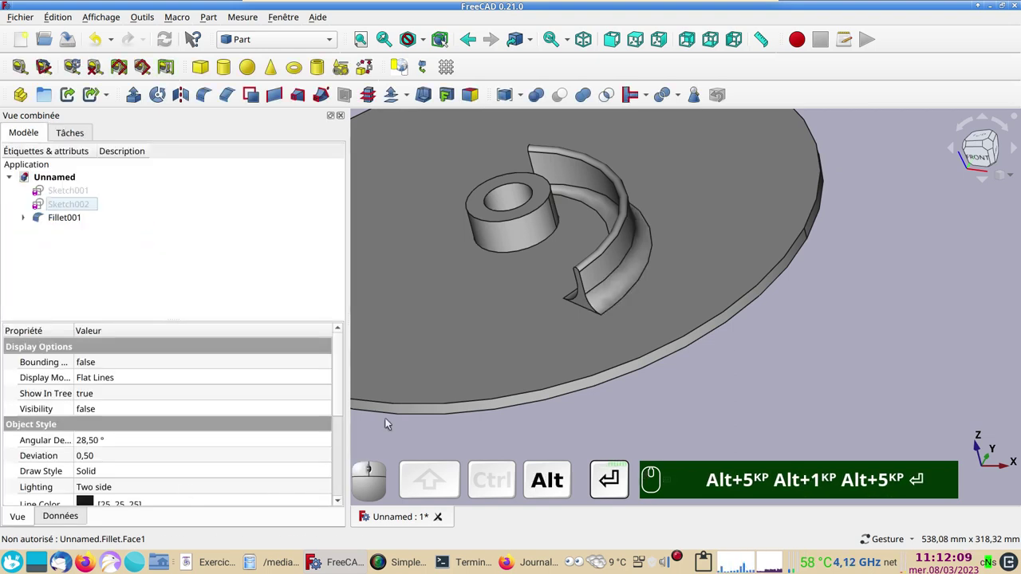
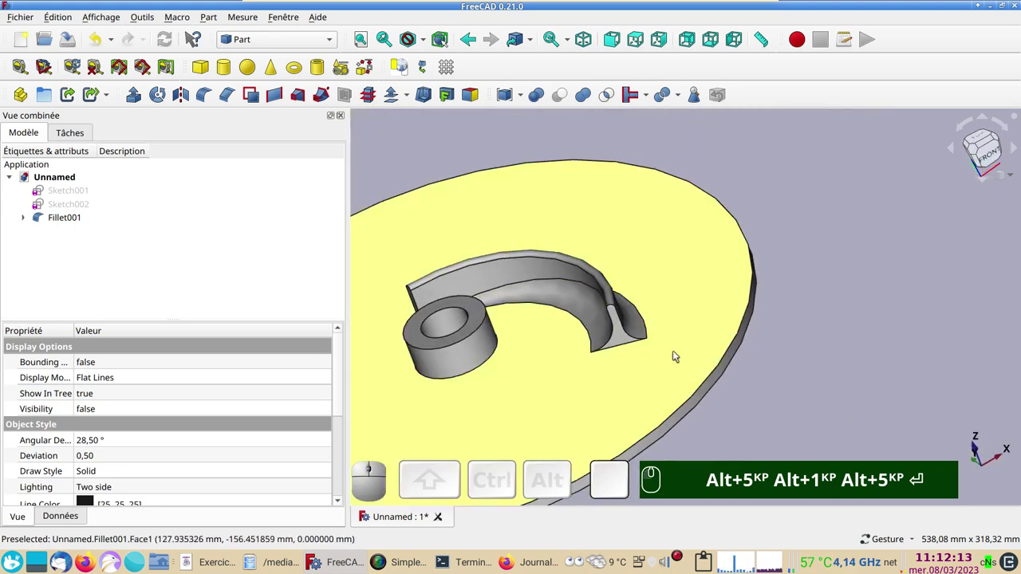
scroll("down", 3)
left_click(852, 389)
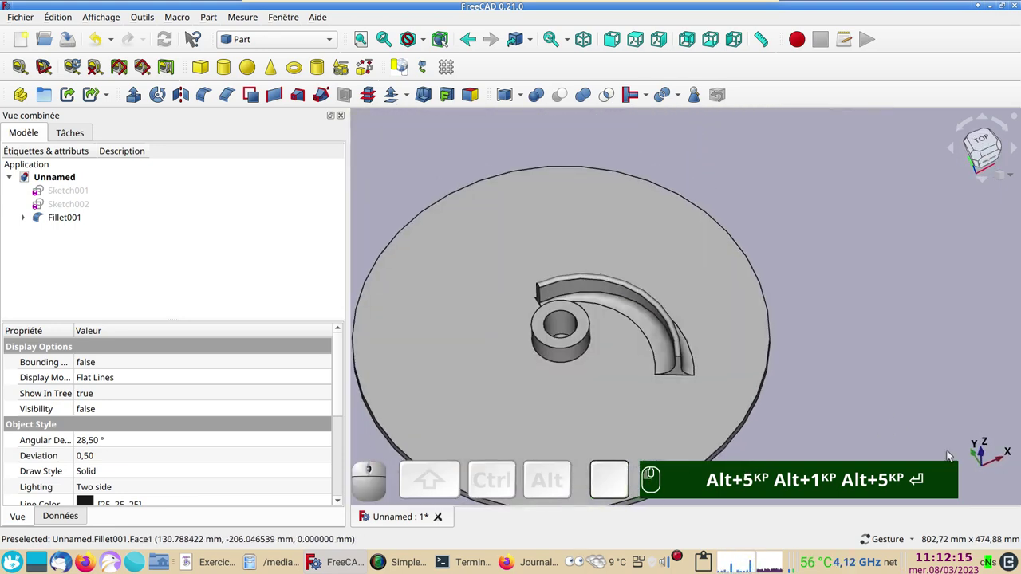
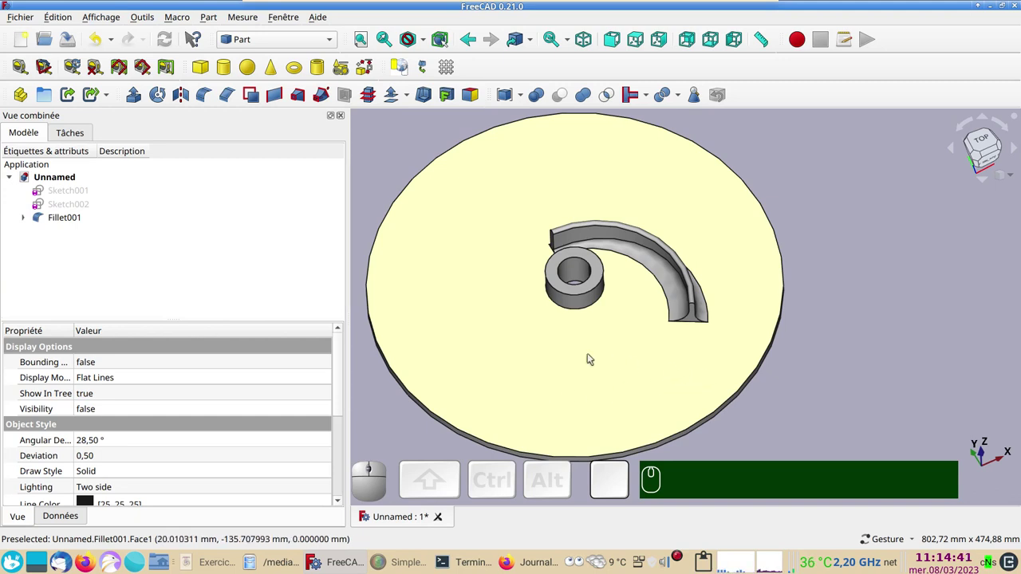
Start a new Sketcher sketch on the XY plane.
left_click(411, 155)
left_click(290, 36)
left_click(278, 345)
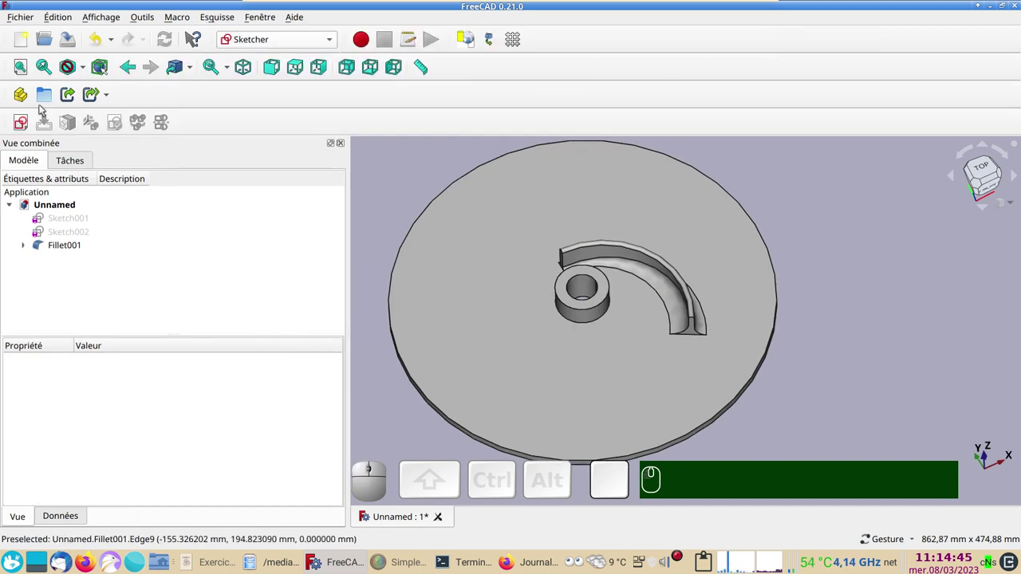
left_click(393, 162)
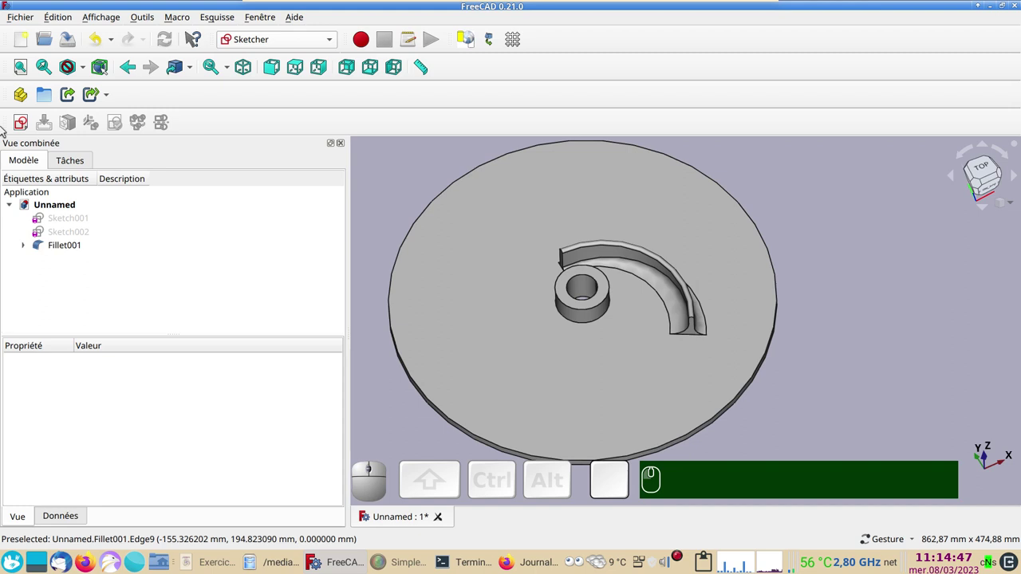
left_click(24, 131)
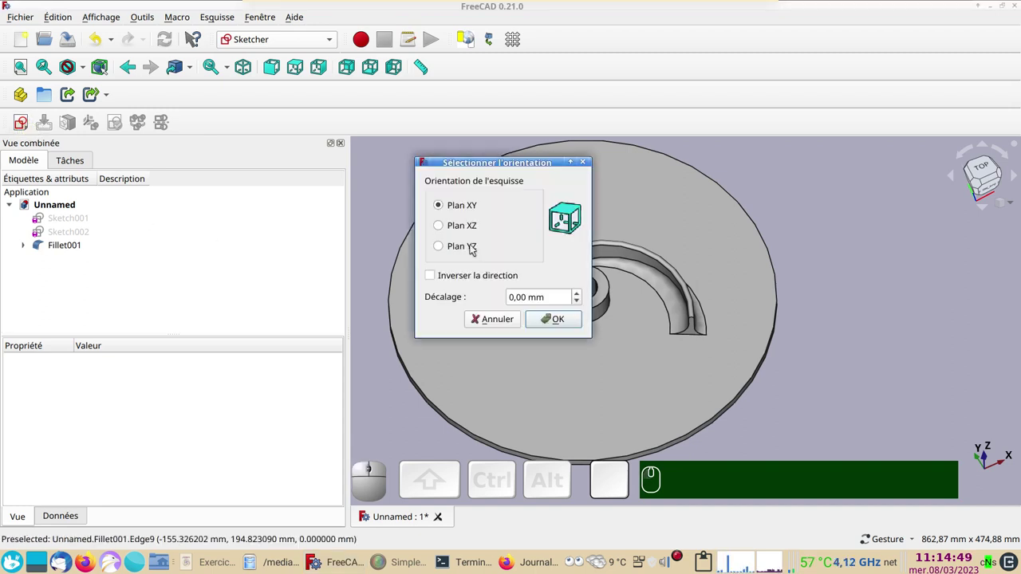
left_click(558, 328)
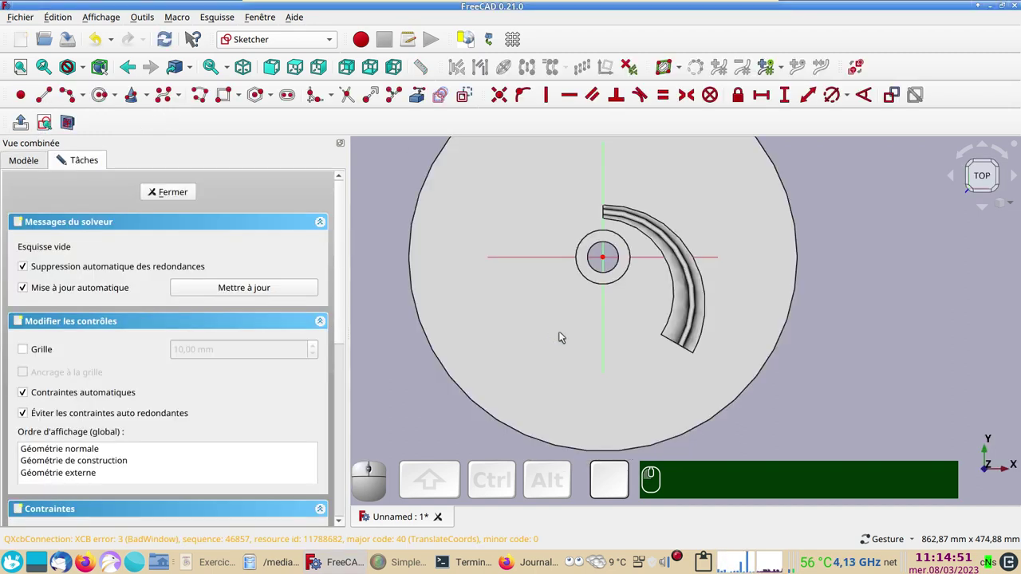
scroll("down", 3)
right_click(888, 362)
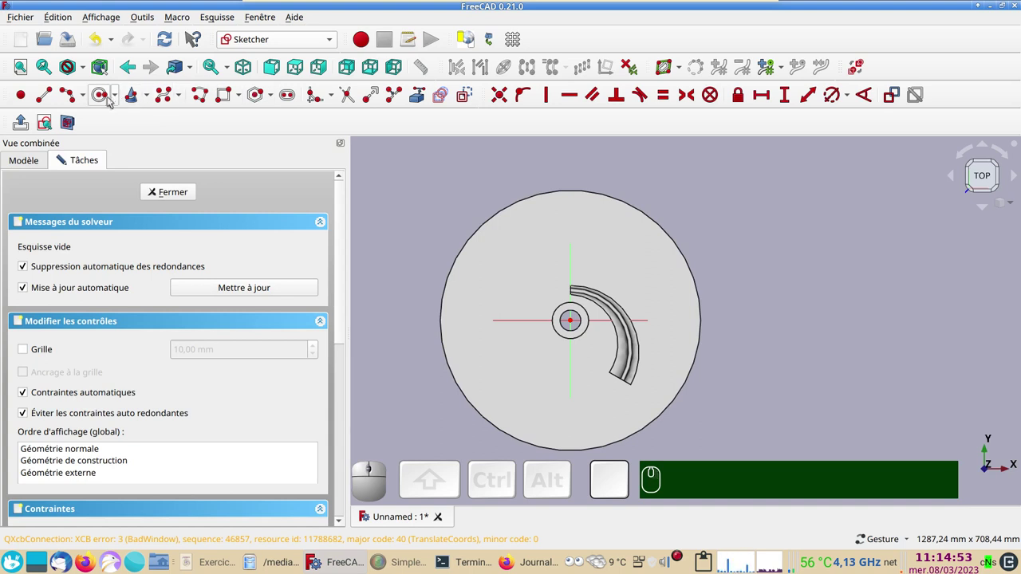
Draw a circle centred on the hub and constrain its diameter to 250 mm.
left_click(101, 93)
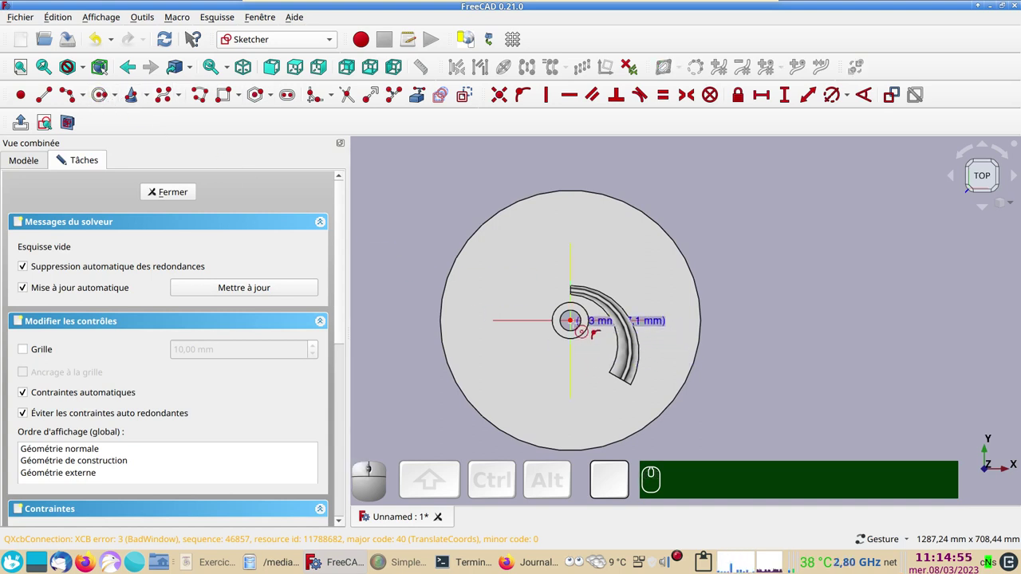
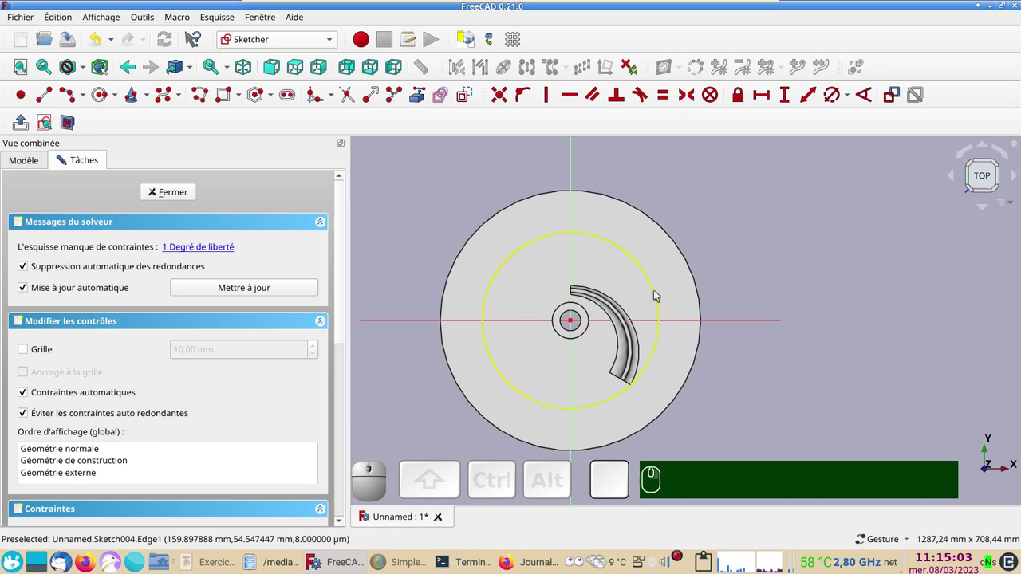
left_click(658, 295)
left_click(834, 105)
key("KP_2")
key("KP_5")
key("KP_0")
key("Return")
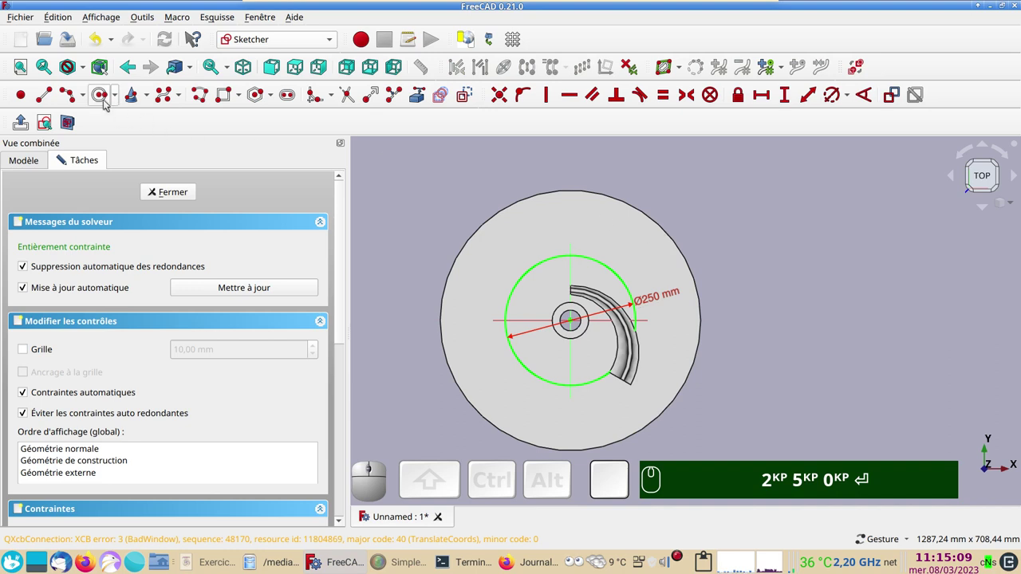
Draw a second concentric circle of 600 mm diameter and close the sketch as Sketch004.
left_click(98, 96)
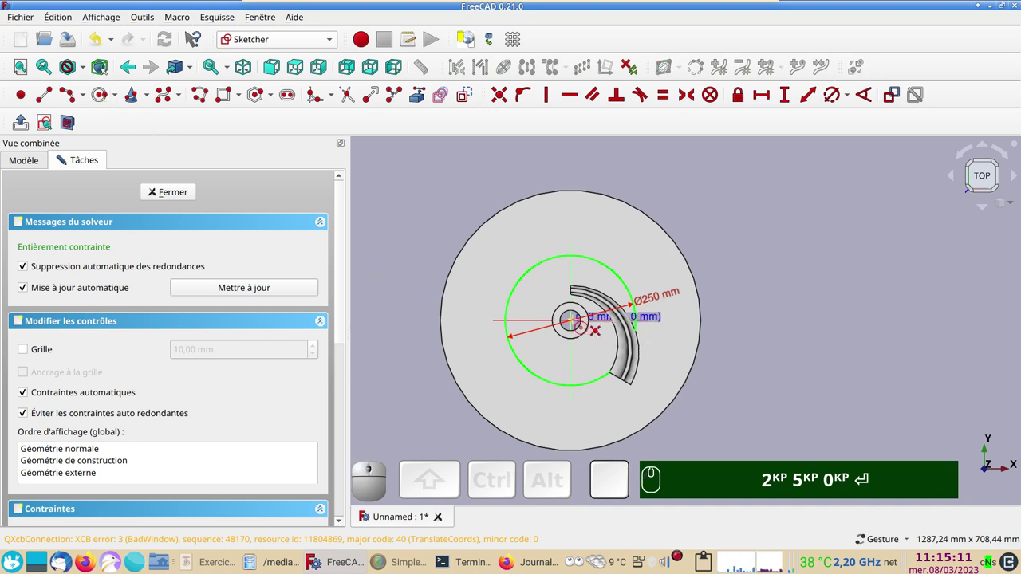
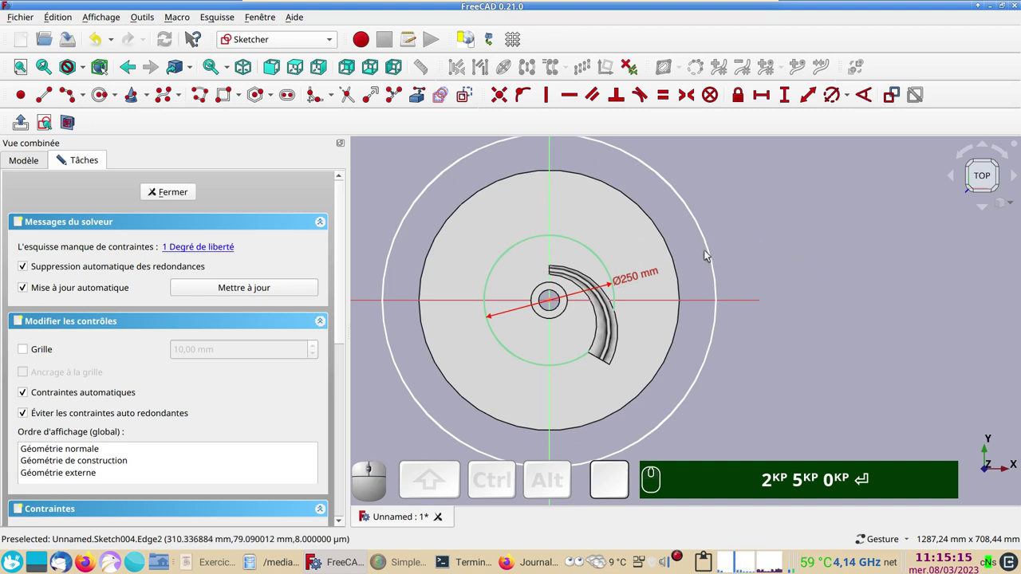
left_click(709, 253)
left_click(831, 105)
key("KP_6")
key("KP_0")
key("KP_0")
key("Return")
key("Return")
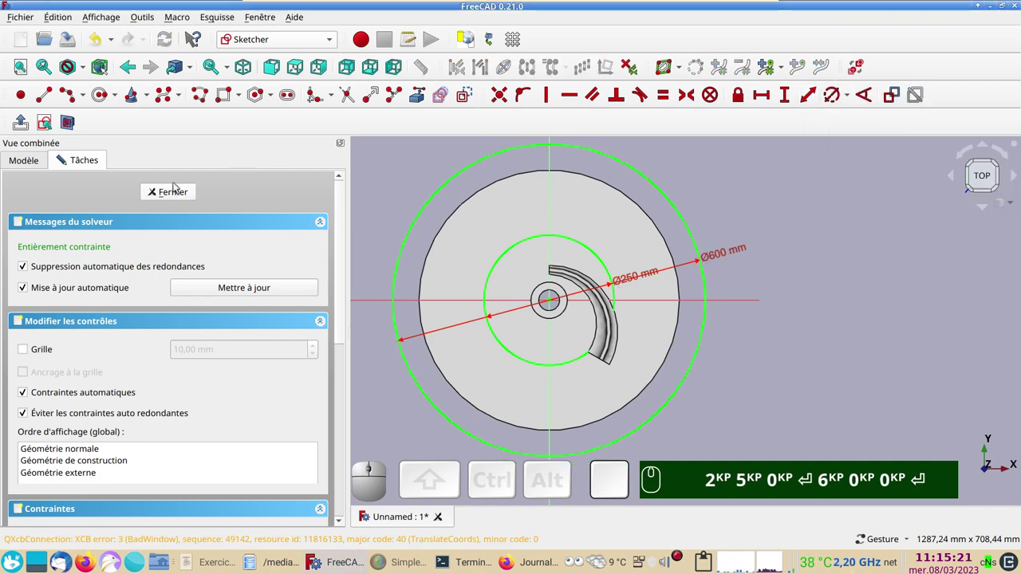
left_click(186, 196)
scroll("down", 3)
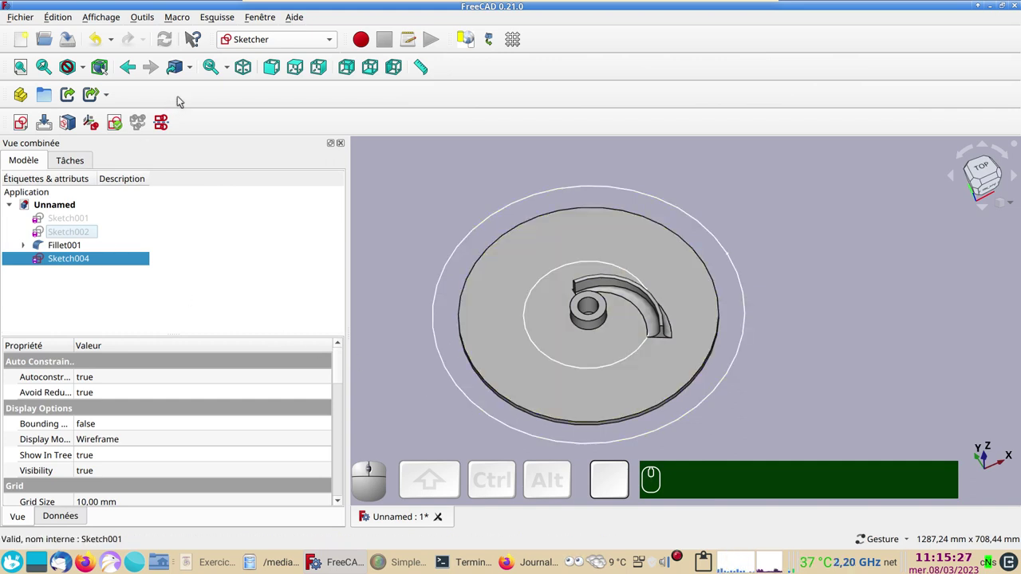
Extrude Sketch004 in the Part workbench into a ring.
left_click(271, 43)
left_click(269, 222)
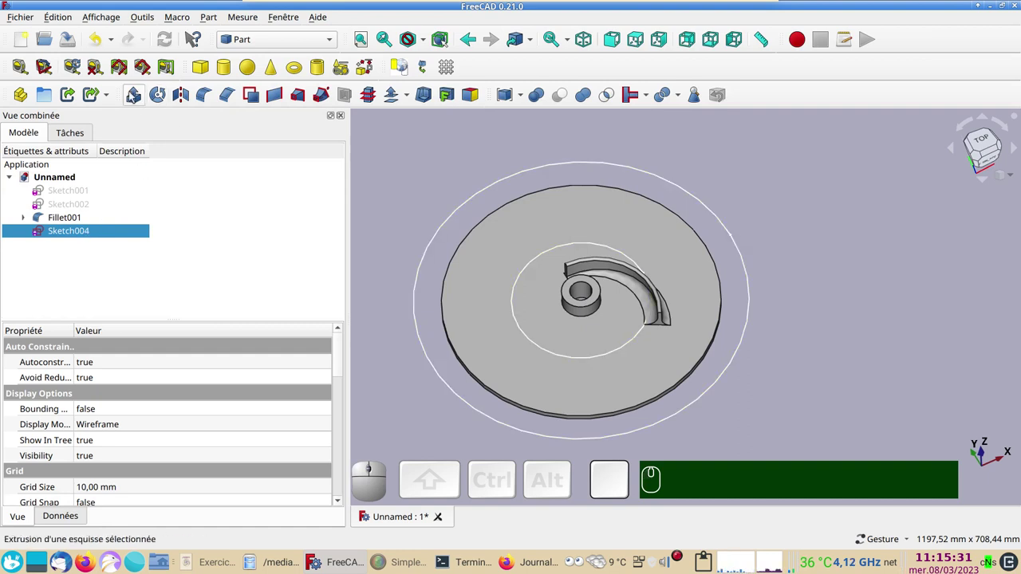
left_click(133, 94)
left_click(68, 464)
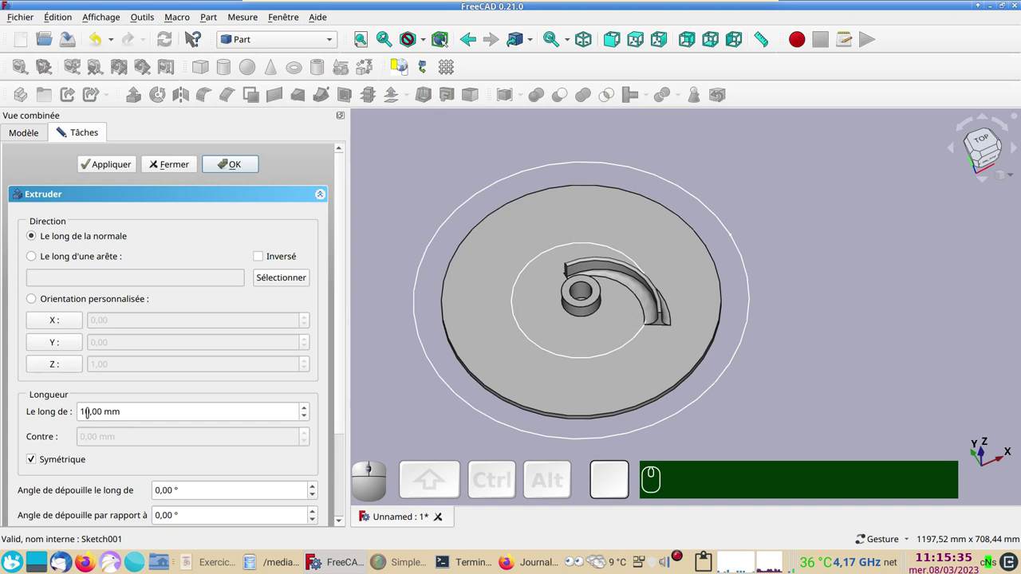
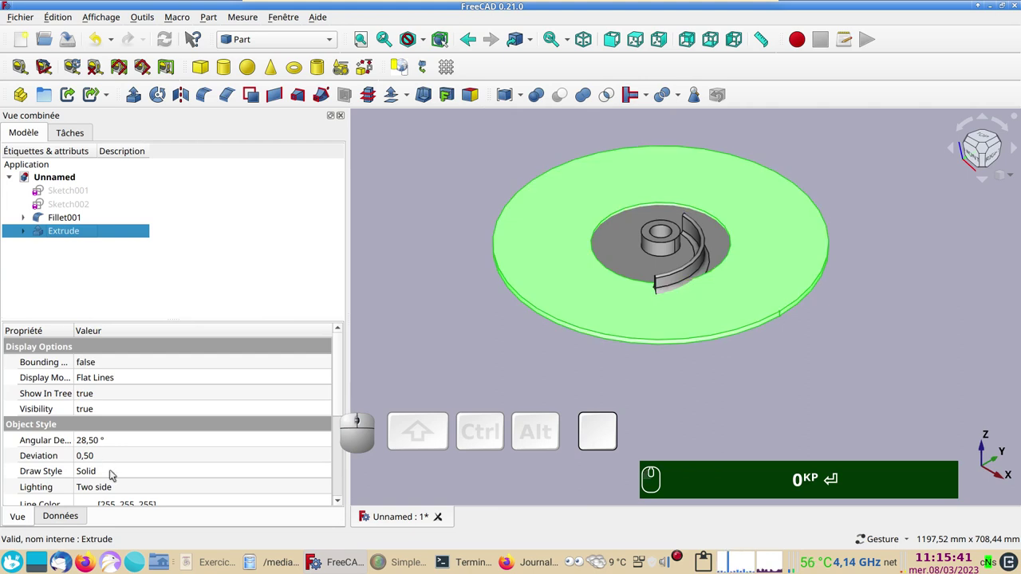
Set the extrusion's Length Fwd property to 100 mm.
scroll("up", 3)
left_click(61, 520)
left_click(106, 475)
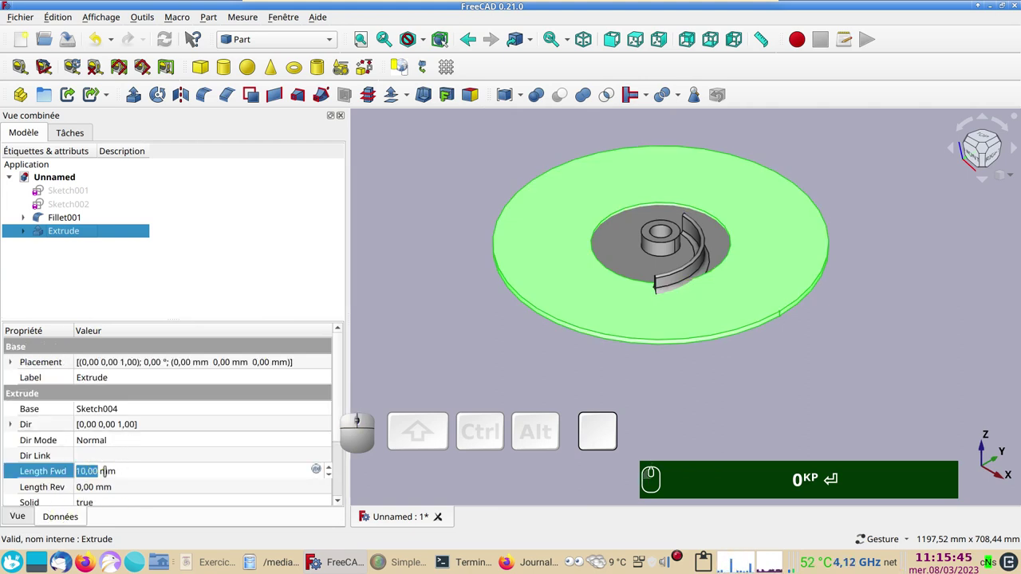
key("alt+KP_1")
key("alt+KP_0")
key("alt+KP_0")
Cut the Extrude ring away from Fillet001 to trim the disc around the blade and hub.
key("Return")
left_click(753, 426)
left_click_drag(776, 434, 629, 418)
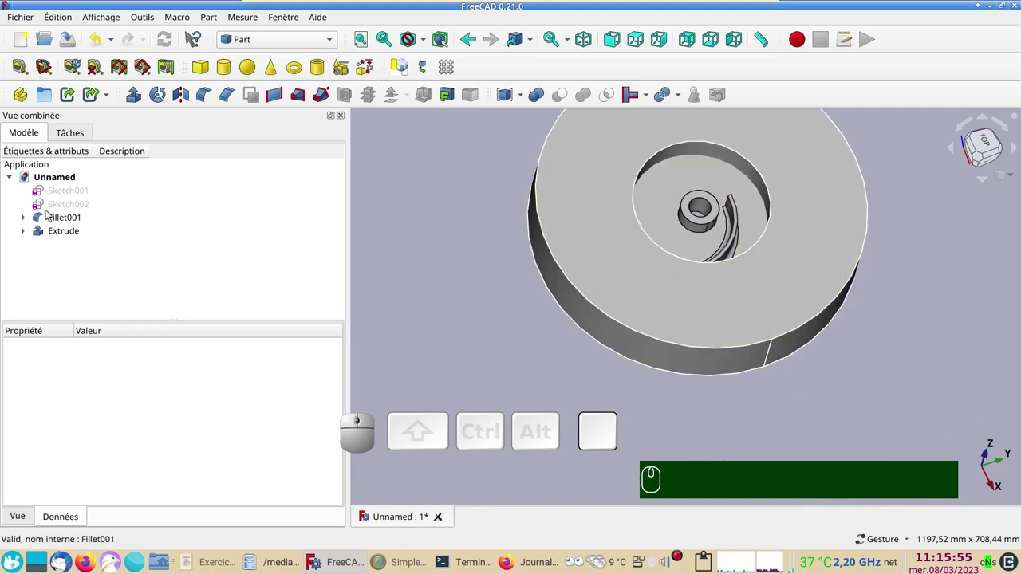
left_click(671, 214)
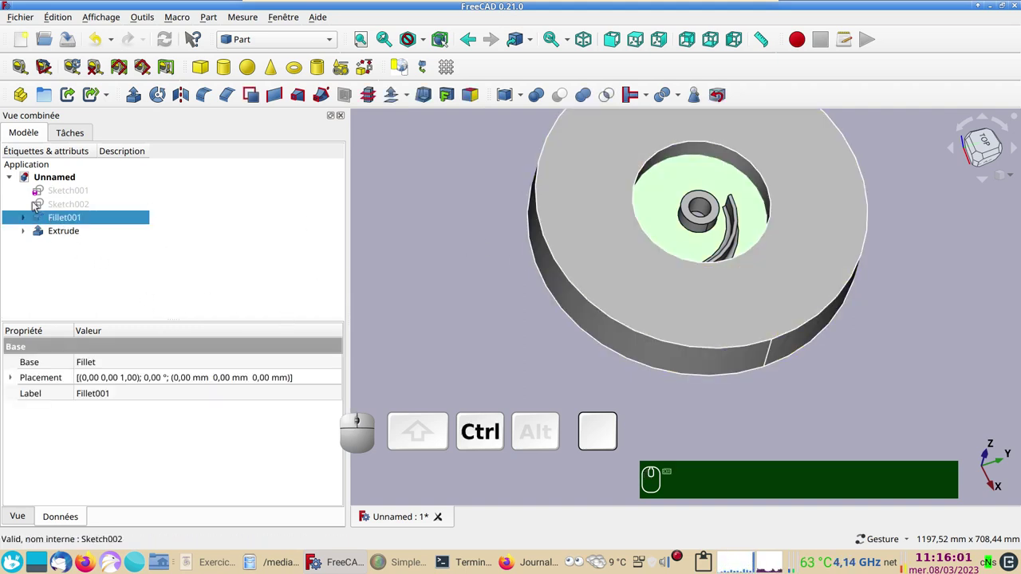
left_click(65, 233)
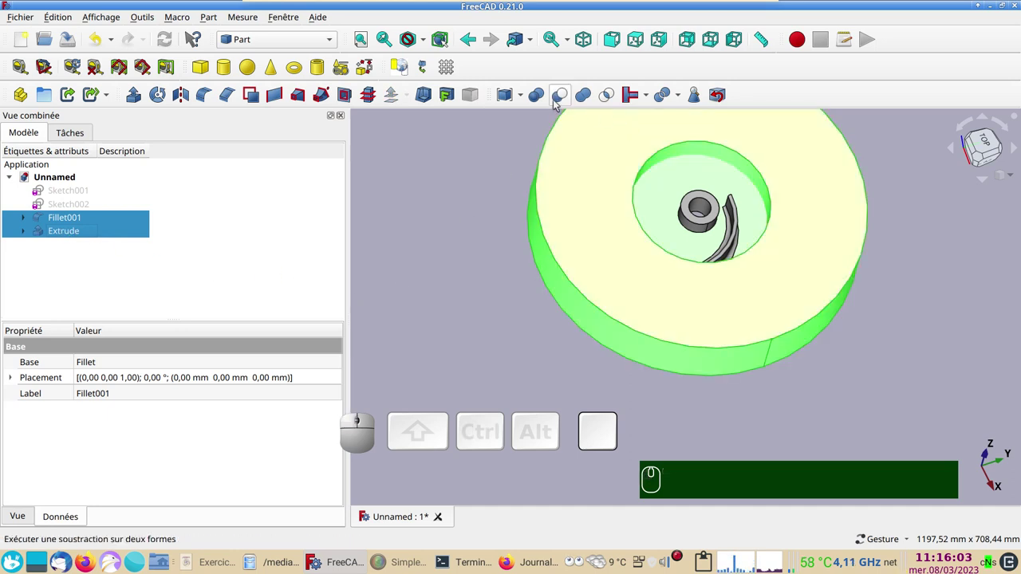
left_click(557, 102)
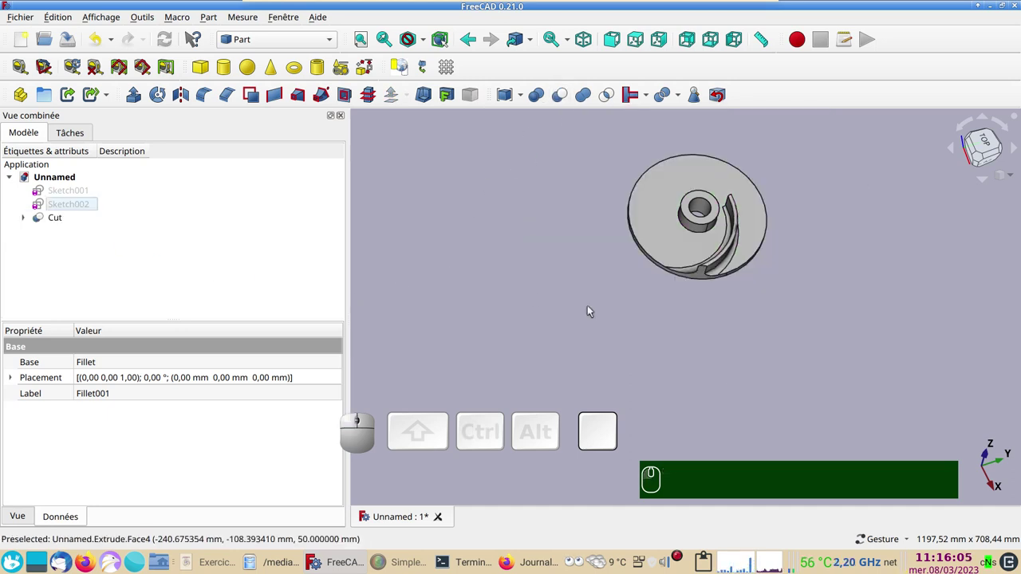
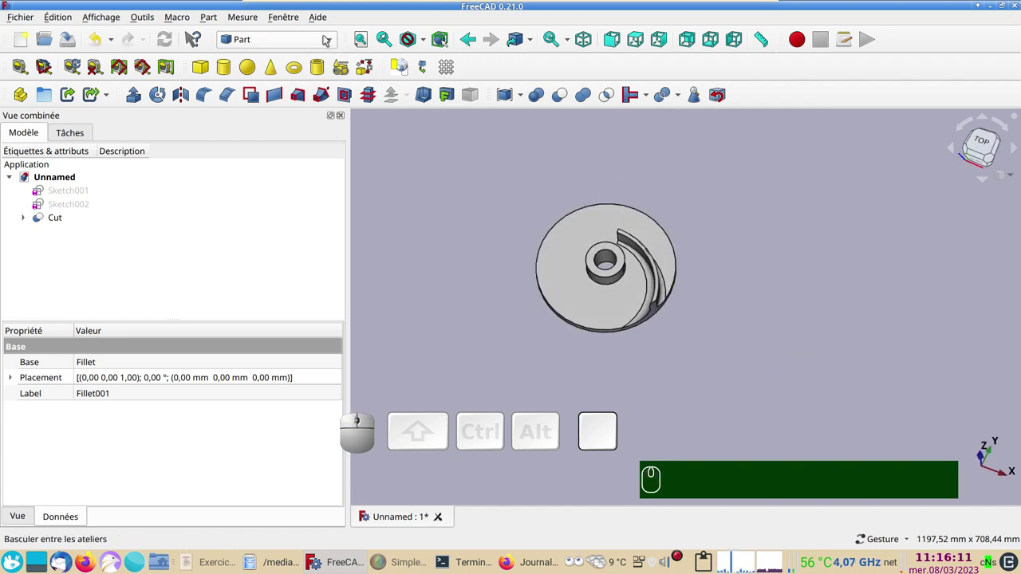
Switch to the Draft workbench and select the Cut part.
left_click(329, 43)
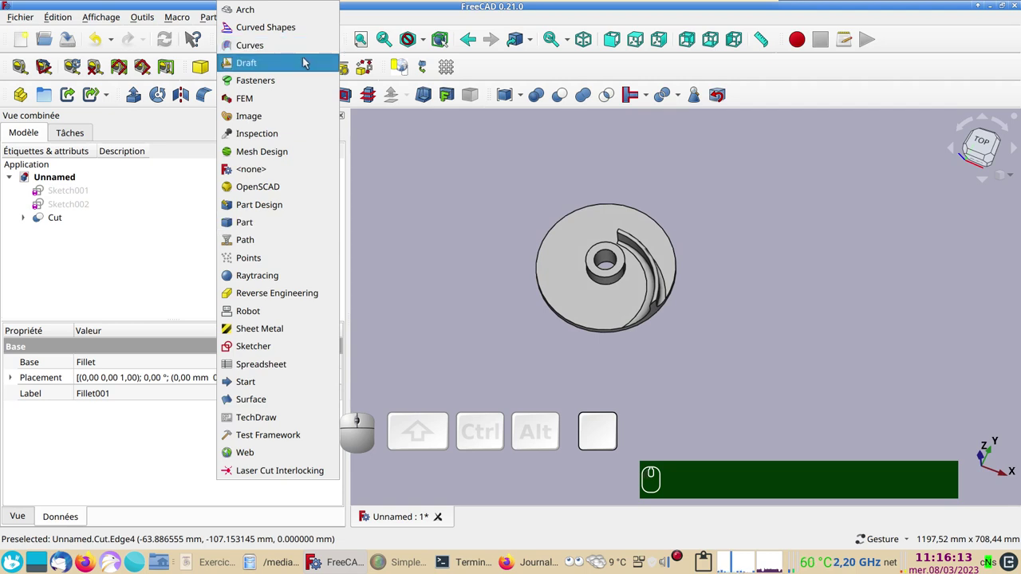
left_click(292, 66)
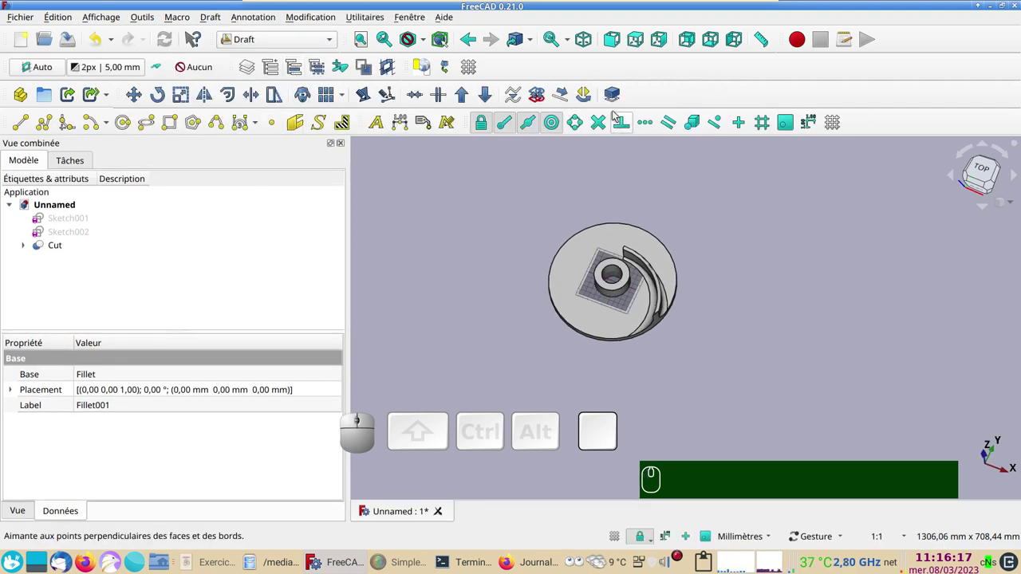
left_click(477, 70)
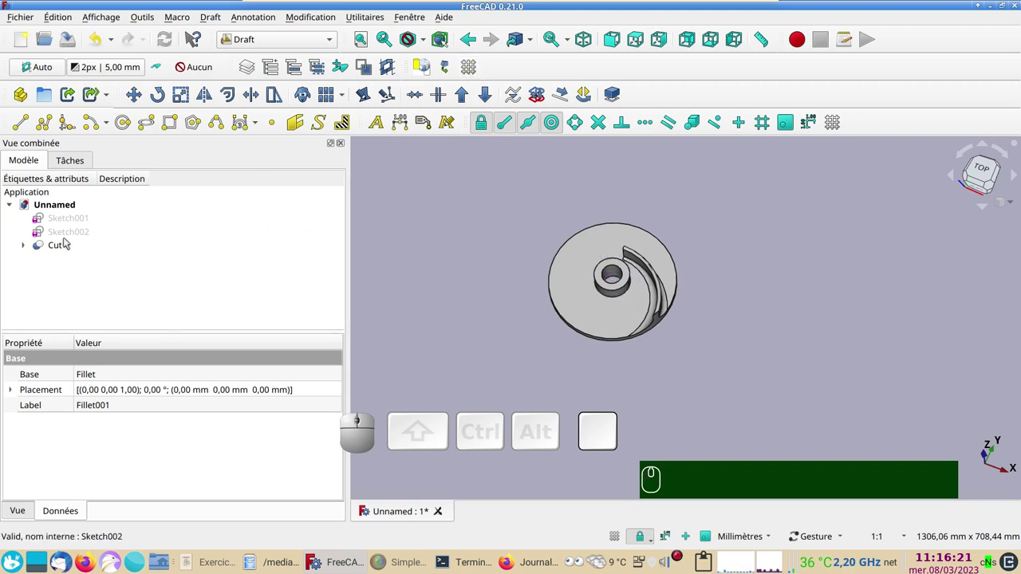
left_click(59, 248)
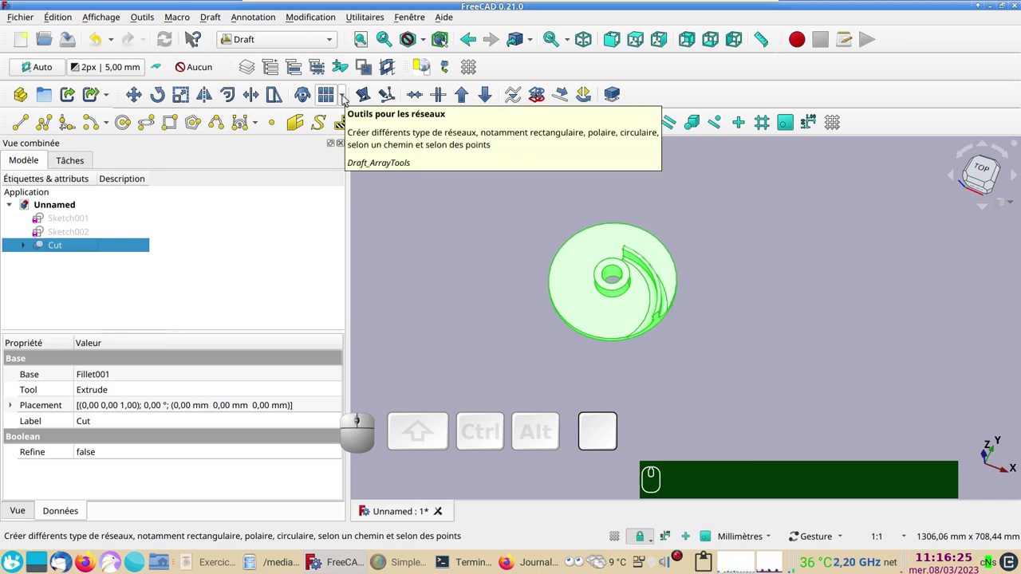
Start a Polar array of 3 elements over 360° with its centre reset to the origin.
left_click(347, 99)
left_click(354, 139)
scroll("down", 3)
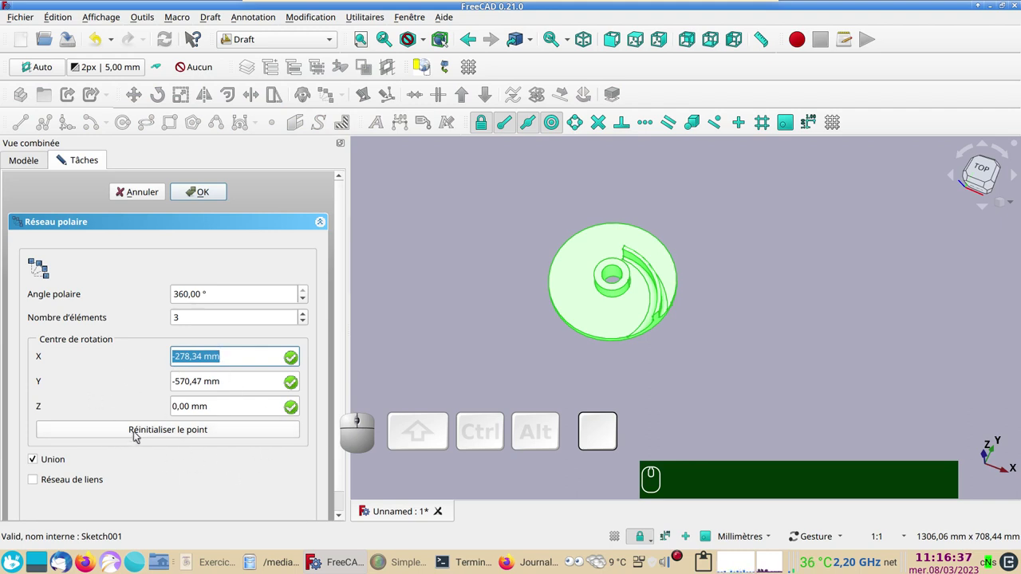
left_click(141, 433)
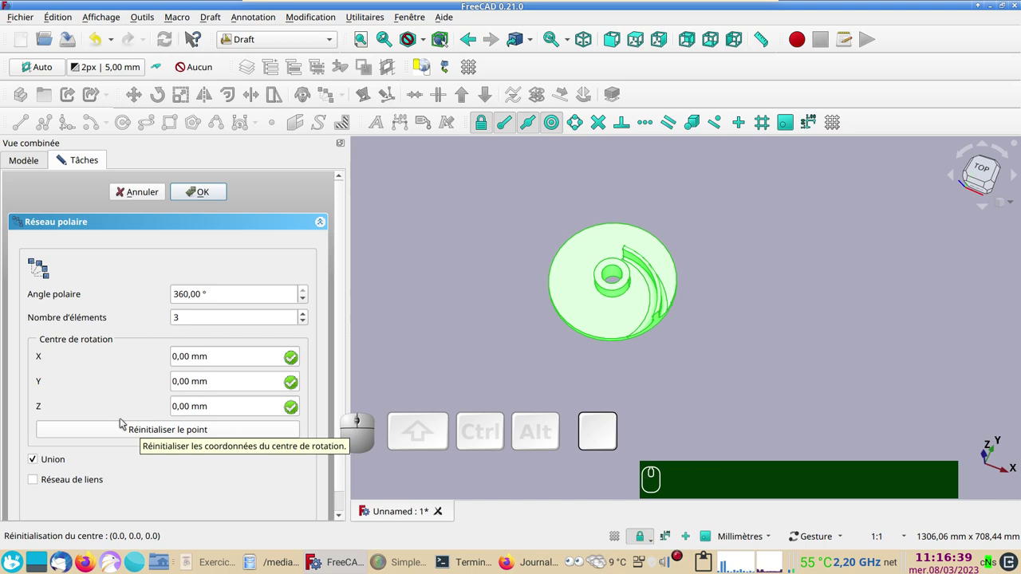
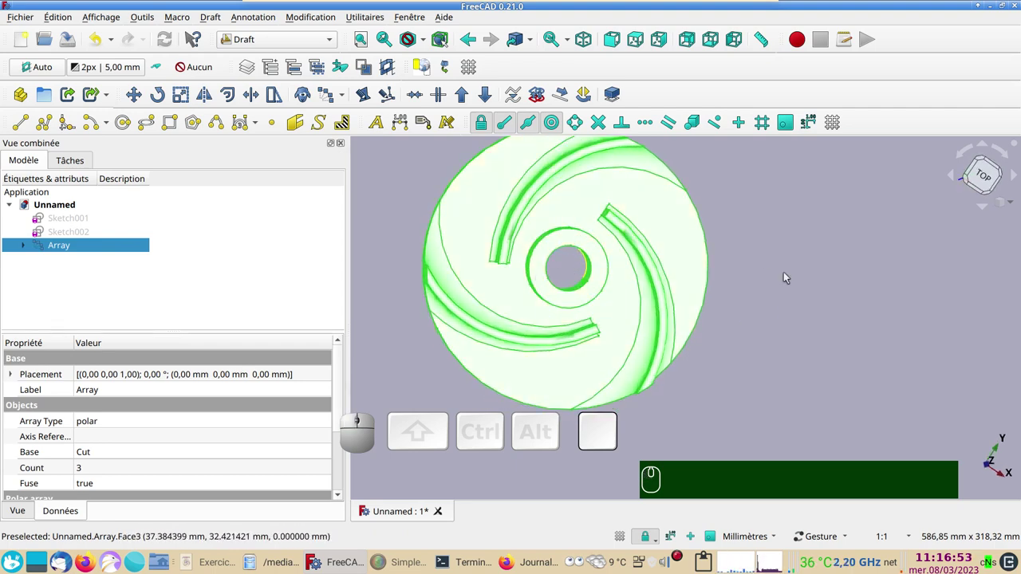
Confirm the polar array of three blades and open the workbench list for Sketcher.
left_click(824, 286)
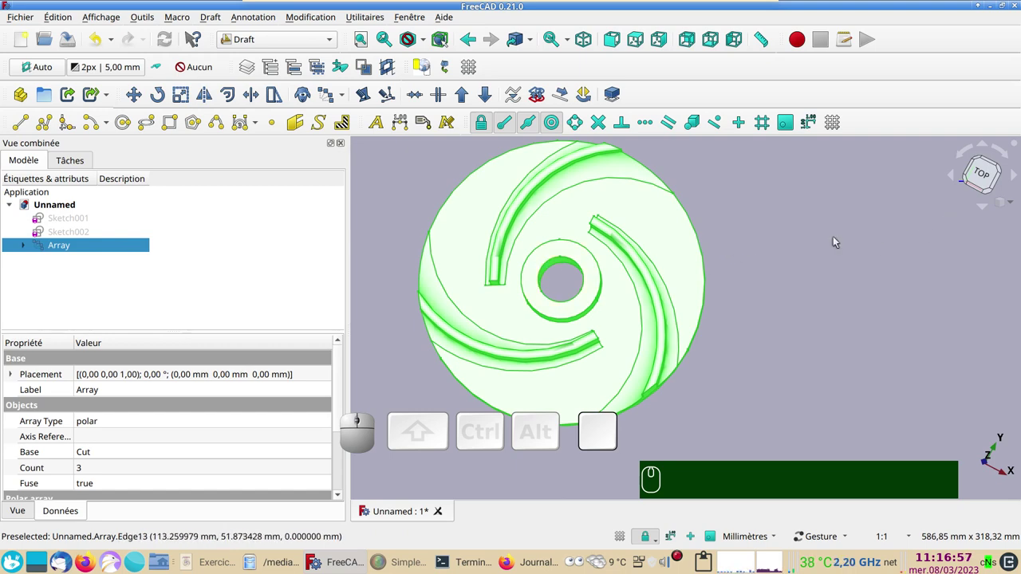
left_click(982, 179)
right_click(798, 330)
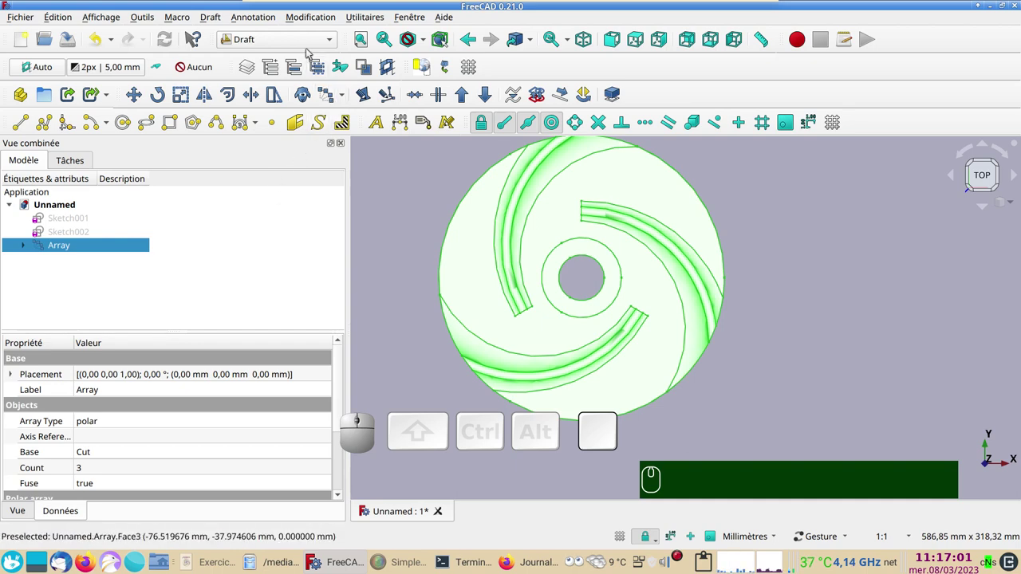
left_click(333, 41)
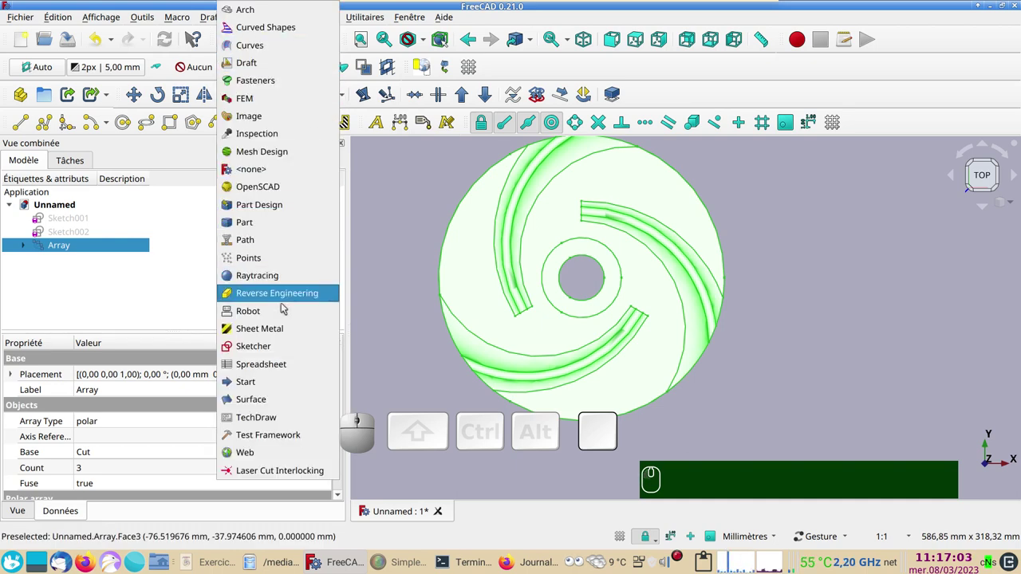
Start a new sketch on the XY plane for the keyway profile.
left_click(269, 350)
left_click(384, 277)
left_click(401, 182)
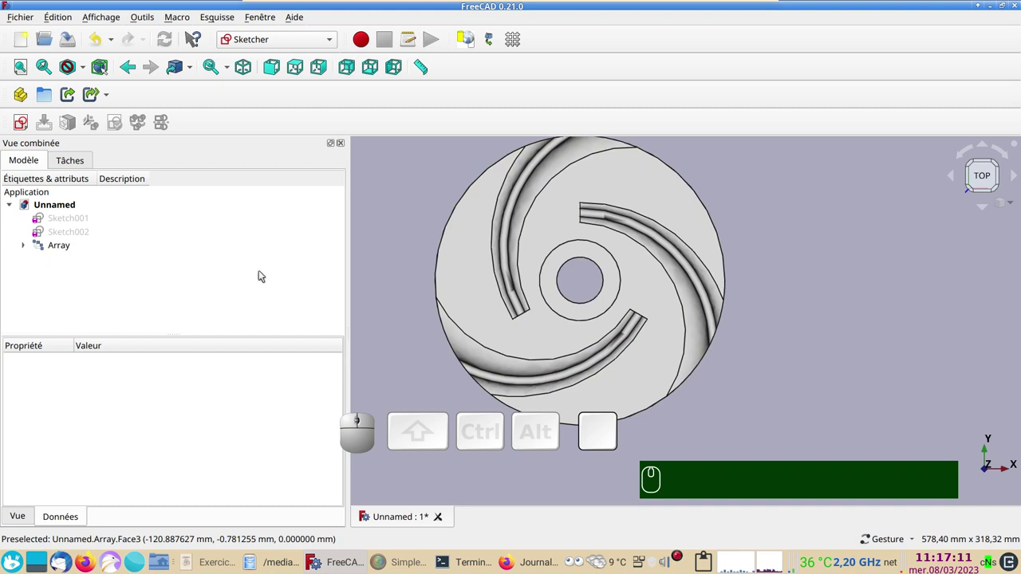
left_click(408, 201)
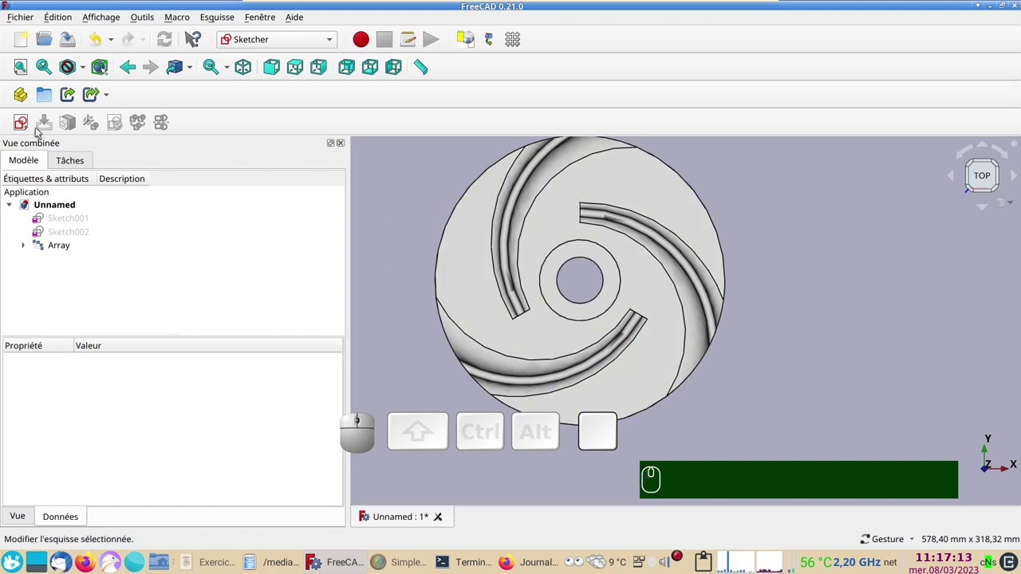
left_click(26, 124)
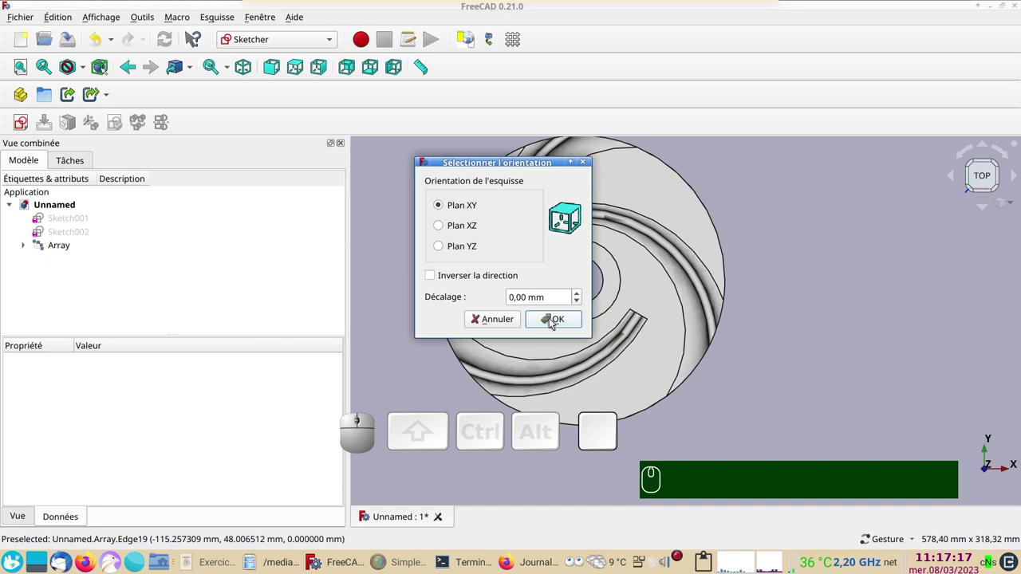
left_click(553, 322)
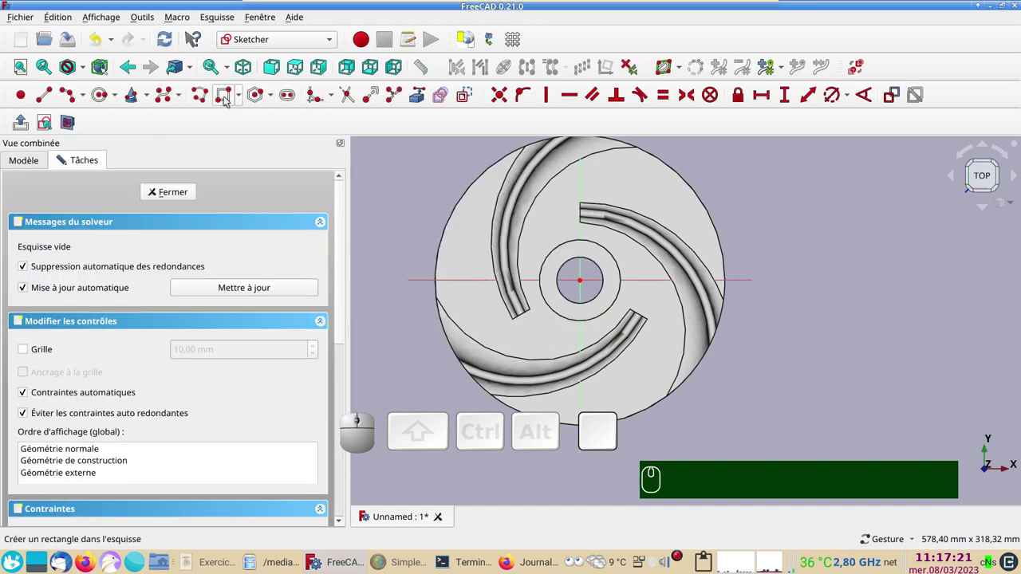
Draw a rectangle in the hub hole and make its bottom corners symmetric about the centre.
left_click(227, 100)
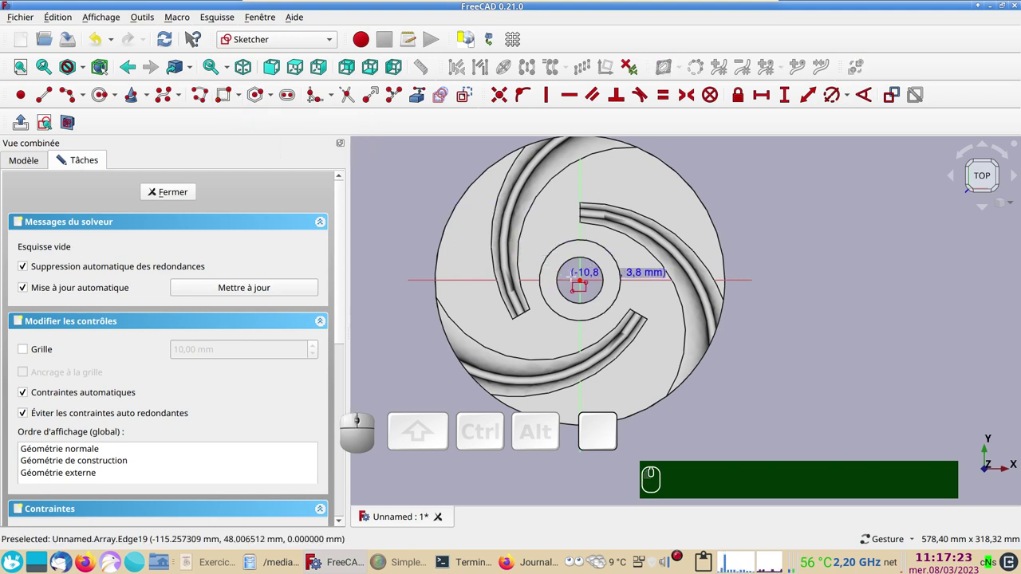
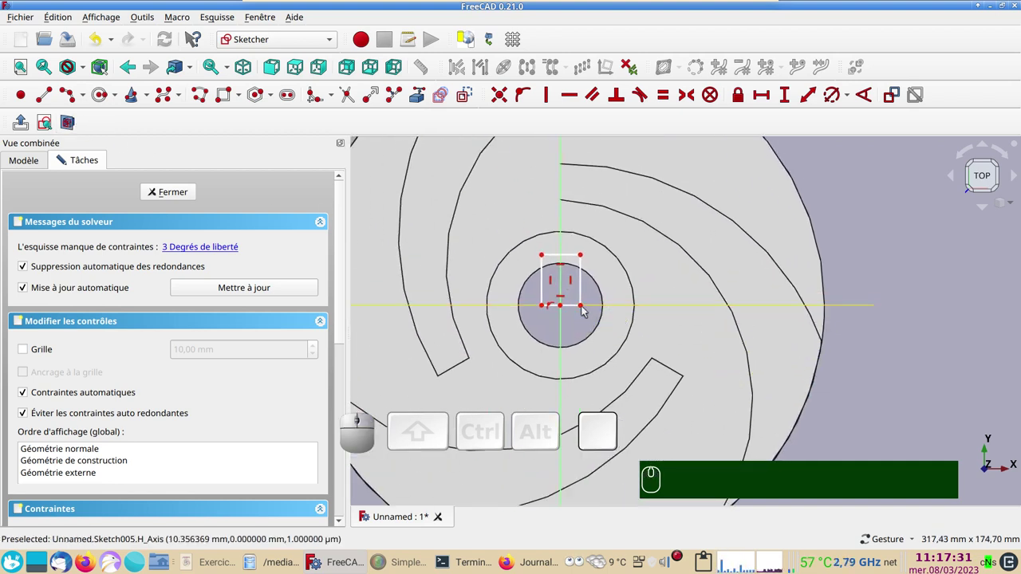
left_click(582, 308)
left_click(545, 308)
left_click(560, 326)
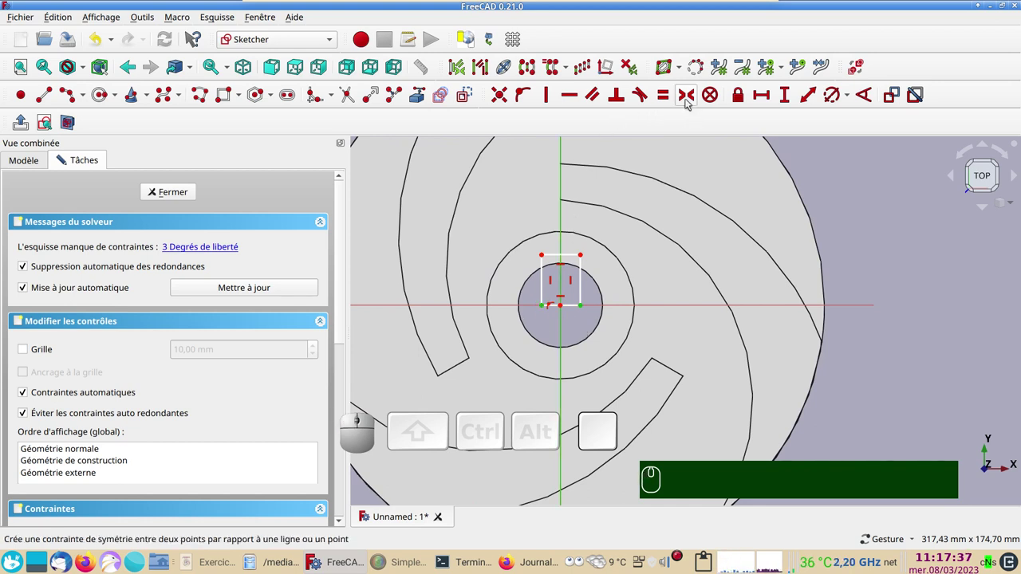
key("s")
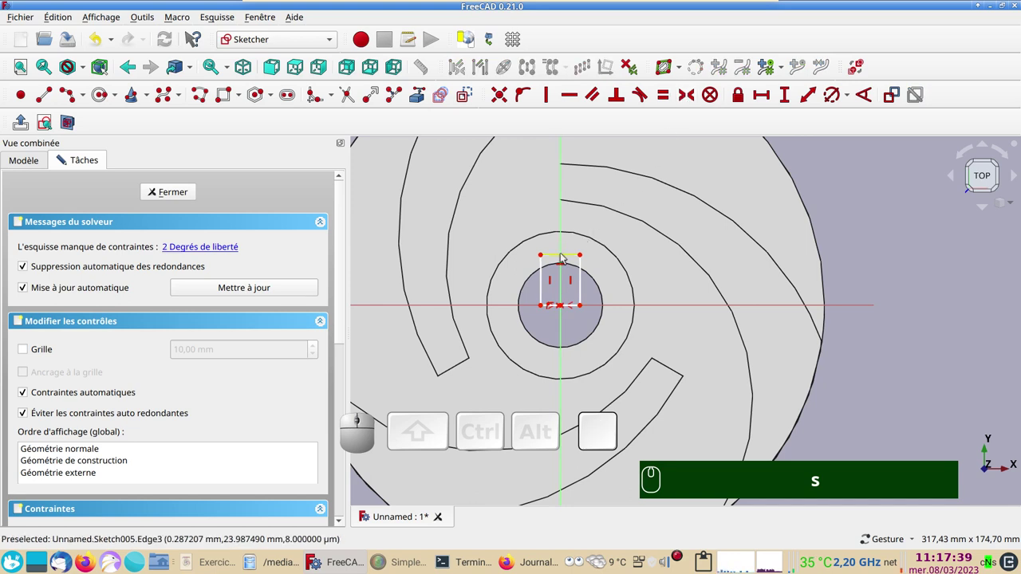
Constrain the rectangle to 10 mm wide and 25 mm tall.
left_click(564, 256)
left_click(761, 95)
key("KP_1")
key("KP_0")
key("Return")
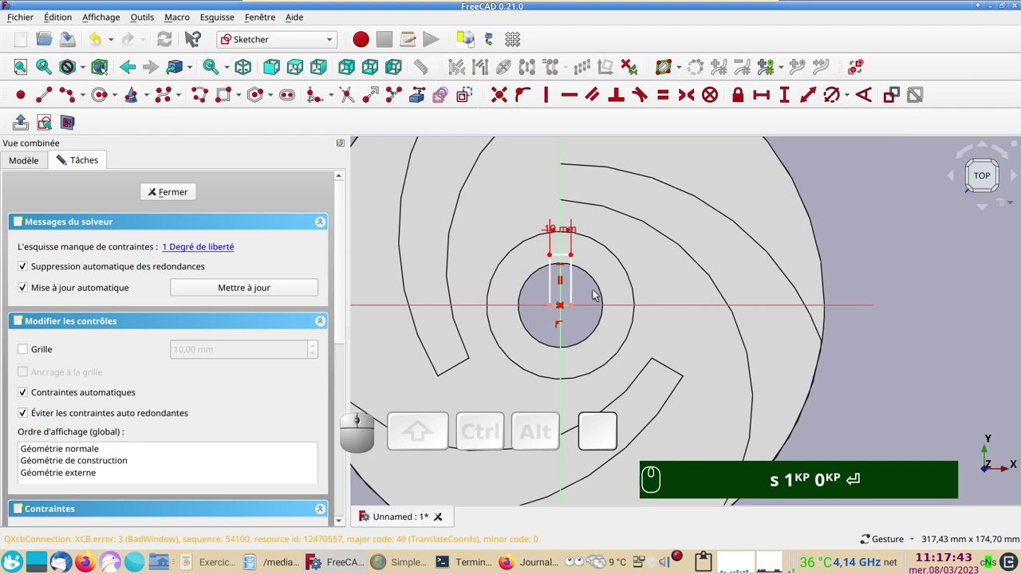
left_click(553, 286)
left_click(790, 96)
key("KP_2")
key("KP_5")
key("Return")
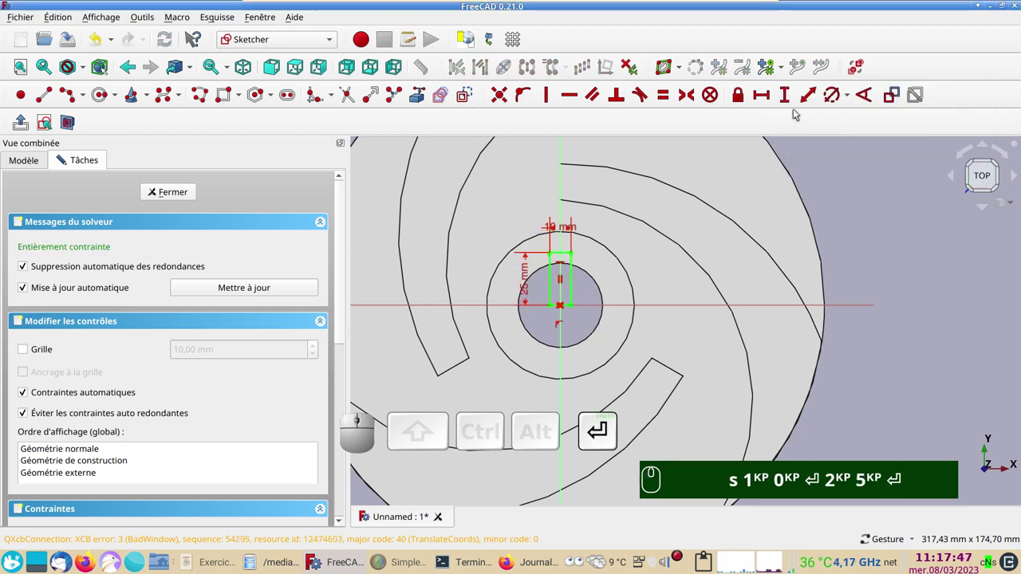
Re-enter the 10 and 25 mm values and close the fully constrained keyway sketch.
type("s")
key("KP_1")
key("KP_0")
key("Return")
key("KP_2")
key("KP_5")
left_click(164, 192)
left_click(635, 407)
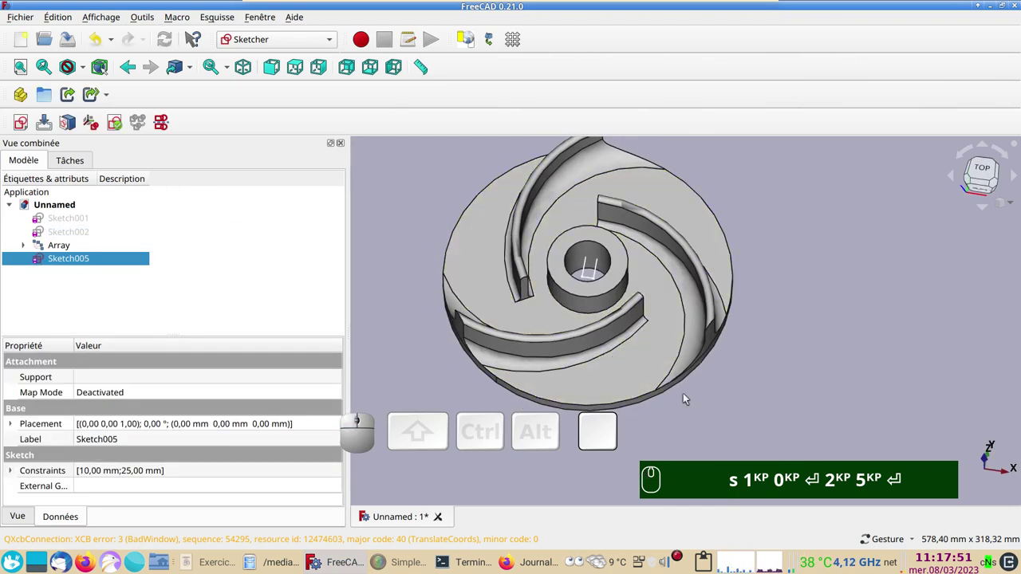
In the Part workbench, extrude the keyway sketch symmetrically by 10 mm into a key block.
left_click(275, 35)
left_click(253, 220)
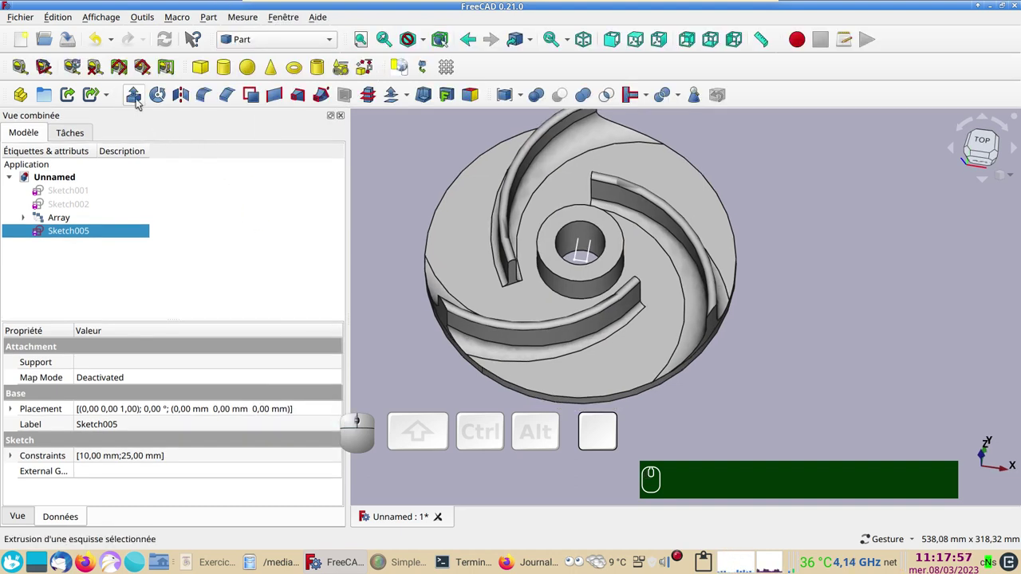
left_click(139, 102)
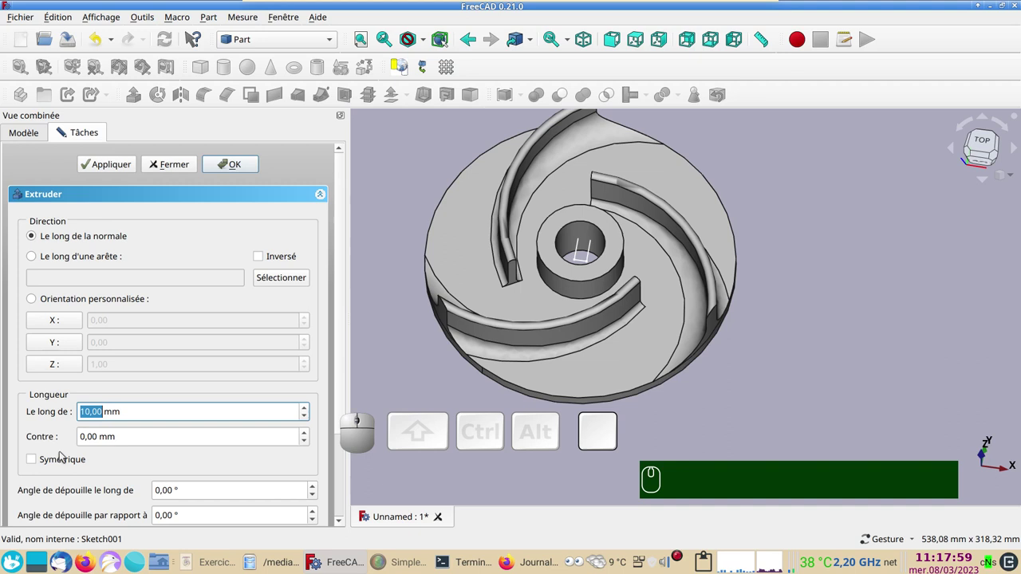
left_click(63, 459)
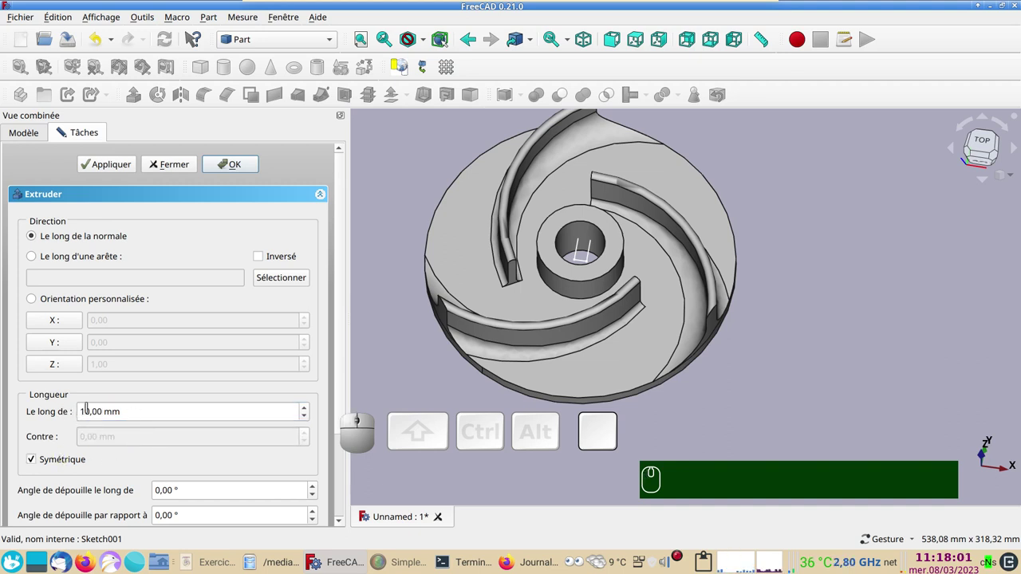
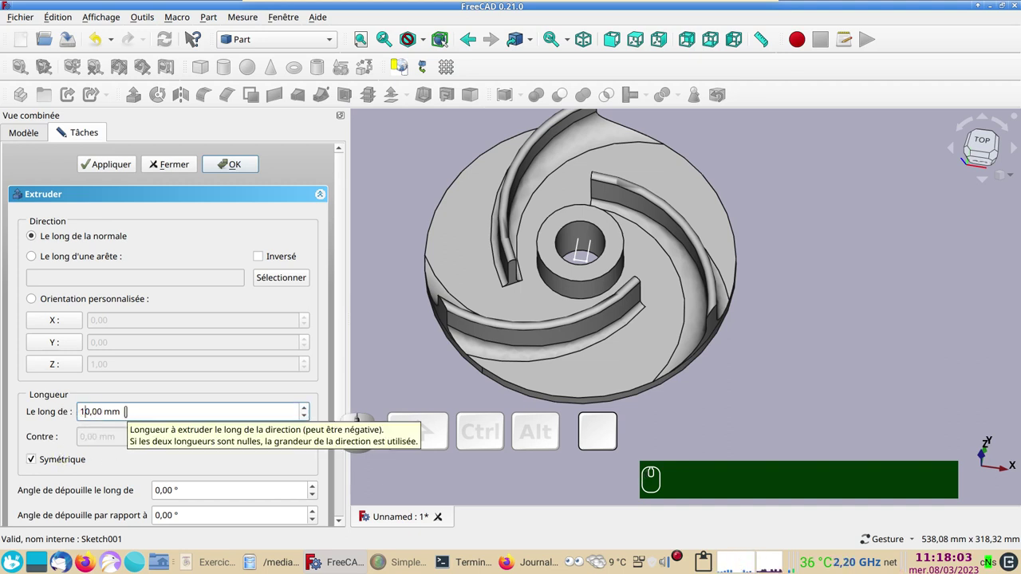
key("alt+KP_0")
left_click(236, 172)
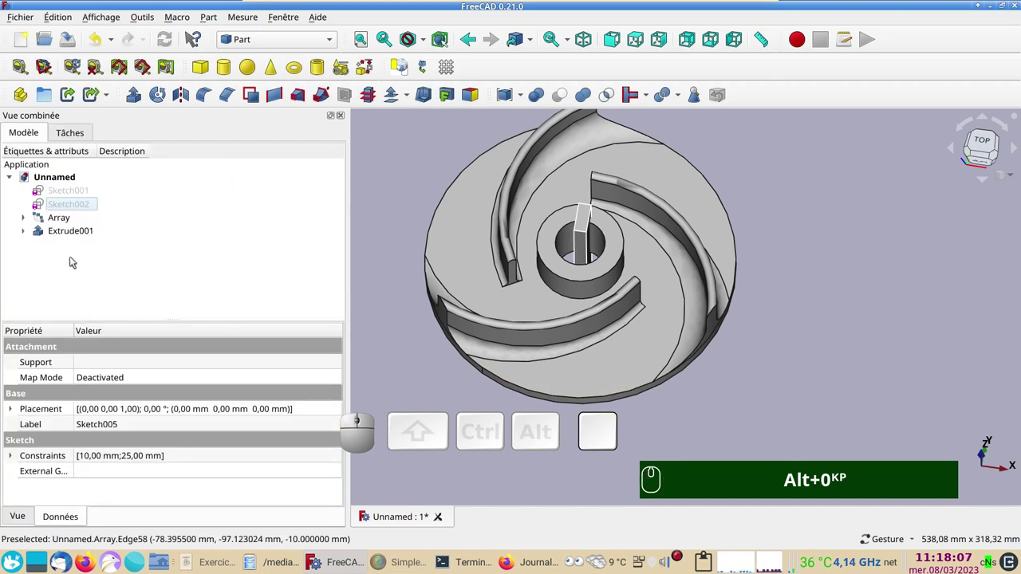
Boolean-cut the key block from the bladed Array, producing Cut001 with a keyway slot.
left_click(625, 372)
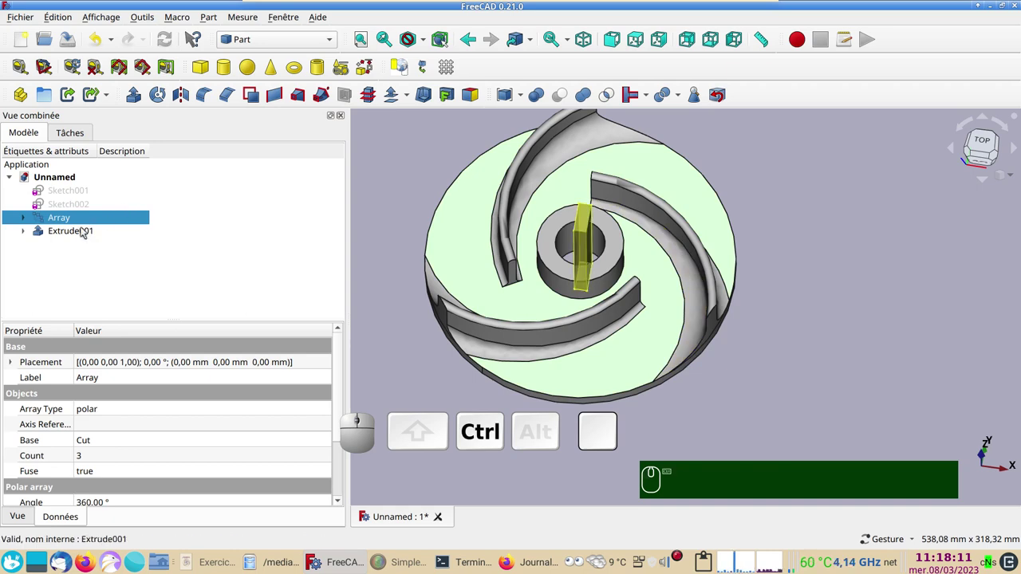
left_click(84, 229)
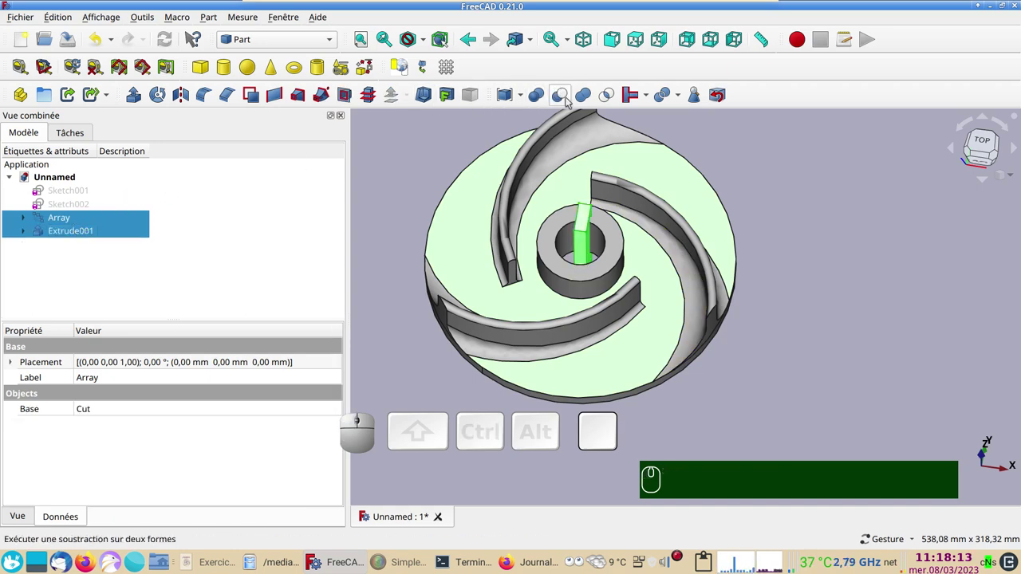
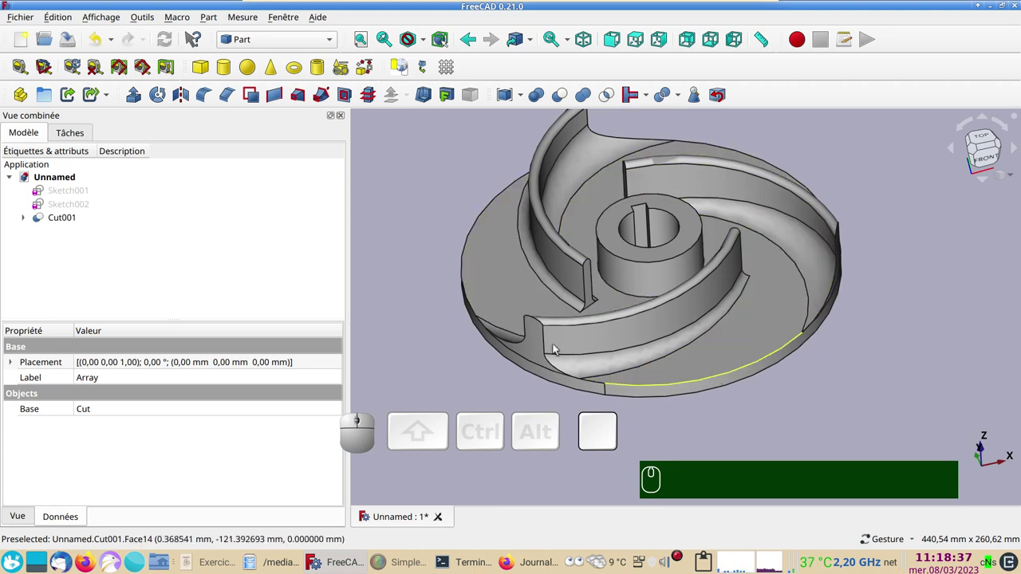
left_click(502, 299)
Set Cut001's display material to Bronze via the Display properties dialog.
key("ctrl+d")
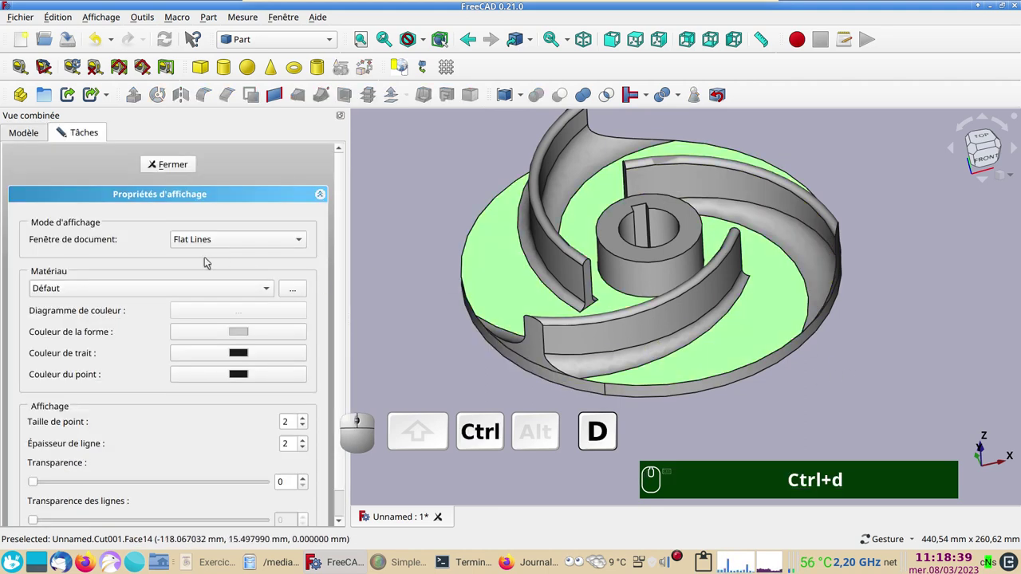
left_click(117, 290)
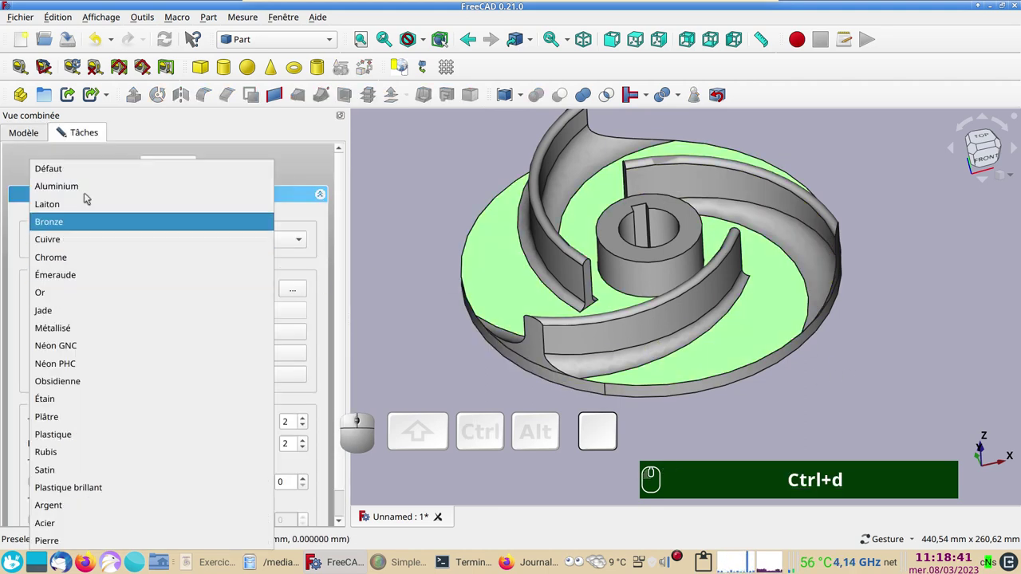
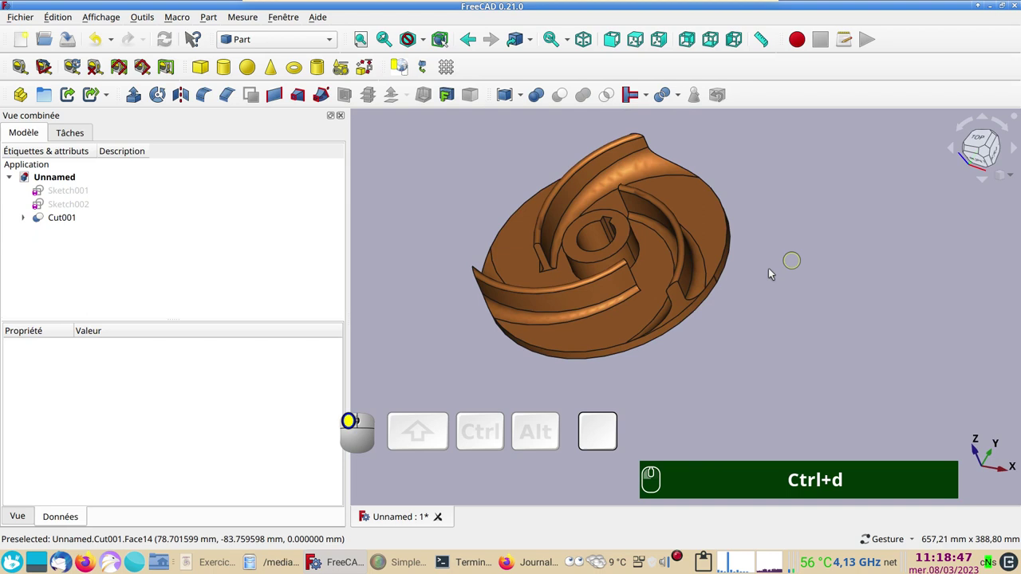
right_click(732, 348)
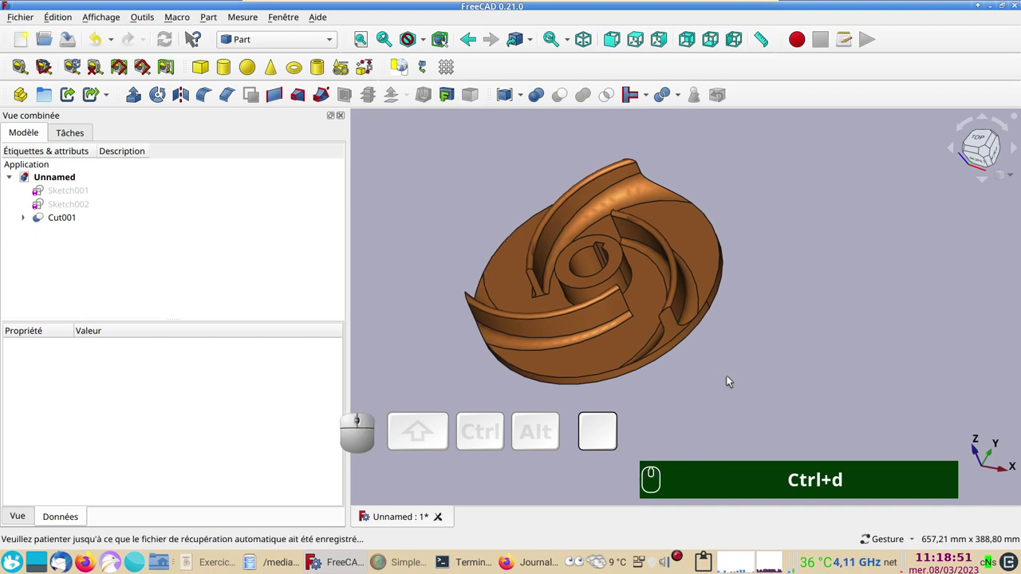